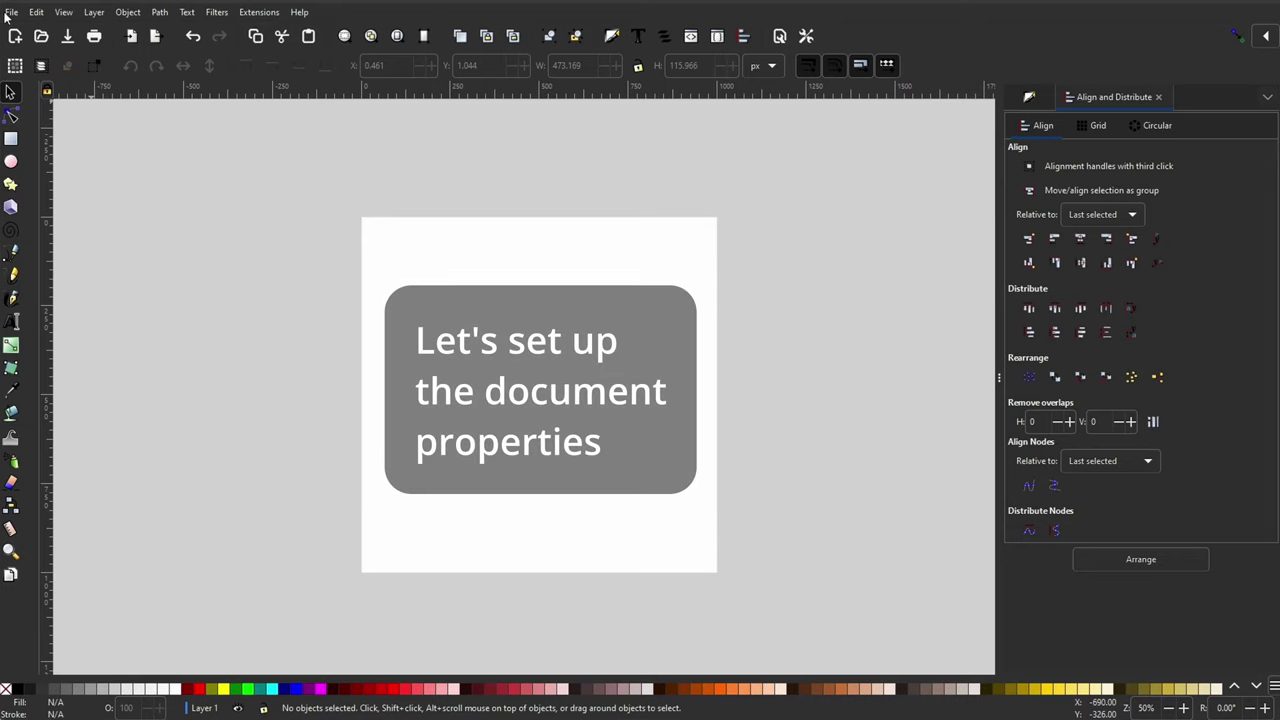
Step: Adjust a page setting value in Document Properties and close the dialog
{"action": "left_click", "coordinate": [9, 17]}
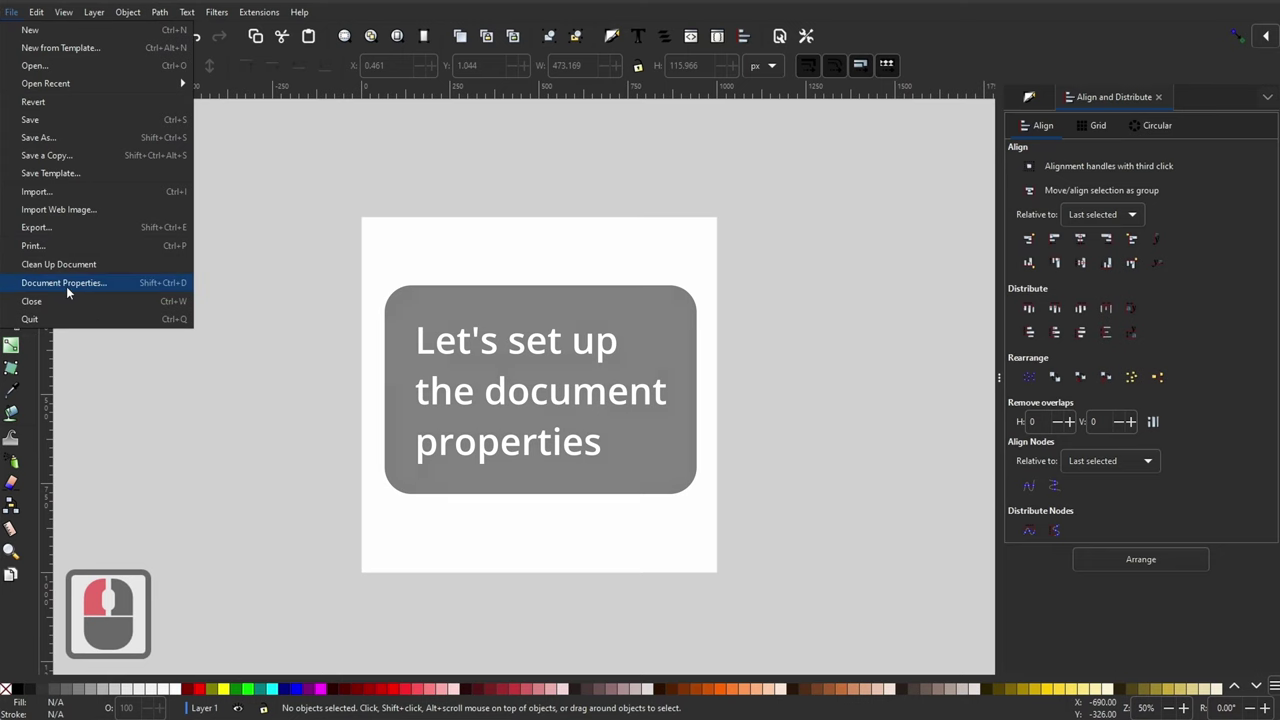
{"action": "left_click", "coordinate": [72, 289]}
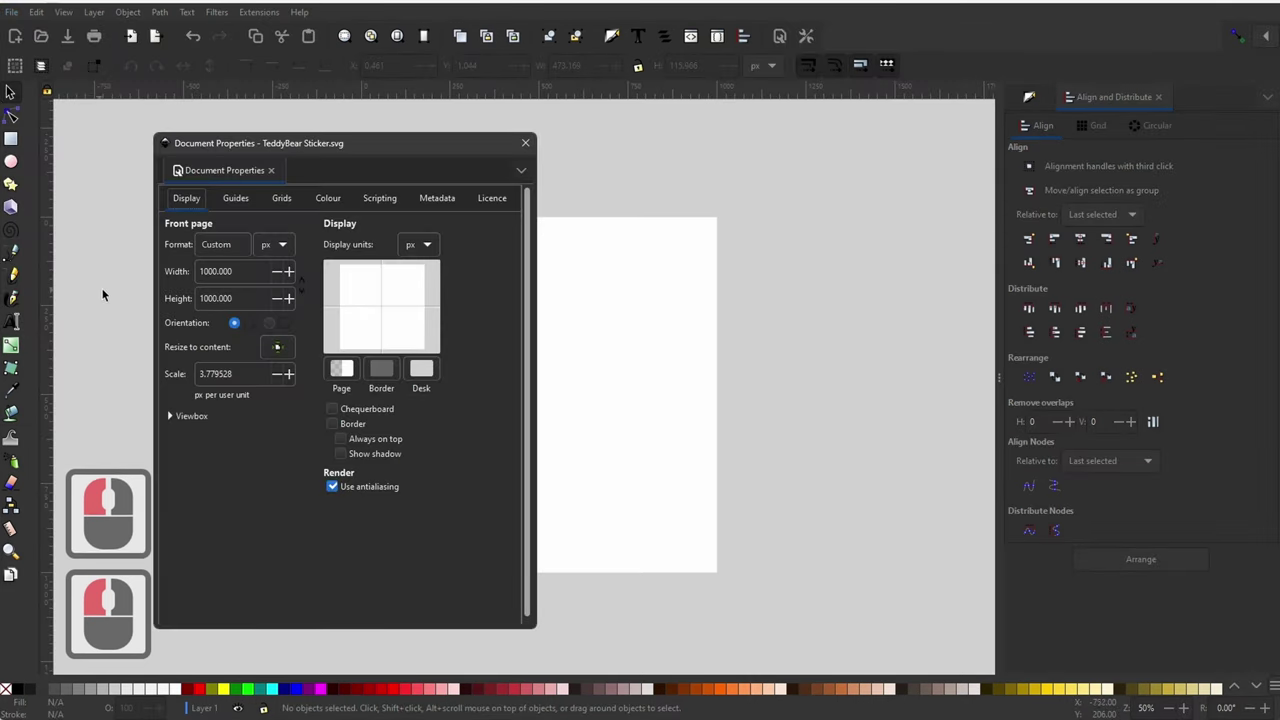
{"action": "left_click", "coordinate": [287, 254]}
{"action": "left_click", "coordinate": [287, 254]}
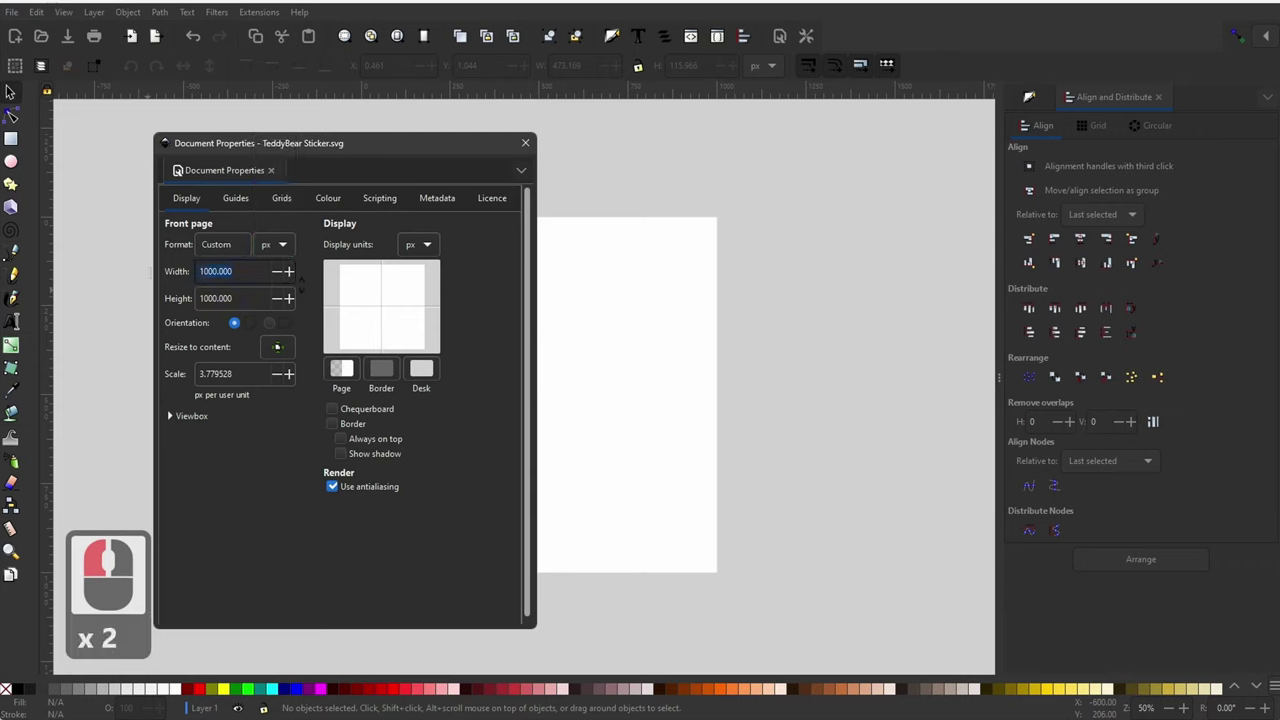
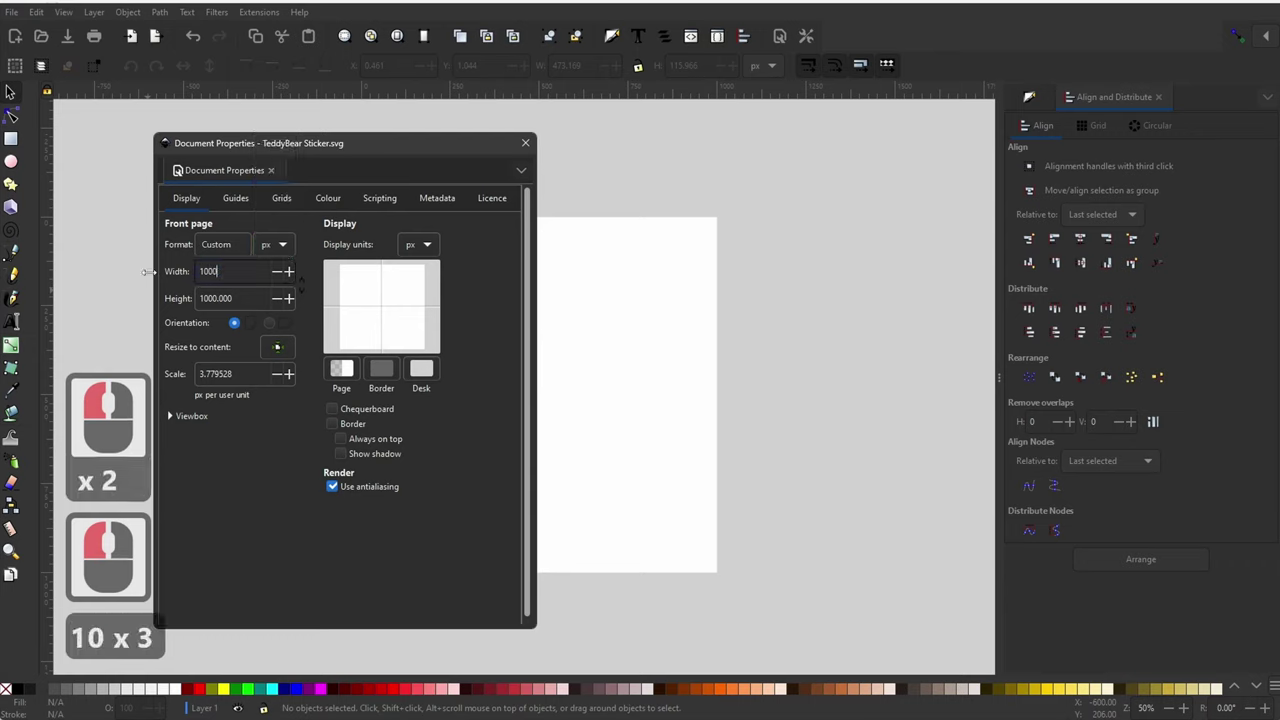
{"action": "key", "text": "Return"}
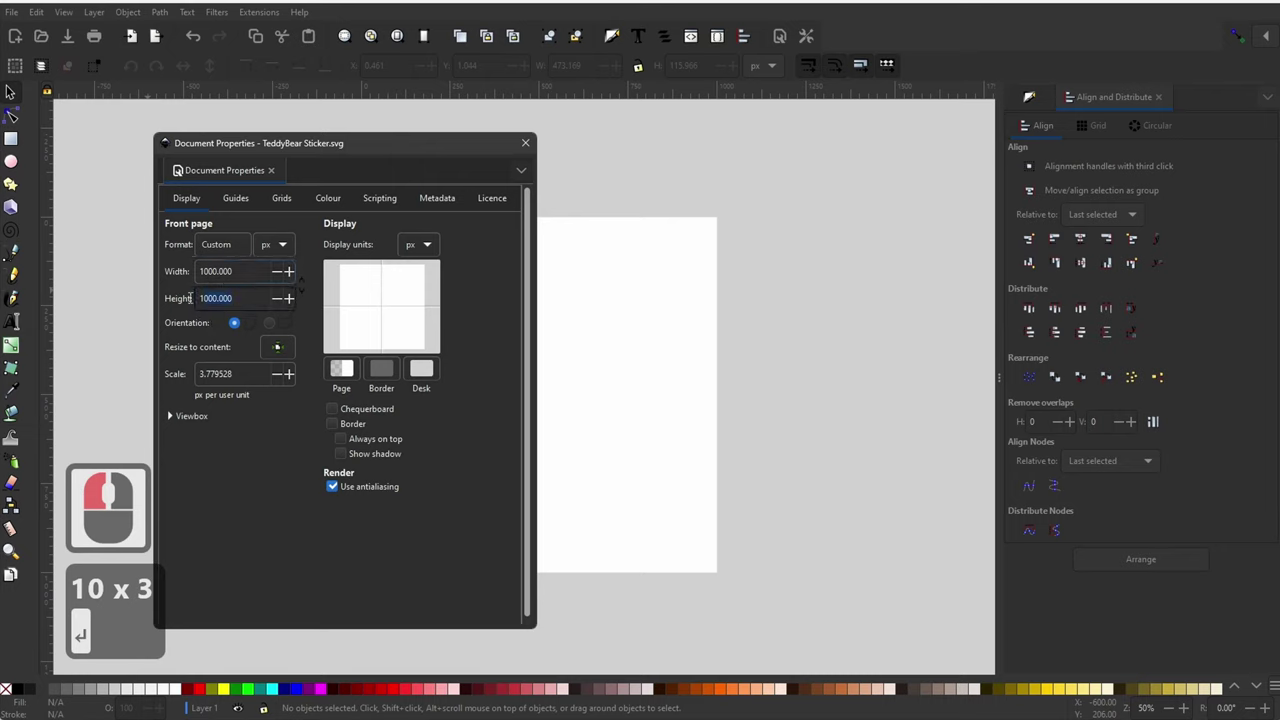
{"action": "left_click", "coordinate": [151, 299]}
{"action": "type", "text": "0"}
{"action": "key", "text": "Return"}
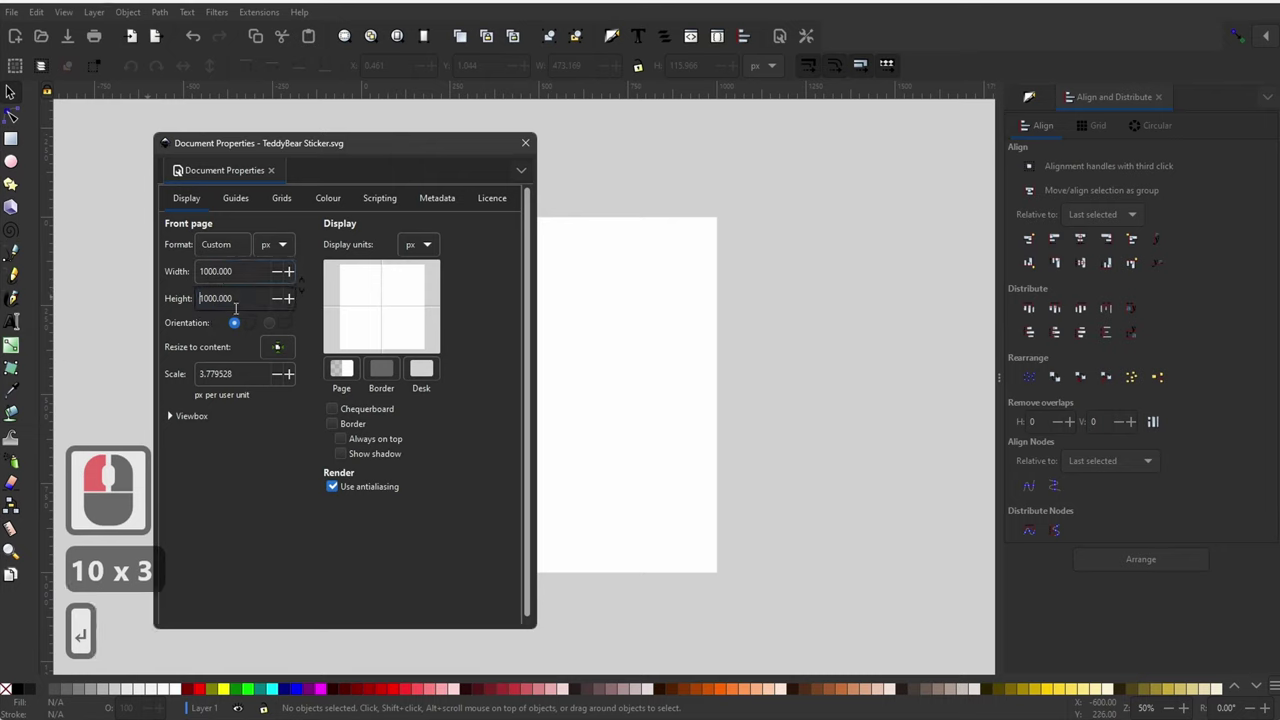
{"action": "left_click", "coordinate": [433, 250]}
{"action": "left_click", "coordinate": [433, 250]}
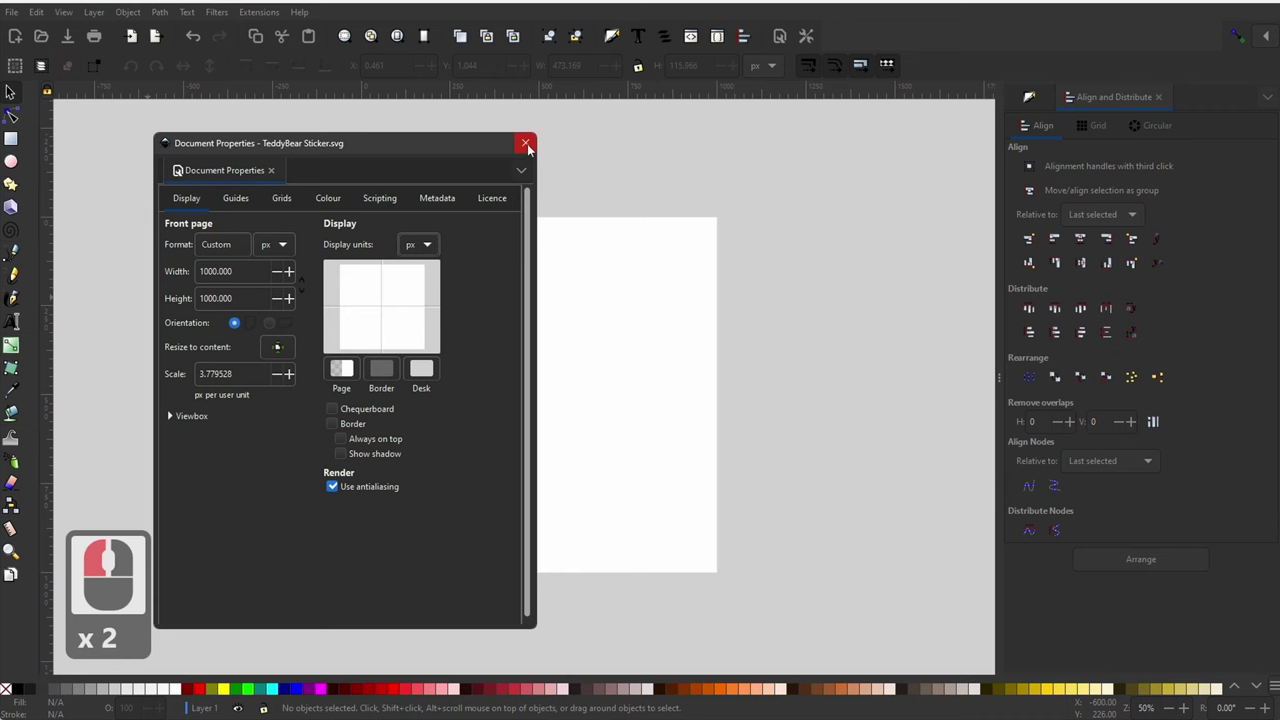
Step: Import the teddy bear PNG, scale it to 1000 px tall with lock on, and centre it on the page
{"action": "left_click", "coordinate": [532, 146]}
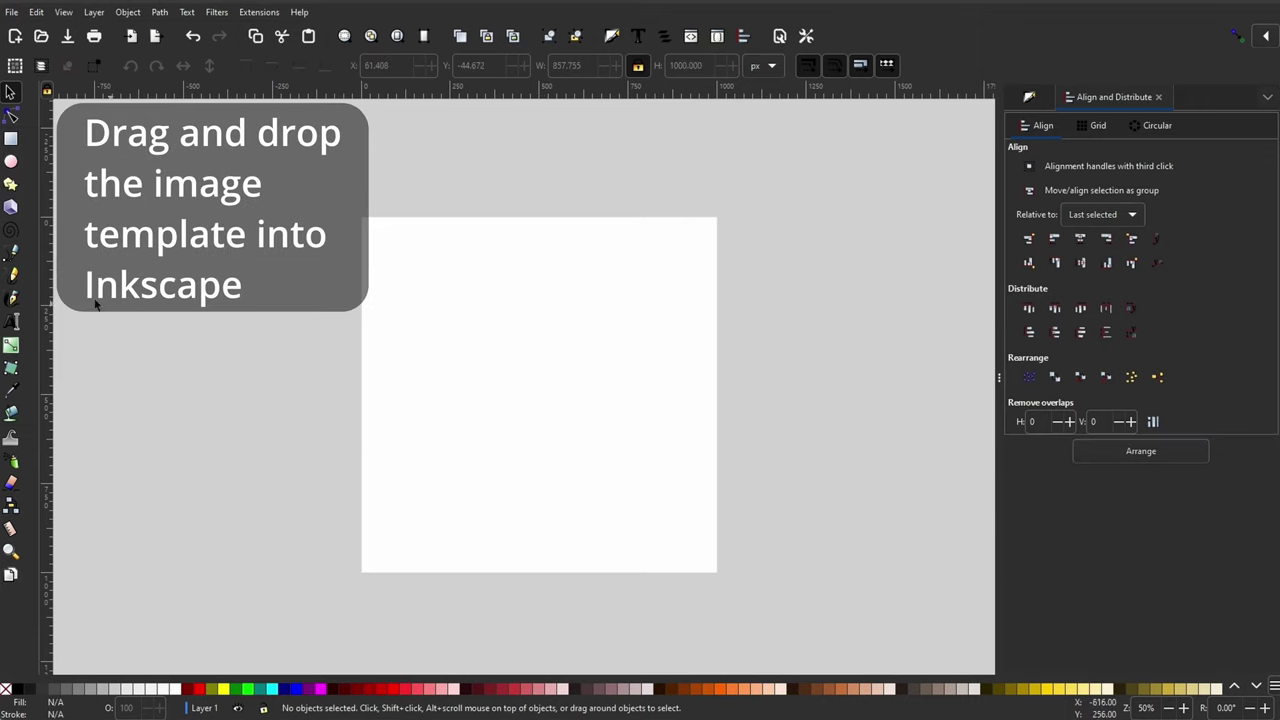
{"action": "left_click", "coordinate": [536, 393]}
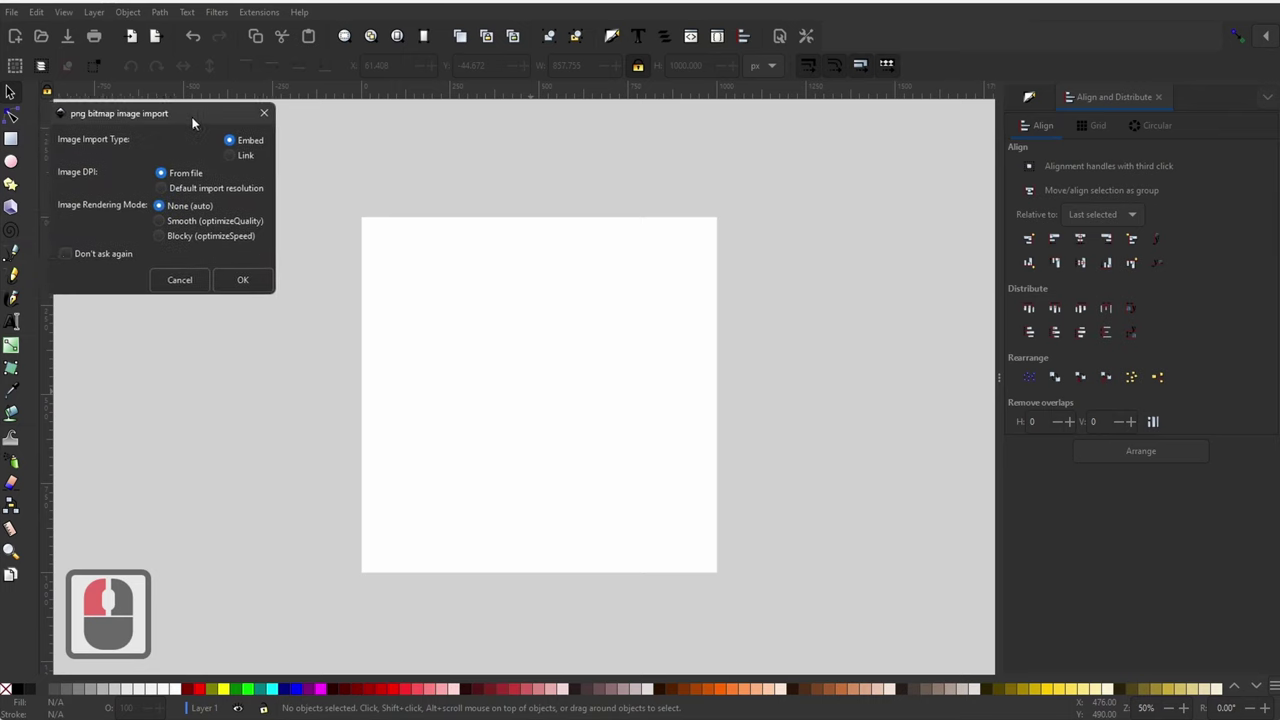
{"action": "left_click", "coordinate": [211, 123]}
{"action": "left_click", "coordinate": [260, 281]}
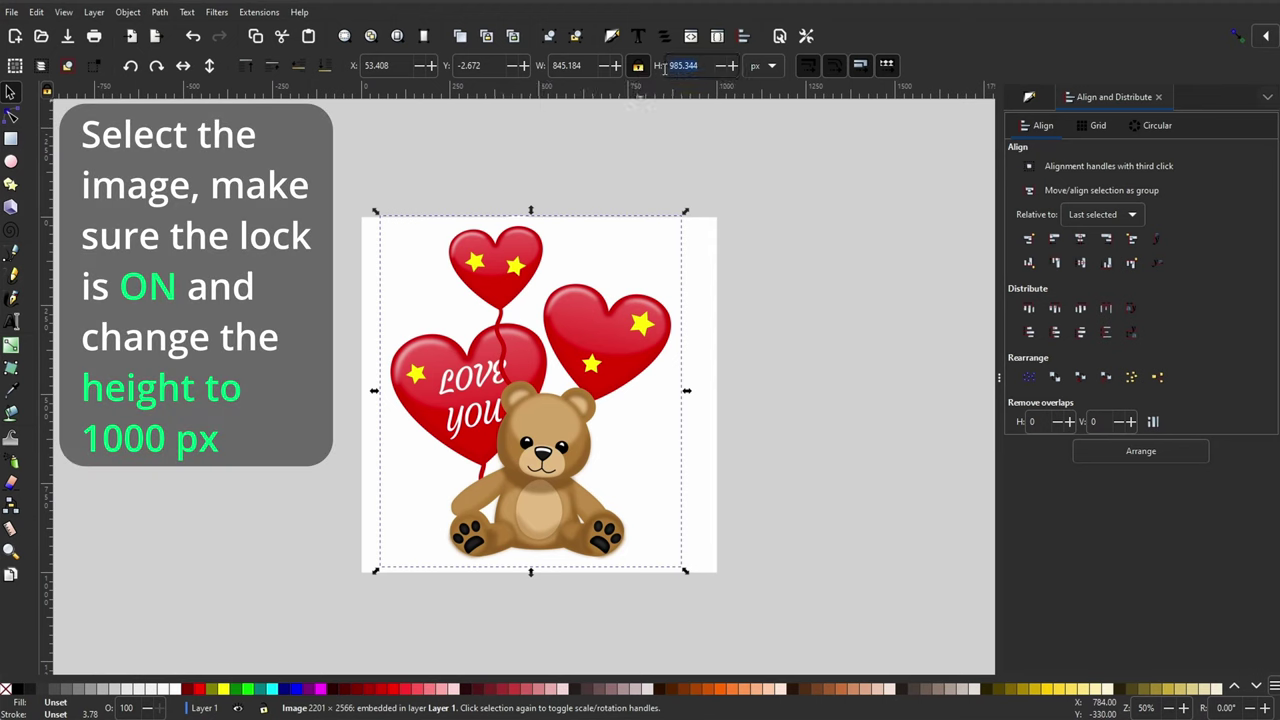
{"action": "left_click", "coordinate": [666, 74]}
{"action": "type", "text": "10"}
{"action": "key", "text": "Return"}
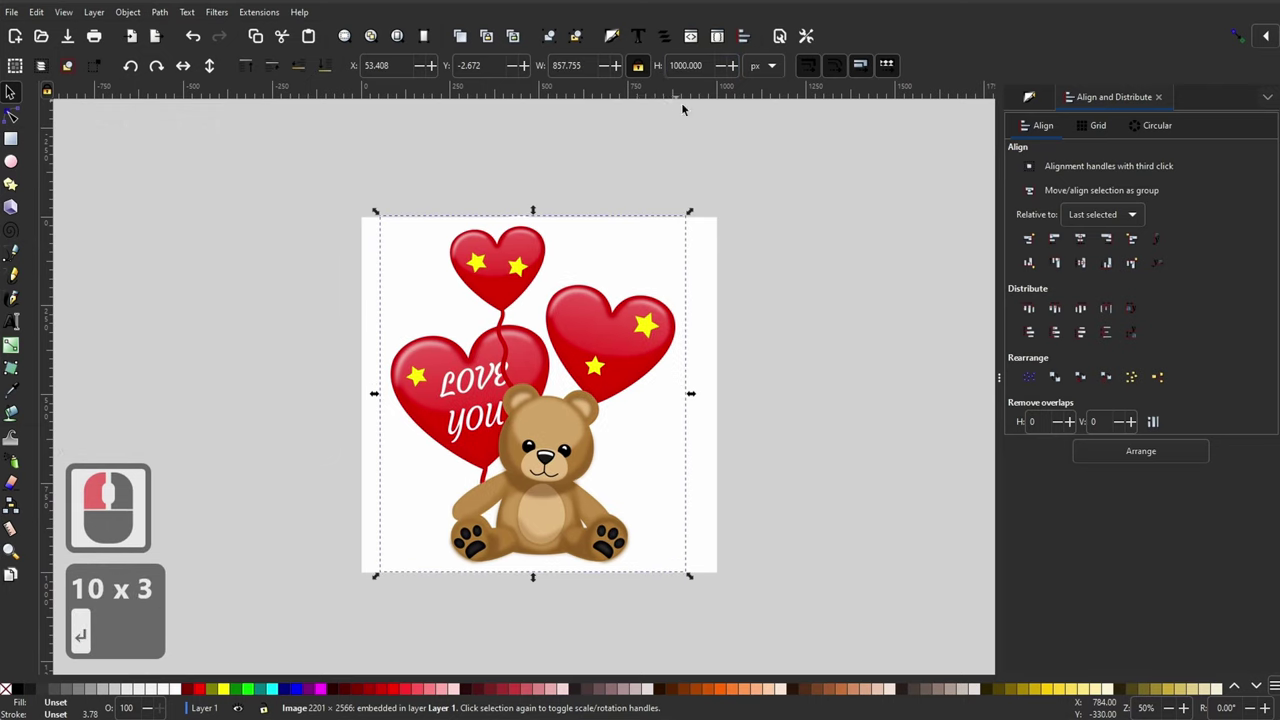
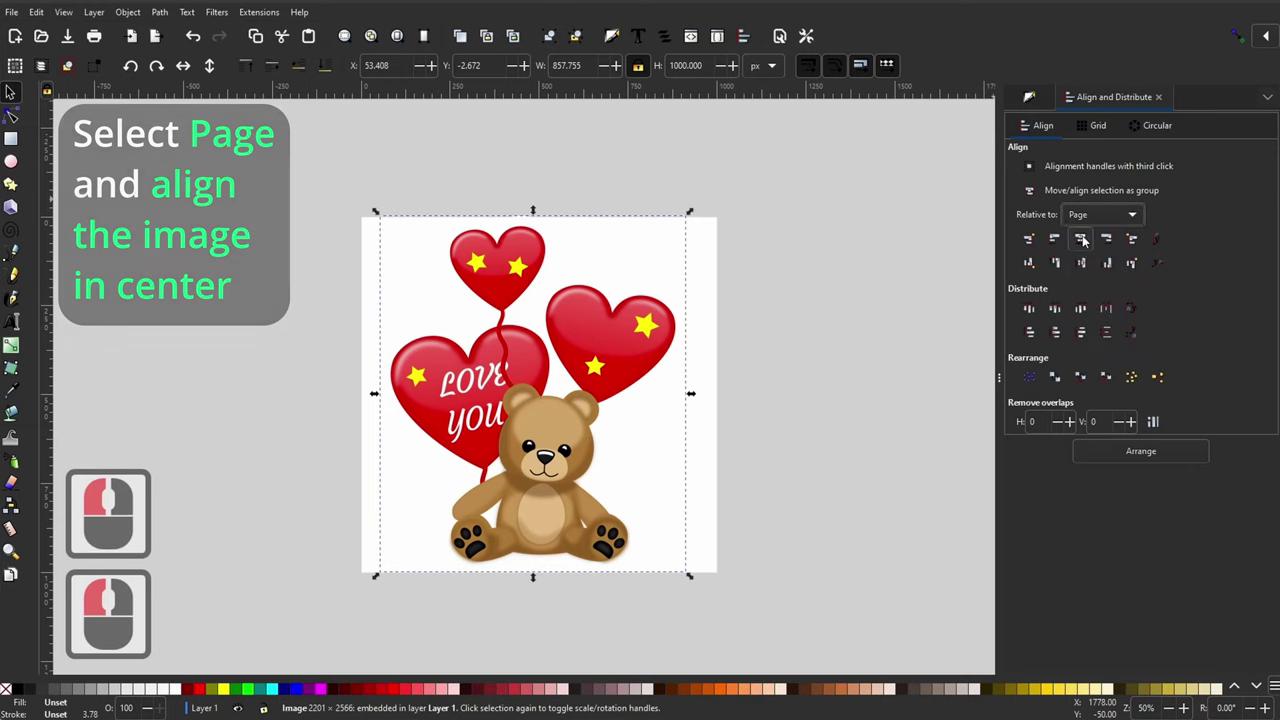
{"action": "left_click", "coordinate": [1085, 240]}
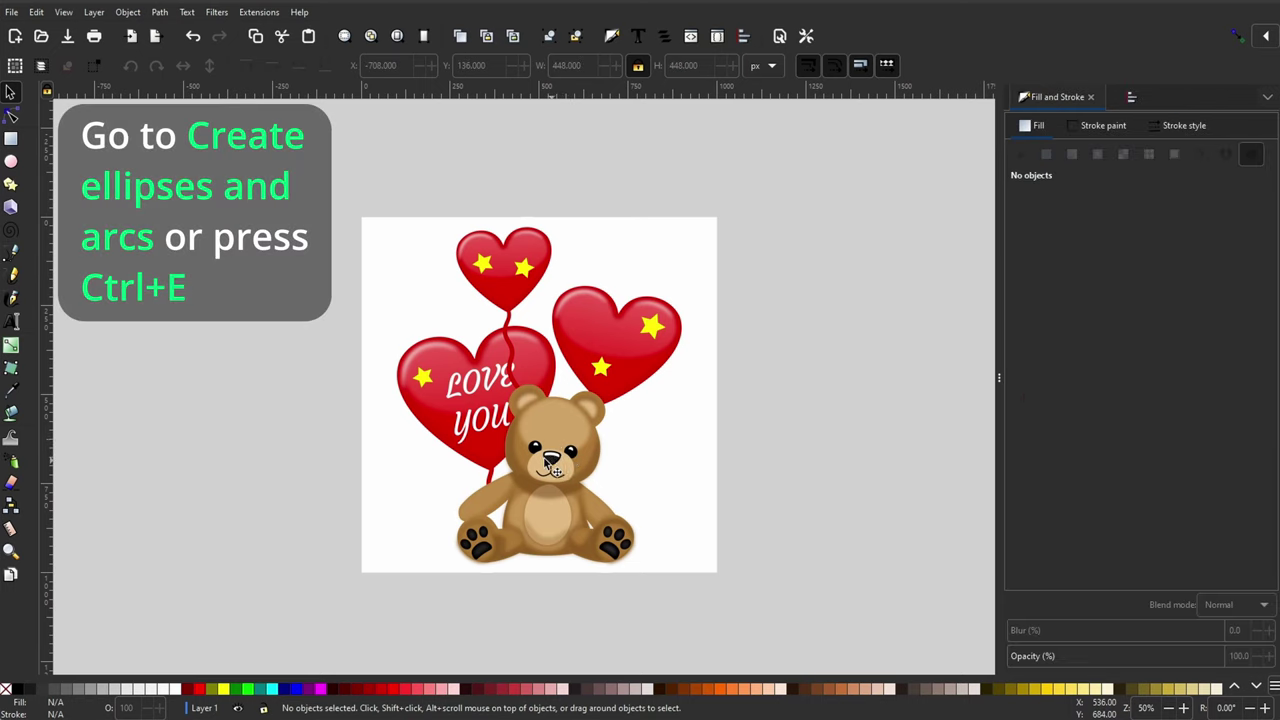
Step: Draw a cyan circle over the bear's head at 51% opacity, ready for node editing
{"action": "left_click", "coordinate": [13, 168]}
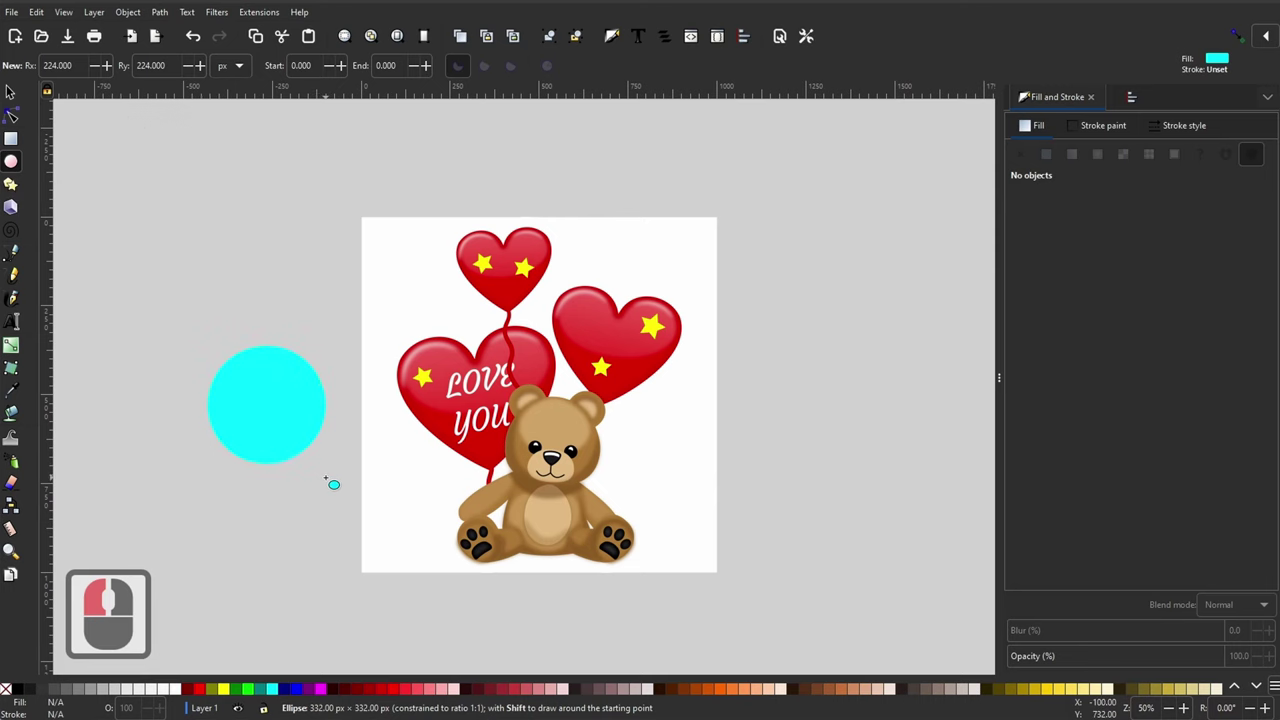
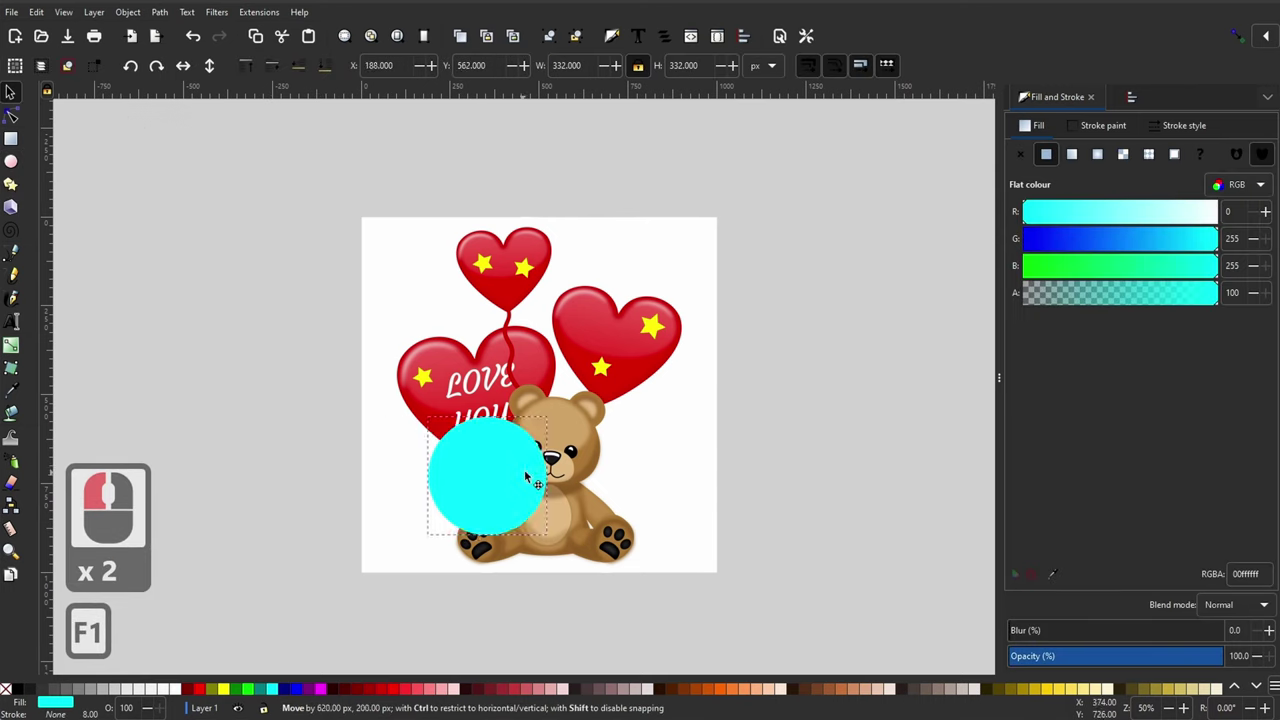
{"action": "left_click", "coordinate": [566, 459]}
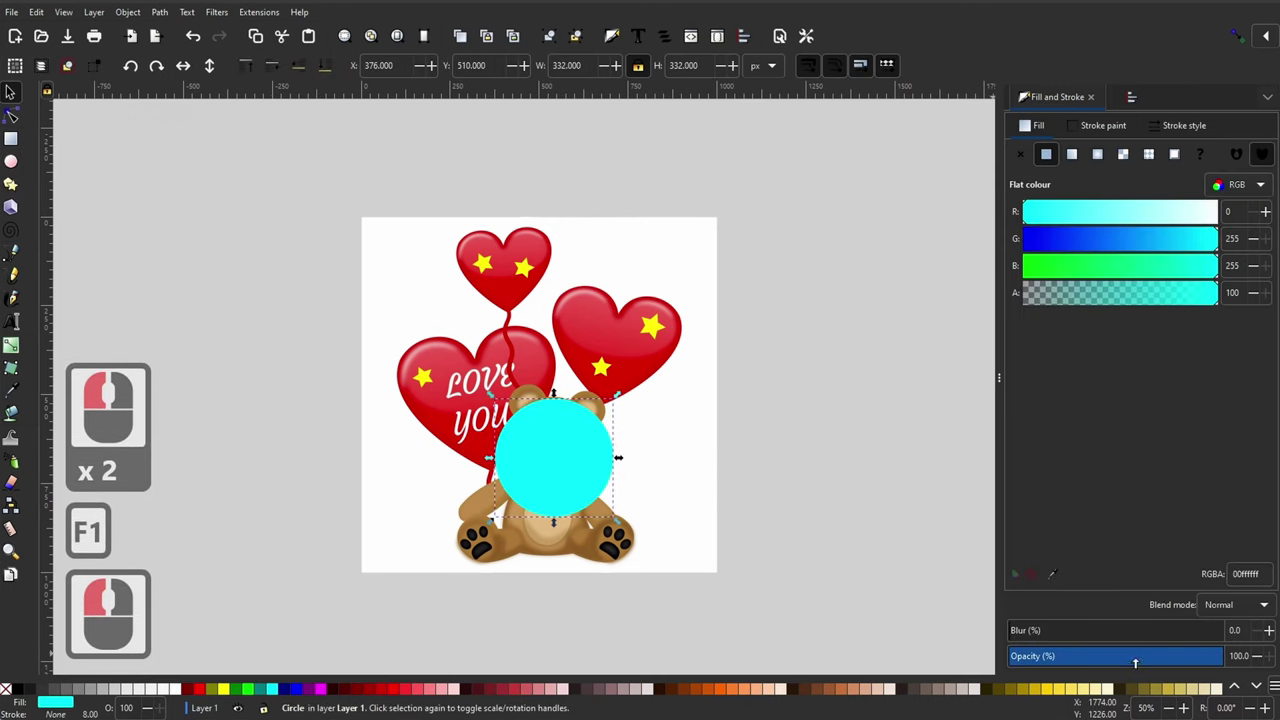
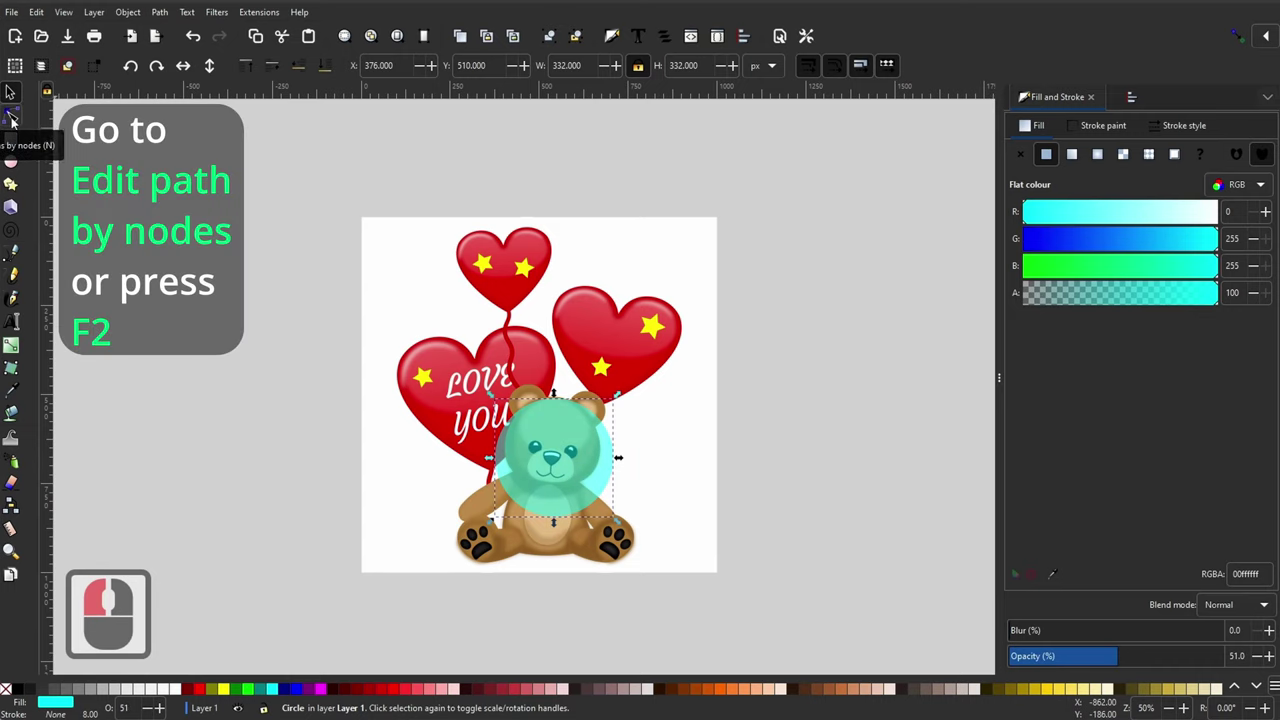
{"action": "left_click", "coordinate": [14, 122]}
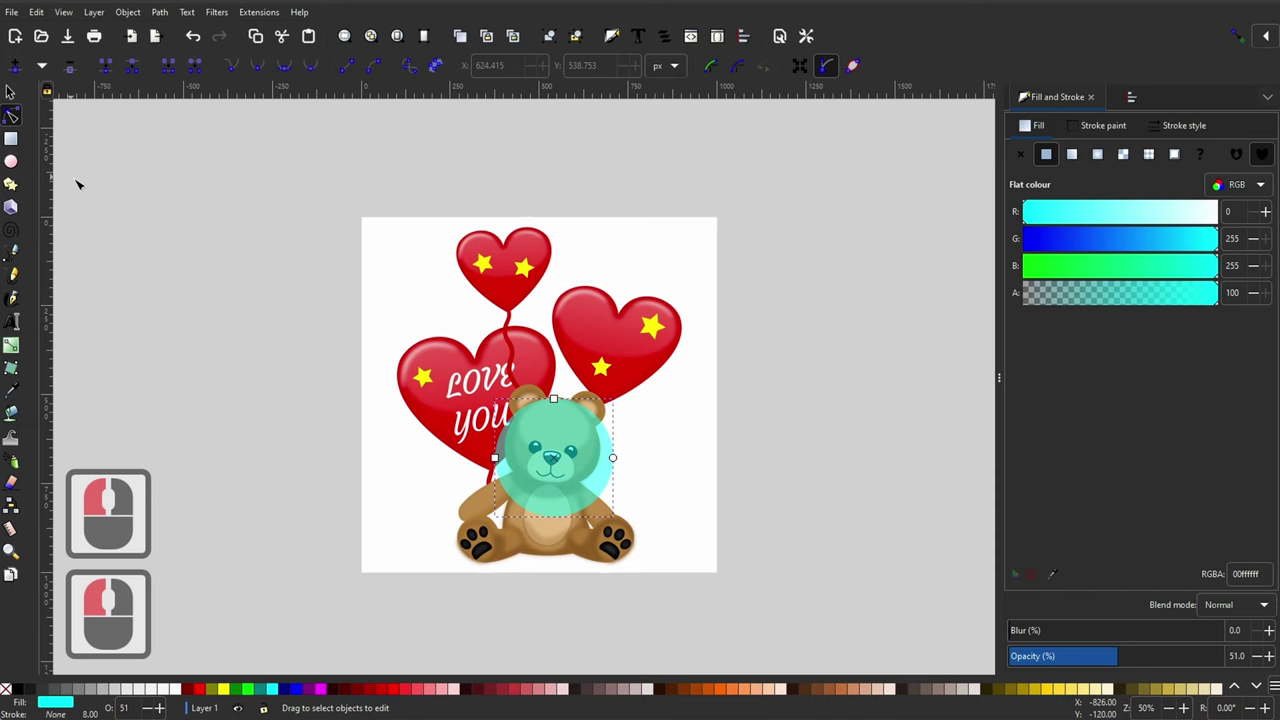
Step: Convert the head circle to a path and drag its nodes into a six-node head outline
{"action": "left_click", "coordinate": [165, 17]}
{"action": "left_click", "coordinate": [170, 35]}
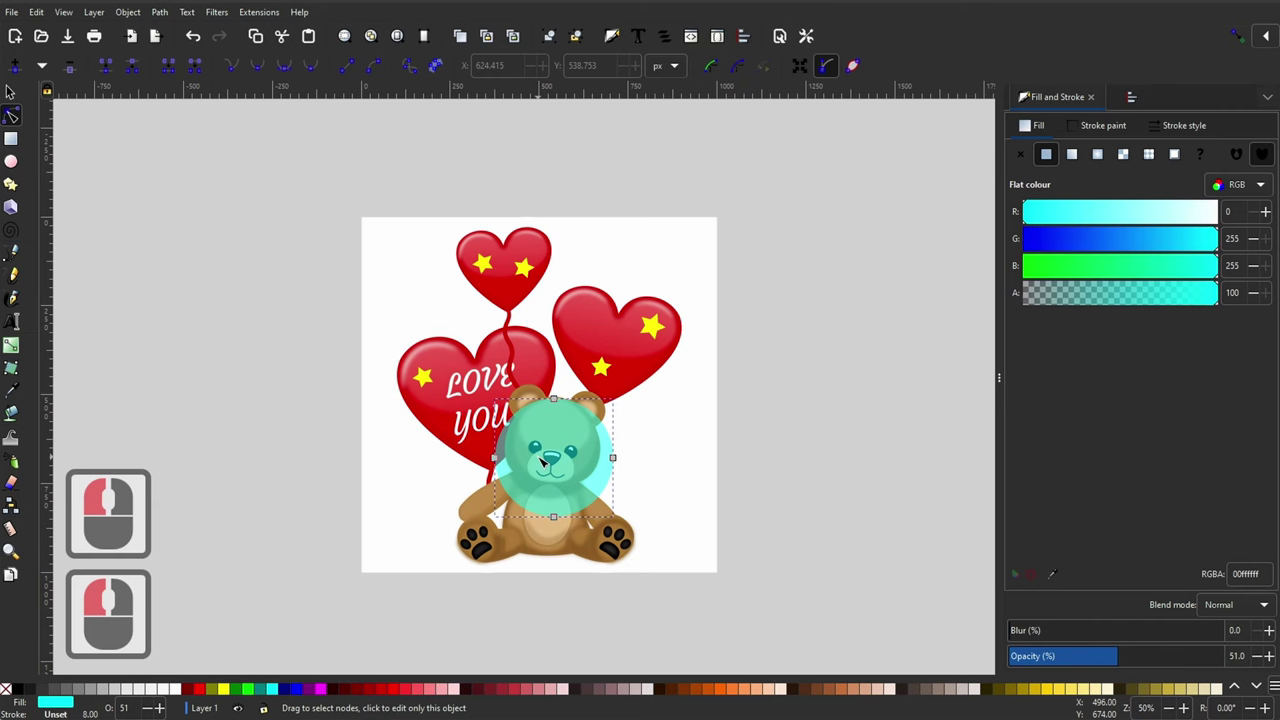
{"action": "key", "text": "="}
{"action": "key", "text": "="}
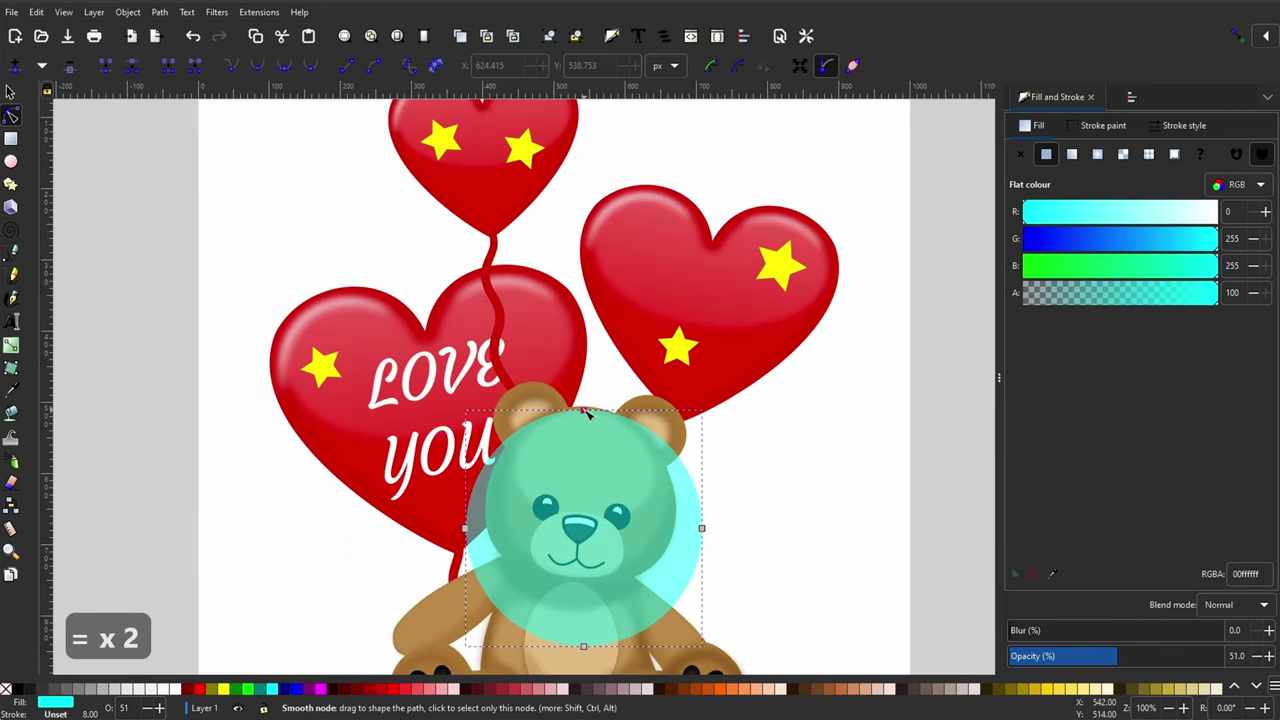
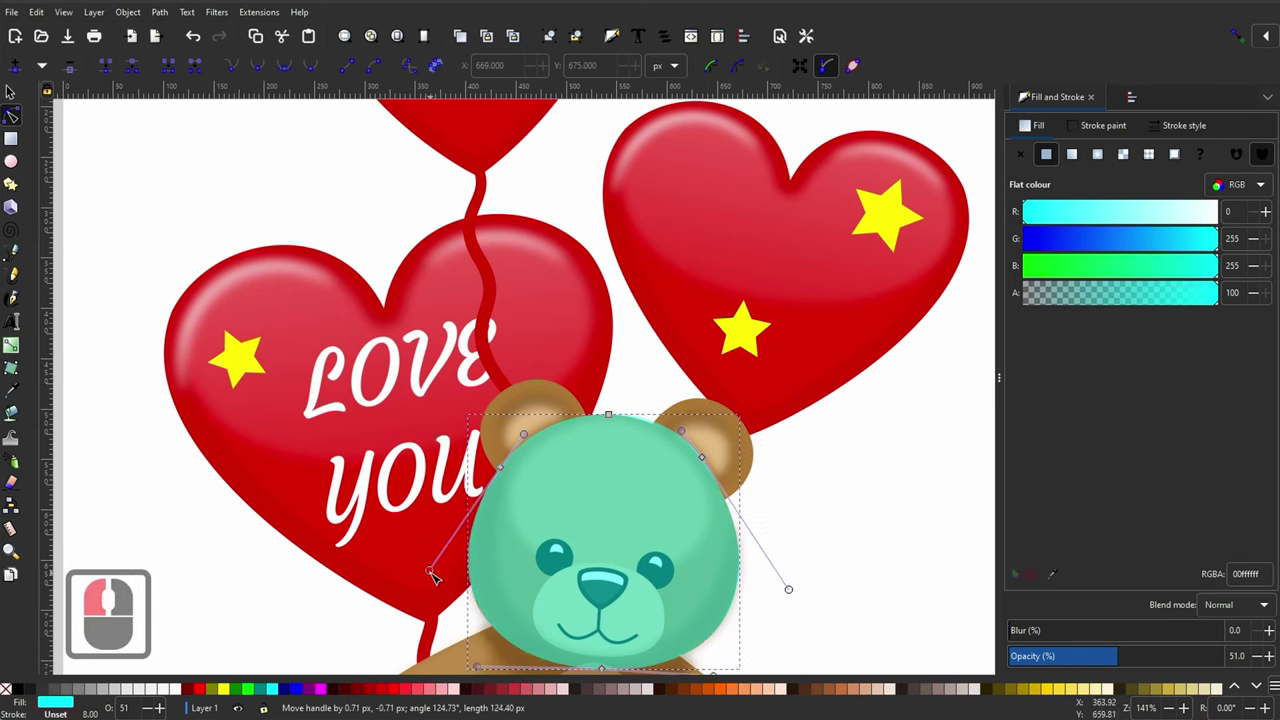
{"action": "left_click", "coordinate": [15, 88]}
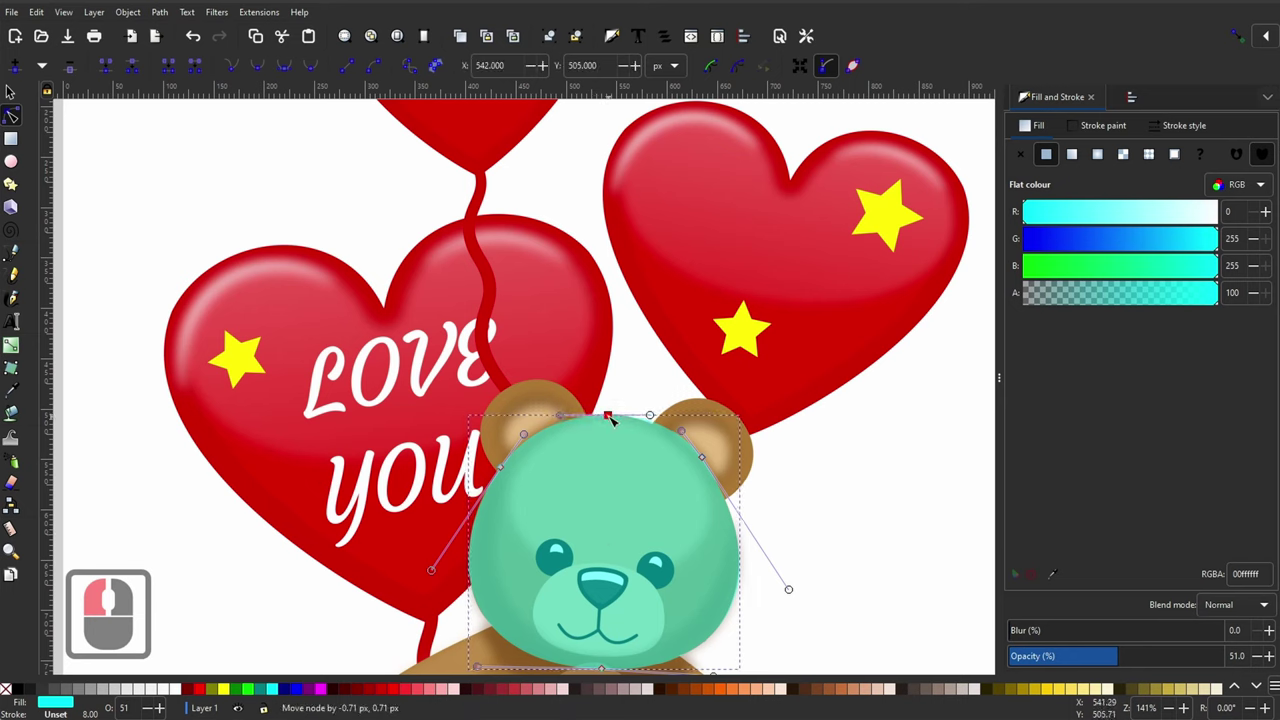
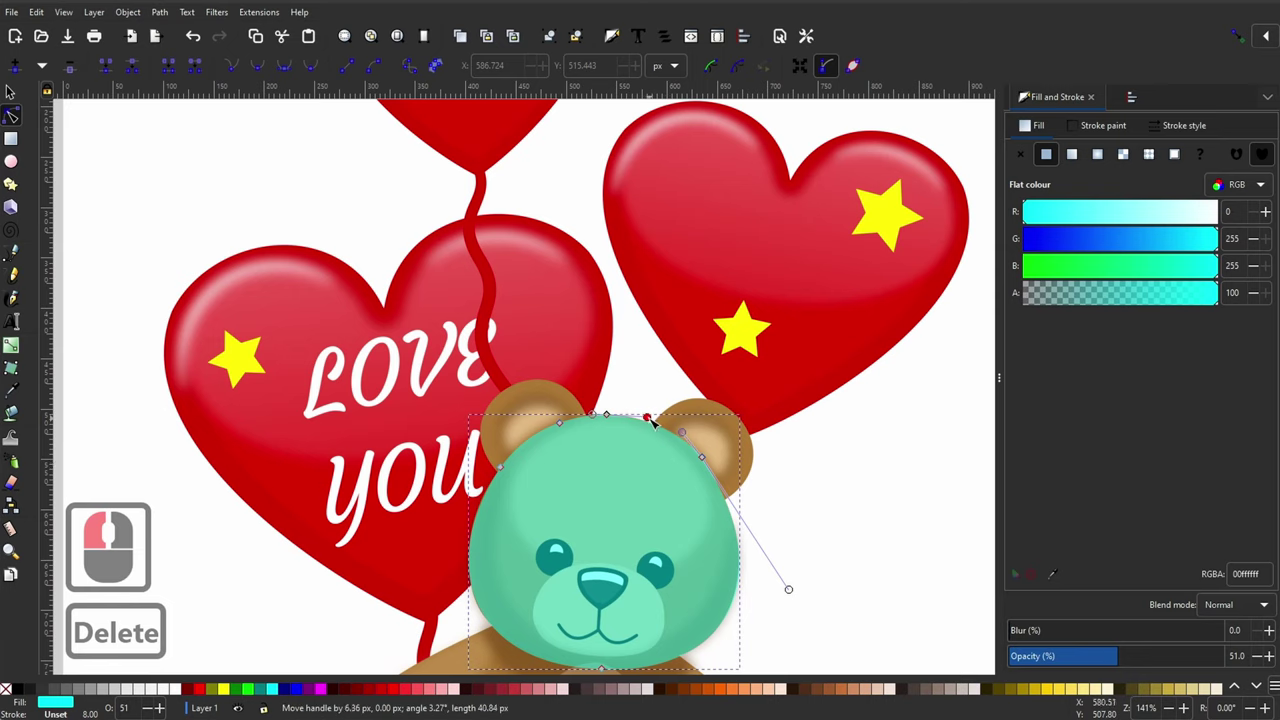
{"action": "left_click", "coordinate": [15, 88]}
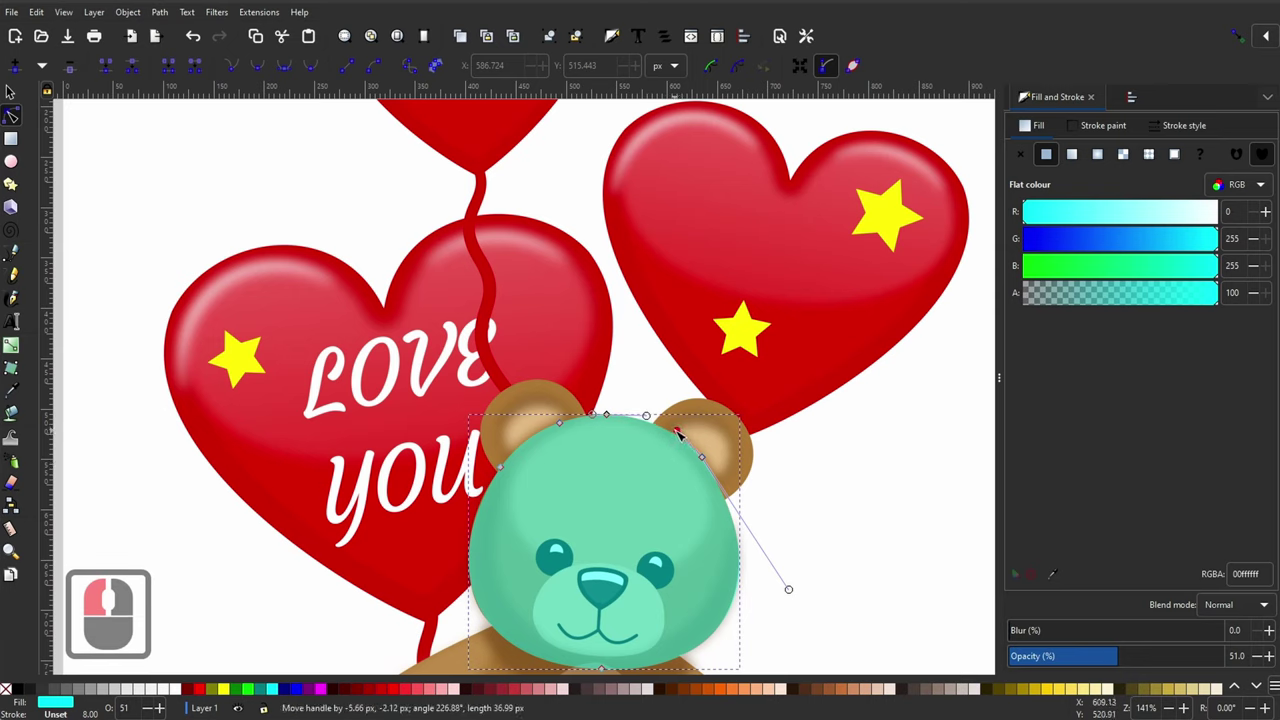
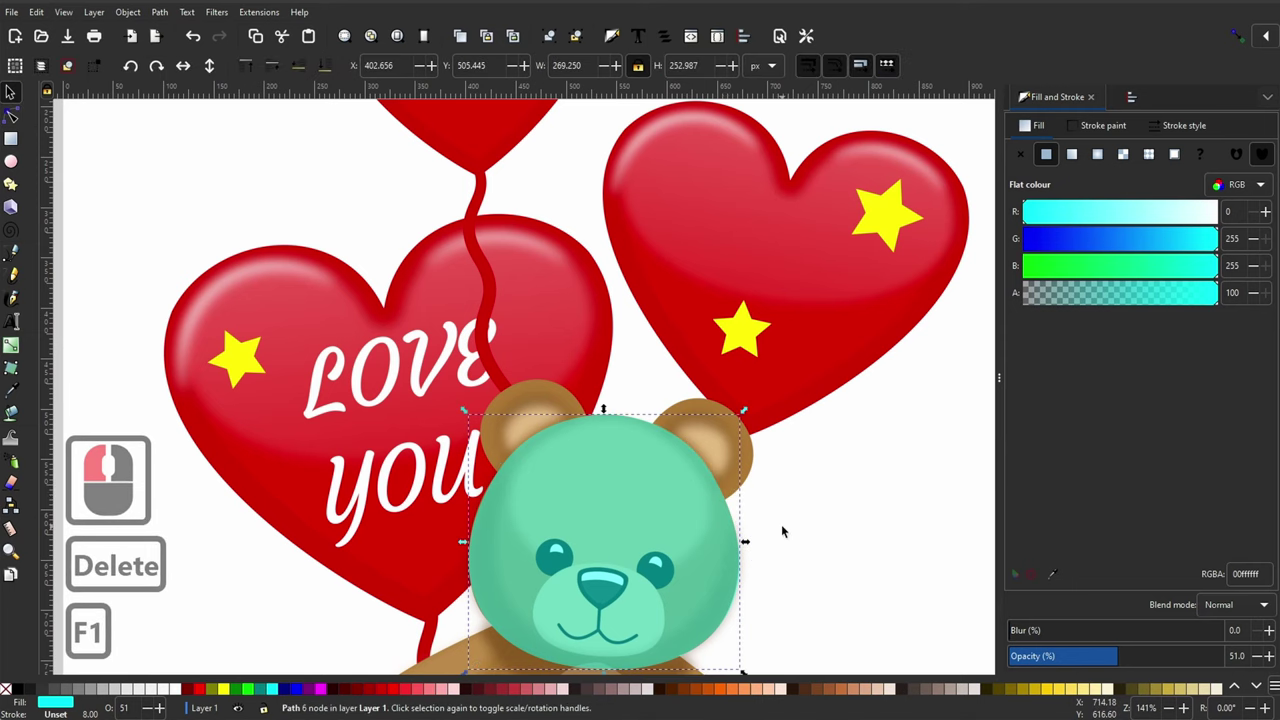
{"action": "left_click", "coordinate": [787, 529]}
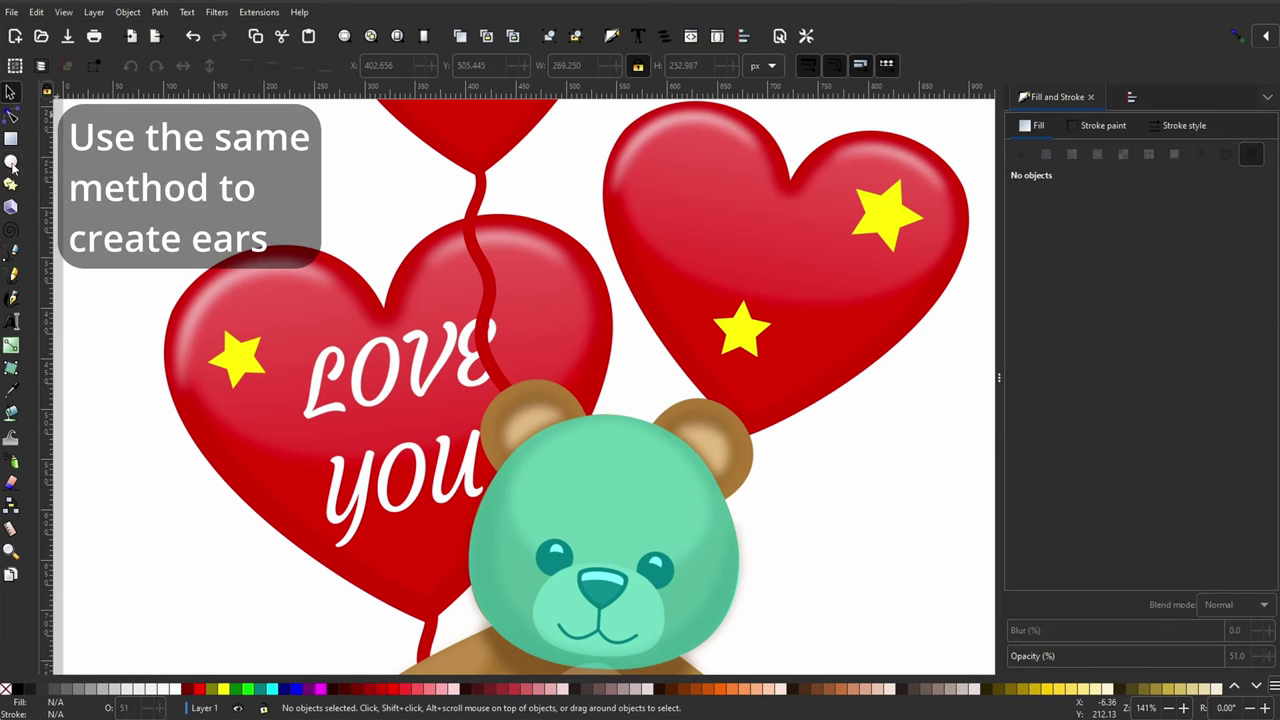
Step: Draw a bright green semi-transparent circle over the bear's left ear
{"action": "left_click", "coordinate": [15, 170]}
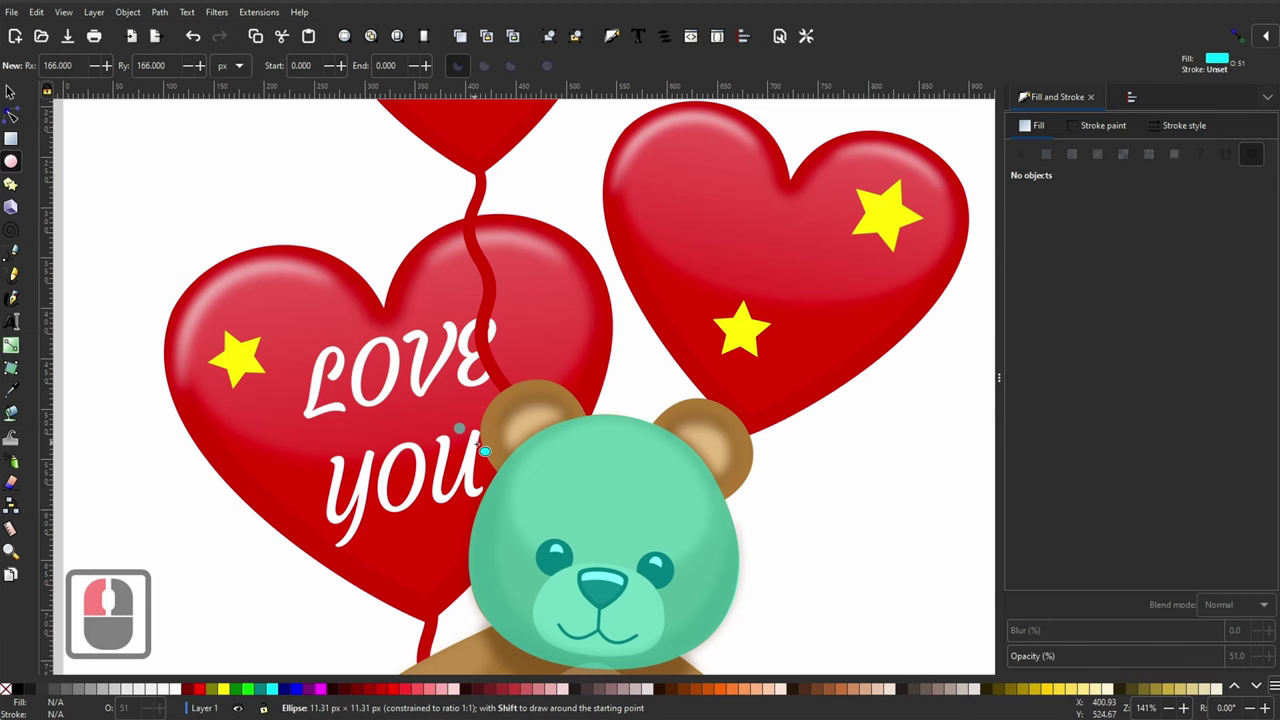
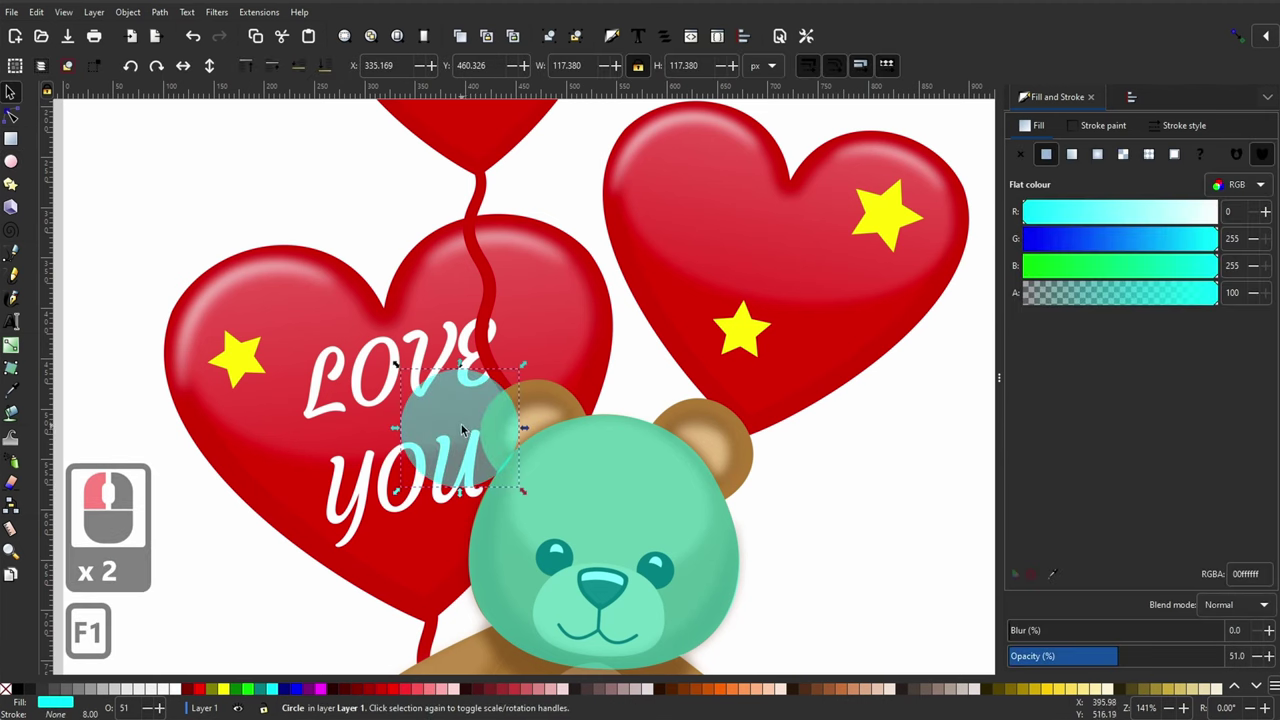
{"action": "left_click", "coordinate": [549, 441]}
{"action": "left_click", "coordinate": [326, 691]}
{"action": "left_click", "coordinate": [250, 693]}
{"action": "left_click", "coordinate": [162, 20]}
{"action": "left_click", "coordinate": [177, 38]}
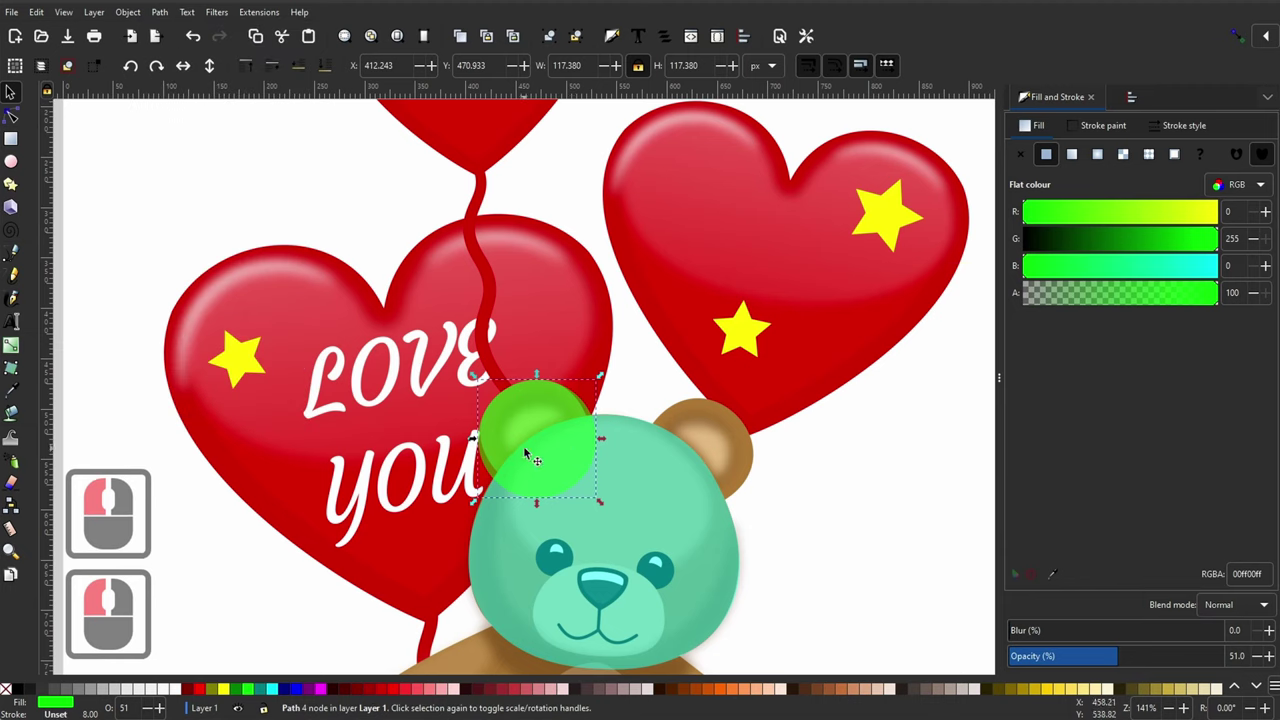
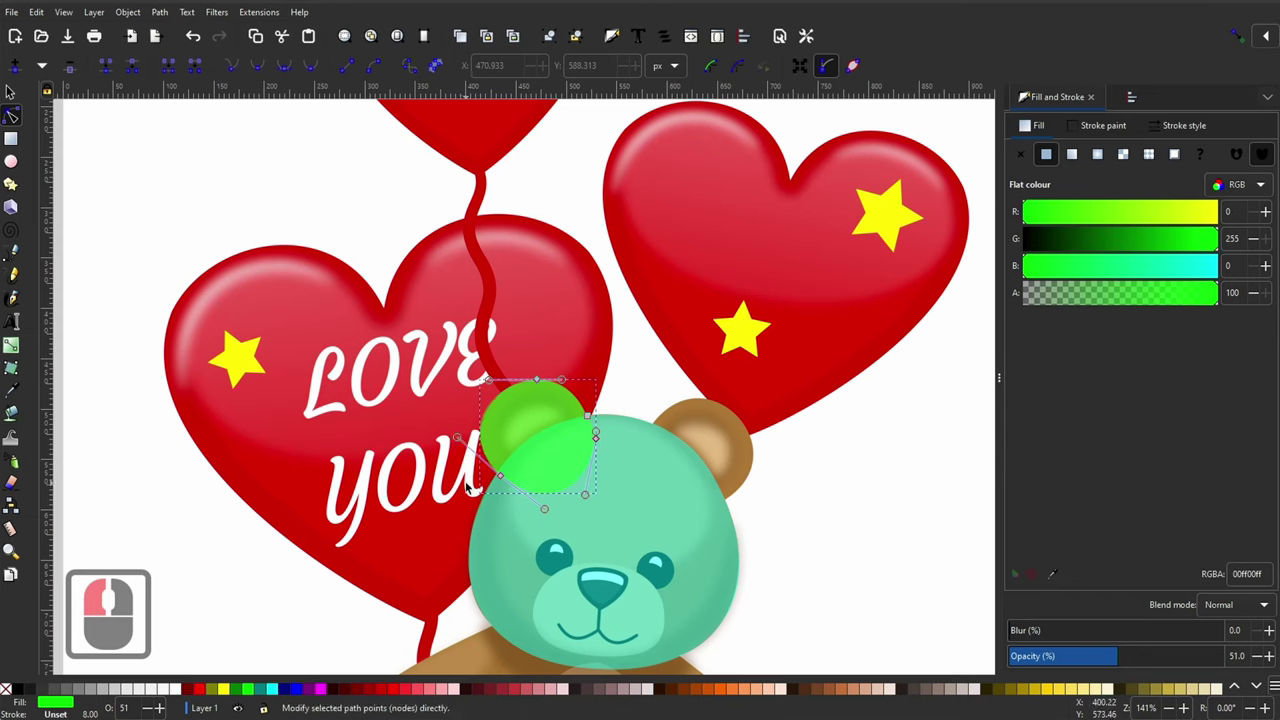
Step: Duplicate the green ear circle and place the copy over the right ear
{"action": "key", "text": "ctrl+d"}
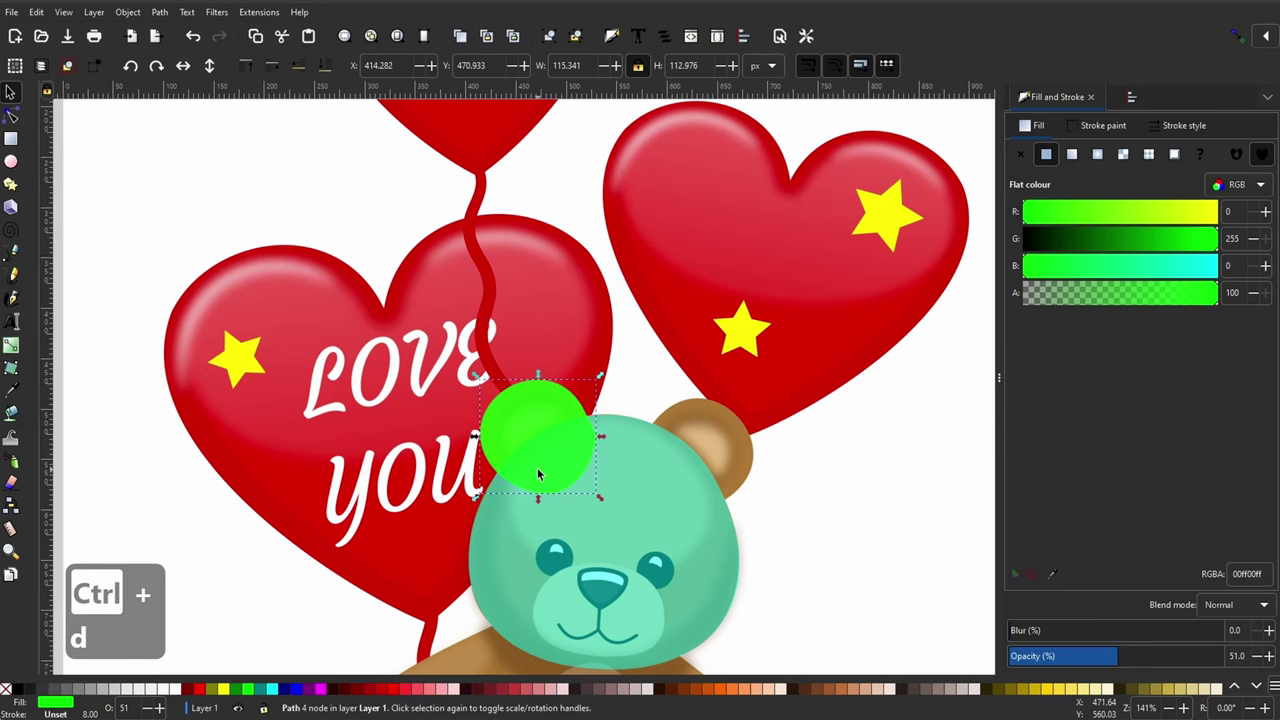
{"action": "key", "text": "h"}
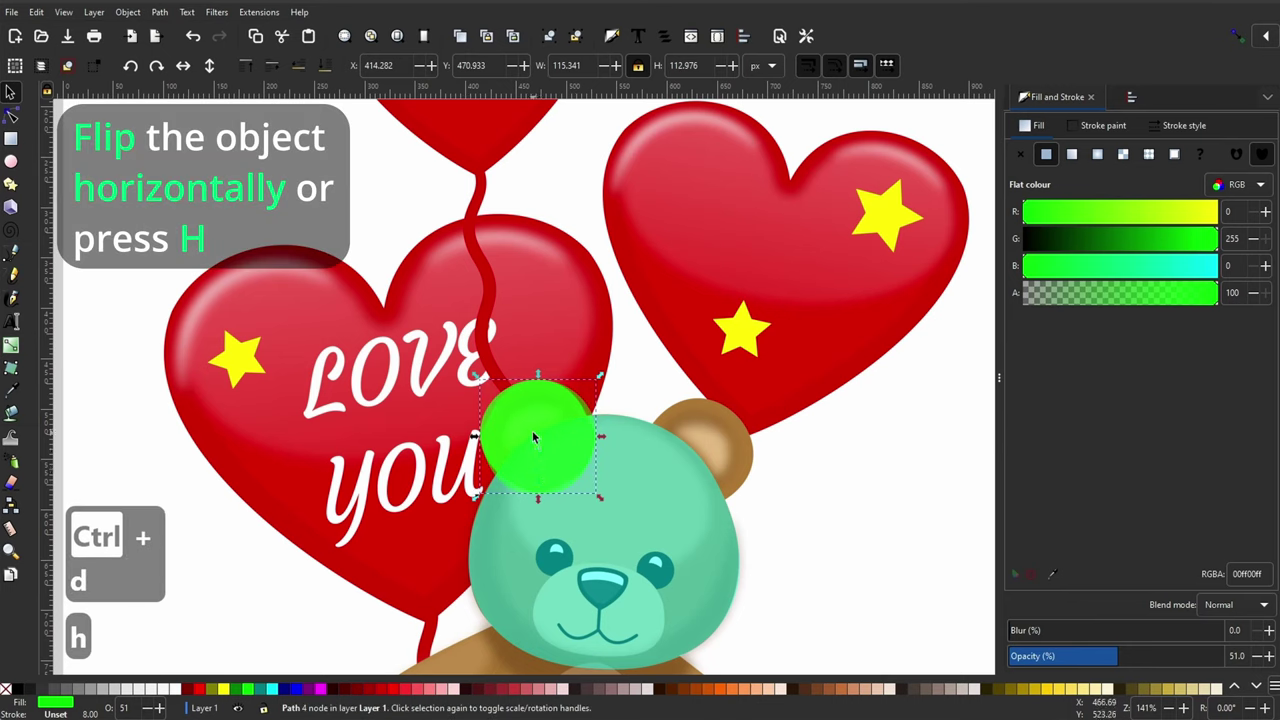
{"action": "left_click", "coordinate": [698, 464]}
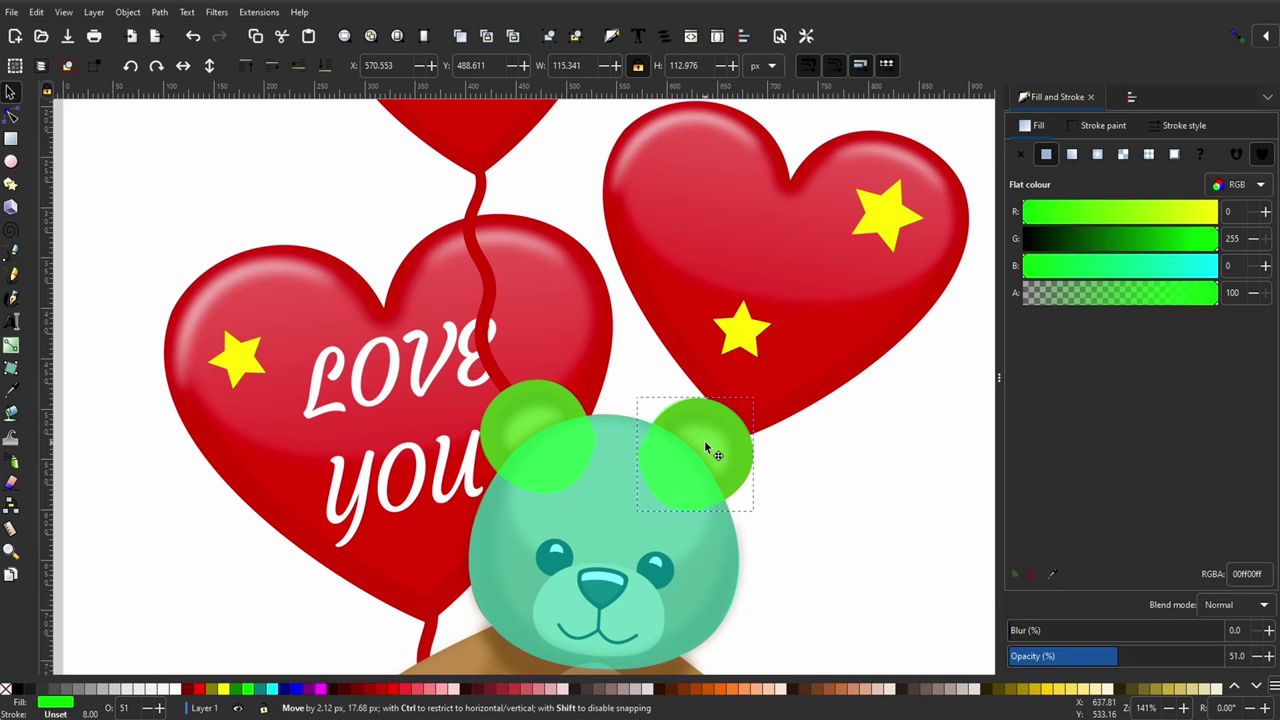
{"action": "left_click", "coordinate": [711, 445]}
{"action": "key", "text": "F2"}
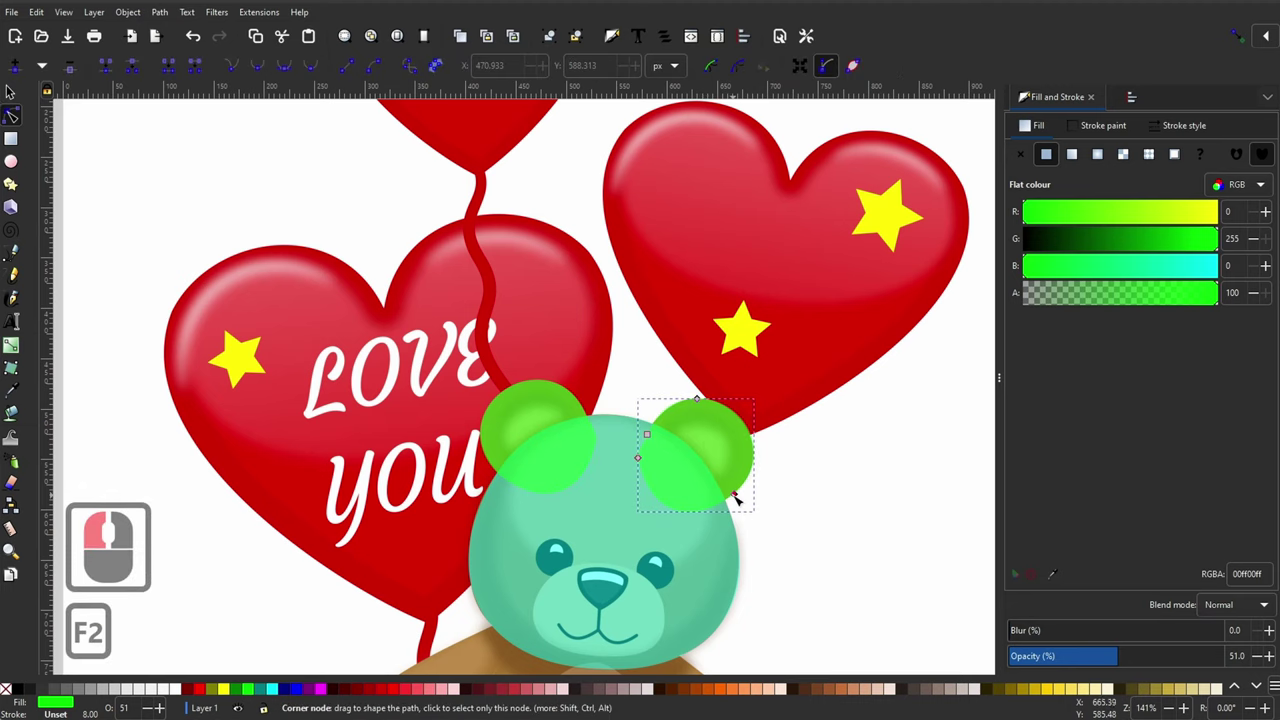
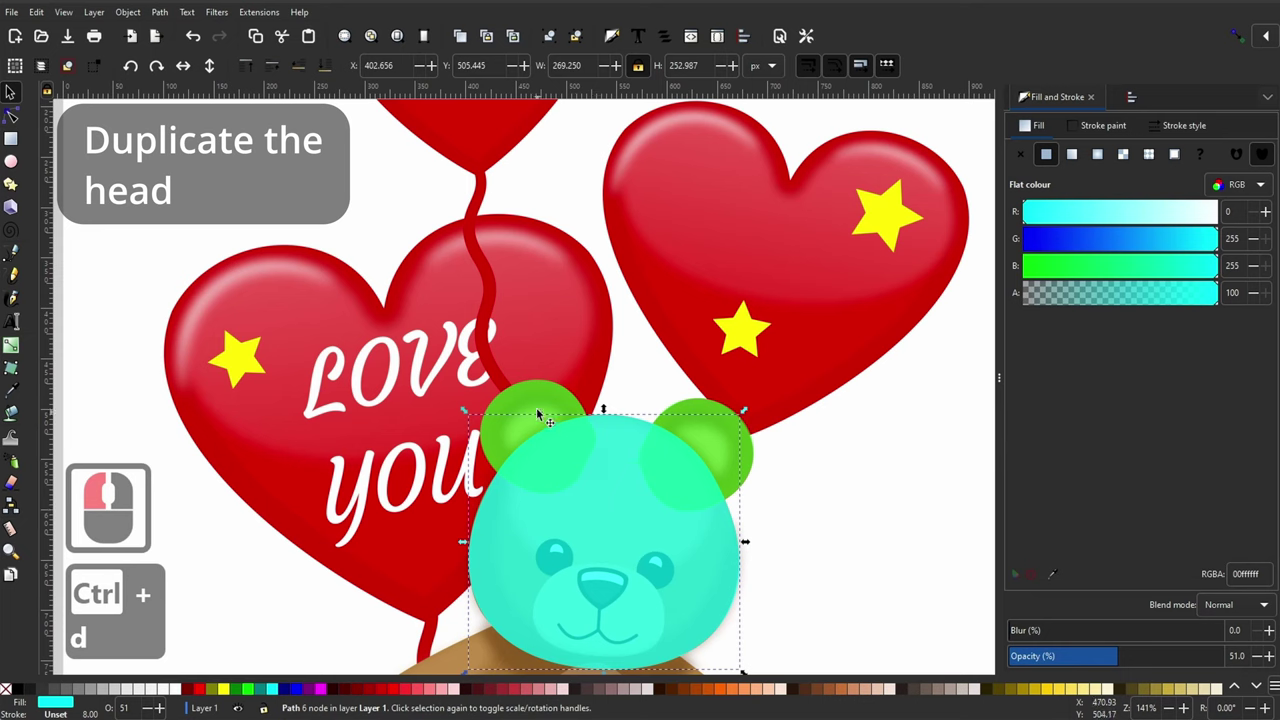
Step: Send the left and right green ear circles behind the cyan head shape
{"action": "left_click", "coordinate": [540, 399]}
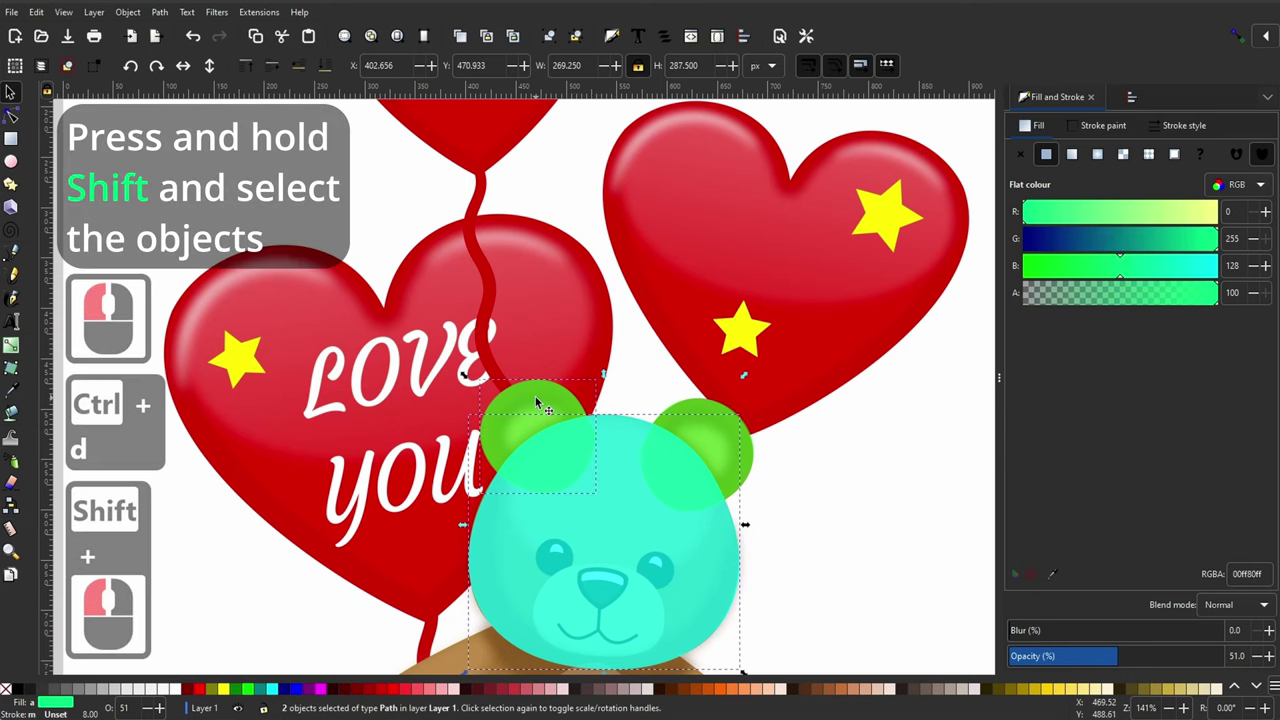
{"action": "key", "text": "ctrl+-"}
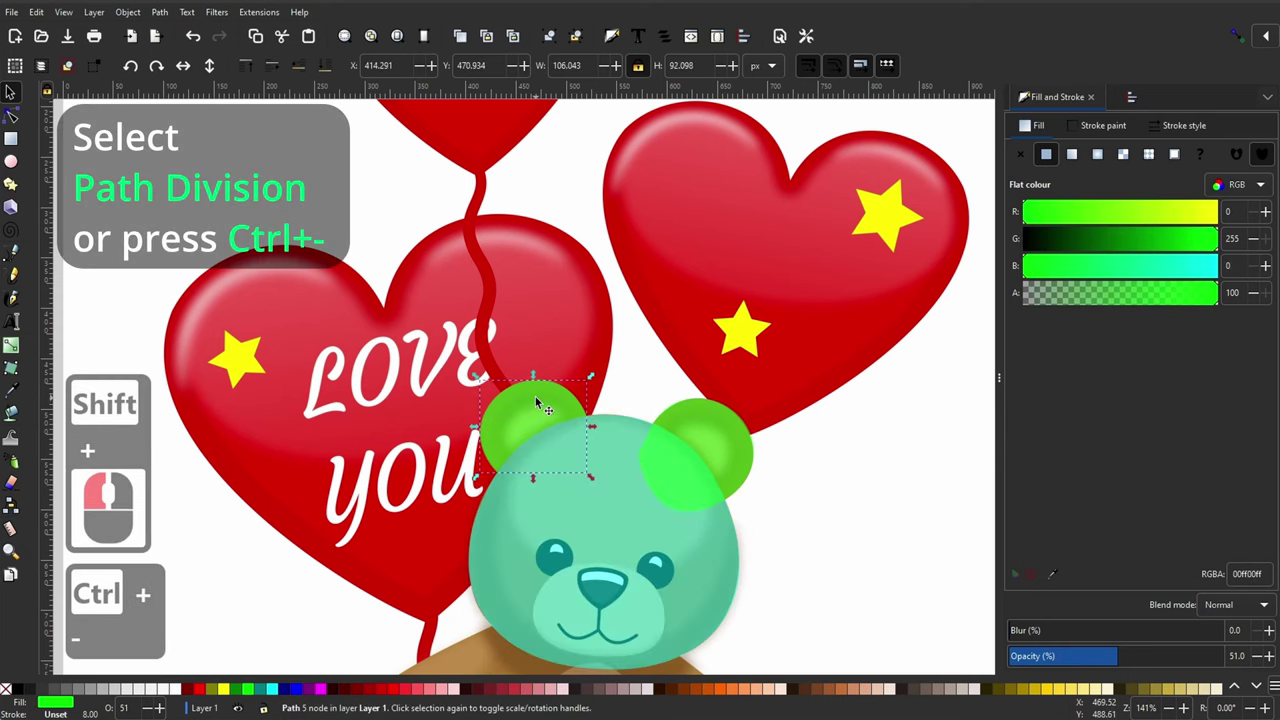
{"action": "left_click", "coordinate": [614, 507]}
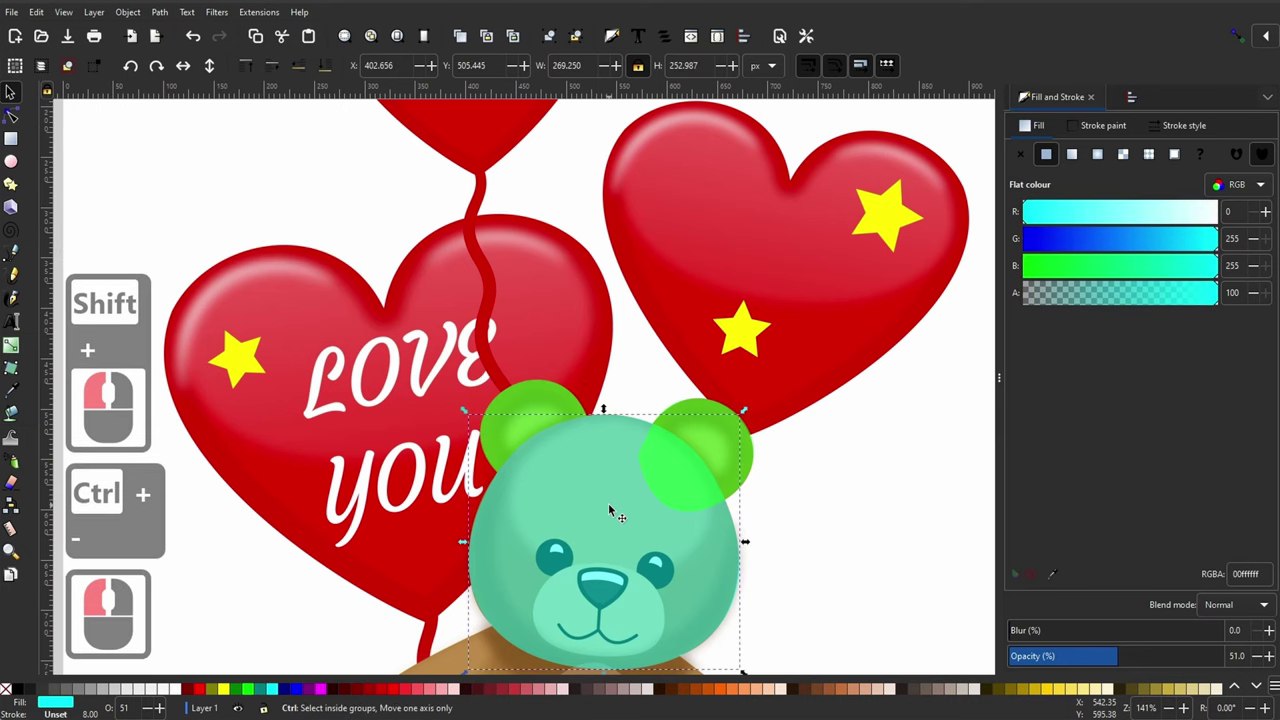
{"action": "key", "text": "ctrl+d"}
{"action": "left_click", "coordinate": [708, 432]}
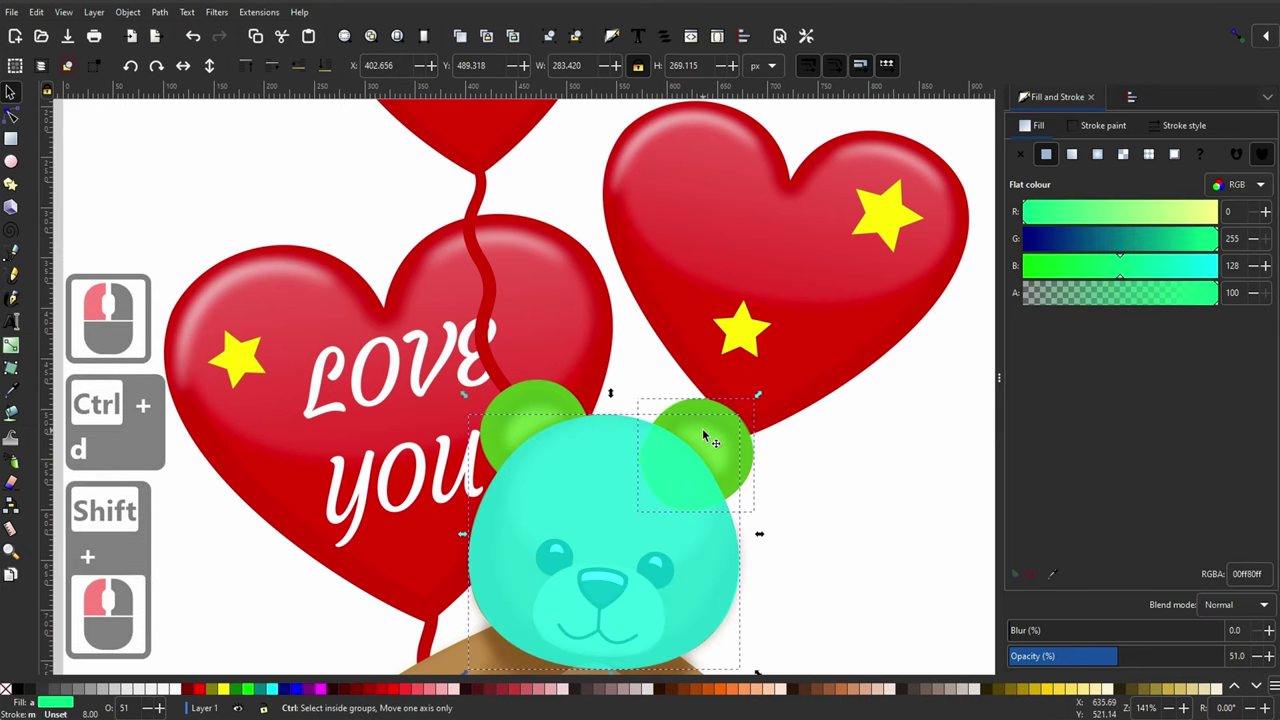
{"action": "key", "text": "ctrl+-"}
Step: Duplicate the left ear circle, fill it blue and shrink it into an inner-ear shape
{"action": "left_click", "coordinate": [790, 549]}
{"action": "left_click", "coordinate": [526, 411]}
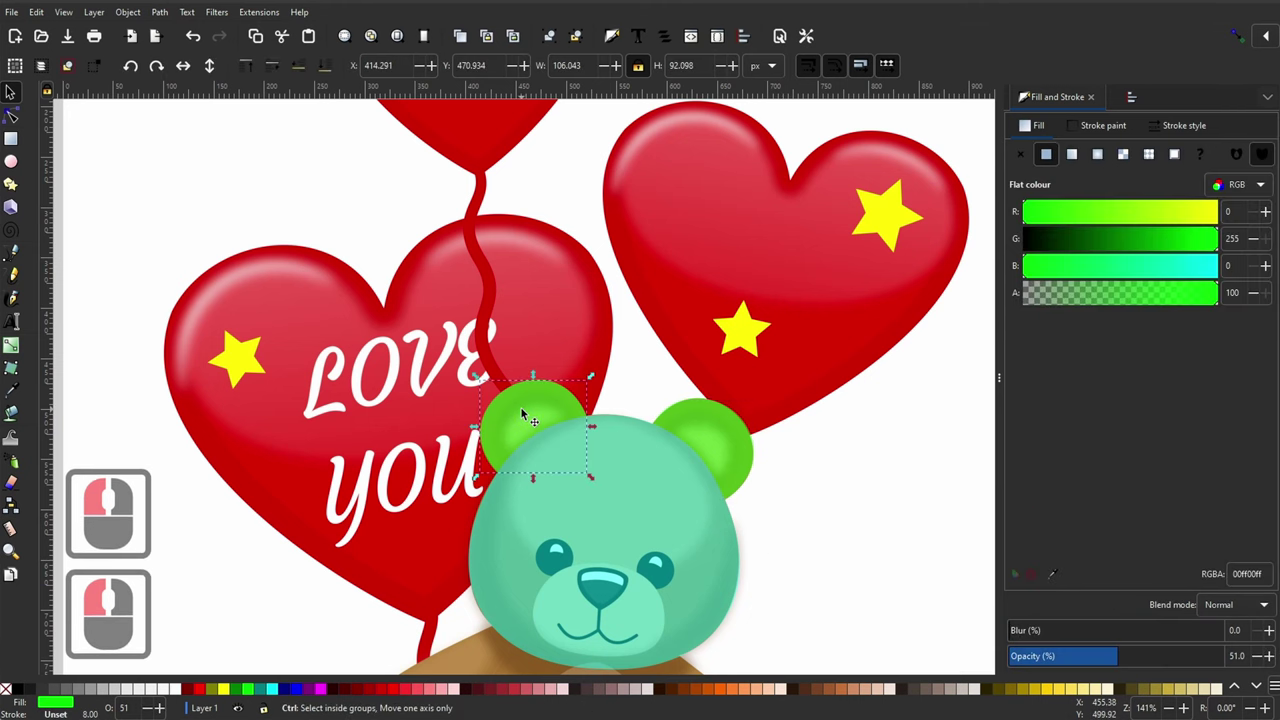
{"action": "key", "text": "ctrl+d"}
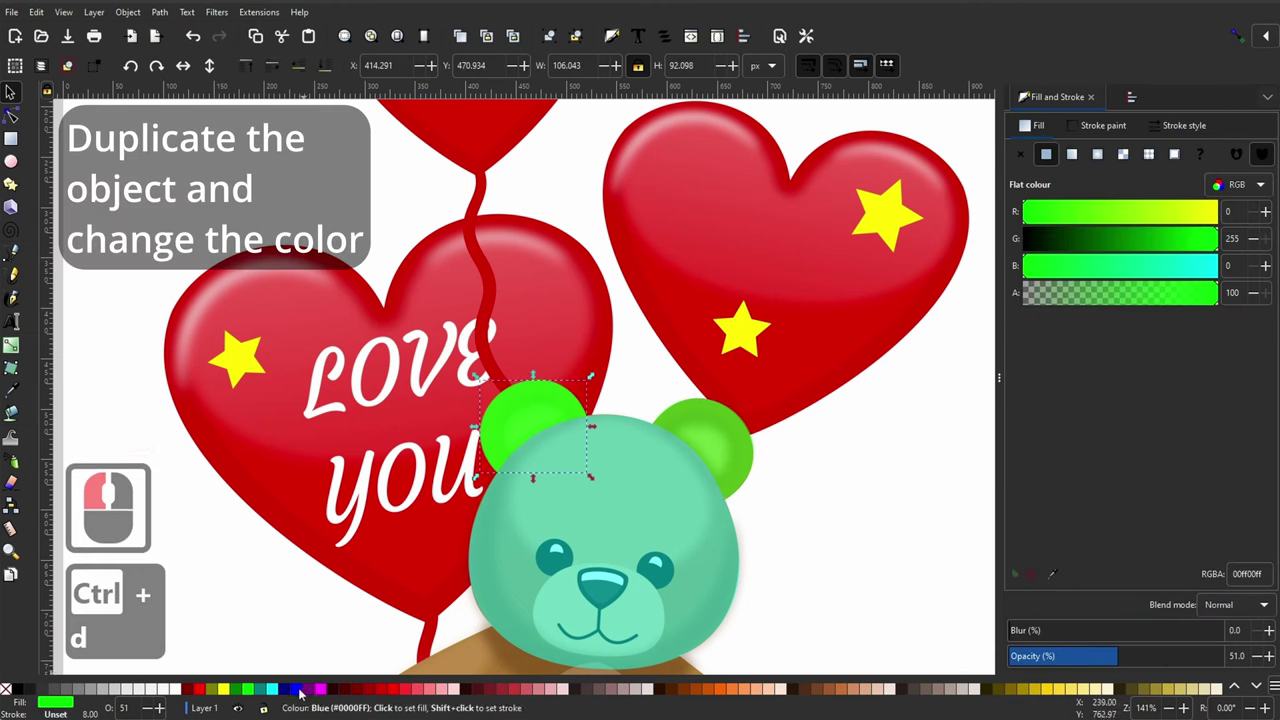
{"action": "left_click", "coordinate": [301, 694]}
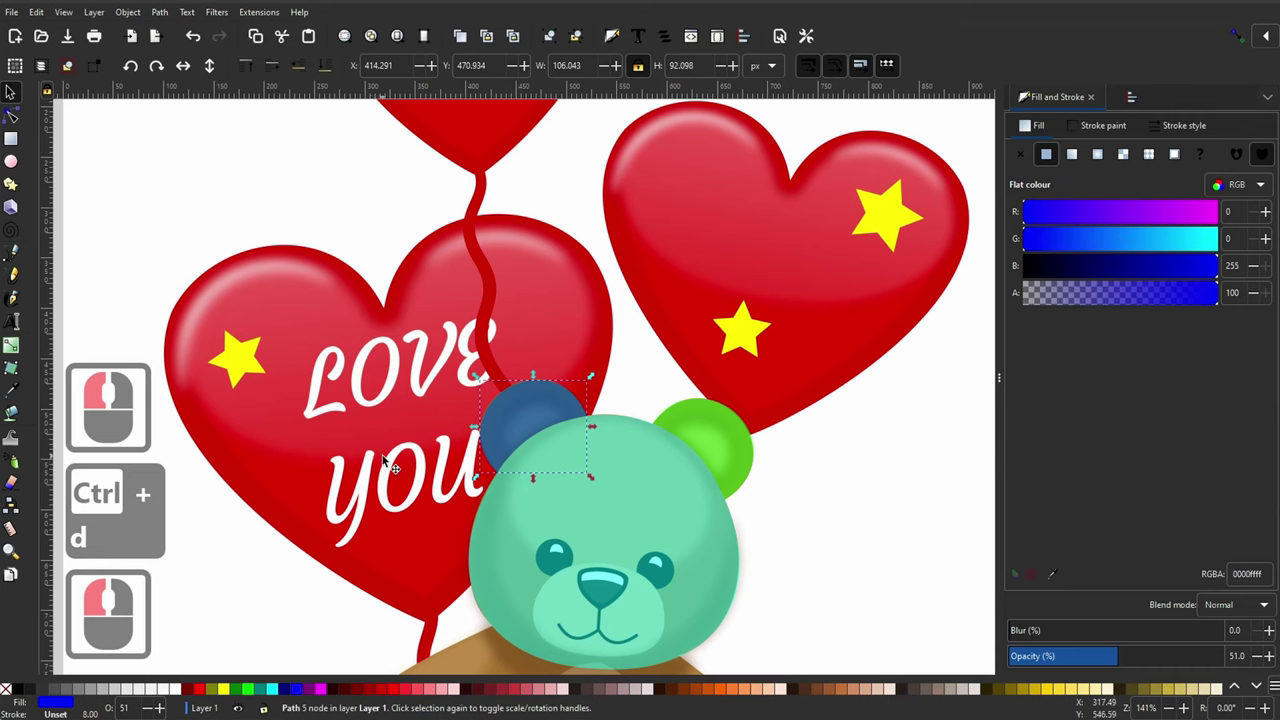
{"action": "key", "text": "ctrl+9"}
{"action": "key", "text": "ctrl+9"}
{"action": "key", "text": "ctrl+9"}
{"action": "key", "text": "ctrl+9"}
{"action": "key", "text": "ctrl+9"}
{"action": "key", "text": "ctrl+9"}
{"action": "key", "text": "ctrl+9"}
{"action": "key", "text": "ctrl+9"}
{"action": "key", "text": "ctrl+9"}
{"action": "key", "text": "ctrl+9"}
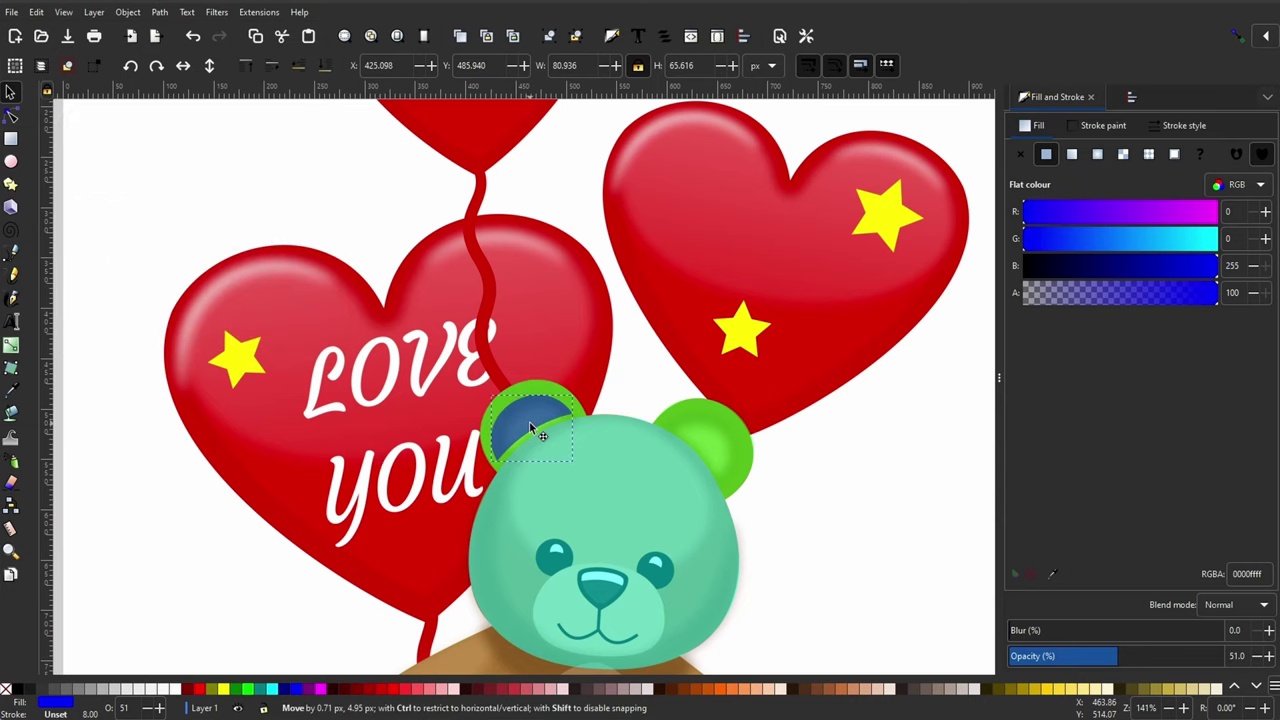
Step: Copy the blue inner-ear shape to the right ear and rotate it to fit
{"action": "left_click", "coordinate": [537, 425]}
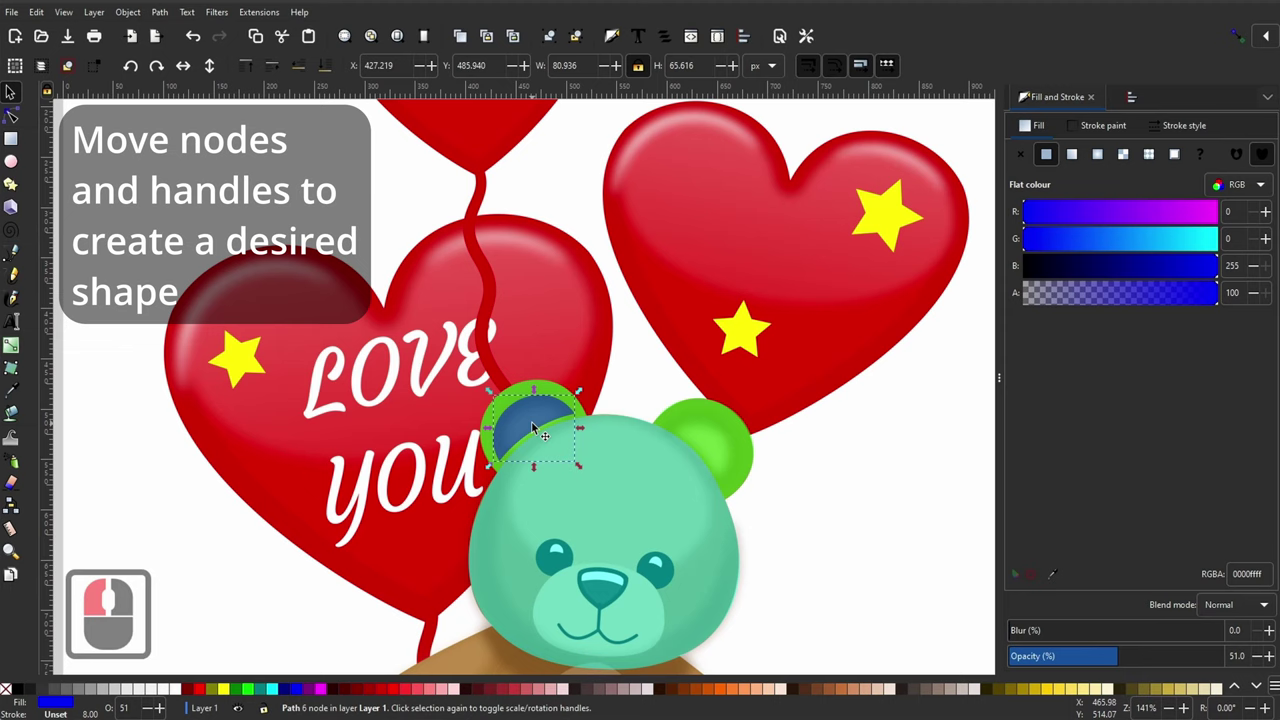
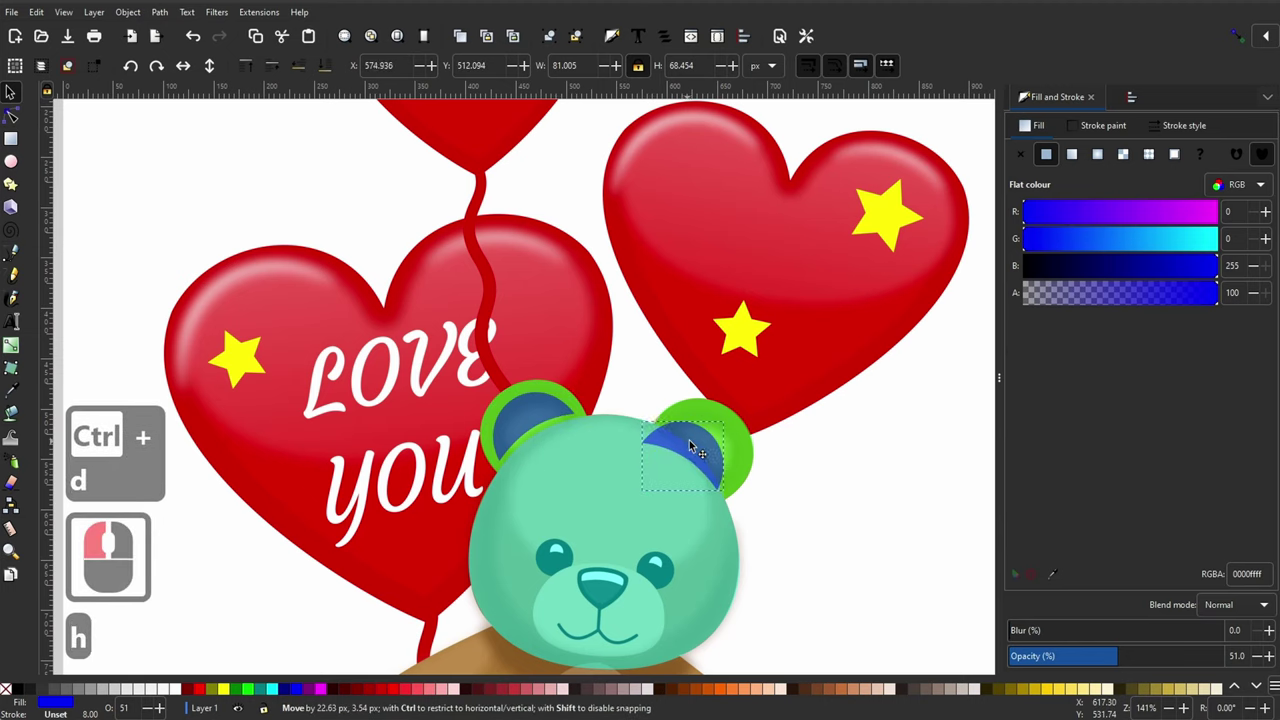
{"action": "double_click", "coordinate": [706, 432]}
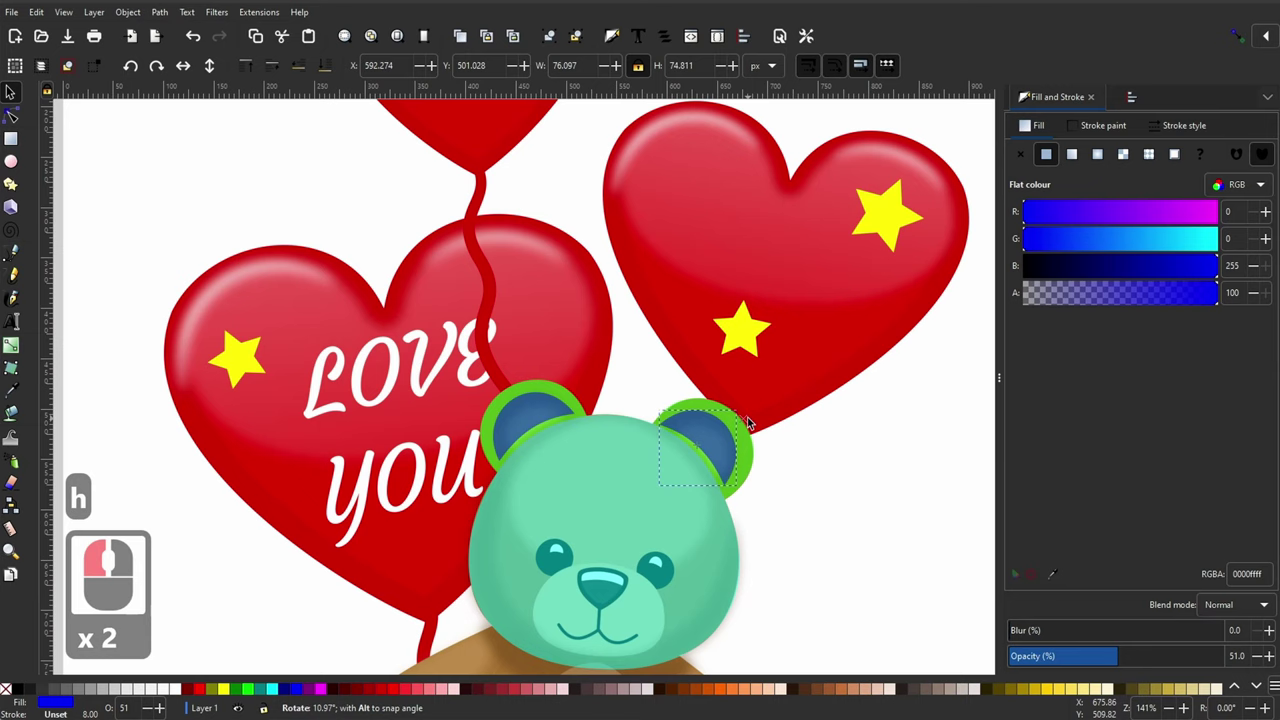
{"action": "left_click", "coordinate": [752, 421]}
{"action": "left_click", "coordinate": [726, 435]}
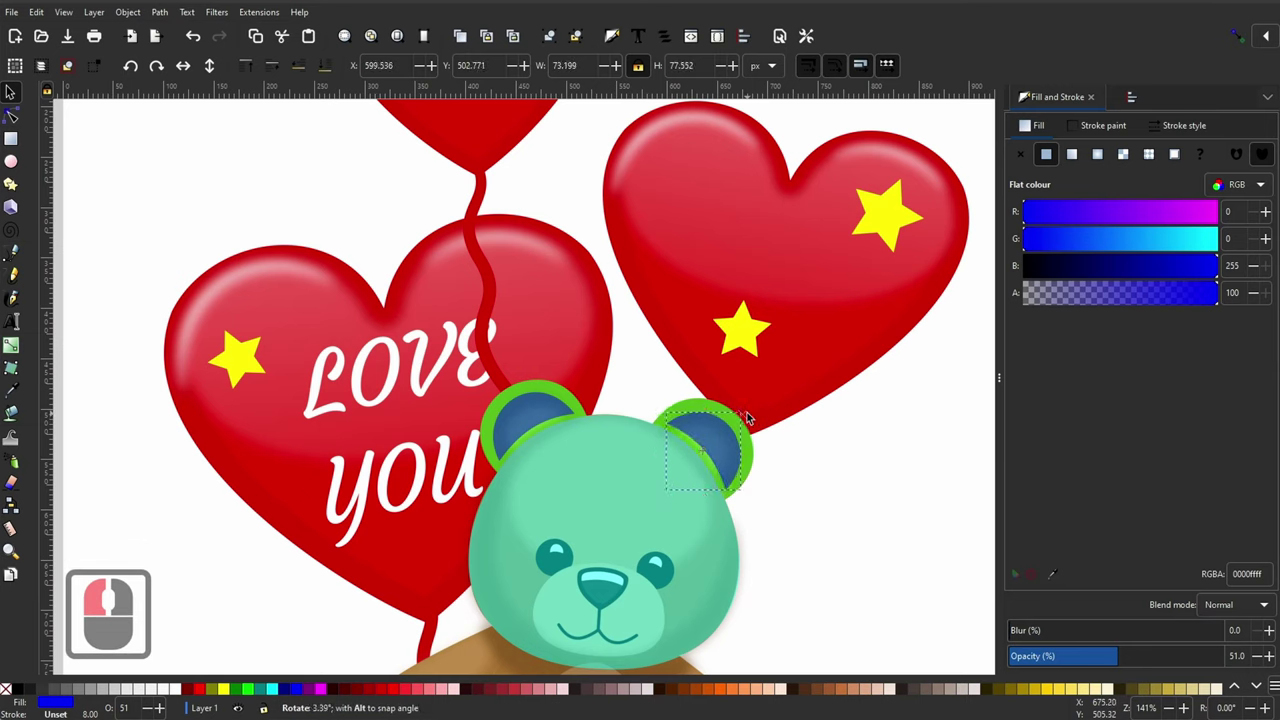
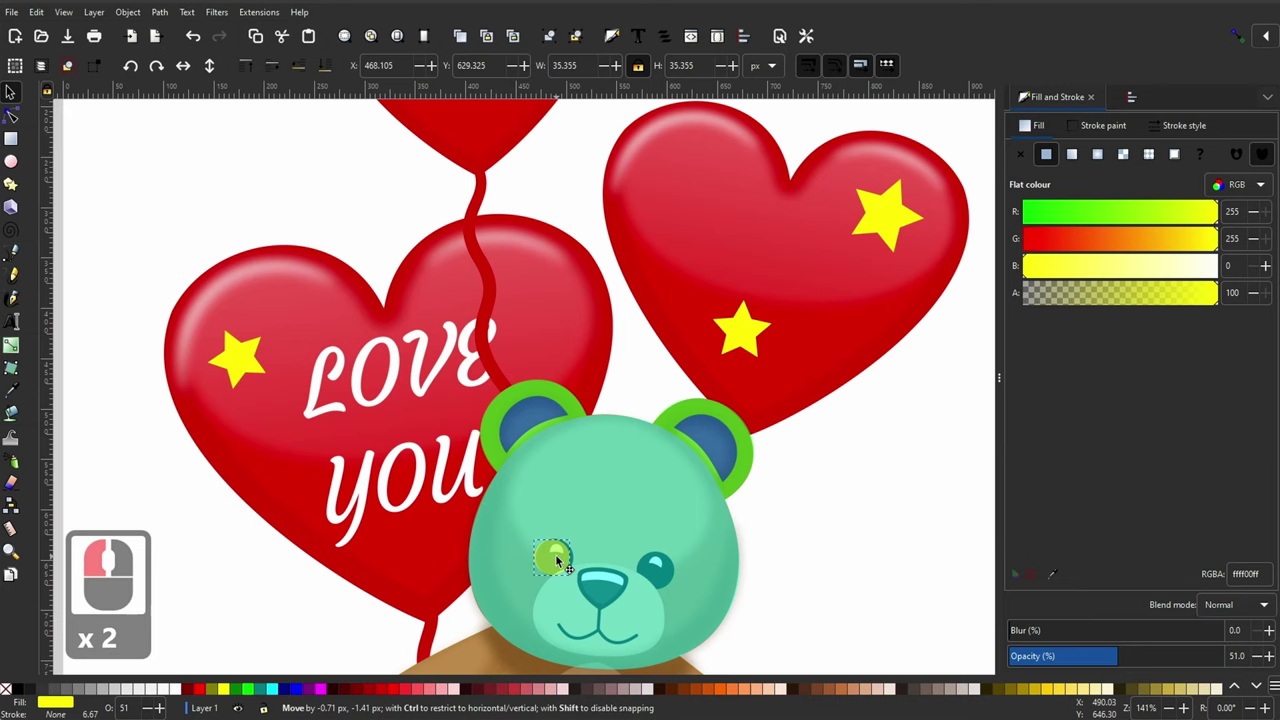
Step: Size the yellow eye circle, duplicate it for the second eye, and start a muzzle oval
{"action": "left_click", "coordinate": [564, 559]}
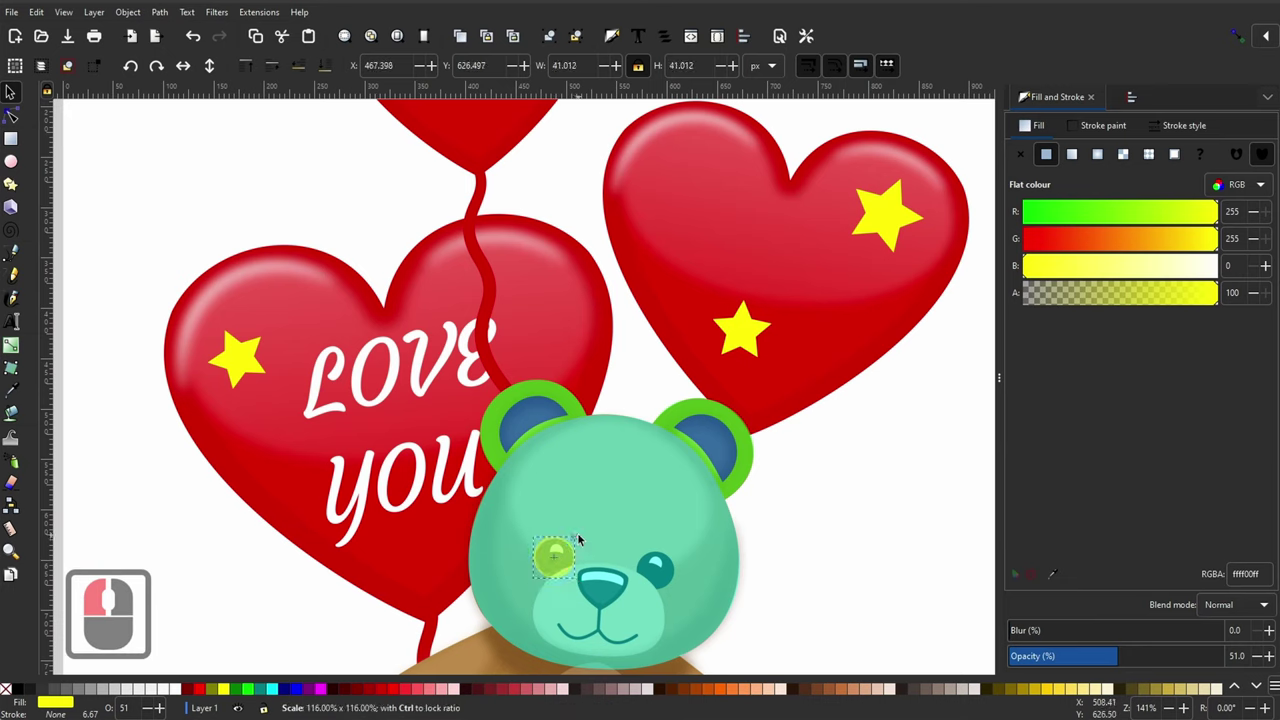
{"action": "left_click", "coordinate": [581, 539]}
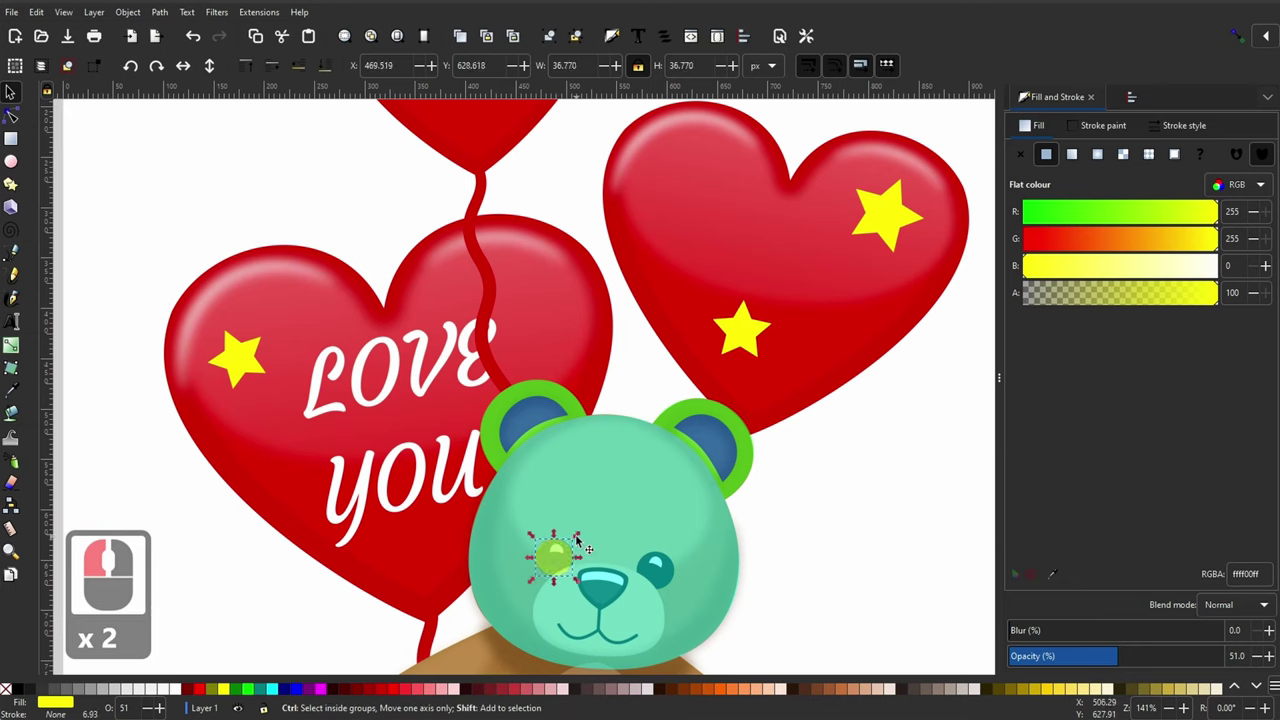
{"action": "key", "text": "ctrl+shift+c"}
{"action": "key", "text": "ctrl+d"}
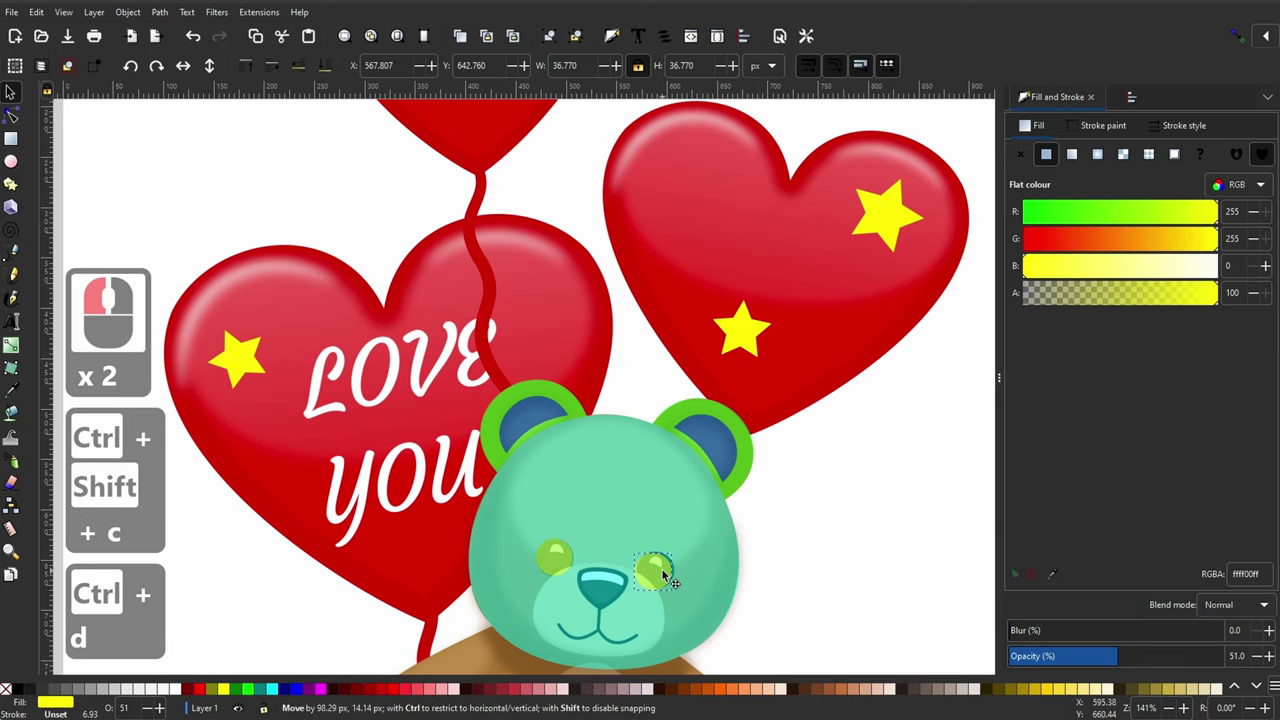
{"action": "left_click", "coordinate": [670, 571]}
{"action": "left_click", "coordinate": [16, 170]}
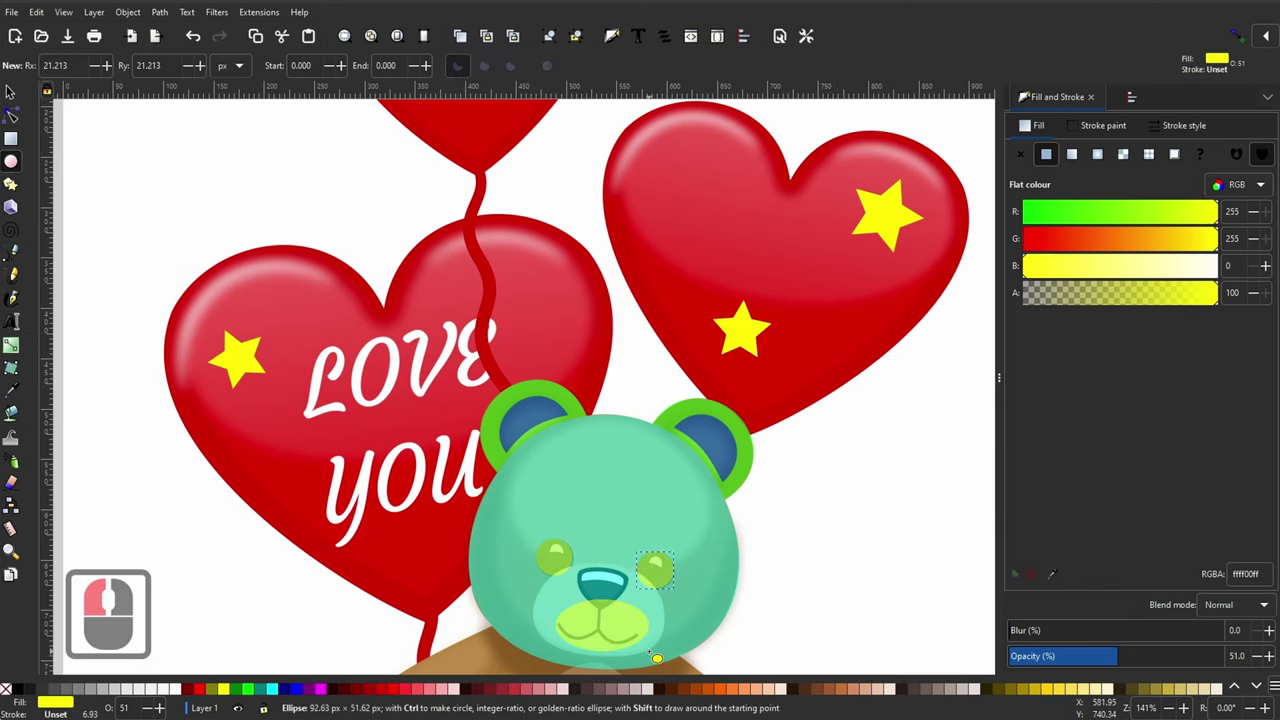
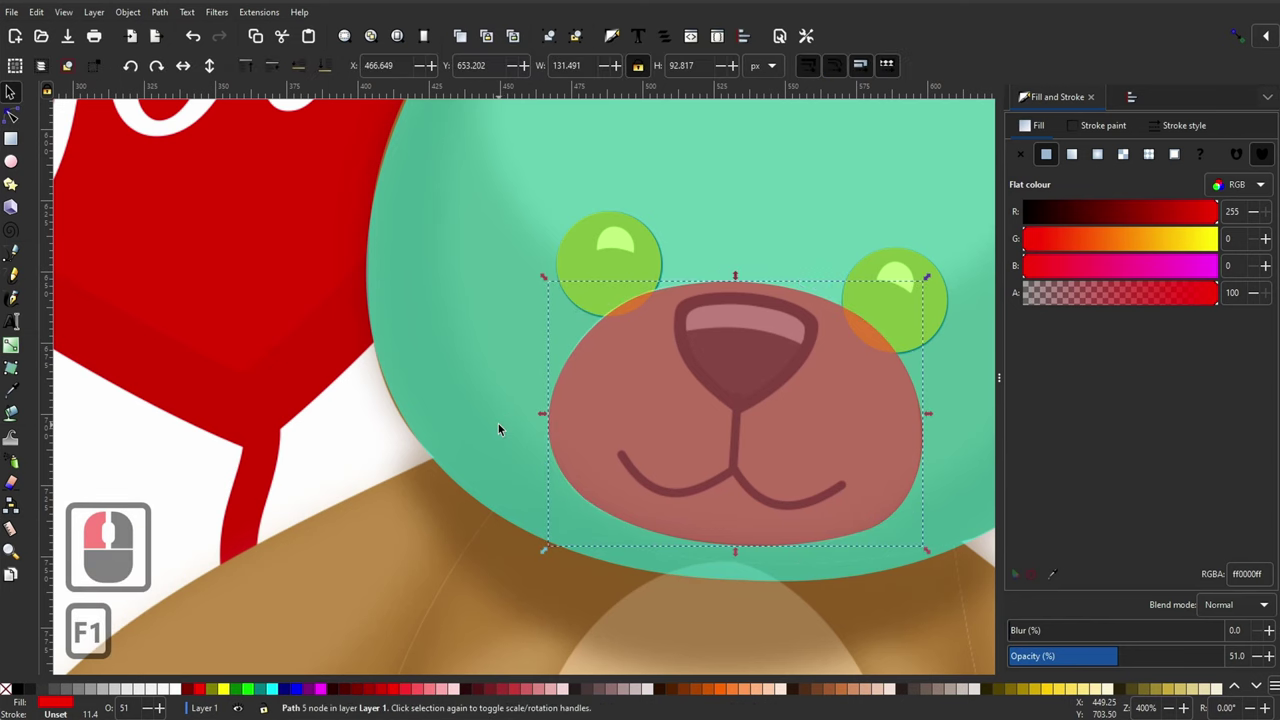
Step: Draw a 3-corner polygon triangle over the nose and fill it green
{"action": "left_click", "coordinate": [15, 189]}
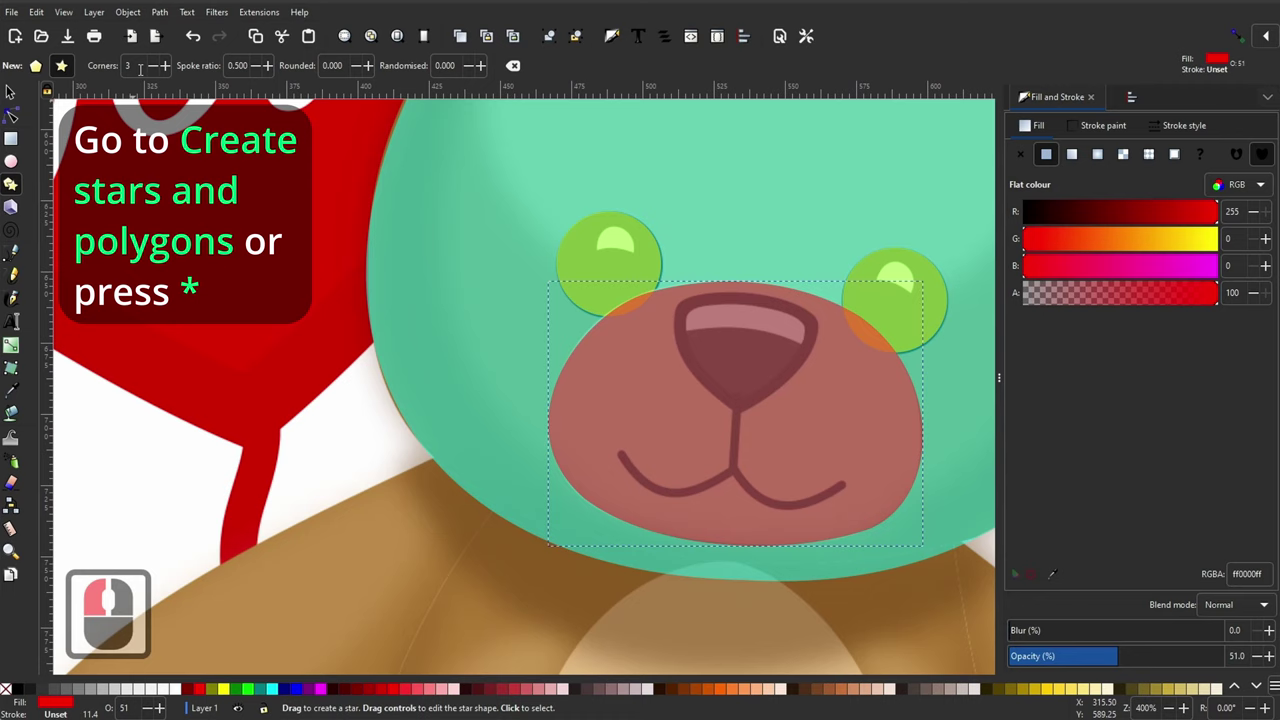
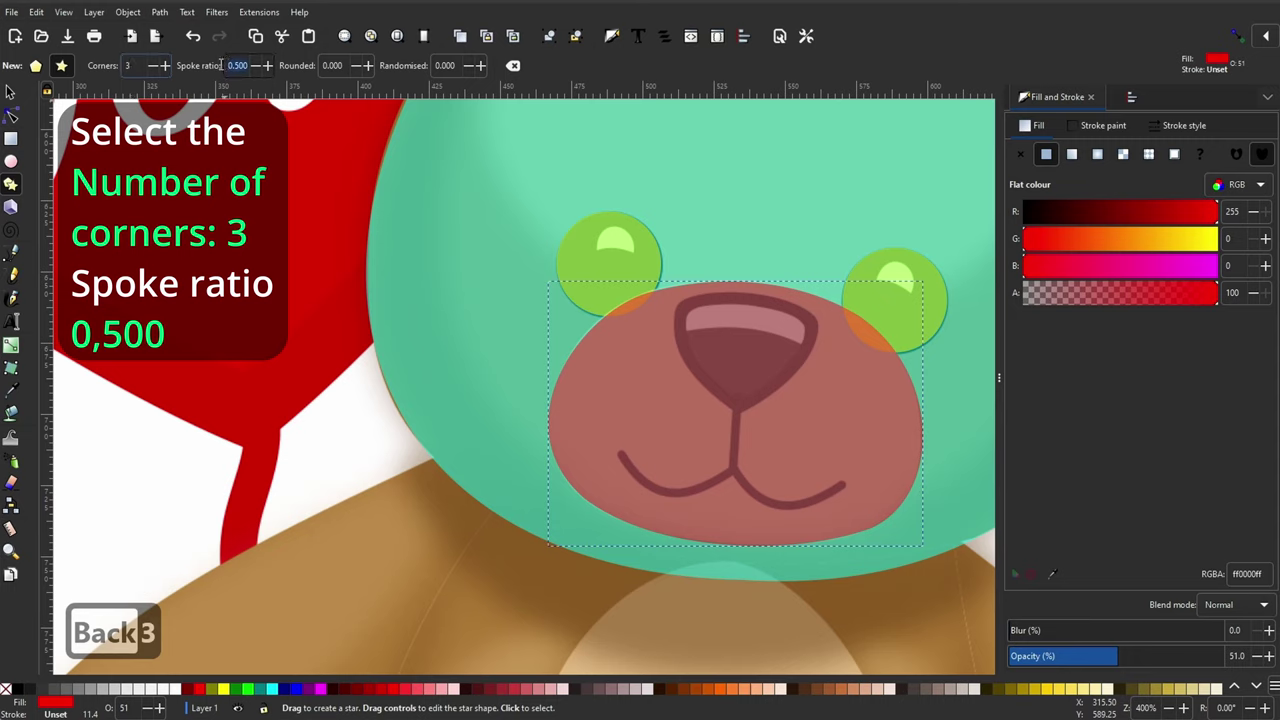
{"action": "left_click", "coordinate": [221, 69]}
{"action": "type", "text": "0."}
{"action": "key", "text": "Return"}
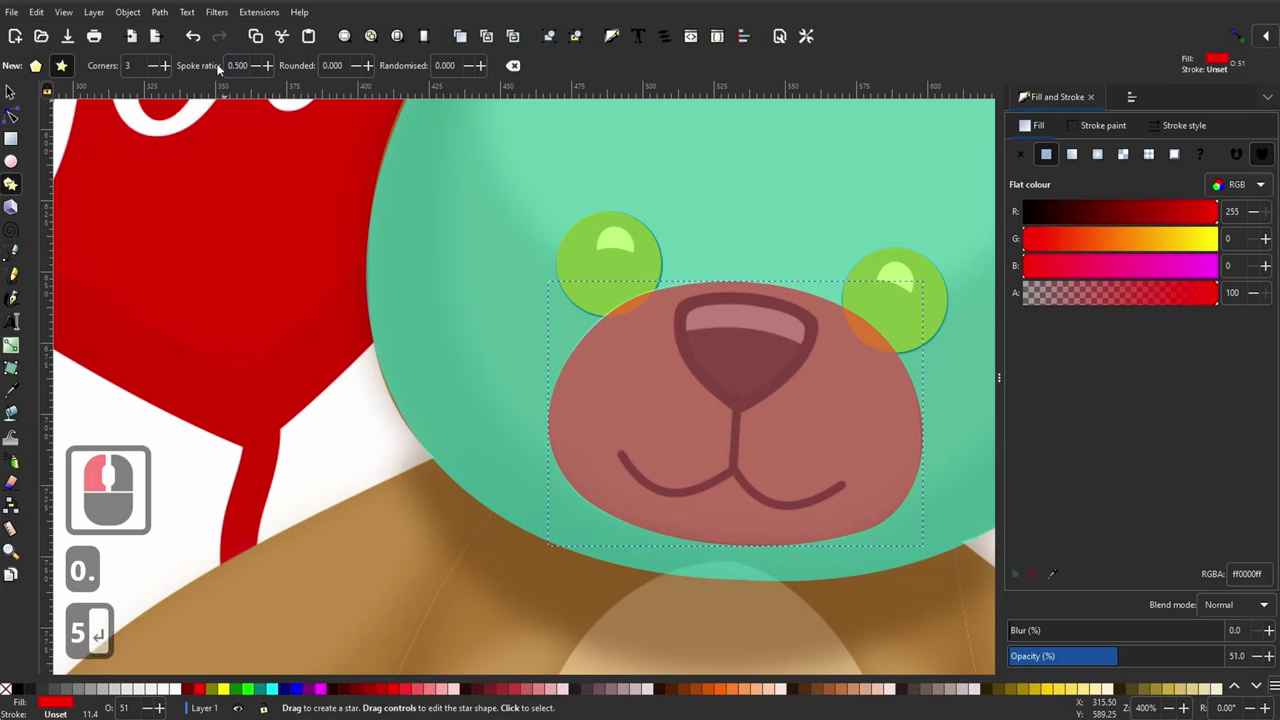
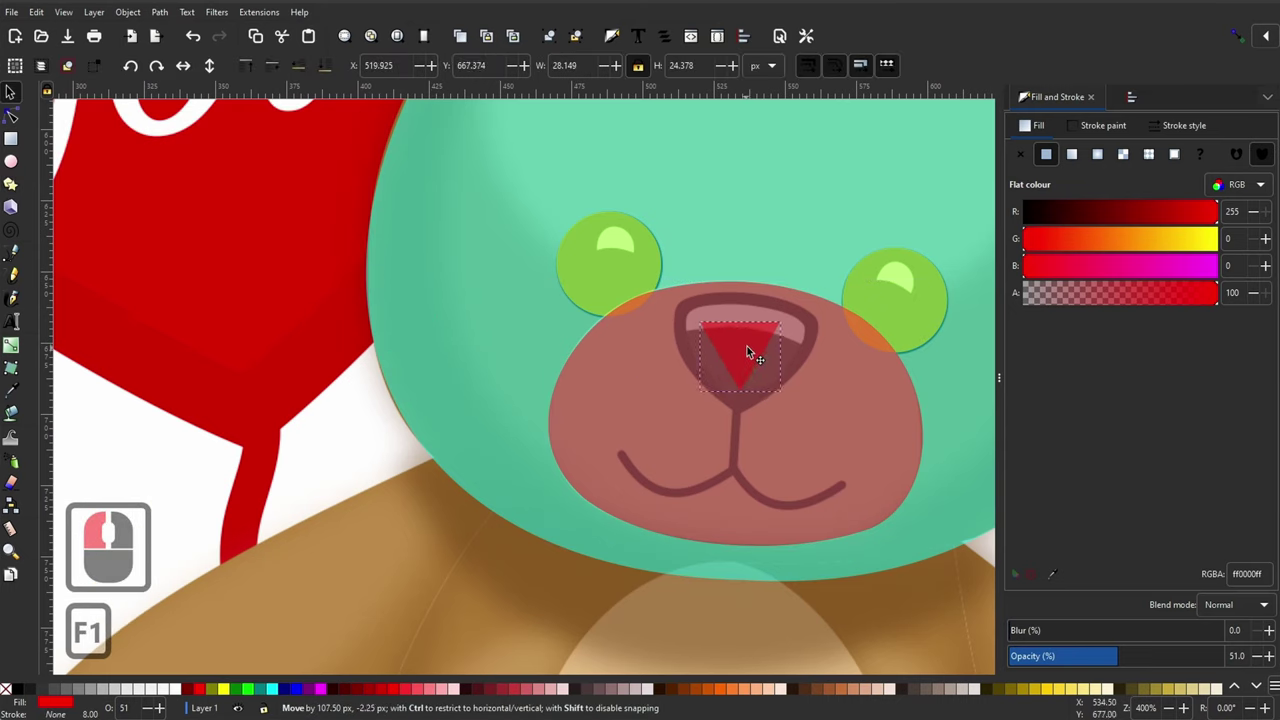
{"action": "left_click", "coordinate": [752, 351]}
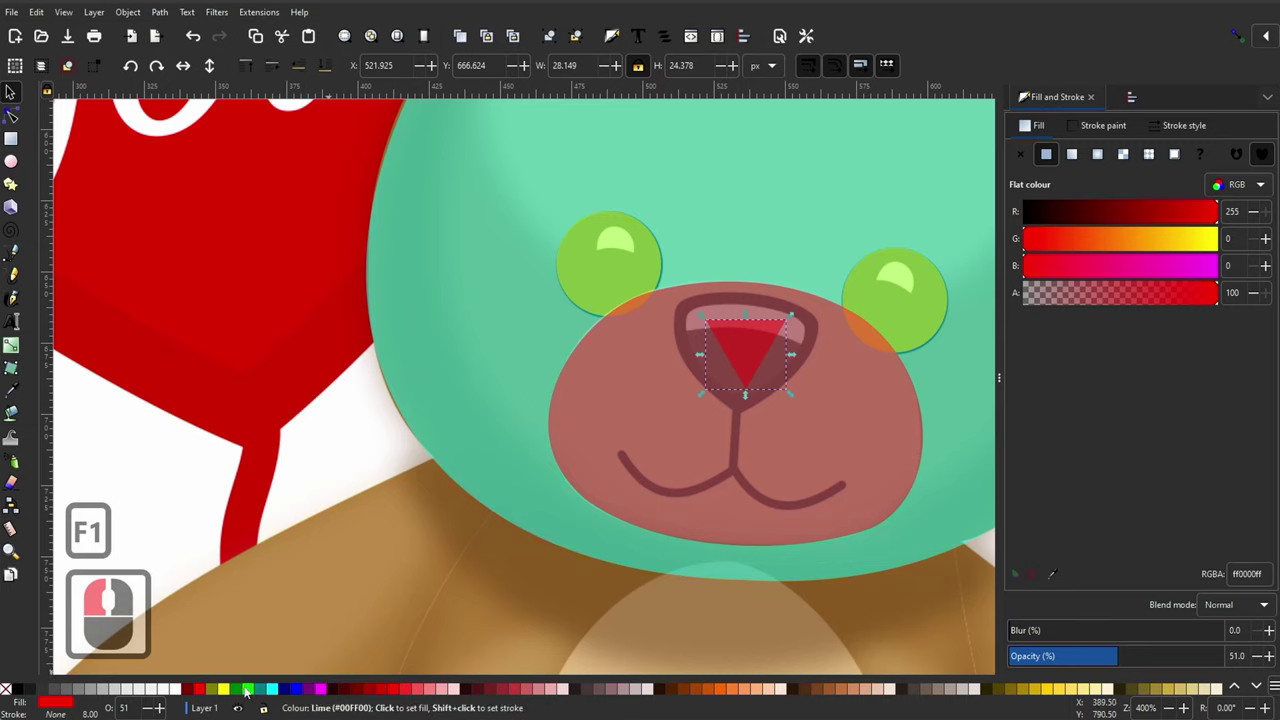
{"action": "left_click", "coordinate": [246, 692]}
Step: Rotate and enlarge the green triangle to cover the bear's nose
{"action": "left_click", "coordinate": [755, 346]}
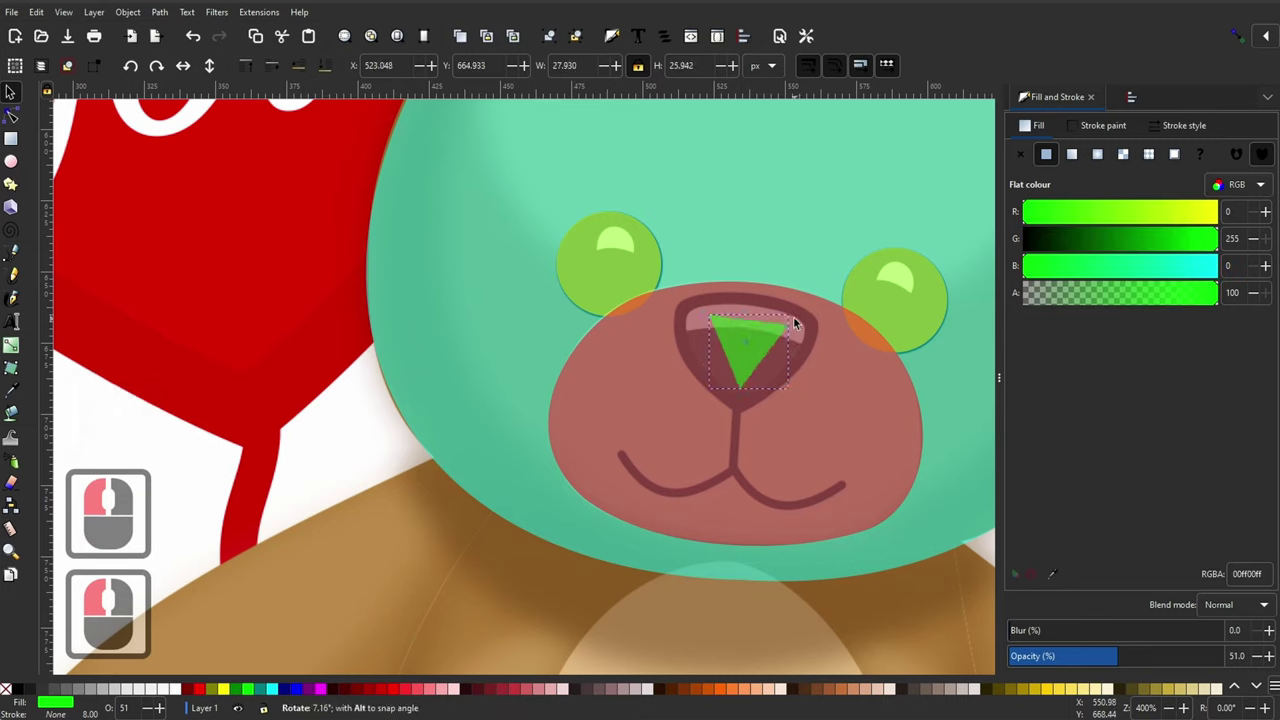
{"action": "left_click", "coordinate": [800, 319]}
{"action": "left_click", "coordinate": [864, 381]}
{"action": "left_click", "coordinate": [757, 337]}
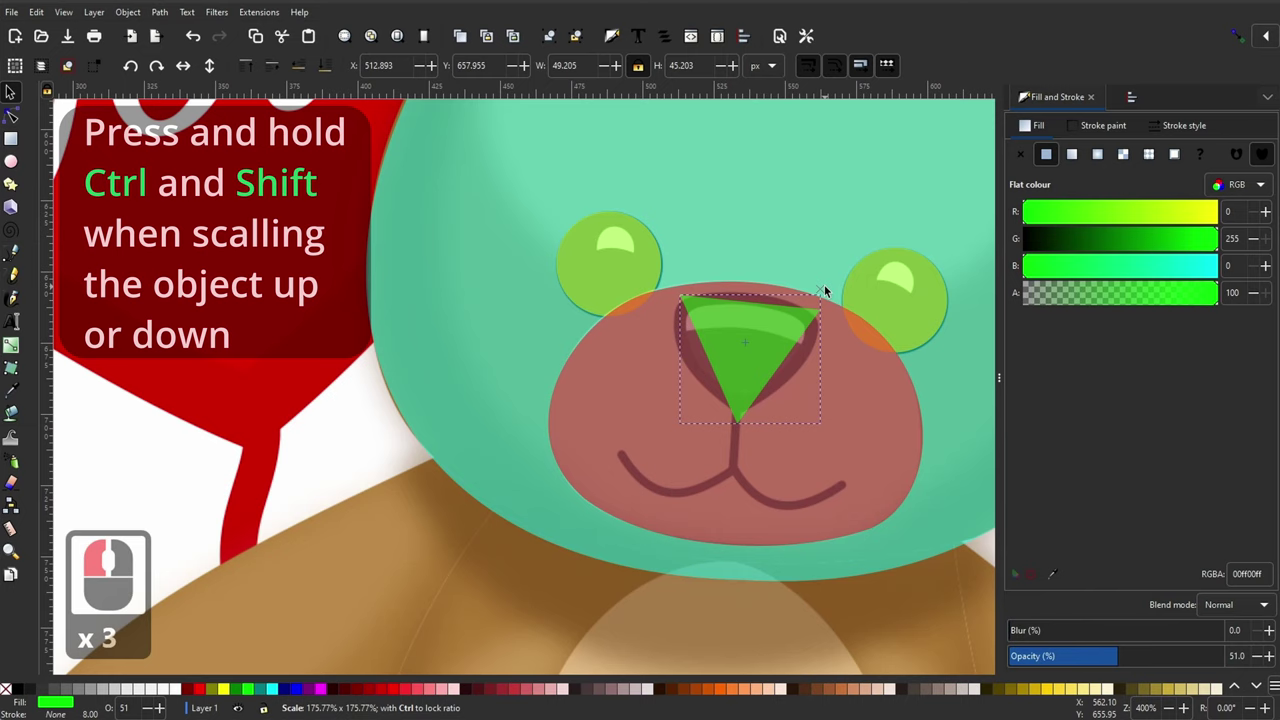
{"action": "left_click", "coordinate": [830, 289]}
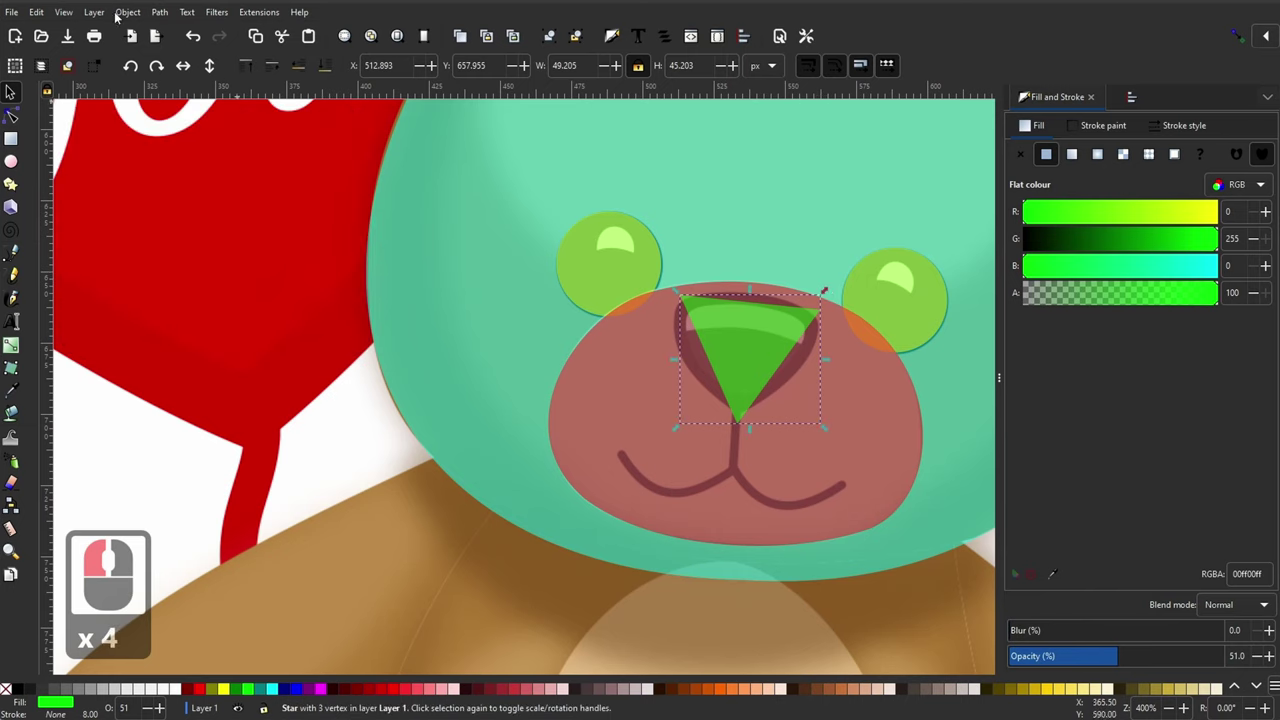
Step: Convert the green triangle to a path and reshape its nodes into a rounded nose outline
{"action": "left_click", "coordinate": [160, 18]}
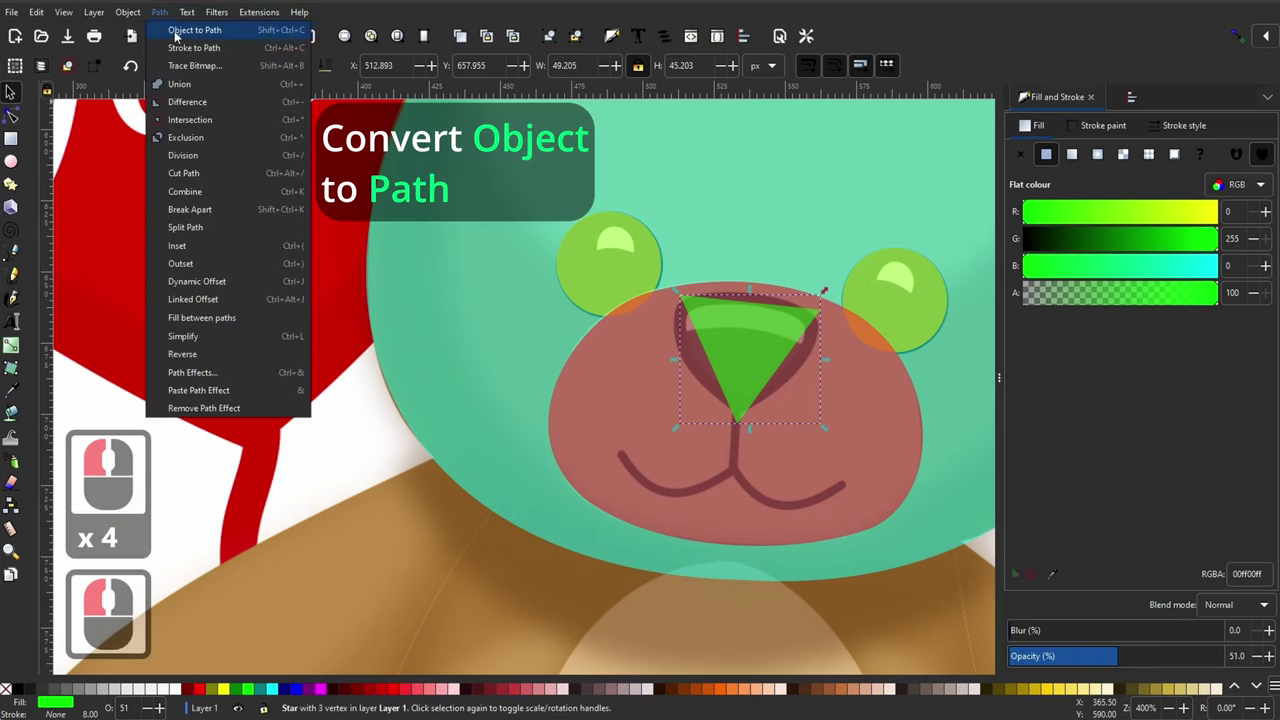
{"action": "left_click", "coordinate": [177, 37]}
{"action": "key", "text": "F2"}
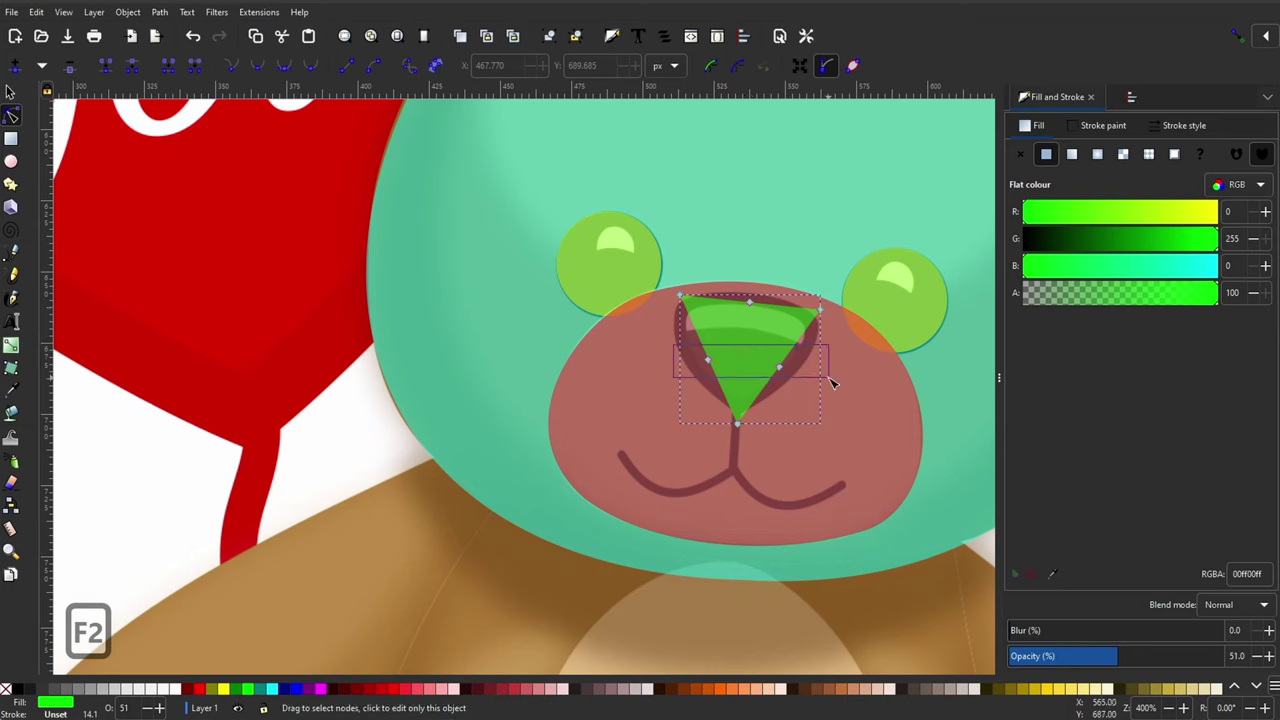
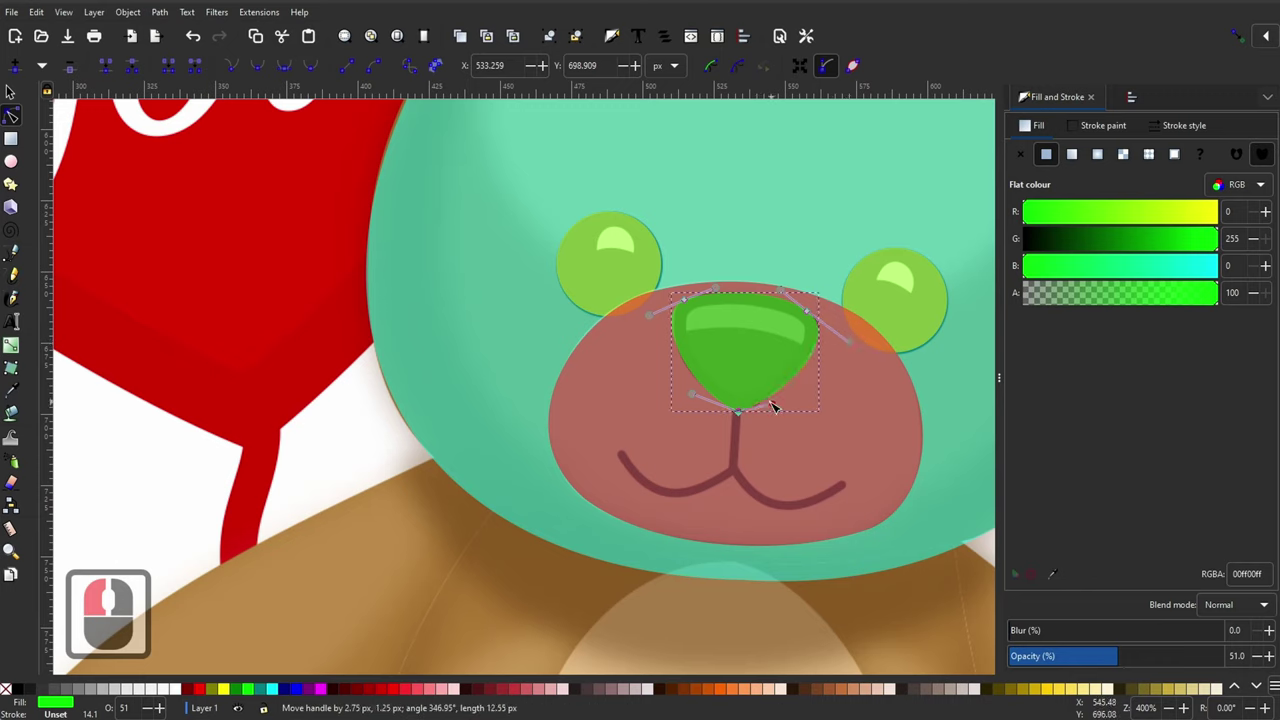
{"action": "key", "text": "F1"}
{"action": "left_click", "coordinate": [851, 452]}
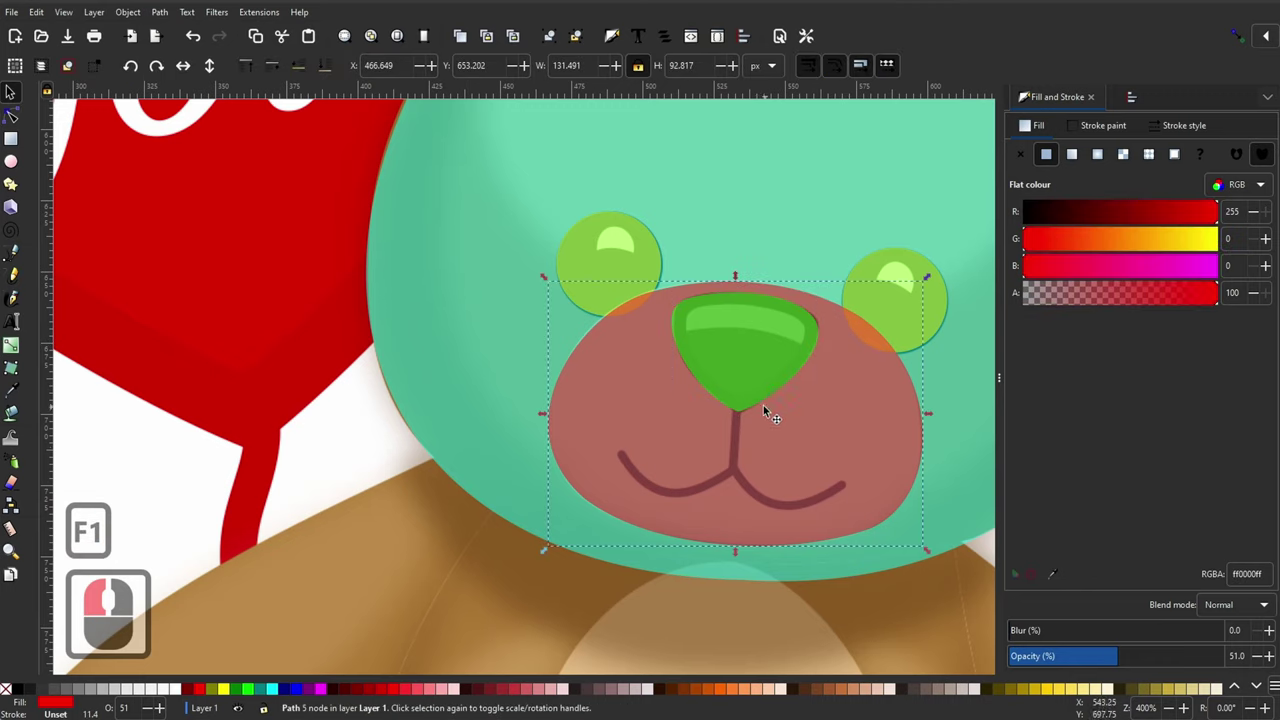
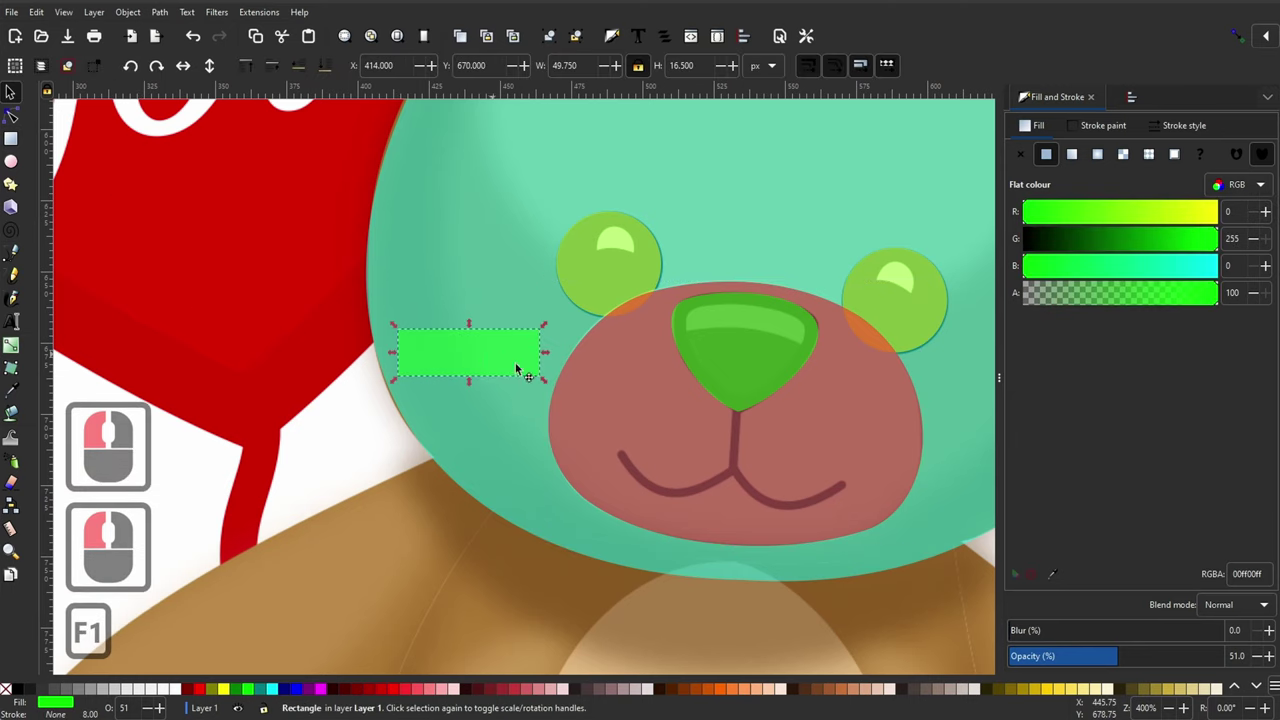
Step: Fill the new rectangle over the nose shine red and begin node-editing it
{"action": "left_click", "coordinate": [763, 351]}
{"action": "left_click", "coordinate": [203, 692]}
{"action": "key", "text": "F2"}
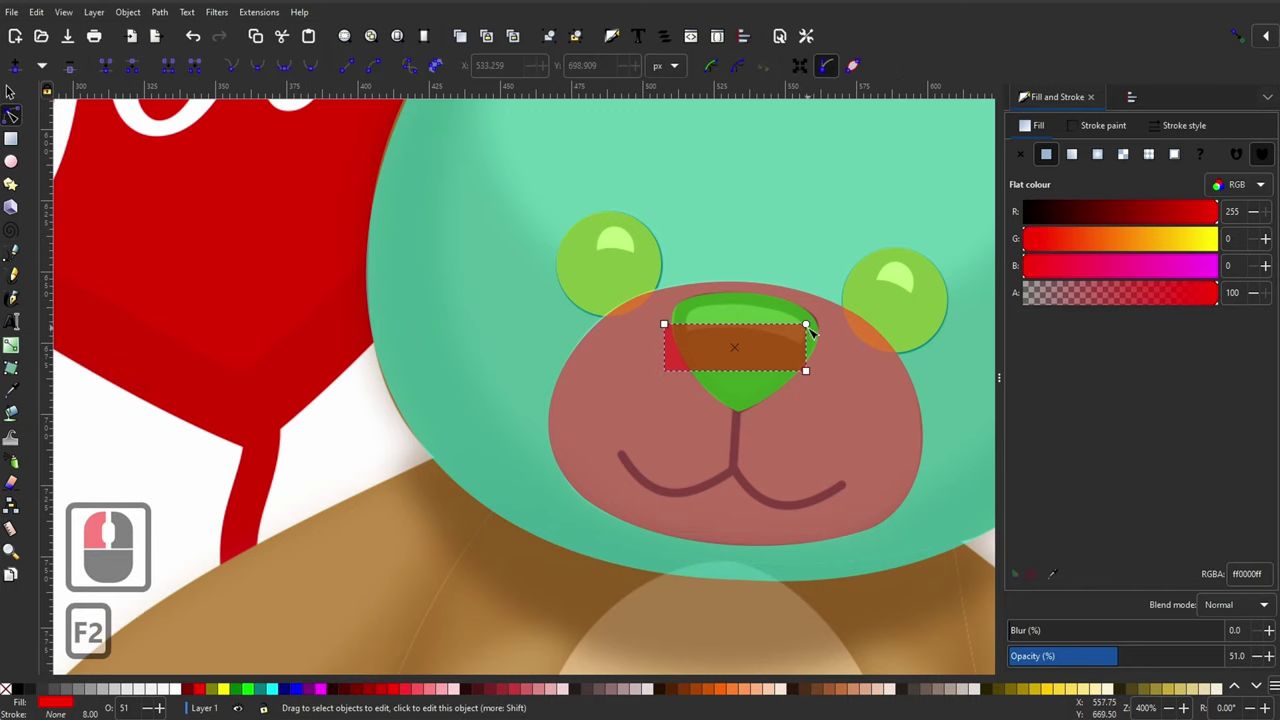
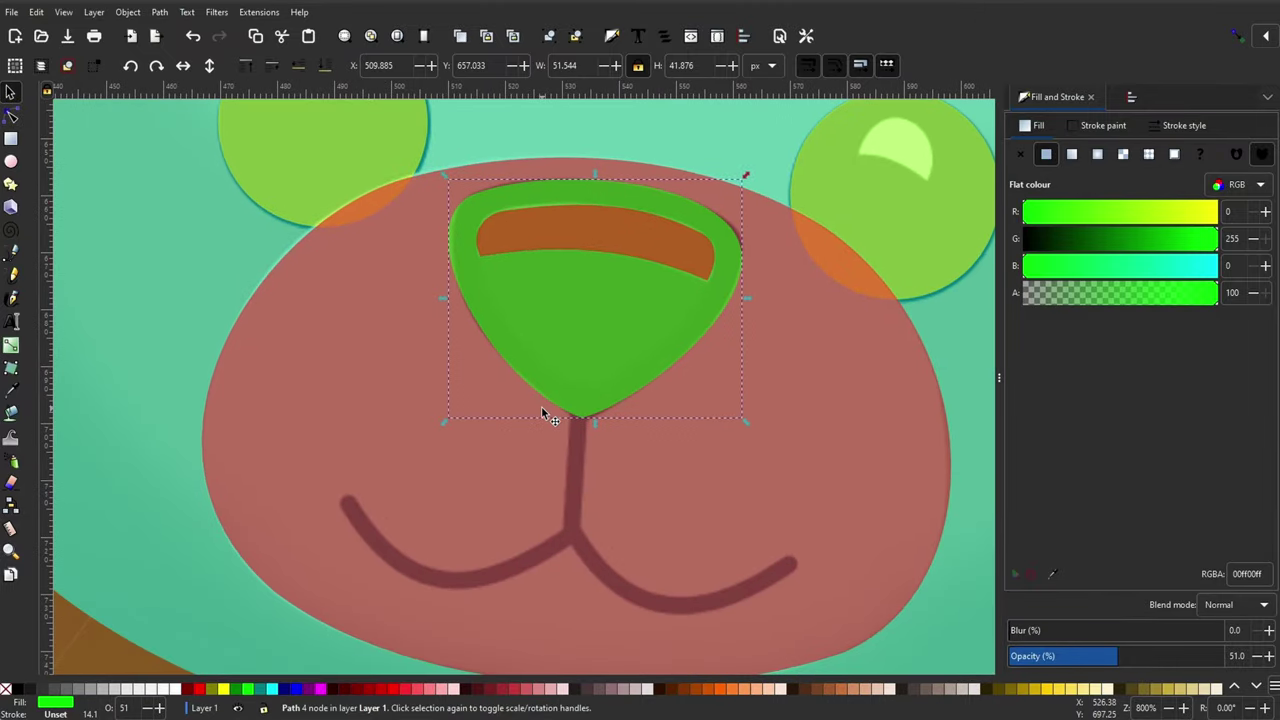
Step: Draw the smile and the vertical stroke under the nose with the Bezier pen, bending them with the Node tool
{"action": "key", "text": "b"}
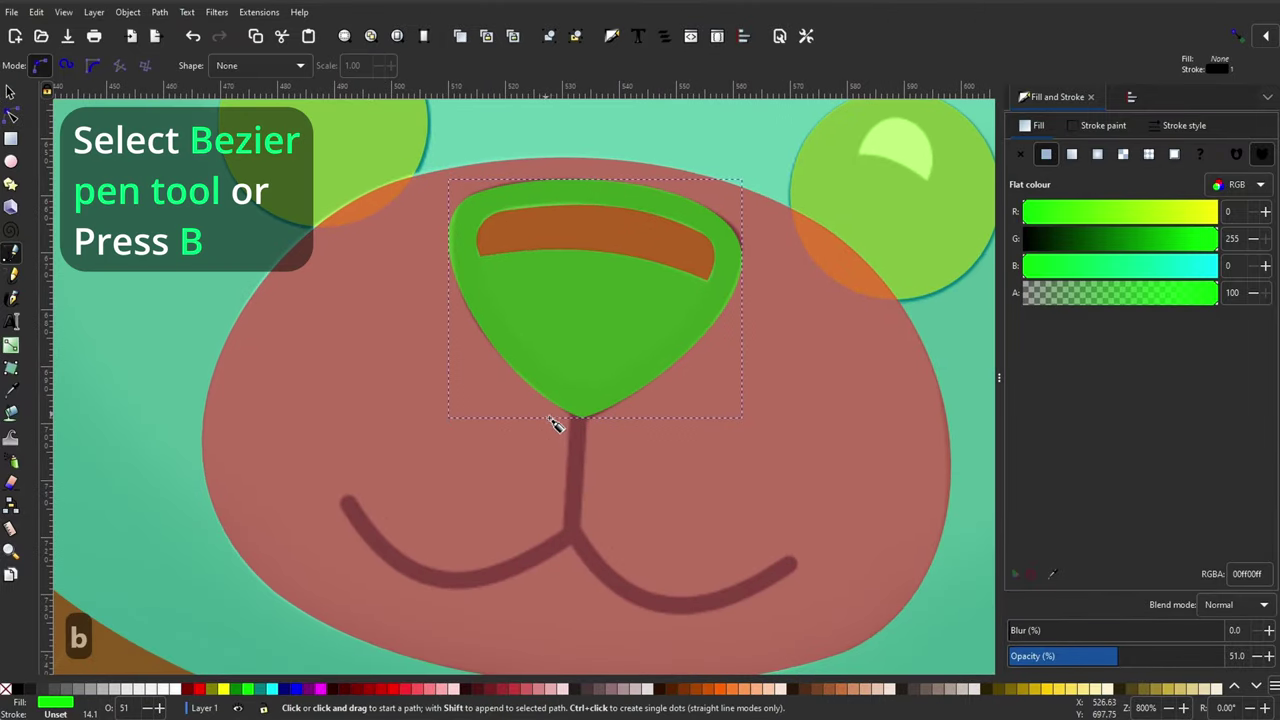
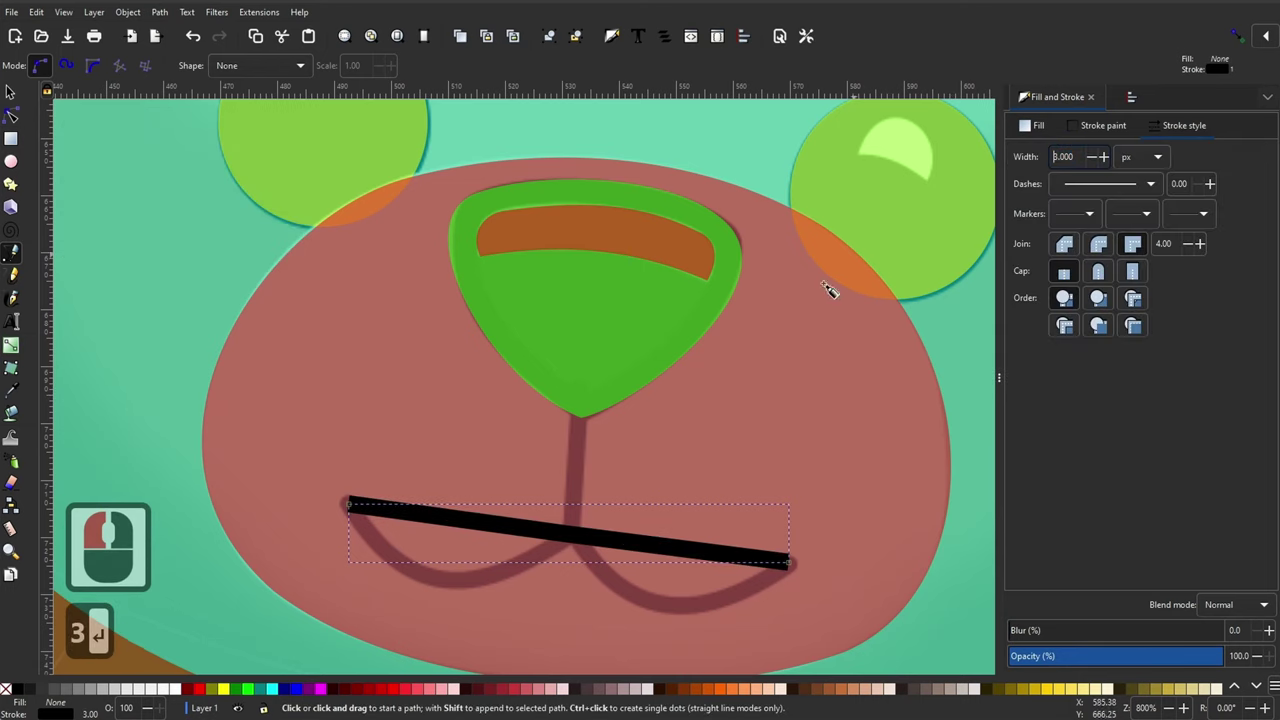
{"action": "key", "text": "F2"}
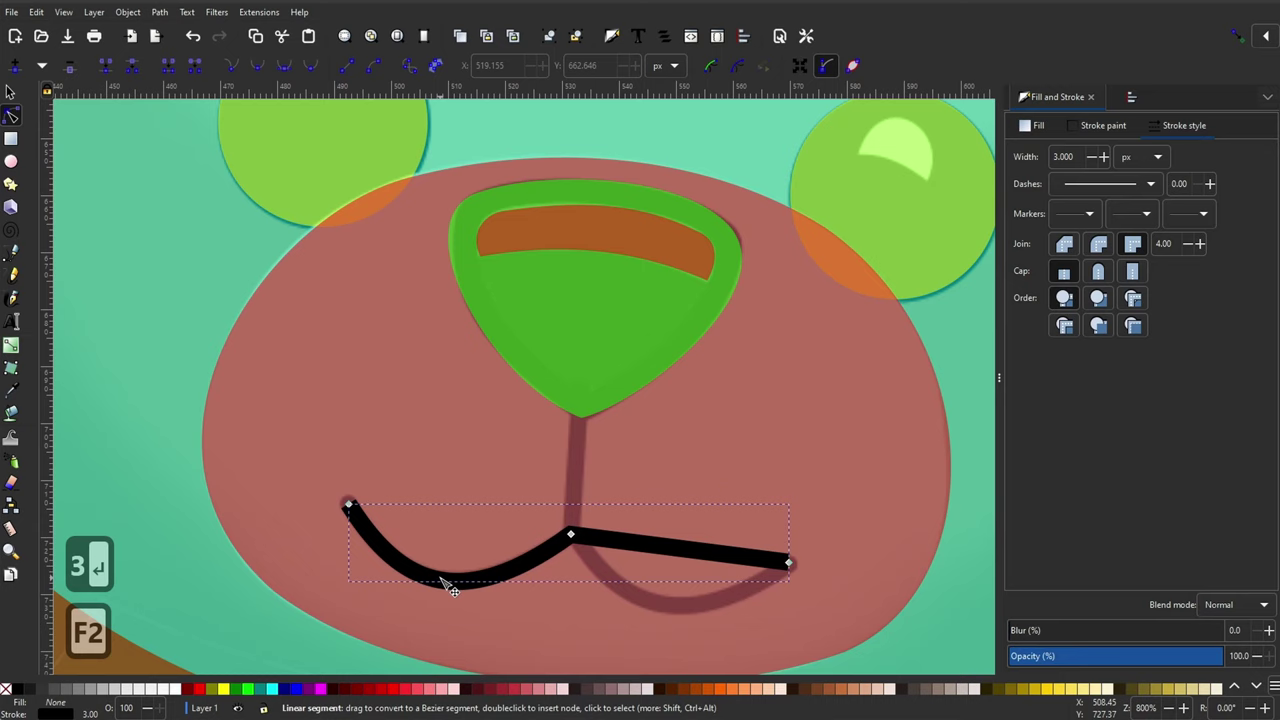
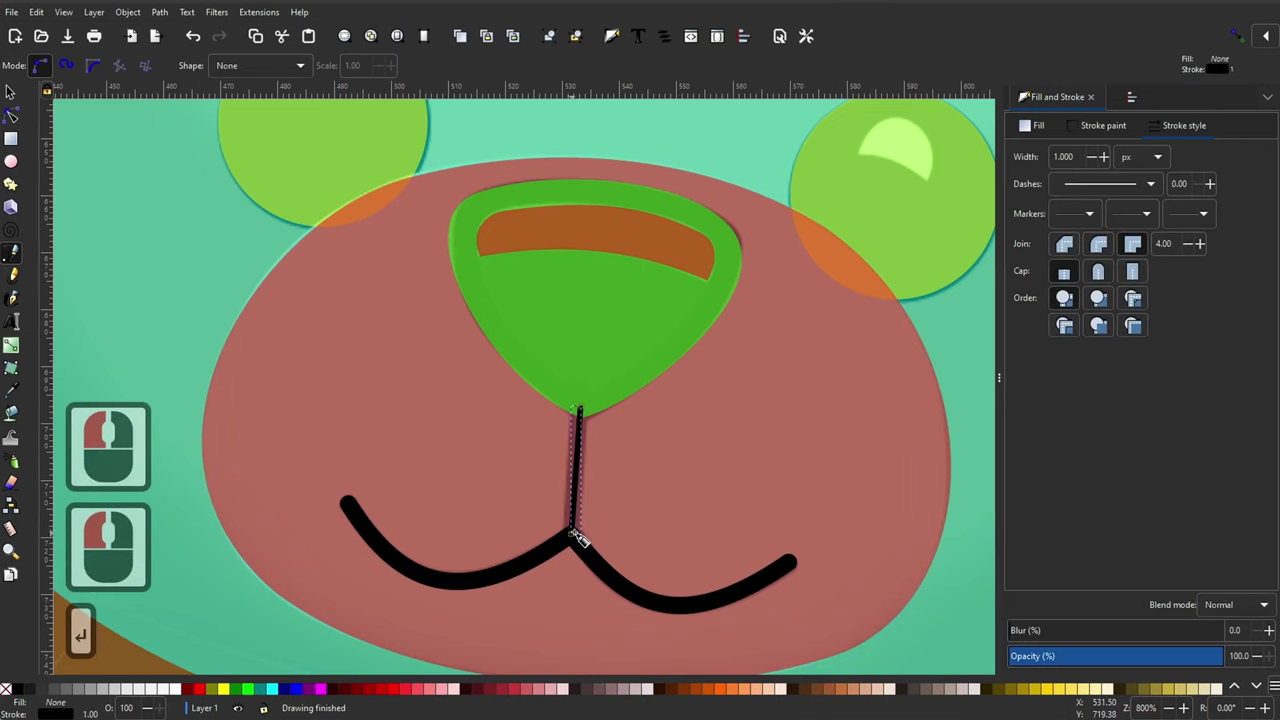
{"action": "left_click", "coordinate": [1023, 161]}
{"action": "key", "text": "3"}
{"action": "key", "text": "Return"}
{"action": "key", "text": "F2"}
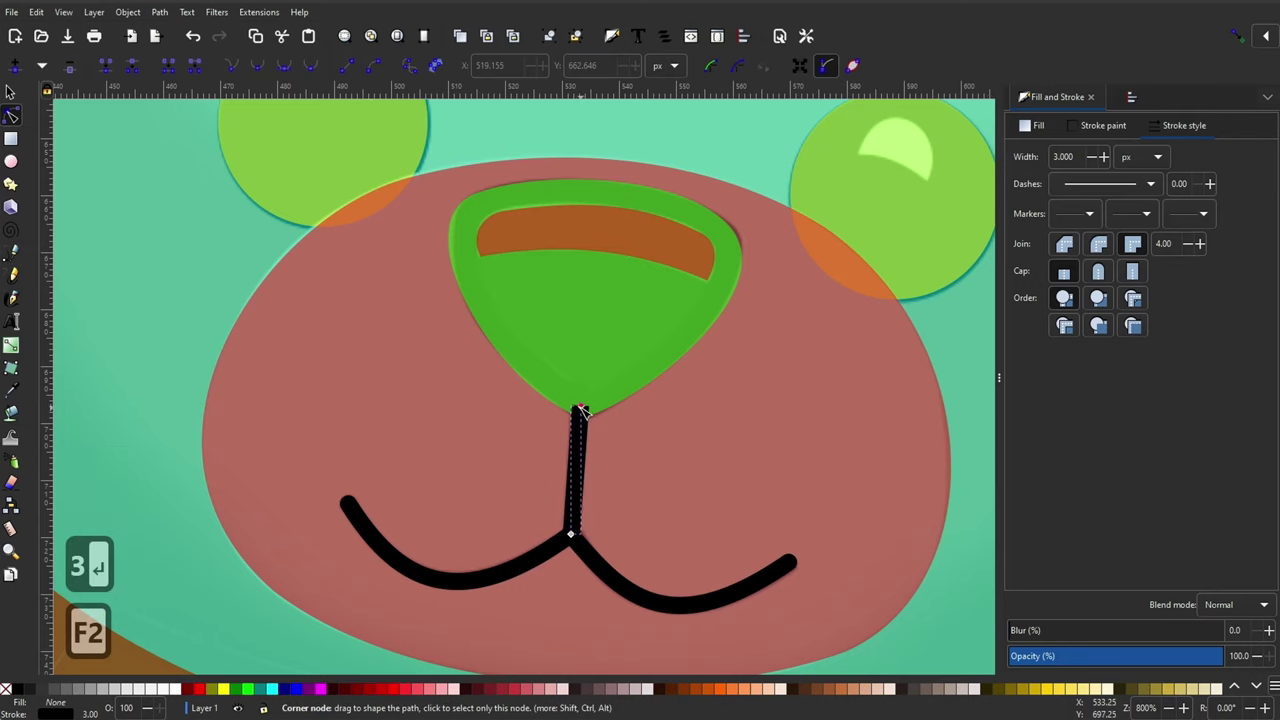
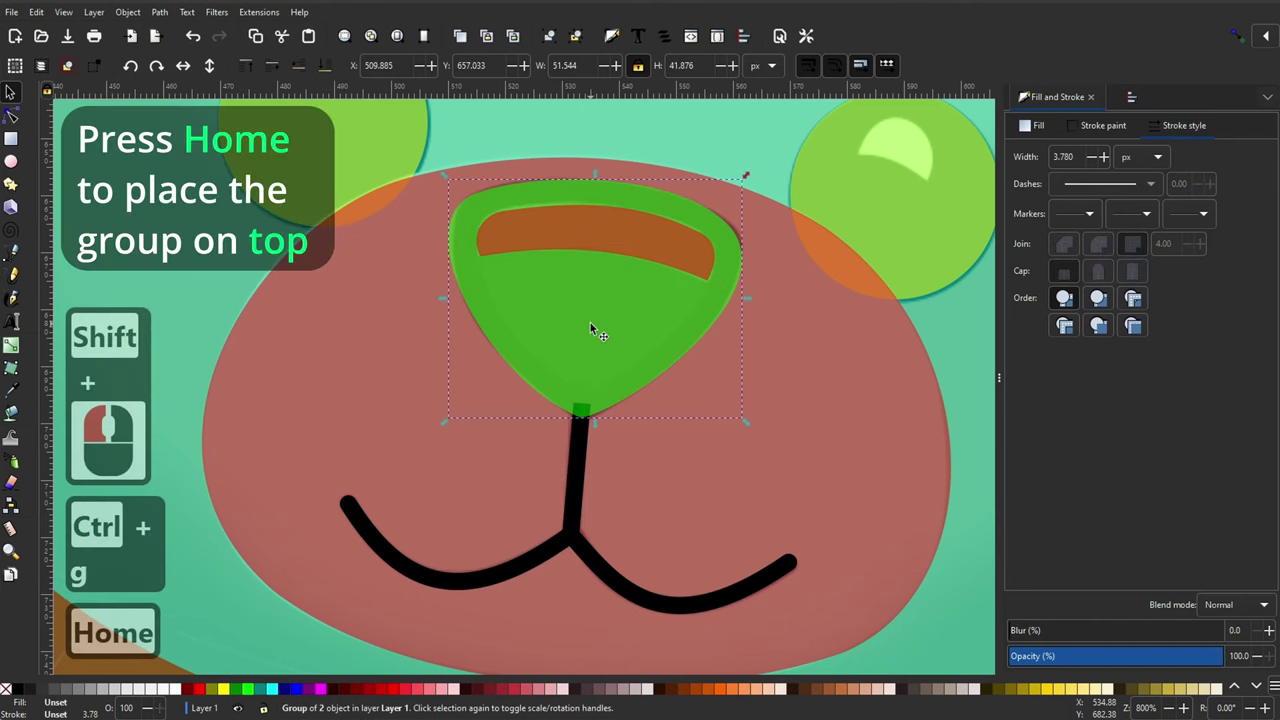
Step: Ungroup the nose and its shine, then duplicate and combine the brown muzzle shape
{"action": "key", "text": "ctrl+shift+g"}
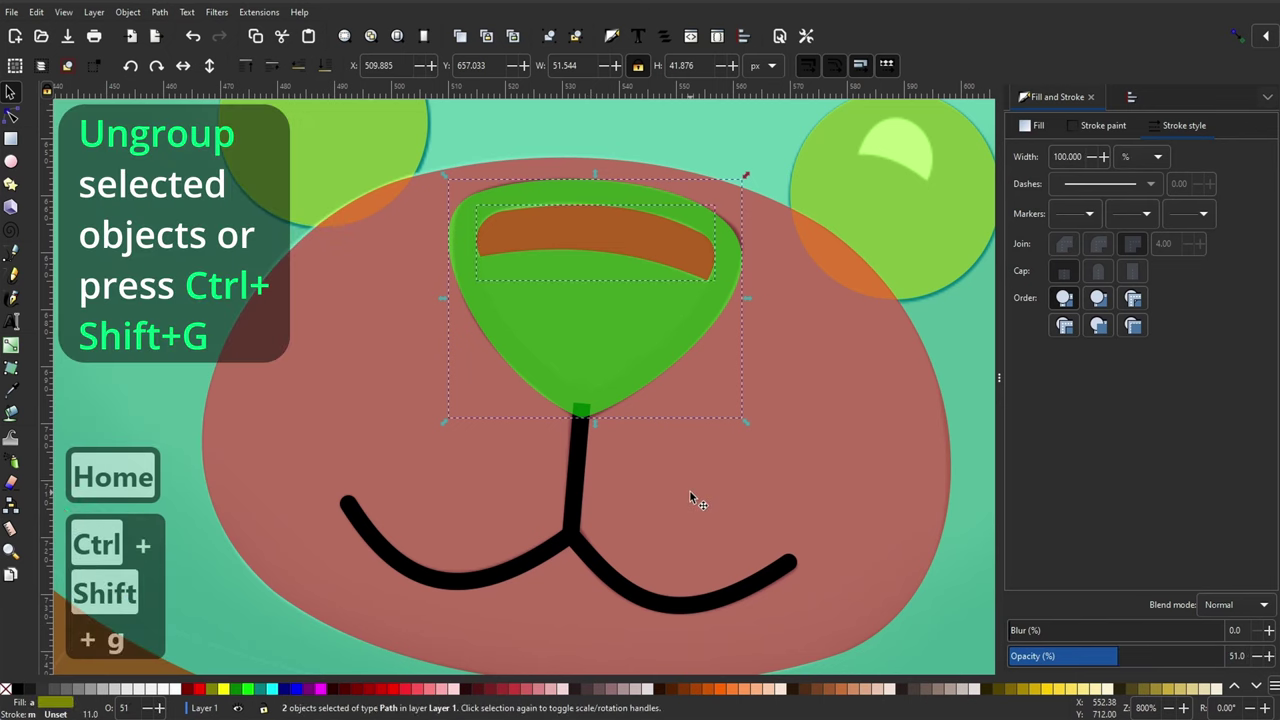
{"action": "left_click", "coordinate": [695, 494]}
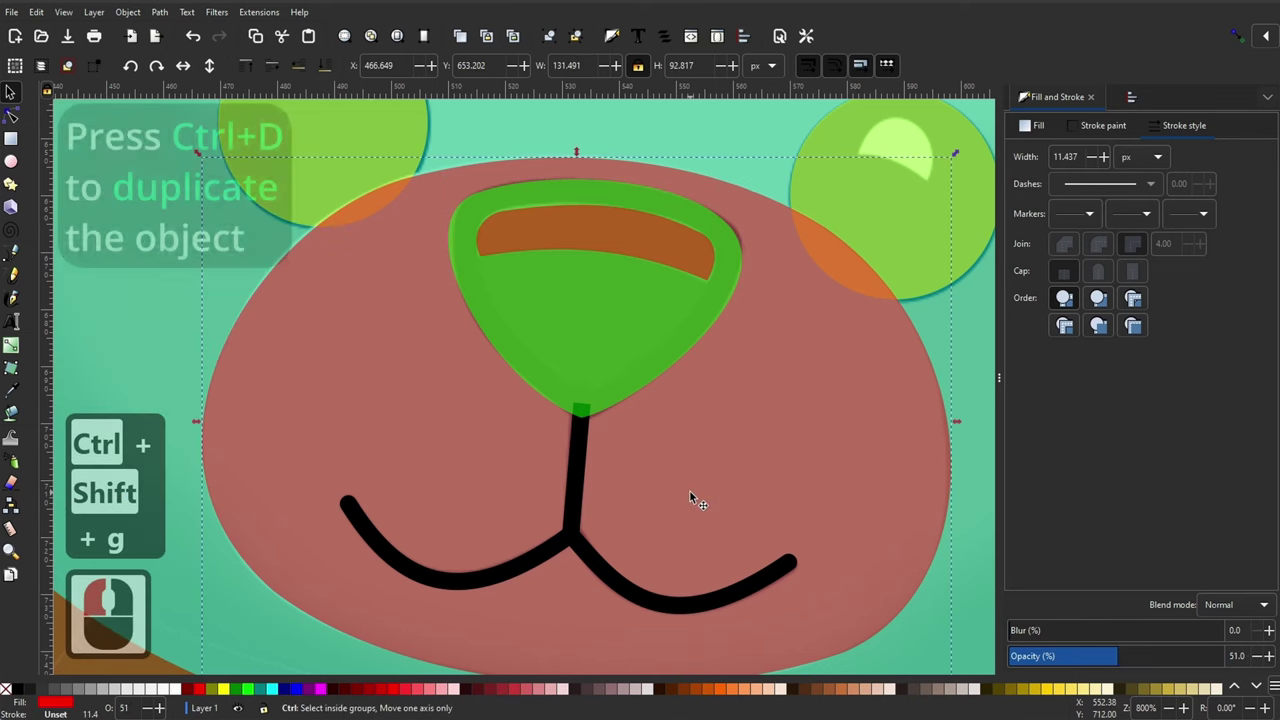
{"action": "key", "text": "ctrl+d"}
{"action": "left_click", "coordinate": [362, 141]}
{"action": "key", "text": "ctrl+-"}
{"action": "left_click", "coordinate": [695, 437]}
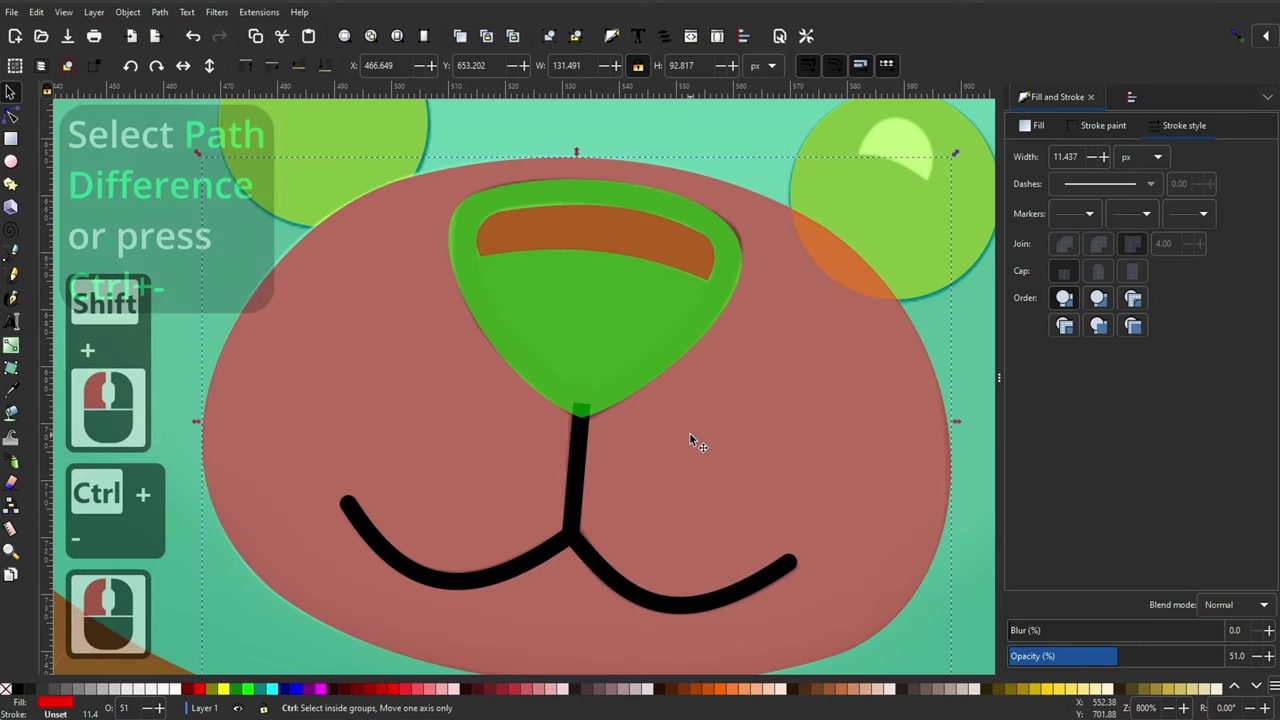
Step: Duplicate and combine the right eye shine, then select the vertical stroke and the smile together
{"action": "key", "text": "ctrl+d"}
{"action": "left_click", "coordinate": [912, 217]}
{"action": "key", "text": "ctrl+-"}
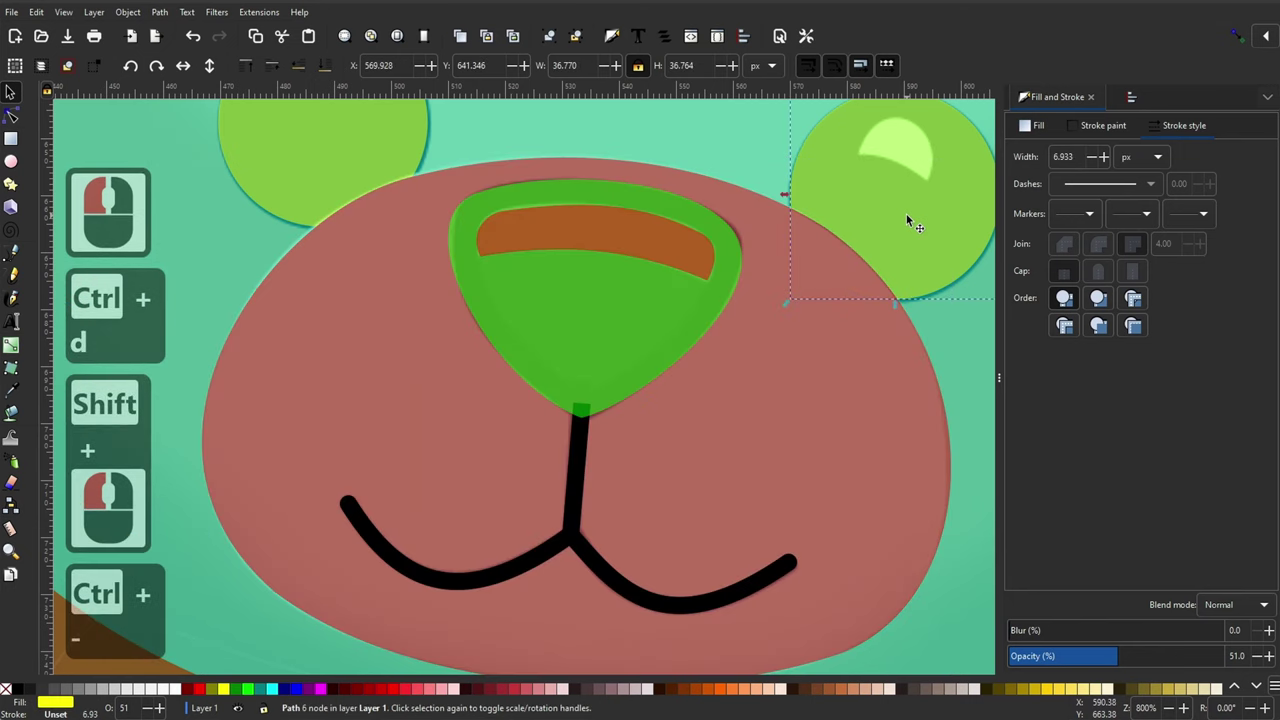
{"action": "left_click", "coordinate": [586, 469]}
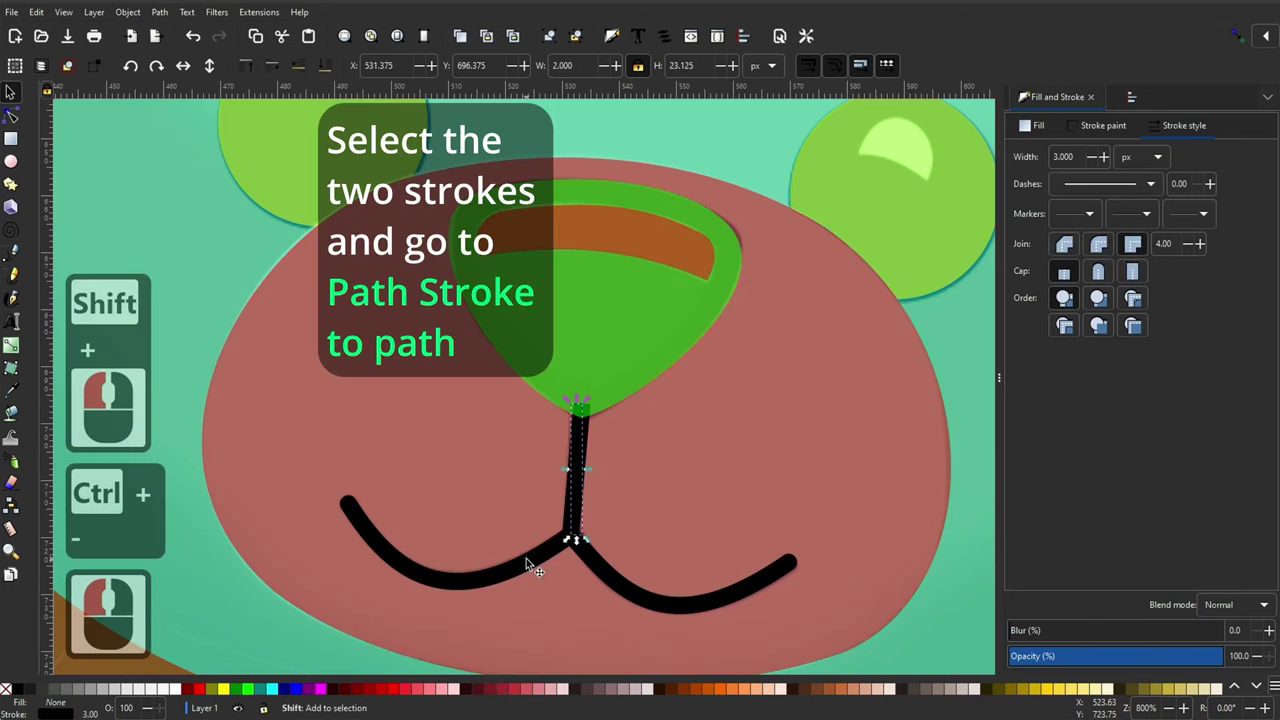
{"action": "double_click", "coordinate": [529, 561]}
Step: Convert both mouth strokes to filled paths, then draw a red ellipse over the left eye shine
{"action": "left_click", "coordinate": [167, 10]}
{"action": "left_click", "coordinate": [197, 98]}
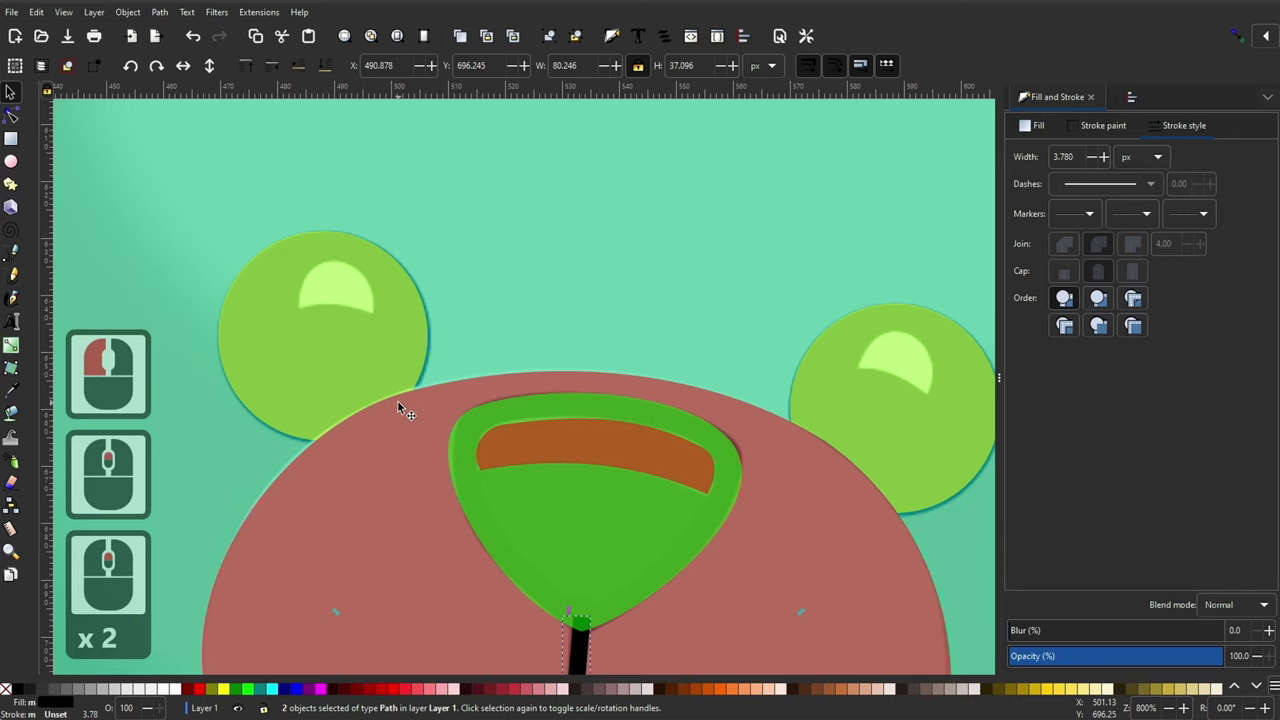
{"action": "left_click", "coordinate": [15, 166]}
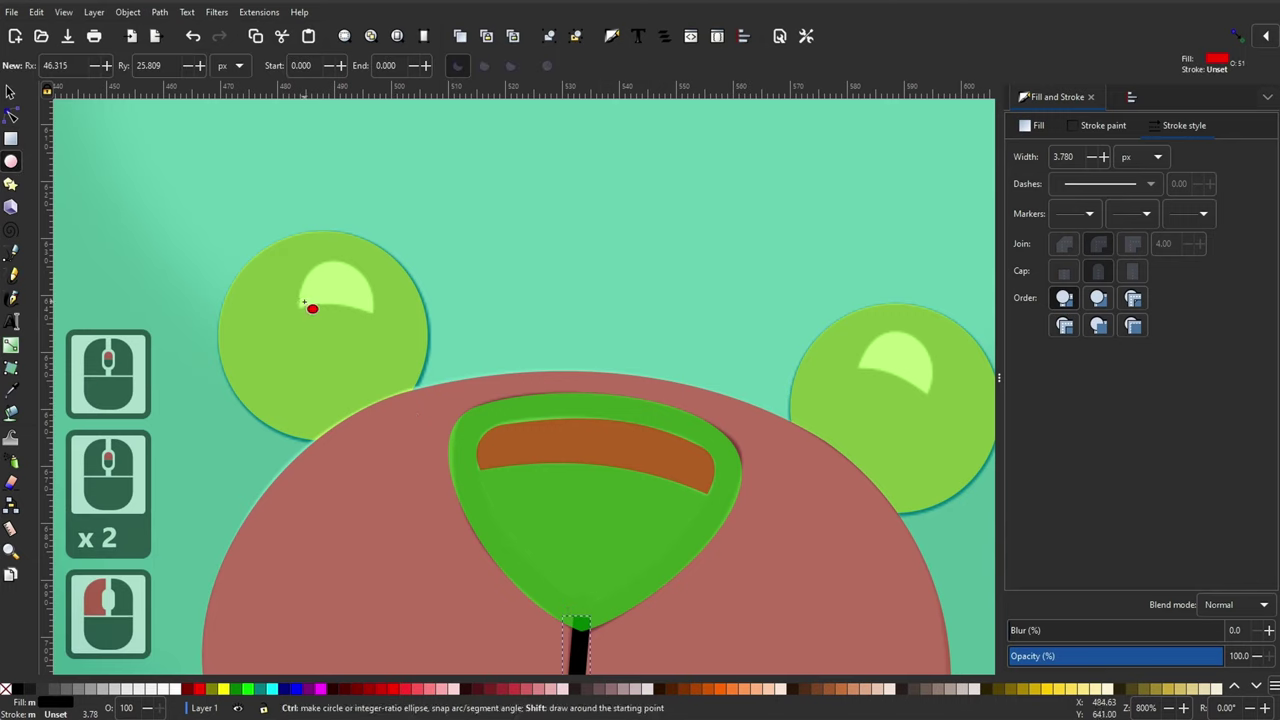
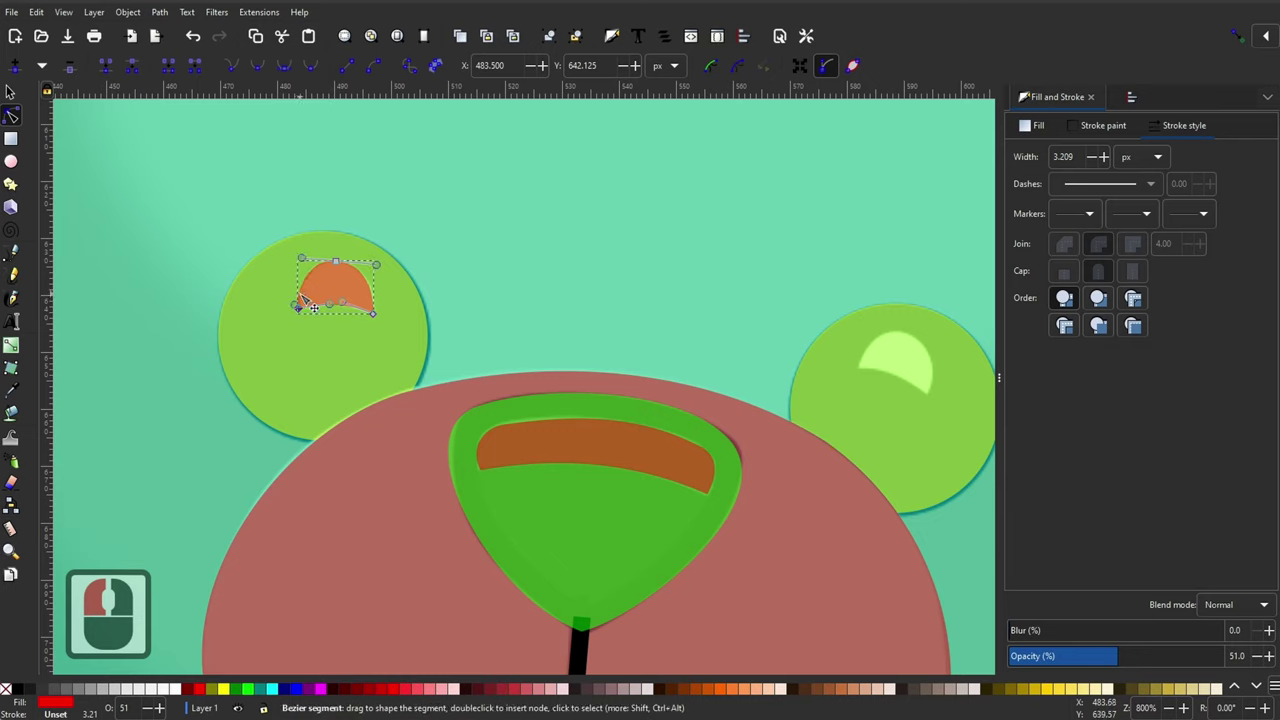
{"action": "key", "text": "F1"}
Step: Duplicate the eye shine shape and rotate the copy to fit over the right eye
{"action": "key", "text": "ctrl+d"}
{"action": "left_click", "coordinate": [912, 362]}
{"action": "left_click", "coordinate": [910, 354]}
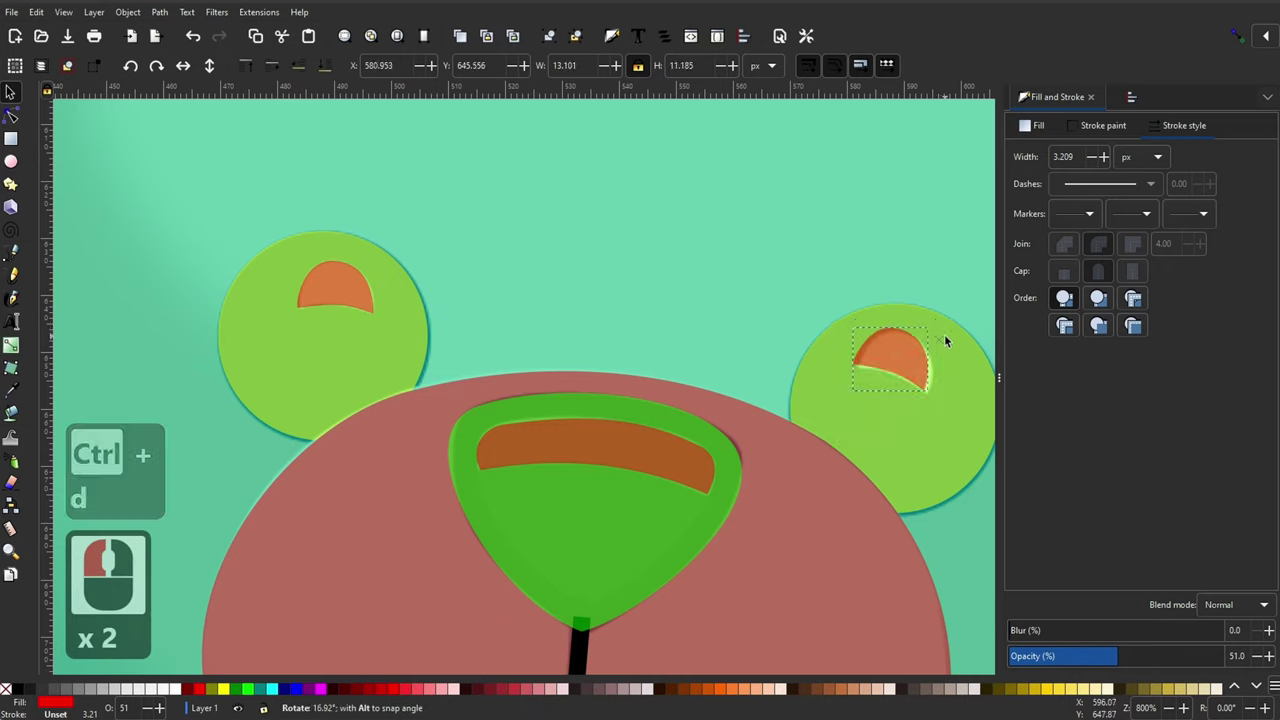
{"action": "left_click", "coordinate": [950, 338]}
{"action": "left_click", "coordinate": [916, 353]}
{"action": "double_click", "coordinate": [941, 332]}
{"action": "left_click", "coordinate": [918, 351]}
Step: Zoom out to see the whole bear
{"action": "key", "text": "-"}
{"action": "key", "text": "-"}
{"action": "key", "text": "-"}
{"action": "key", "text": "-"}
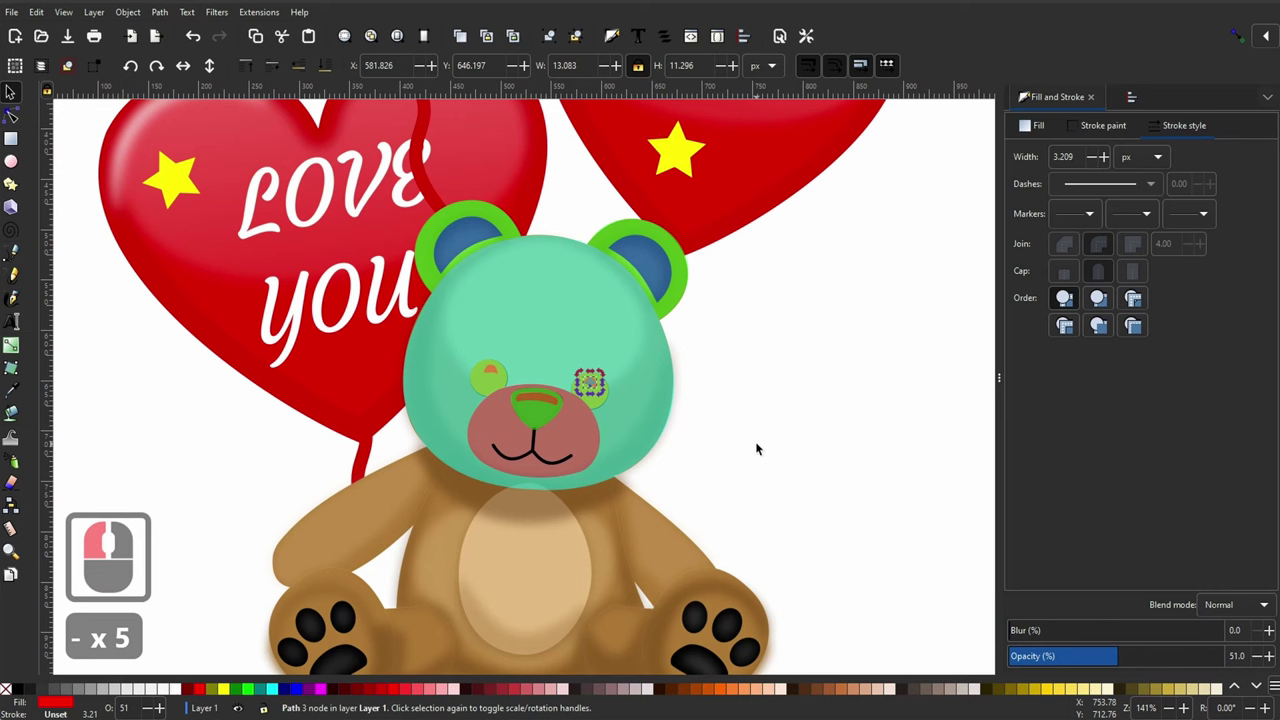
Step: Enlarge and reposition the red belly circle, then convert it into an editable path
{"action": "left_click", "coordinate": [762, 446]}
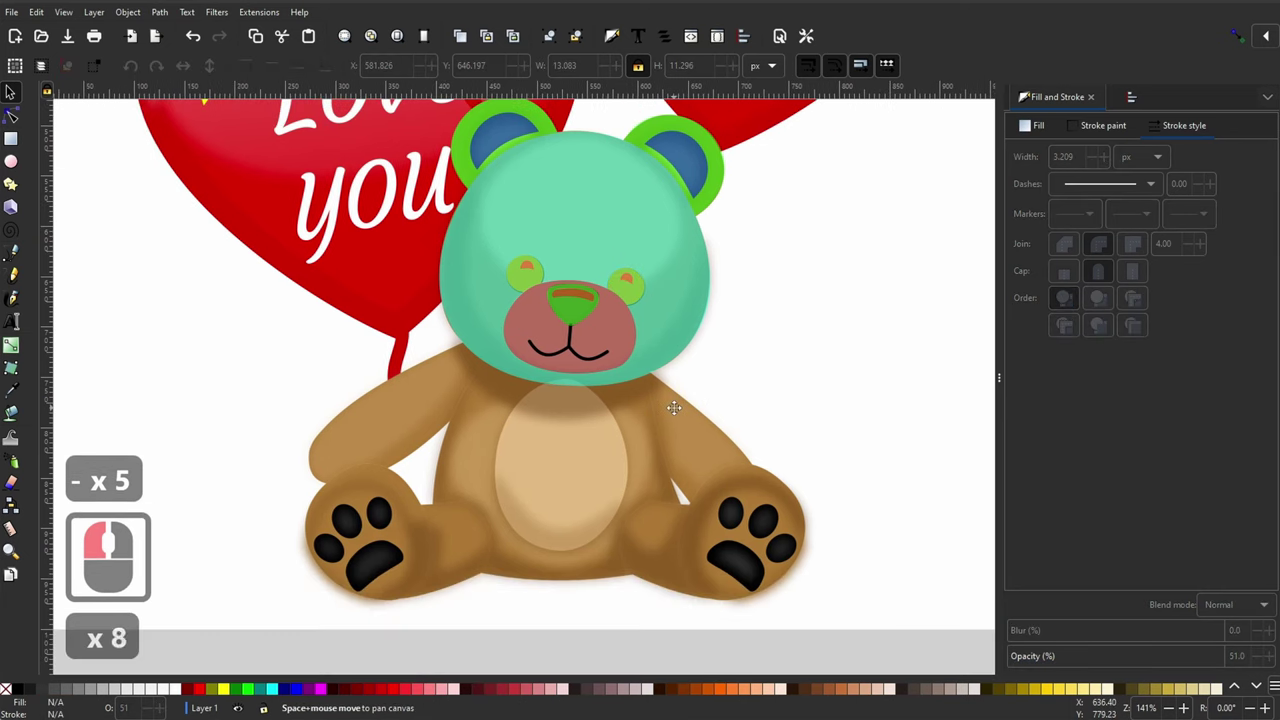
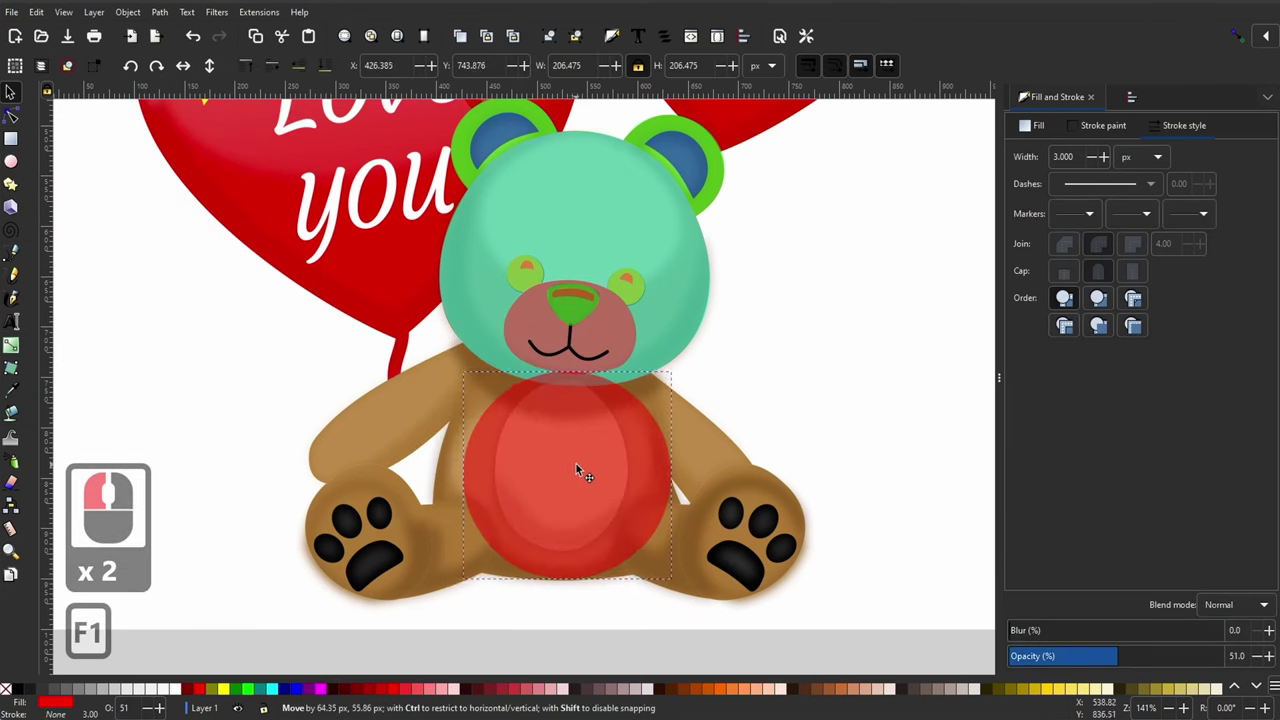
{"action": "left_click", "coordinate": [581, 467]}
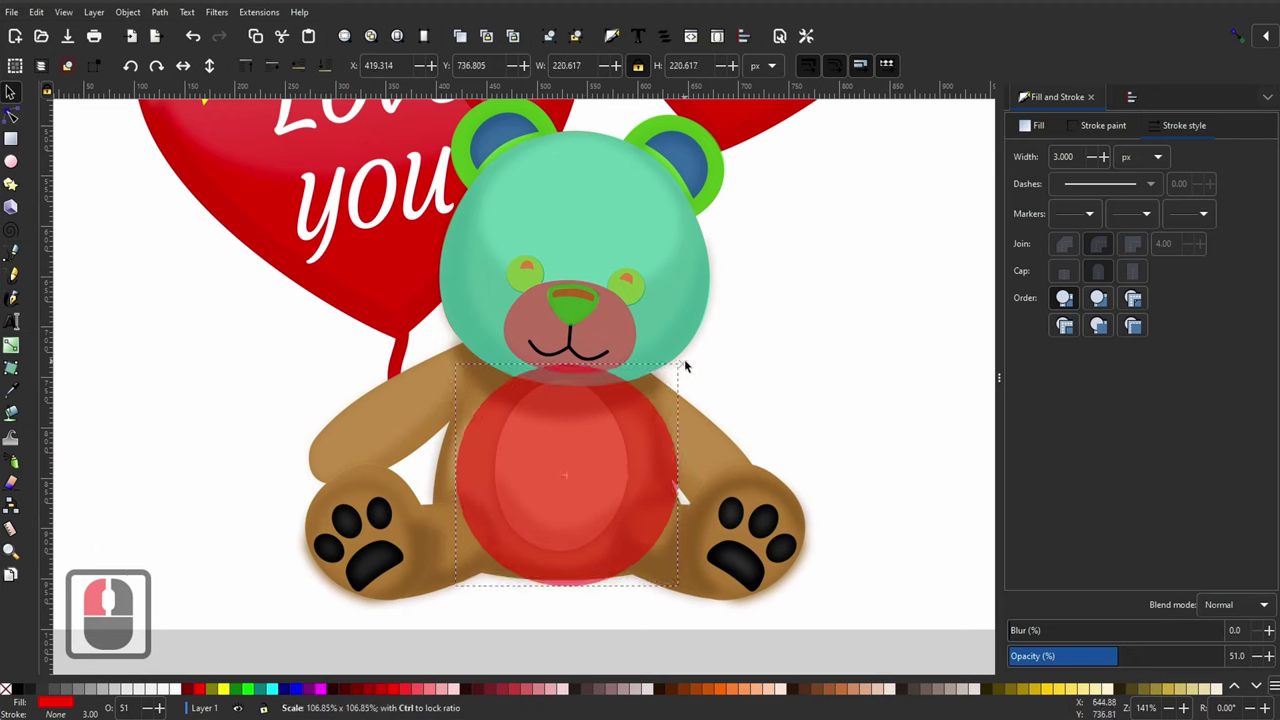
{"action": "left_click", "coordinate": [690, 363]}
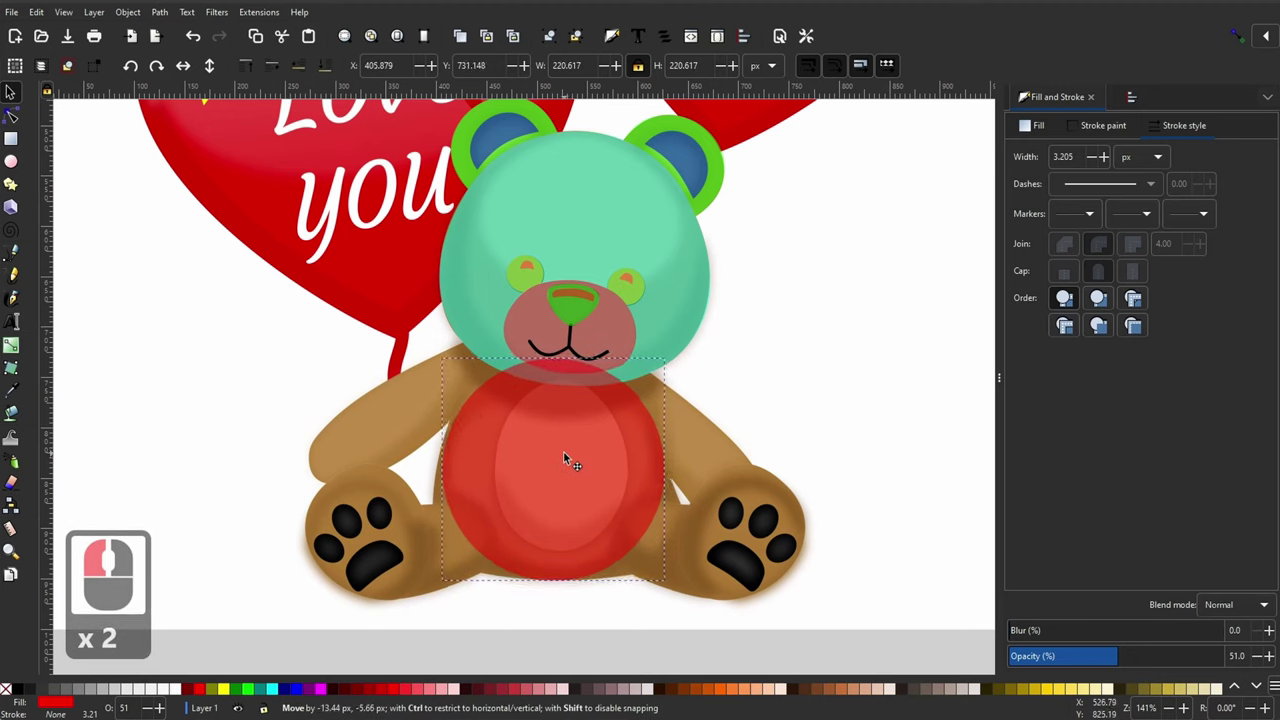
{"action": "left_click", "coordinate": [569, 455]}
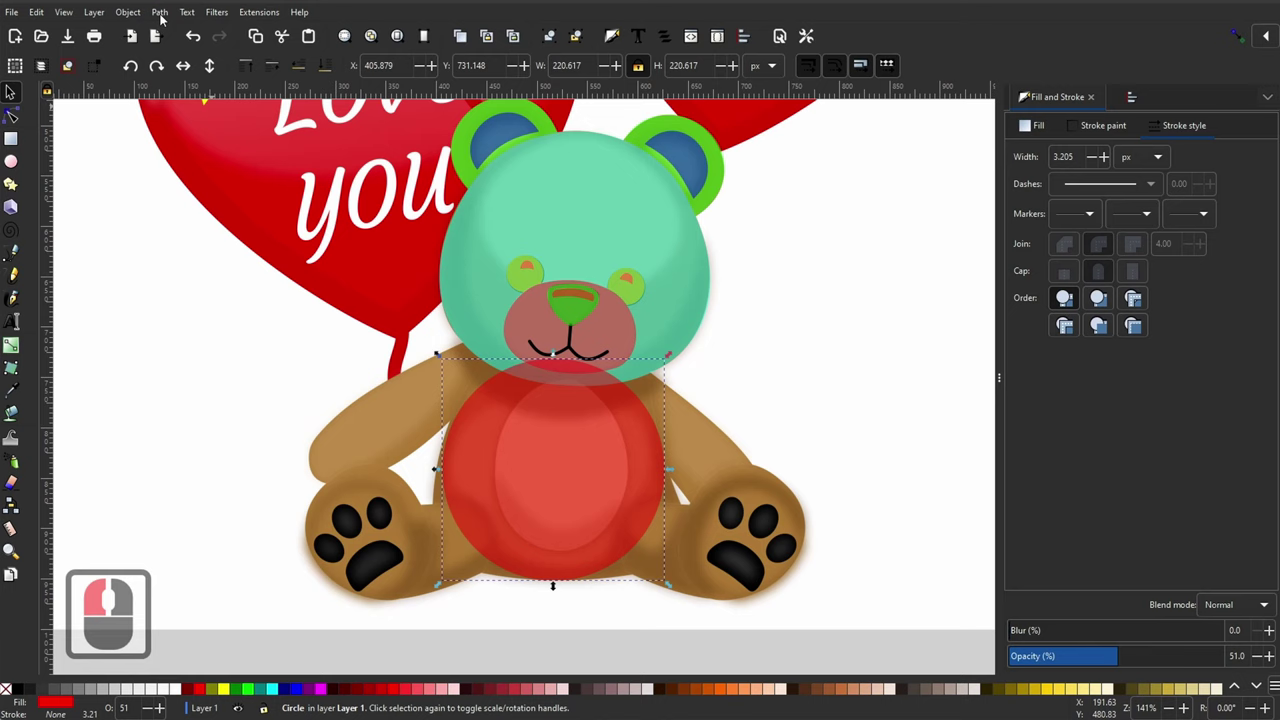
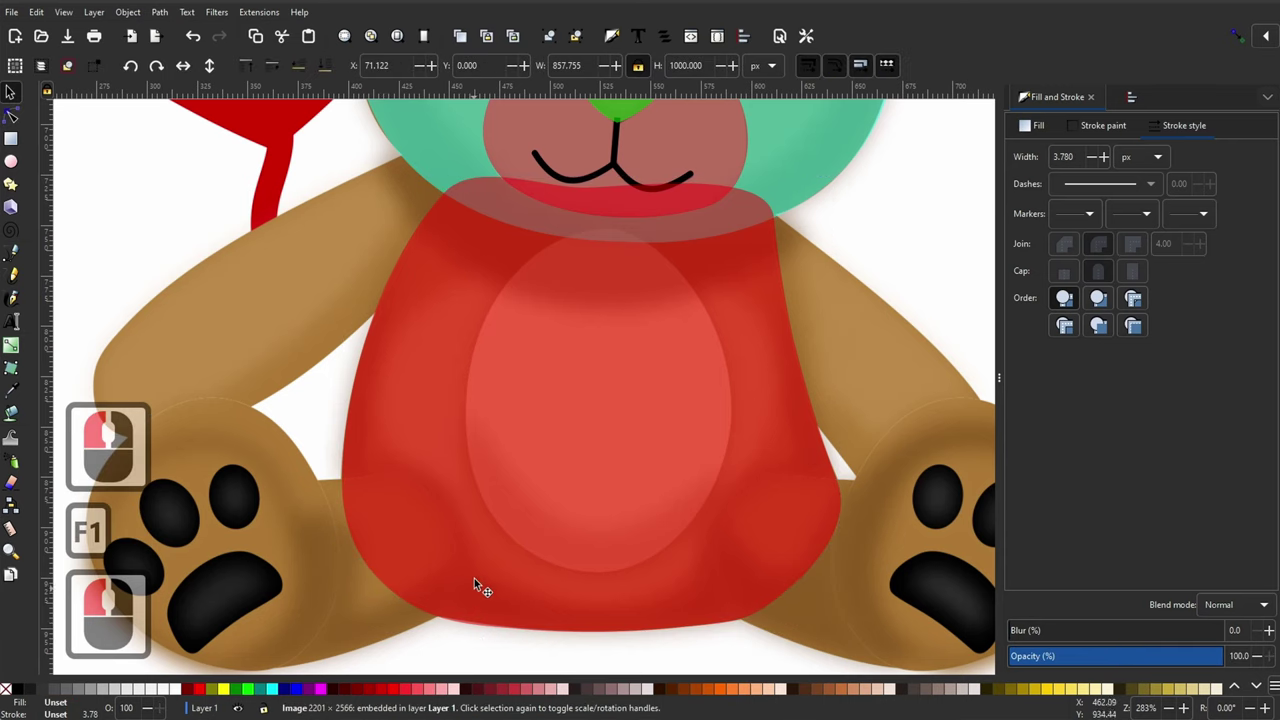
Step: Draw a lime green rectangle, tilt it along the left arm and round its corners
{"action": "left_click", "coordinate": [11, 144]}
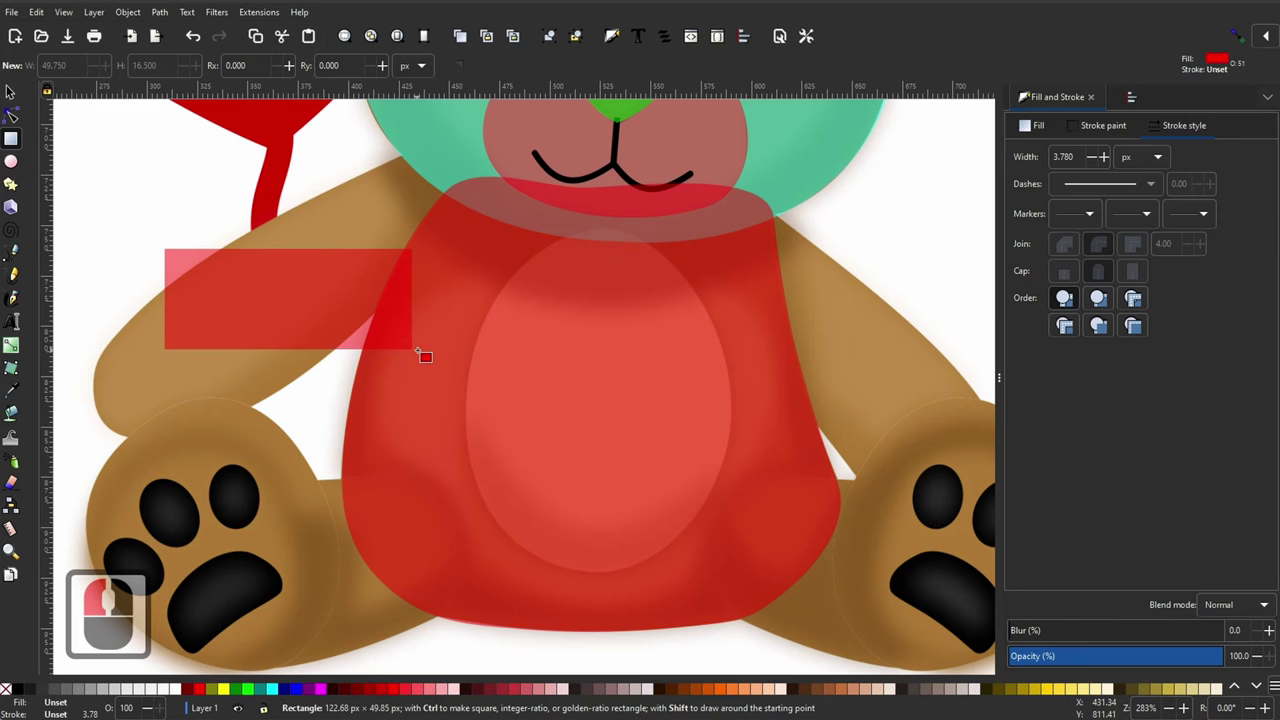
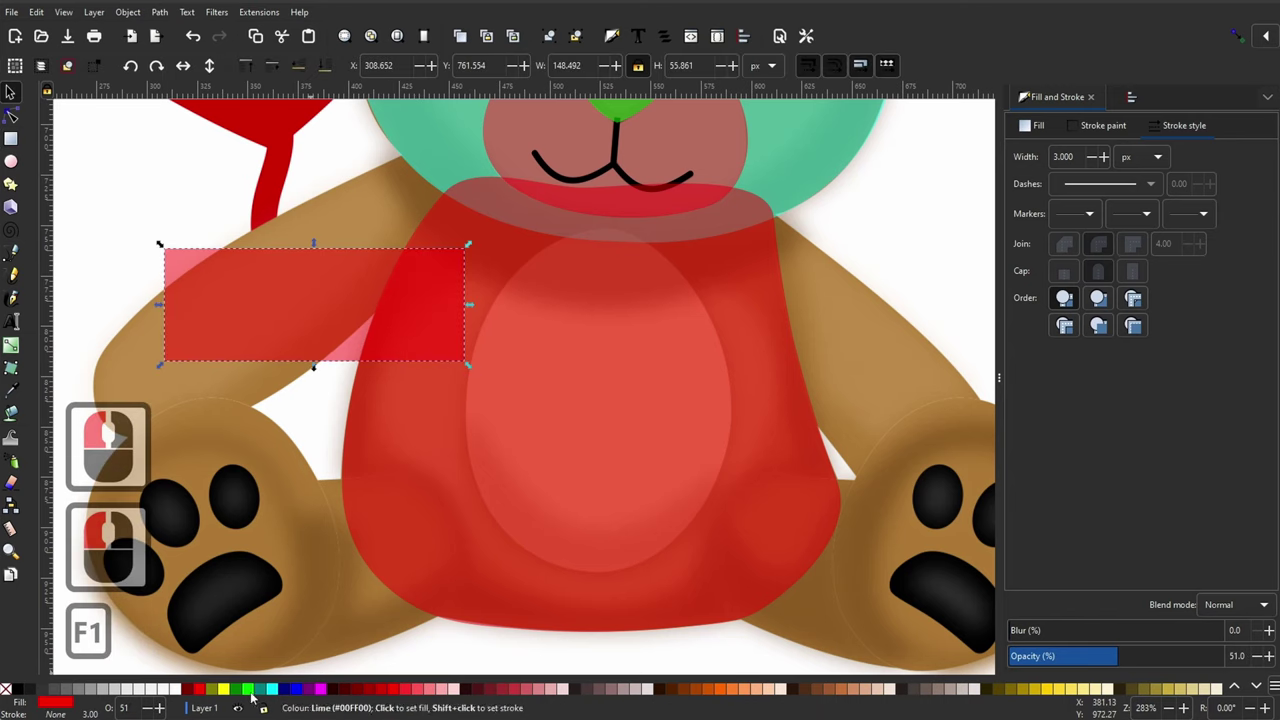
{"action": "left_click", "coordinate": [251, 696]}
{"action": "left_click", "coordinate": [264, 304]}
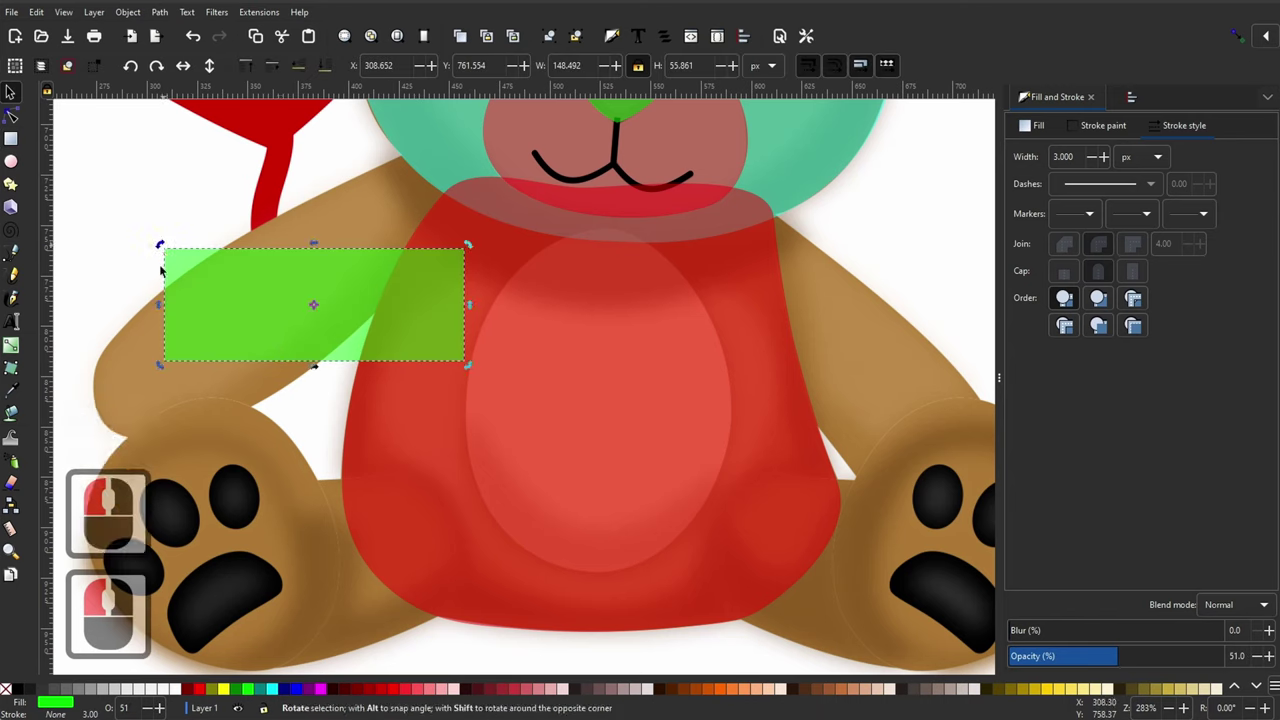
{"action": "left_click", "coordinate": [159, 332]}
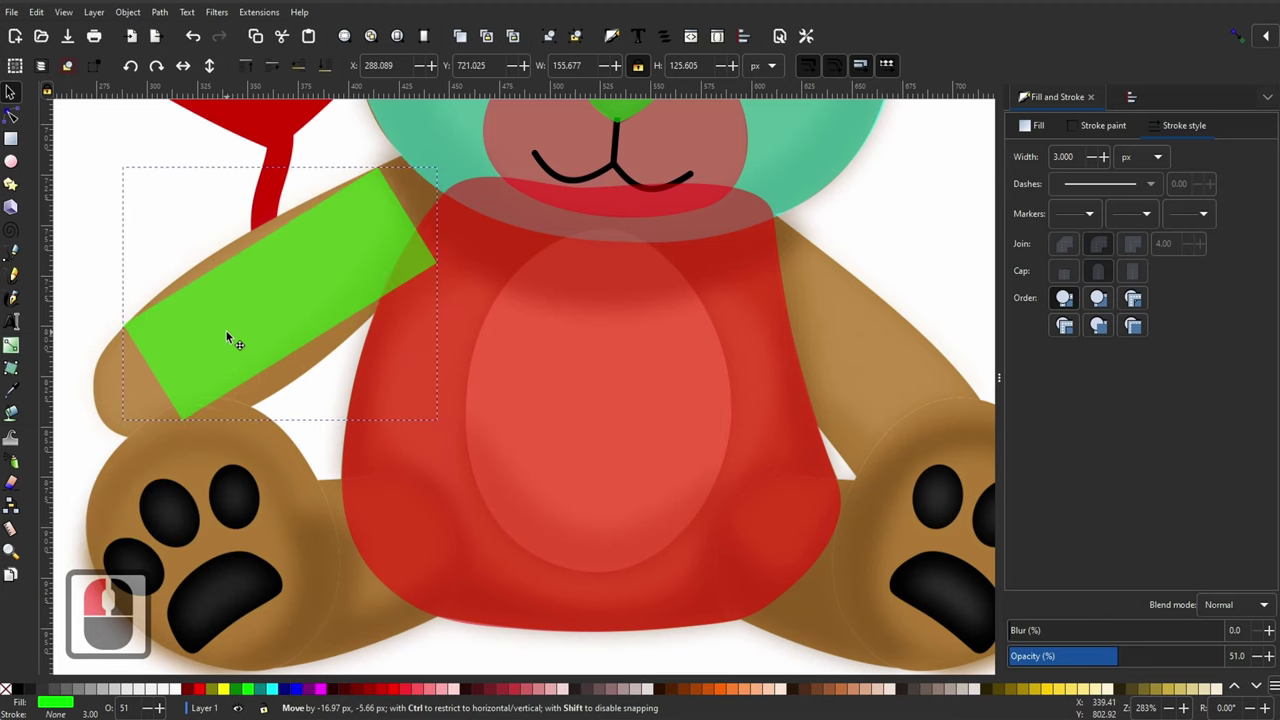
{"action": "key", "text": "F2"}
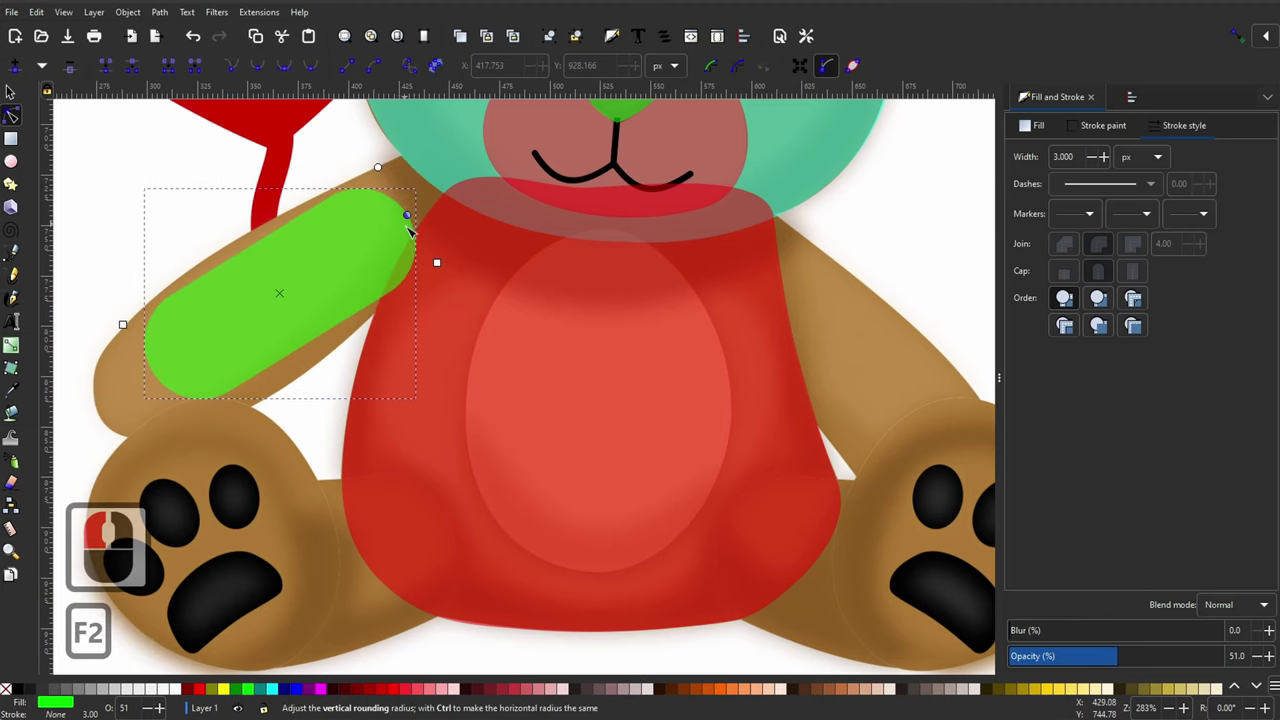
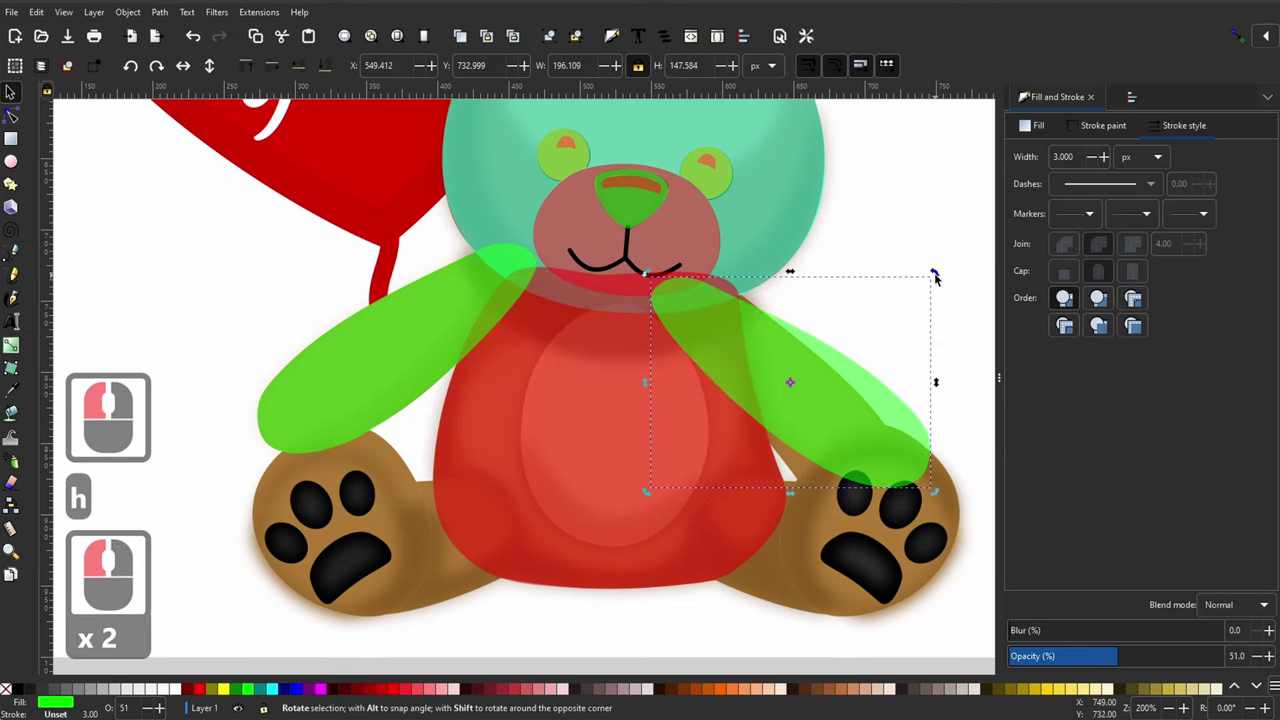
Step: Rotate and scale the green arm shape along the bear's right arm
{"action": "left_click", "coordinate": [946, 307]}
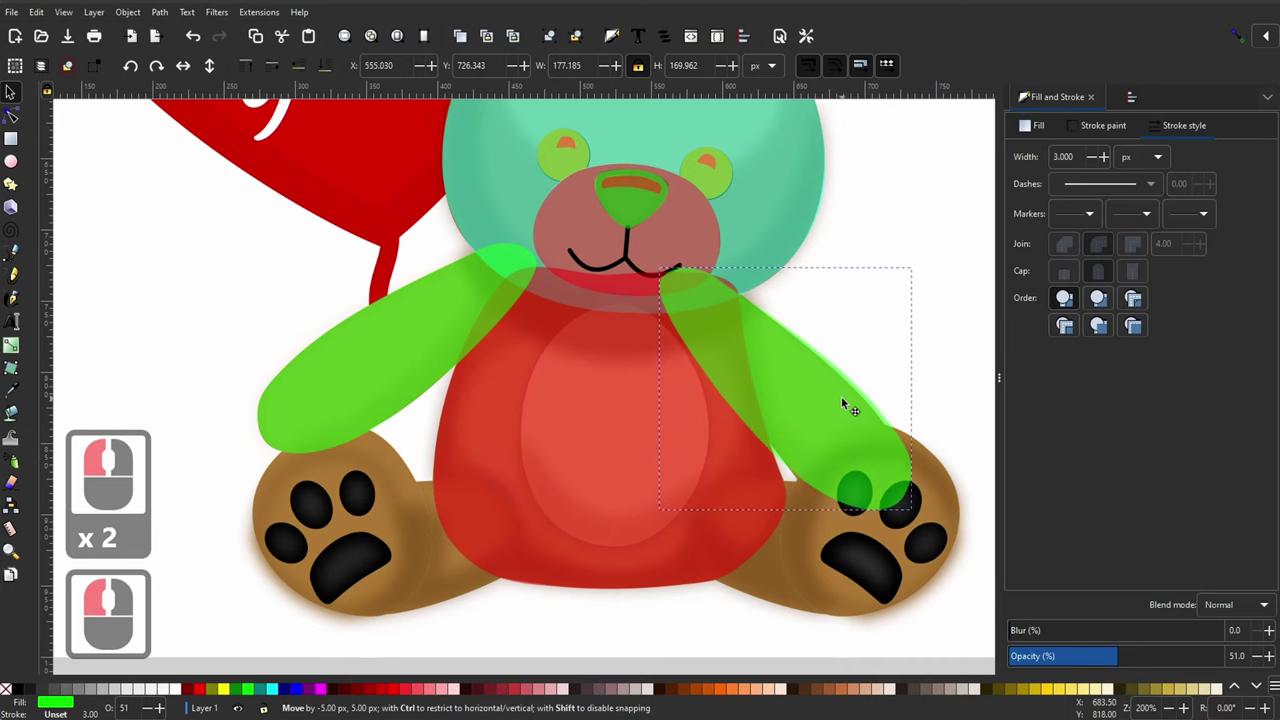
{"action": "left_click", "coordinate": [849, 399]}
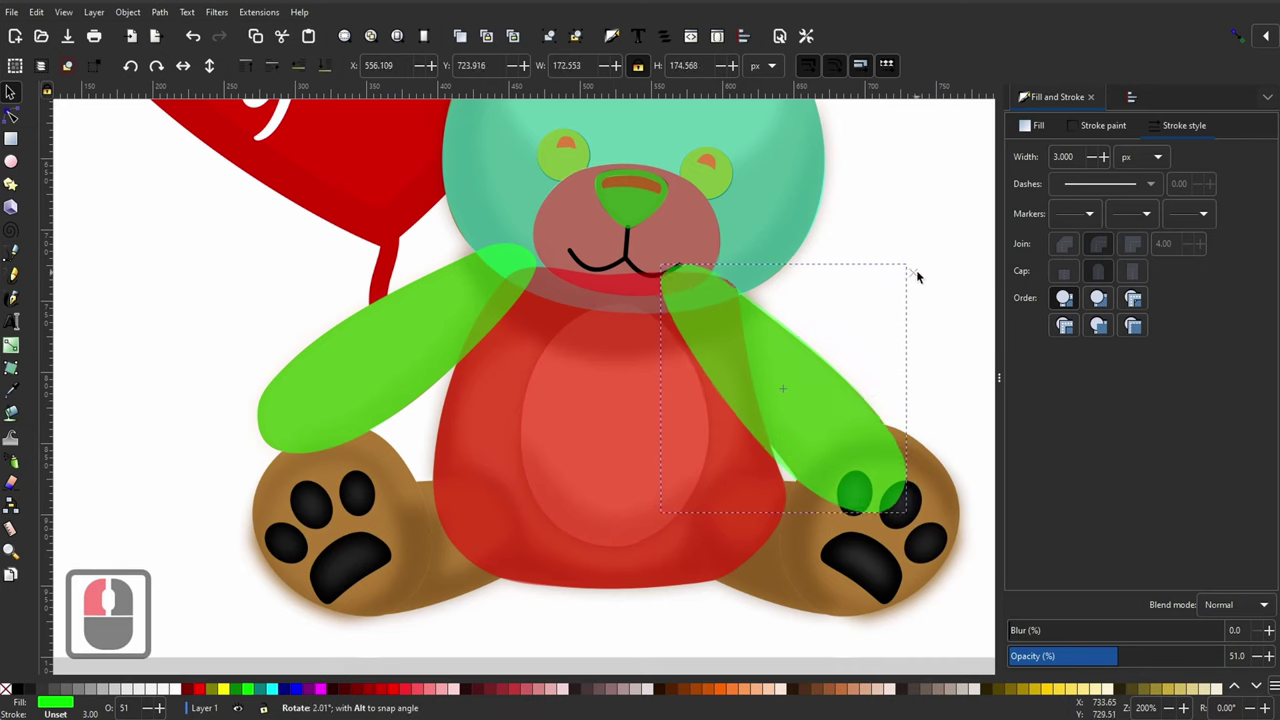
{"action": "left_click", "coordinate": [920, 272]}
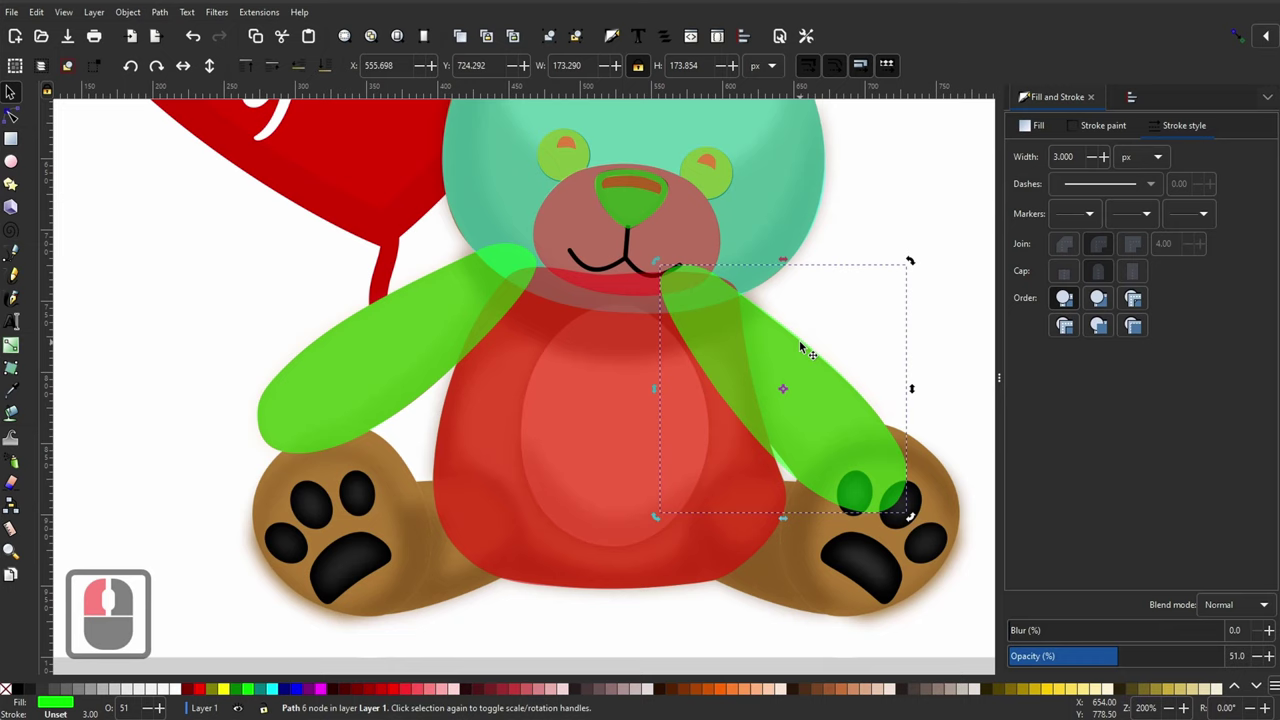
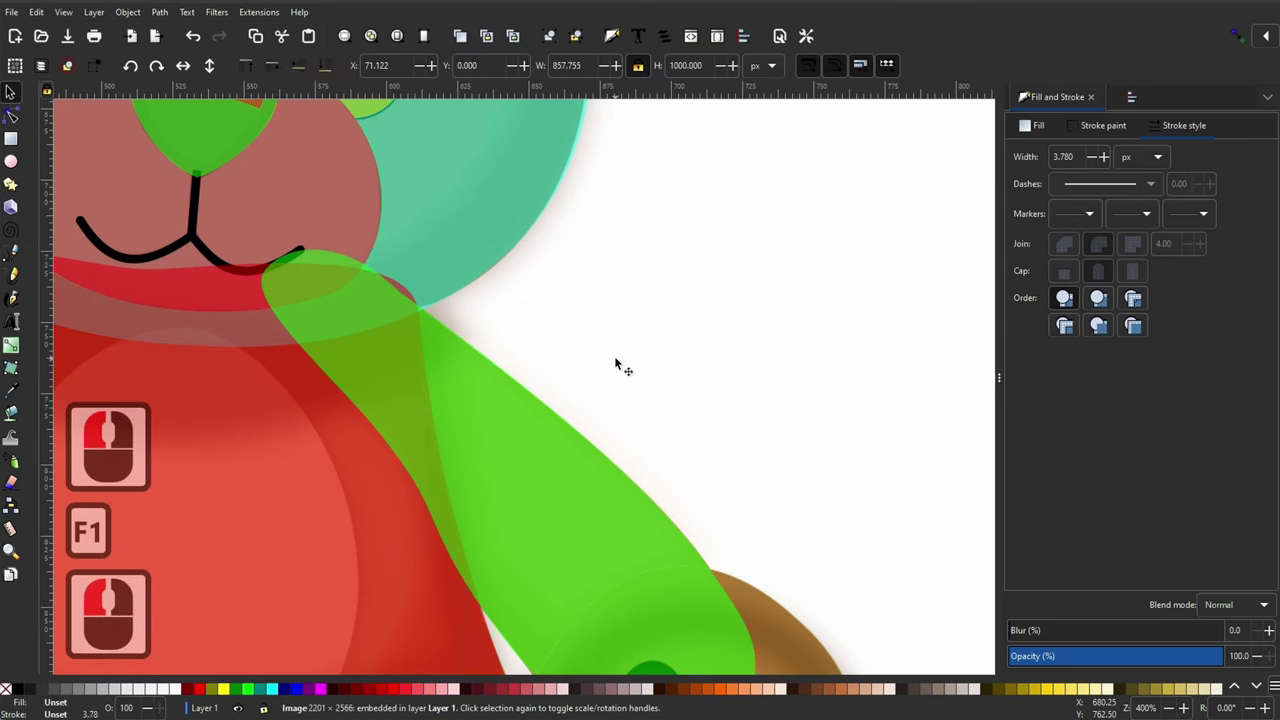
Step: Zoom out, then lower the left green arm shape beneath the red body
{"action": "key", "text": "-"}
{"action": "key", "text": "-"}
{"action": "key", "text": "-"}
{"action": "key", "text": "-"}
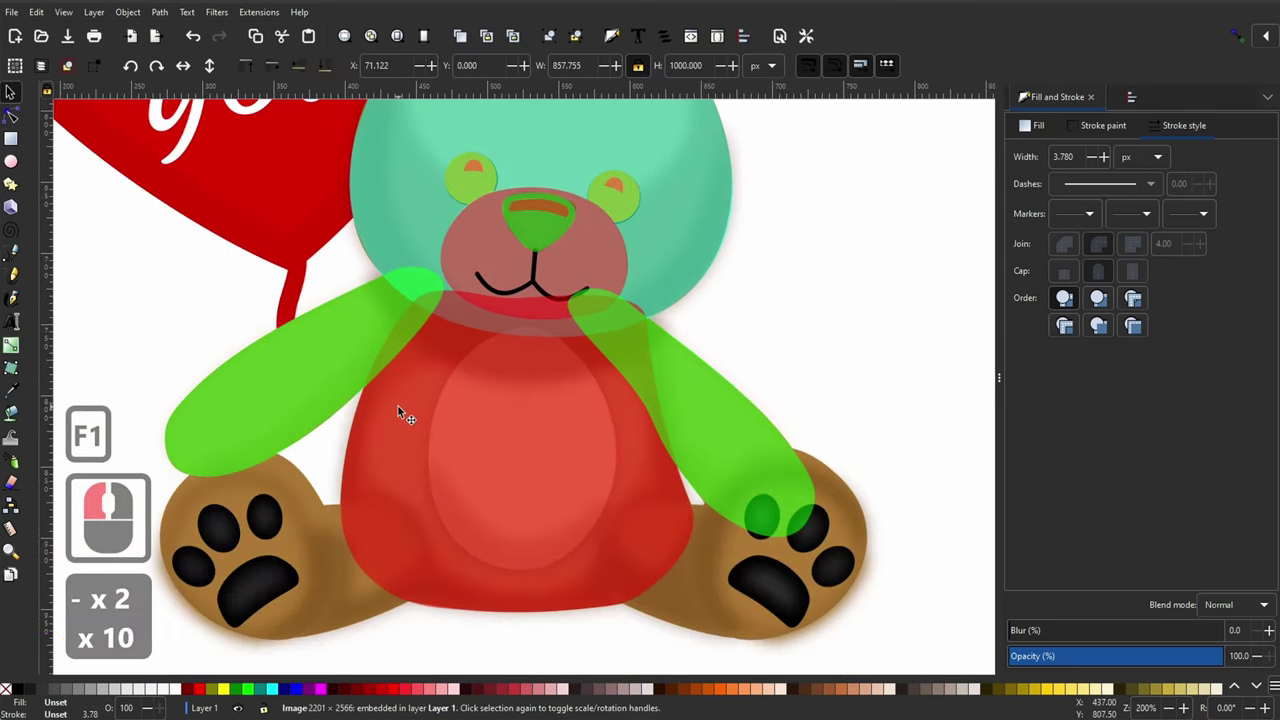
{"action": "left_click", "coordinate": [403, 409]}
{"action": "key", "text": "ctrl+d"}
{"action": "left_click", "coordinate": [288, 378]}
{"action": "key", "text": "ctrl+-"}
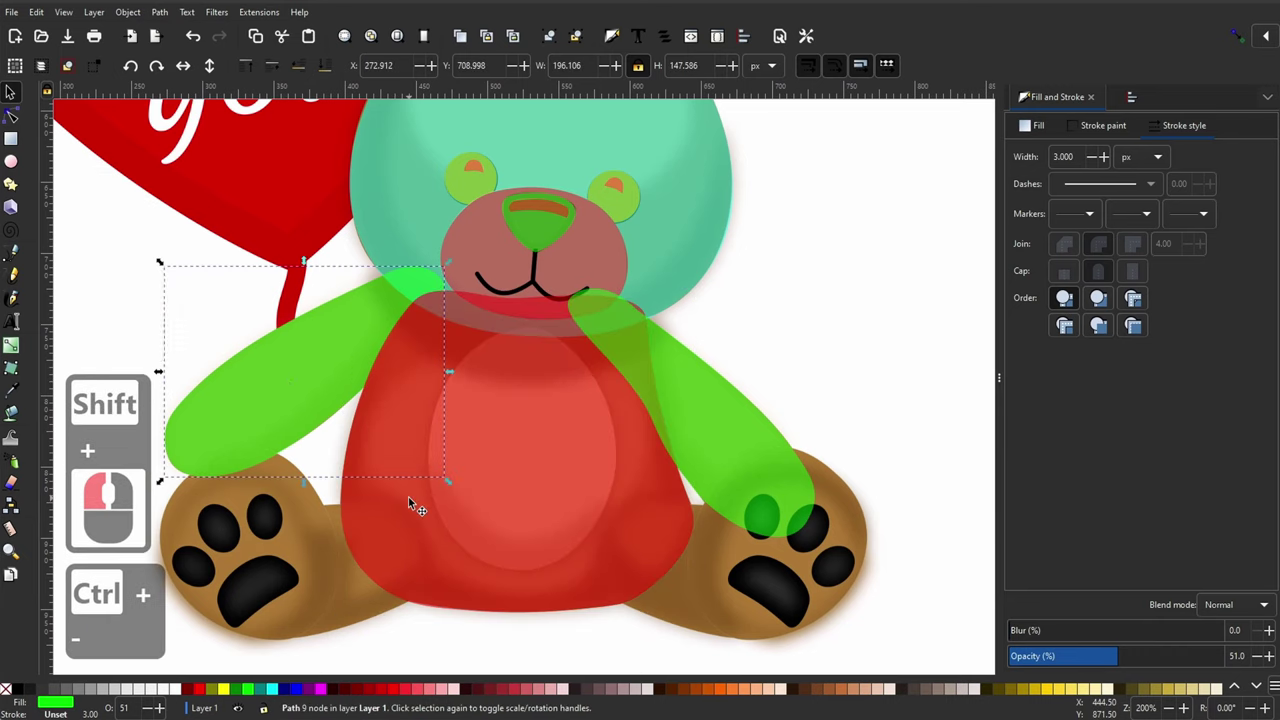
{"action": "left_click", "coordinate": [414, 500]}
{"action": "key", "text": "ctrl+d"}
Step: Lower the right green arm beneath the body and raise the teal head above the arms
{"action": "left_click", "coordinate": [714, 406]}
{"action": "key", "text": "ctrl+-"}
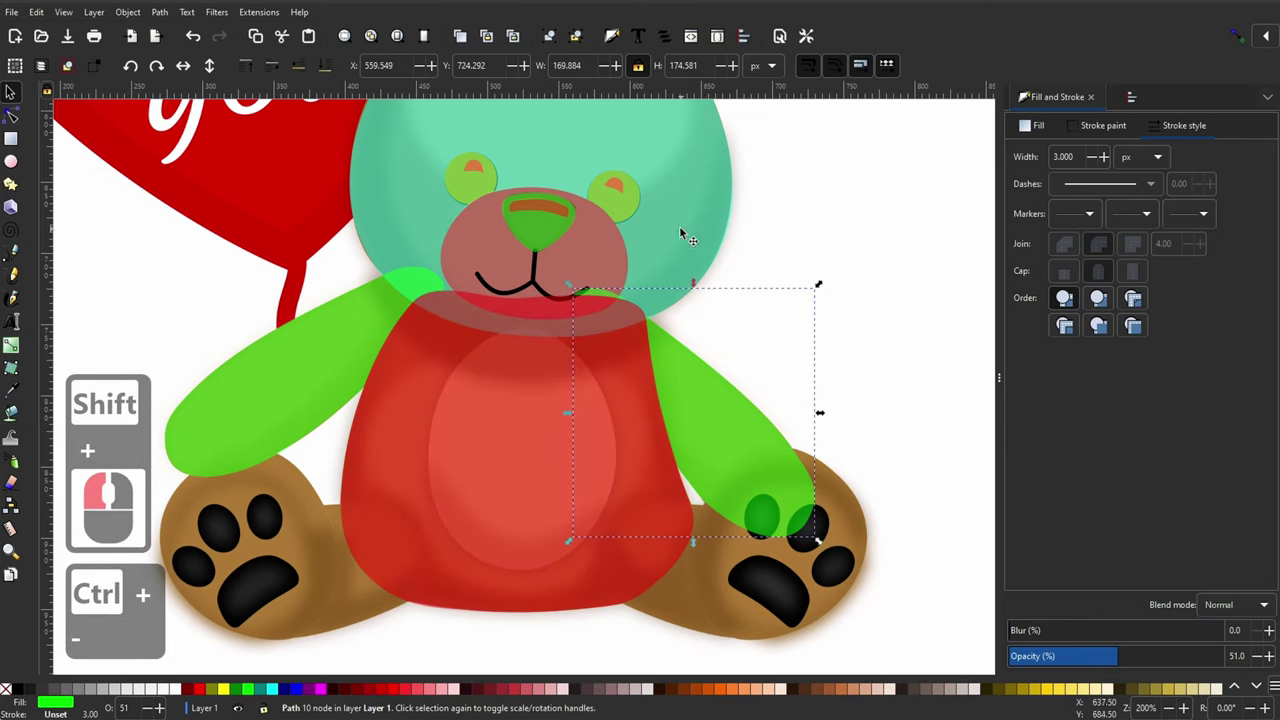
{"action": "left_click", "coordinate": [685, 230]}
{"action": "key", "text": "ctrl+d"}
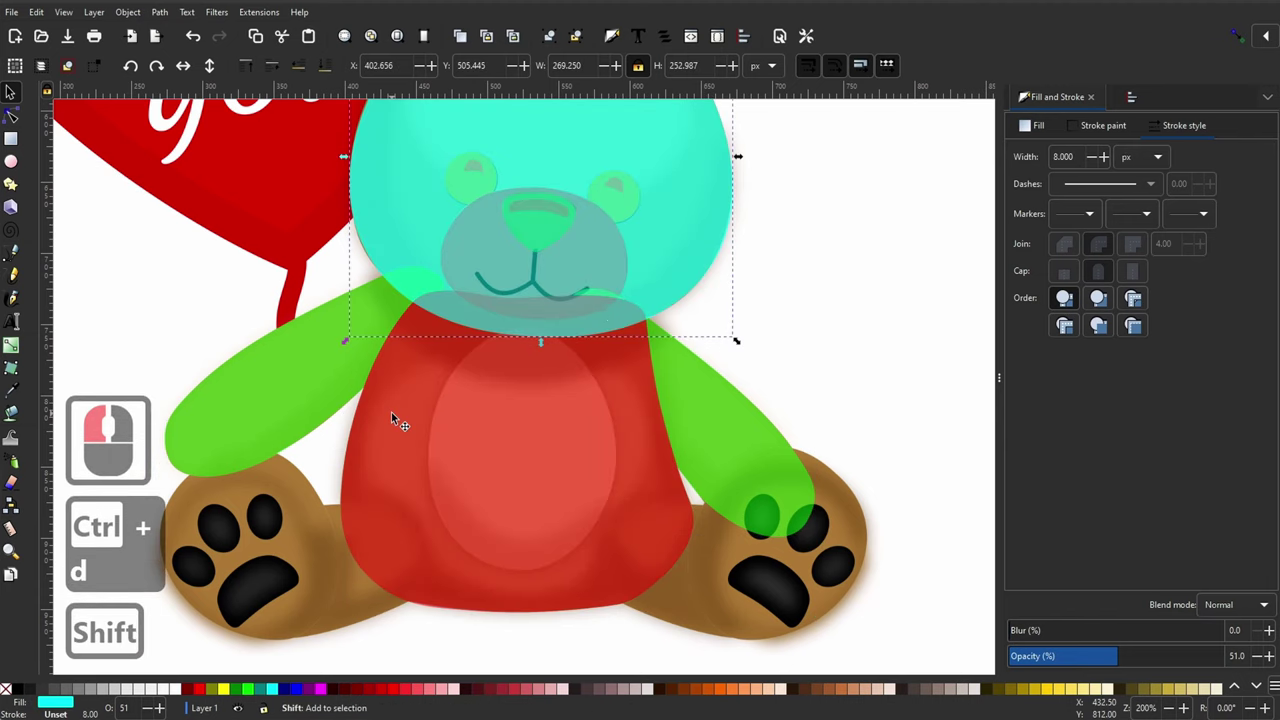
{"action": "left_click", "coordinate": [400, 418]}
{"action": "key", "text": "ctrl+-"}
Step: Bring the muzzle to the top, lower the remaining arm shapes, and deselect to check the stacking
{"action": "left_click", "coordinate": [389, 205]}
{"action": "key", "text": "ctrl+d"}
{"action": "left_click", "coordinate": [306, 367]}
{"action": "key", "text": "ctrl+-"}
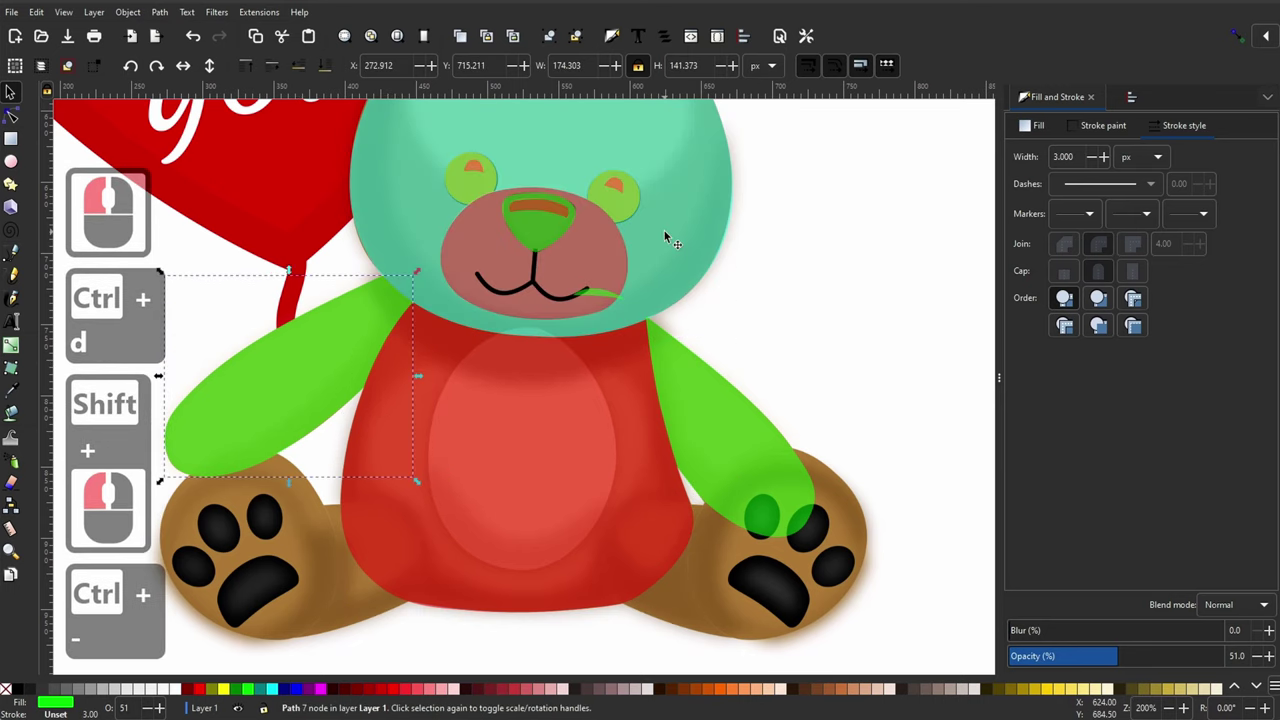
{"action": "left_click", "coordinate": [670, 234]}
{"action": "key", "text": "ctrl+d"}
{"action": "left_click", "coordinate": [710, 407]}
{"action": "key", "text": "ctrl+-"}
{"action": "left_click", "coordinate": [910, 375]}
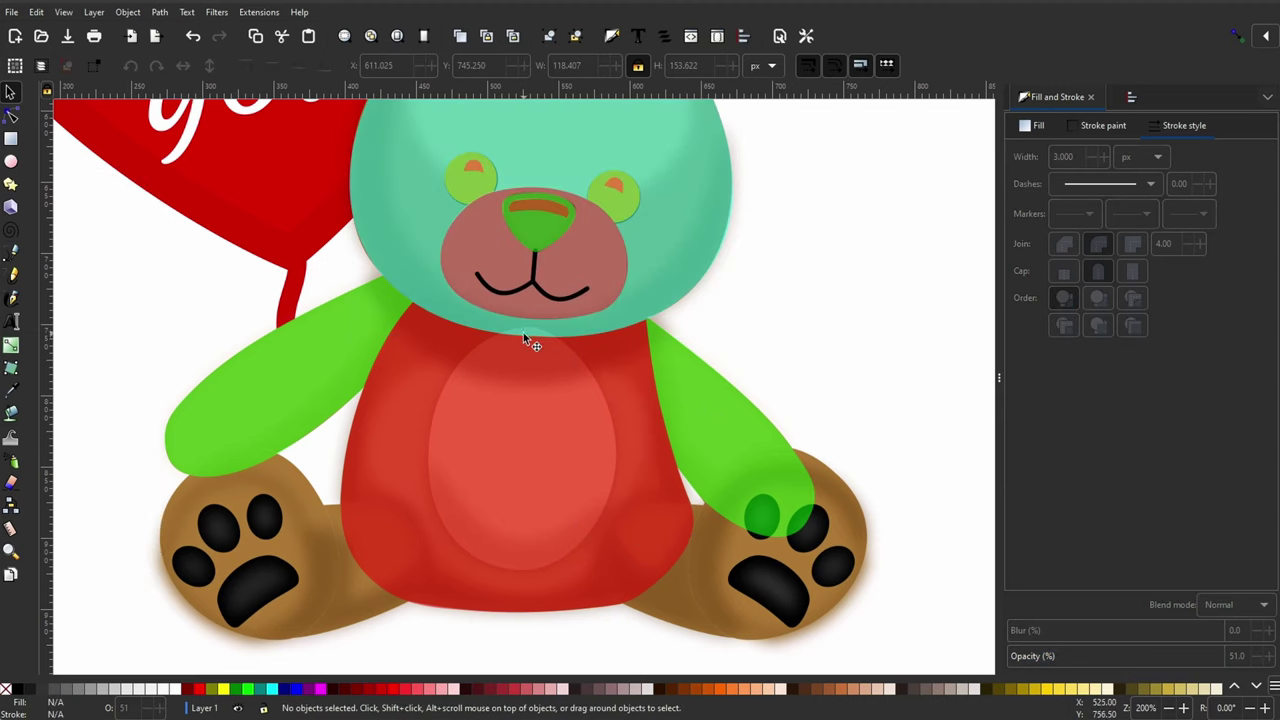
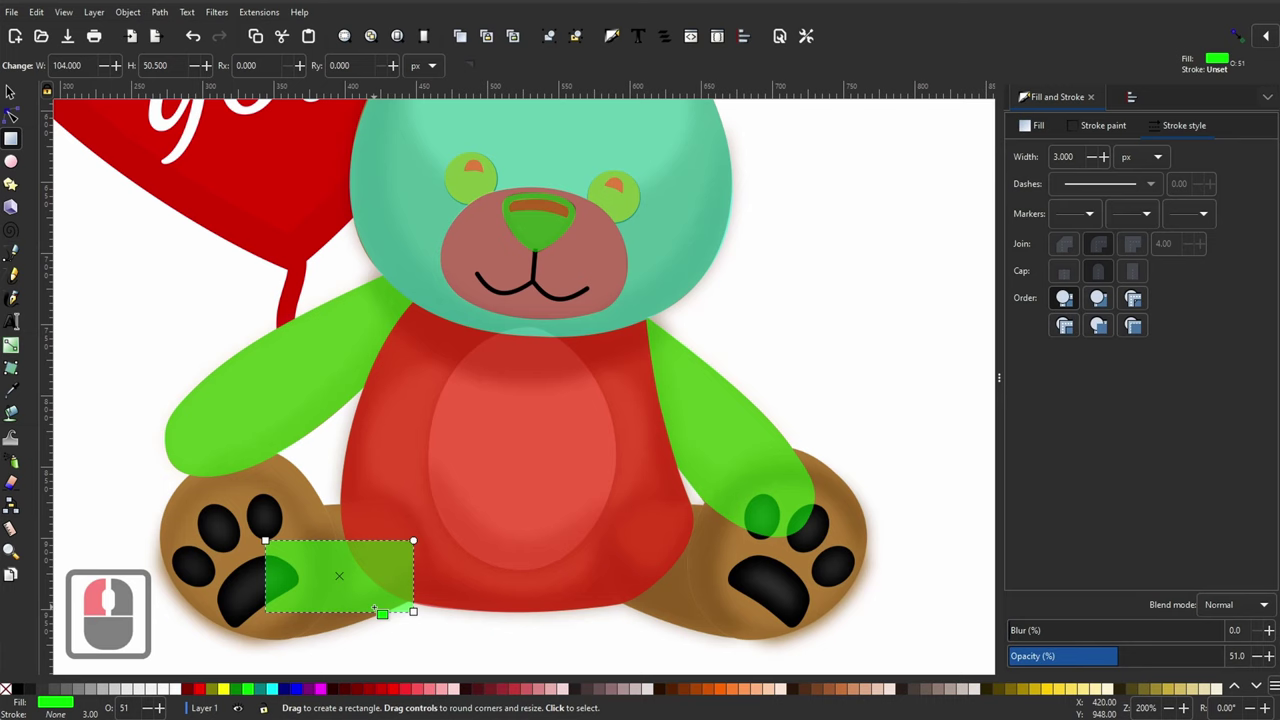
Step: Fade the red body shape almost completely and reshape the green rectangle into a curved left leg
{"action": "key", "text": "F1"}
{"action": "left_click", "coordinate": [372, 563]}
{"action": "double_click", "coordinate": [410, 461]}
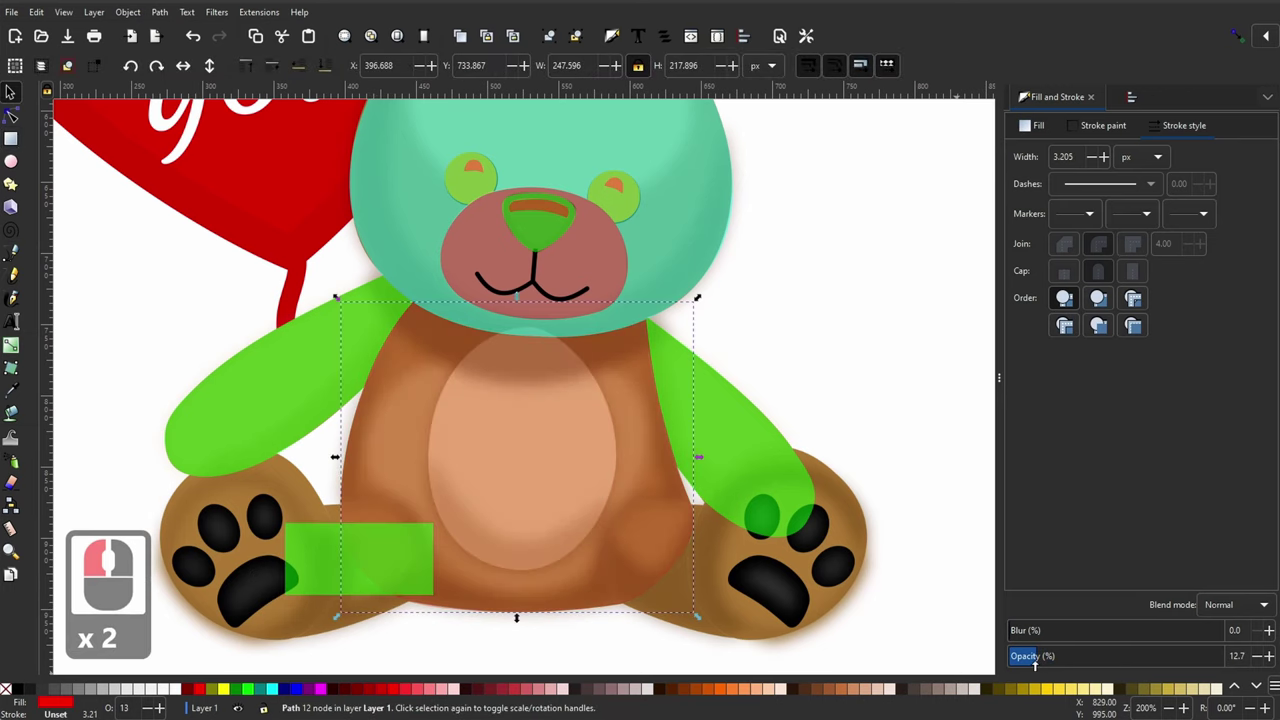
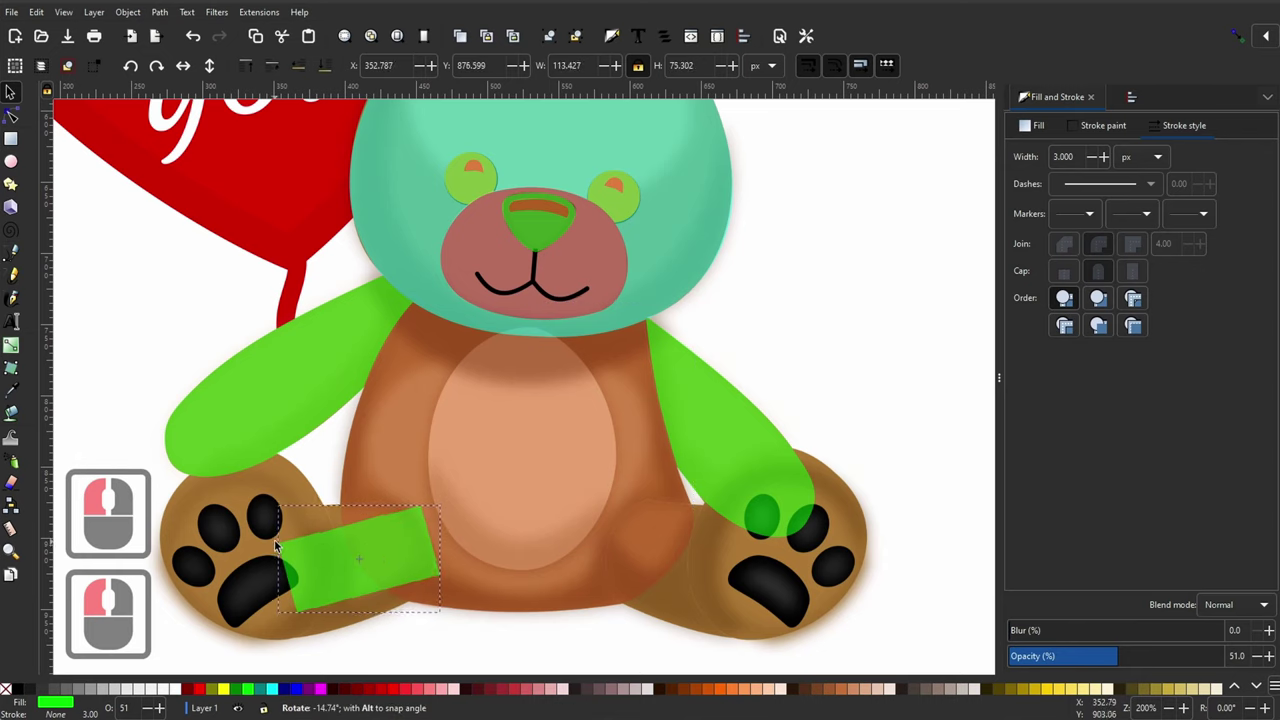
{"action": "key", "text": "F2"}
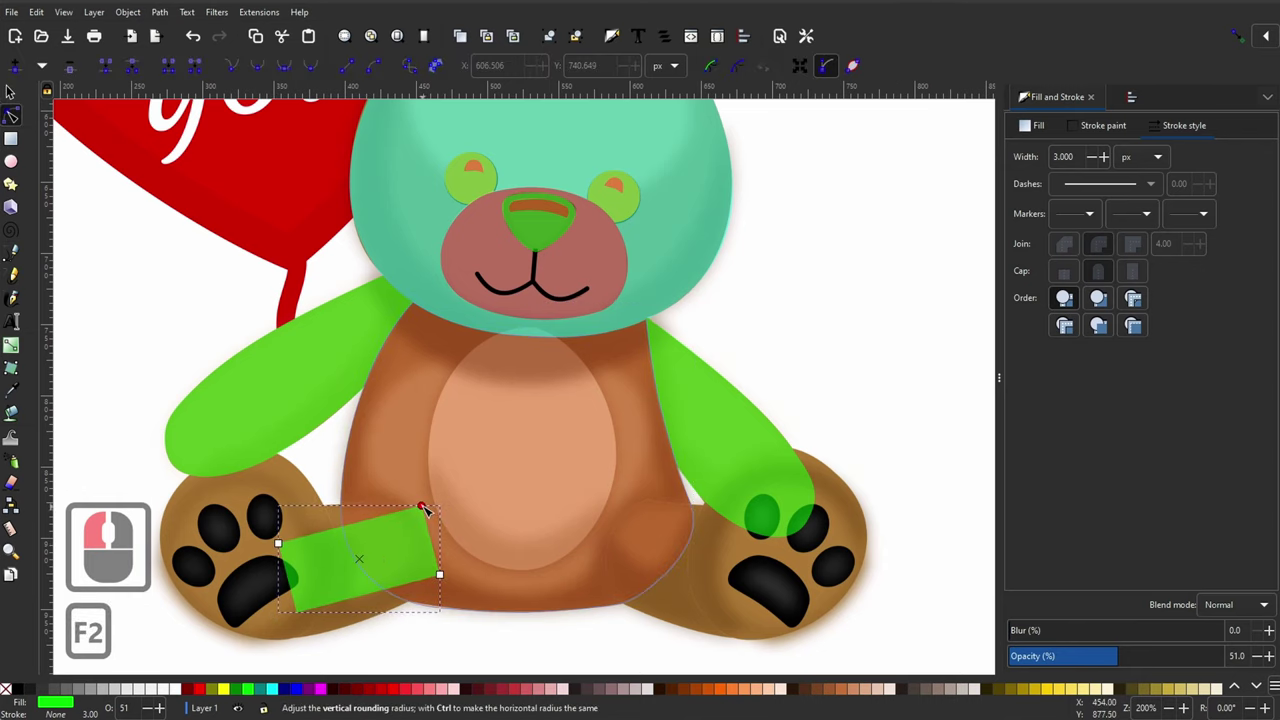
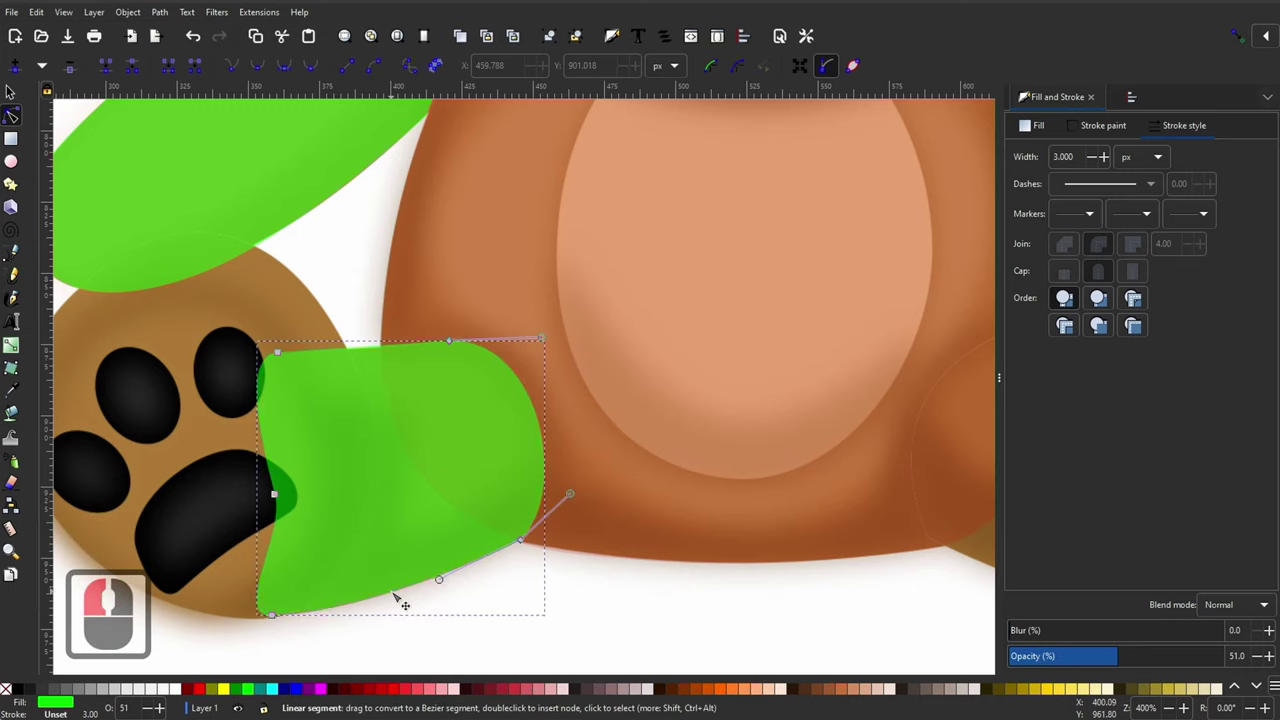
{"action": "key", "text": "F1"}
Step: Duplicate the curved leg shape, mirror the copy and move it onto the right leg
{"action": "left_click", "coordinate": [640, 633]}
{"action": "key", "text": "-"}
{"action": "key", "text": "-"}
{"action": "key", "text": "-"}
{"action": "key", "text": "-"}
{"action": "left_click", "coordinate": [406, 451]}
{"action": "key", "text": "ctrl+d"}
{"action": "left_click", "coordinate": [646, 468]}
{"action": "key", "text": "h"}
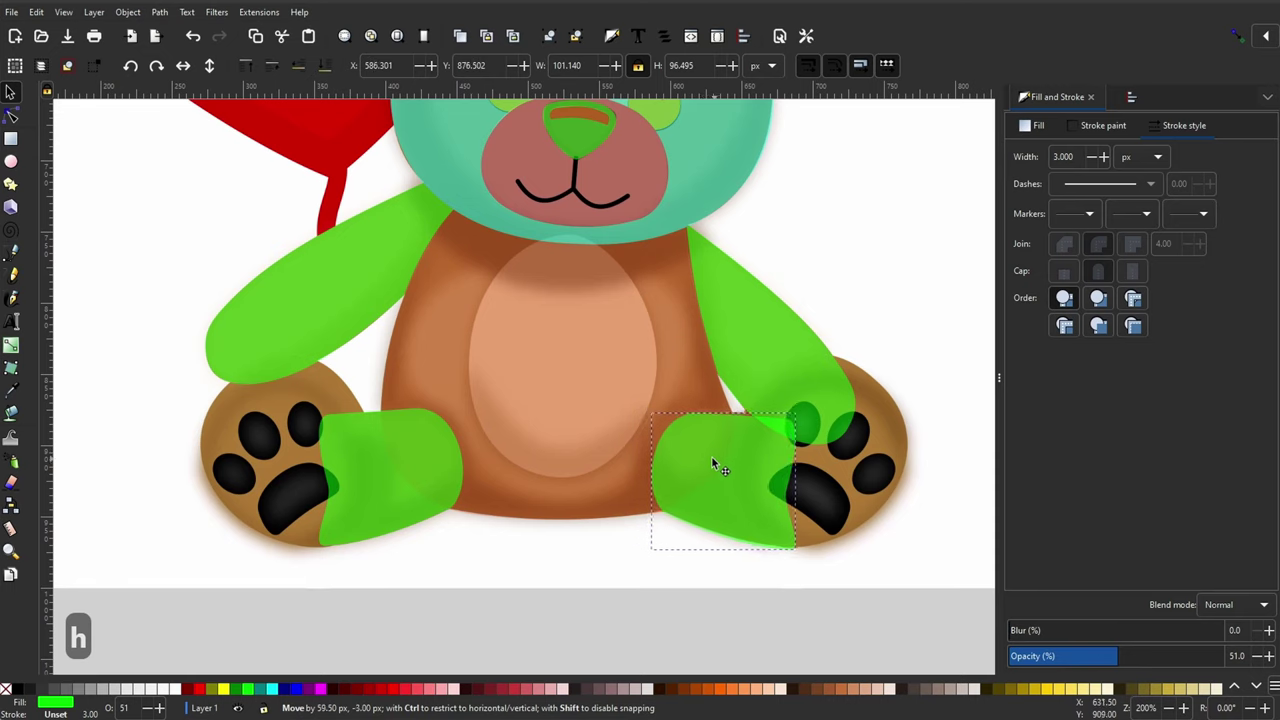
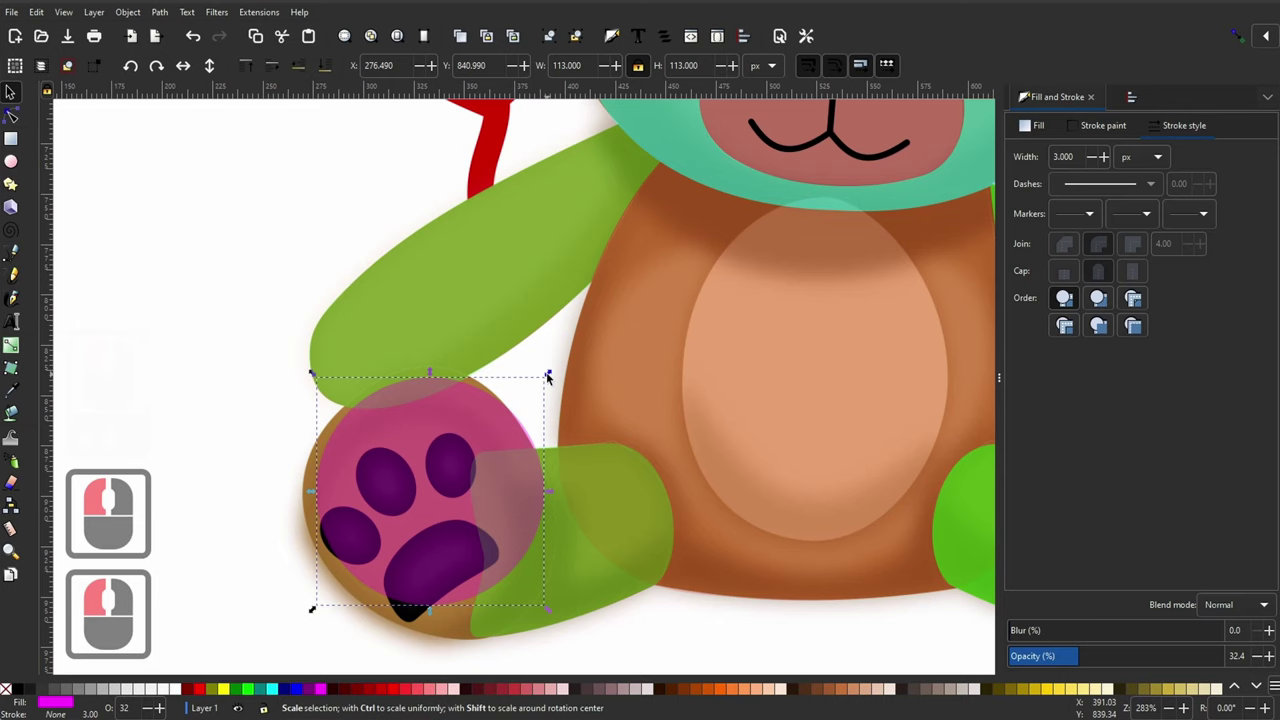
Step: Convert the pink foot circle to a path and reshape its outline over the left paw pad
{"action": "double_click", "coordinate": [560, 375]}
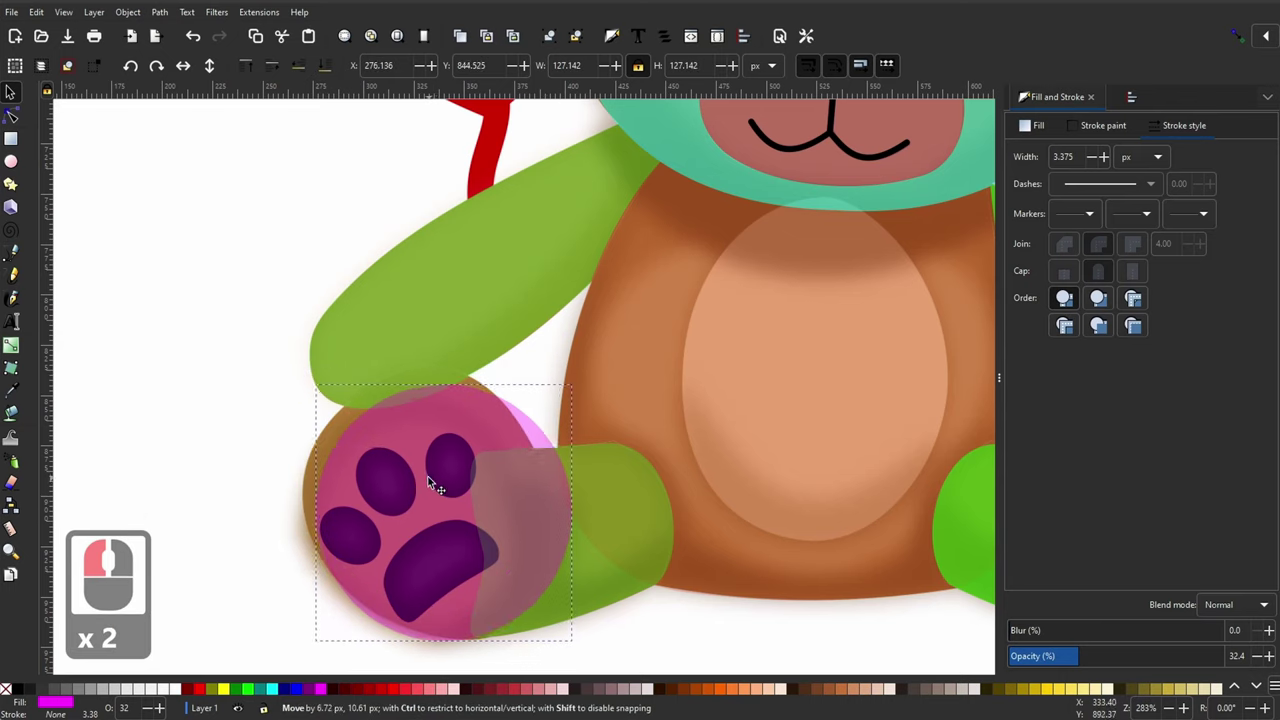
{"action": "left_click", "coordinate": [422, 469]}
{"action": "key", "text": "ctrl+shift+c"}
{"action": "key", "text": "F2"}
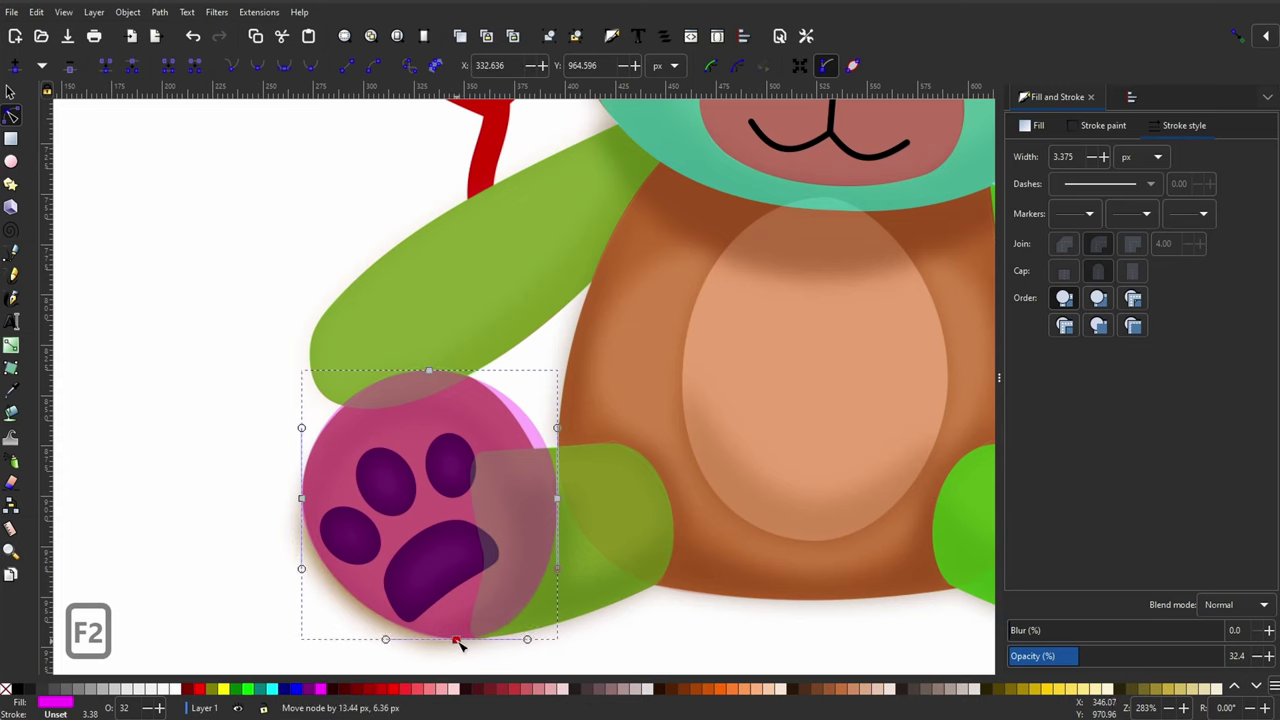
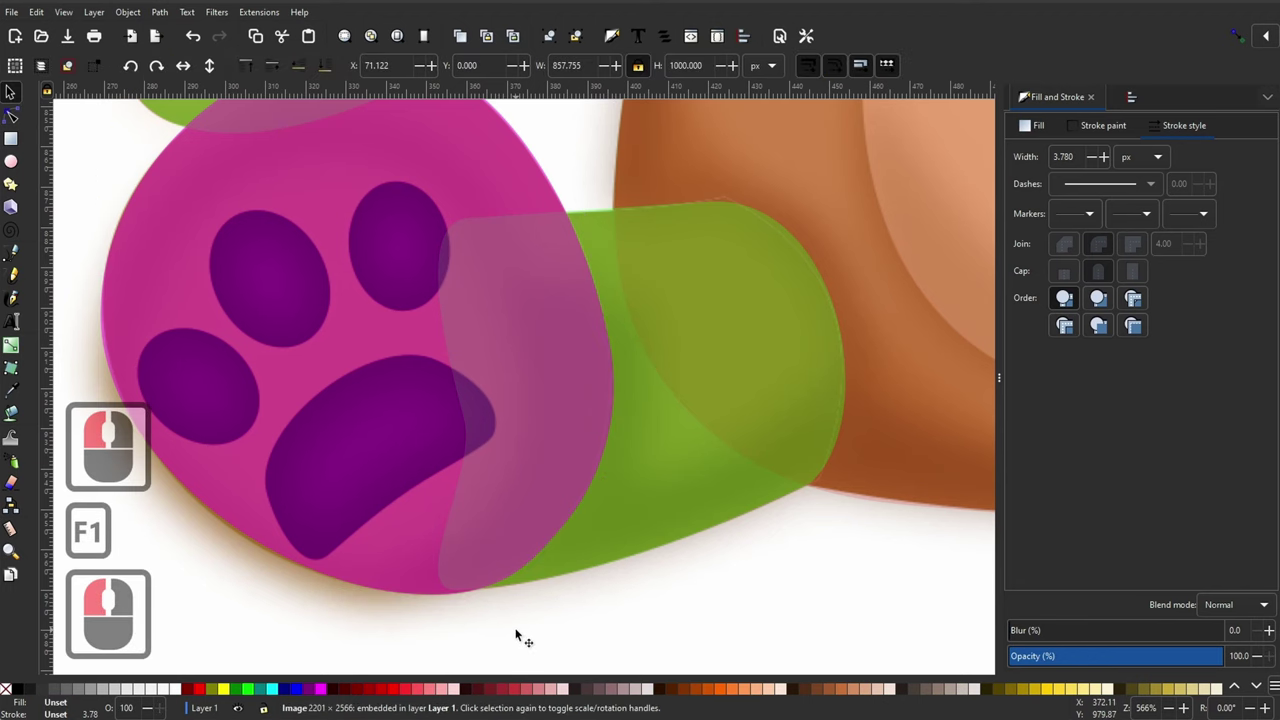
{"action": "key", "text": "-"}
{"action": "key", "text": "-"}
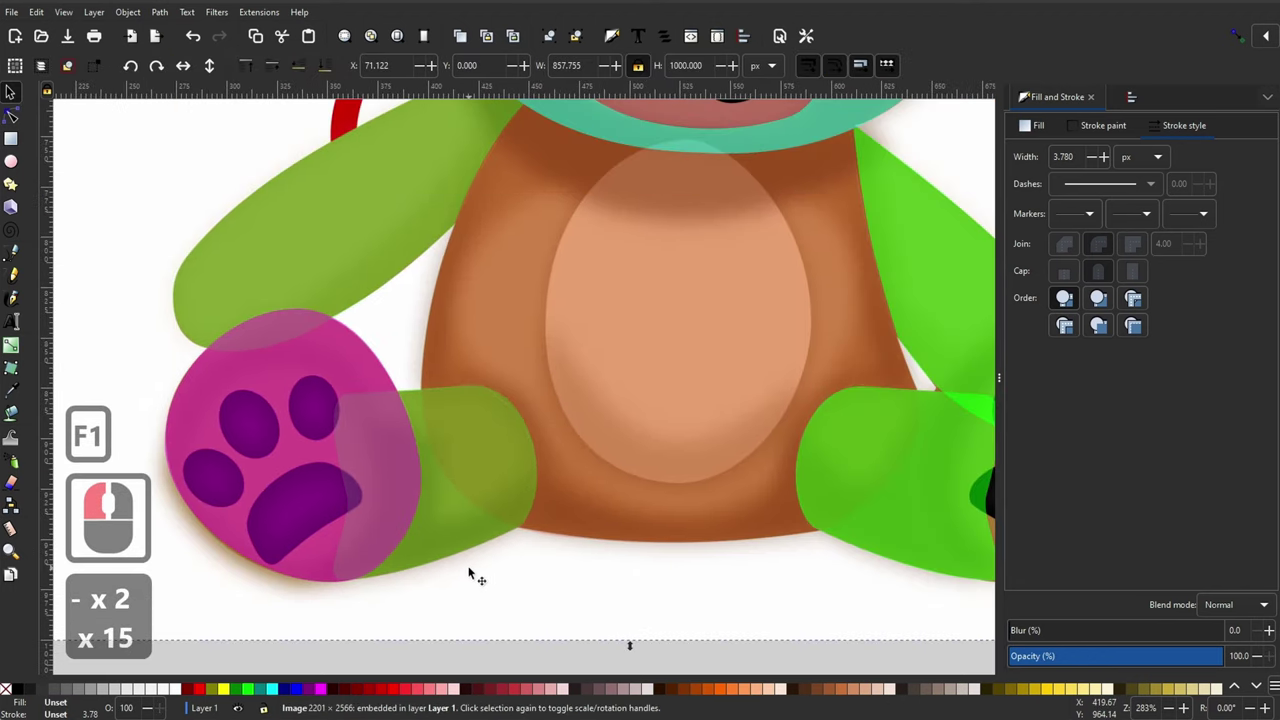
{"action": "key", "text": "-"}
{"action": "key", "text": "-"}
{"action": "key", "text": "-"}
Step: Duplicate the pink foot shape and mirror the copy for the right foot
{"action": "left_click", "coordinate": [246, 426]}
{"action": "key", "text": "ctrl+d"}
{"action": "left_click", "coordinate": [580, 440]}
{"action": "key", "text": "h"}
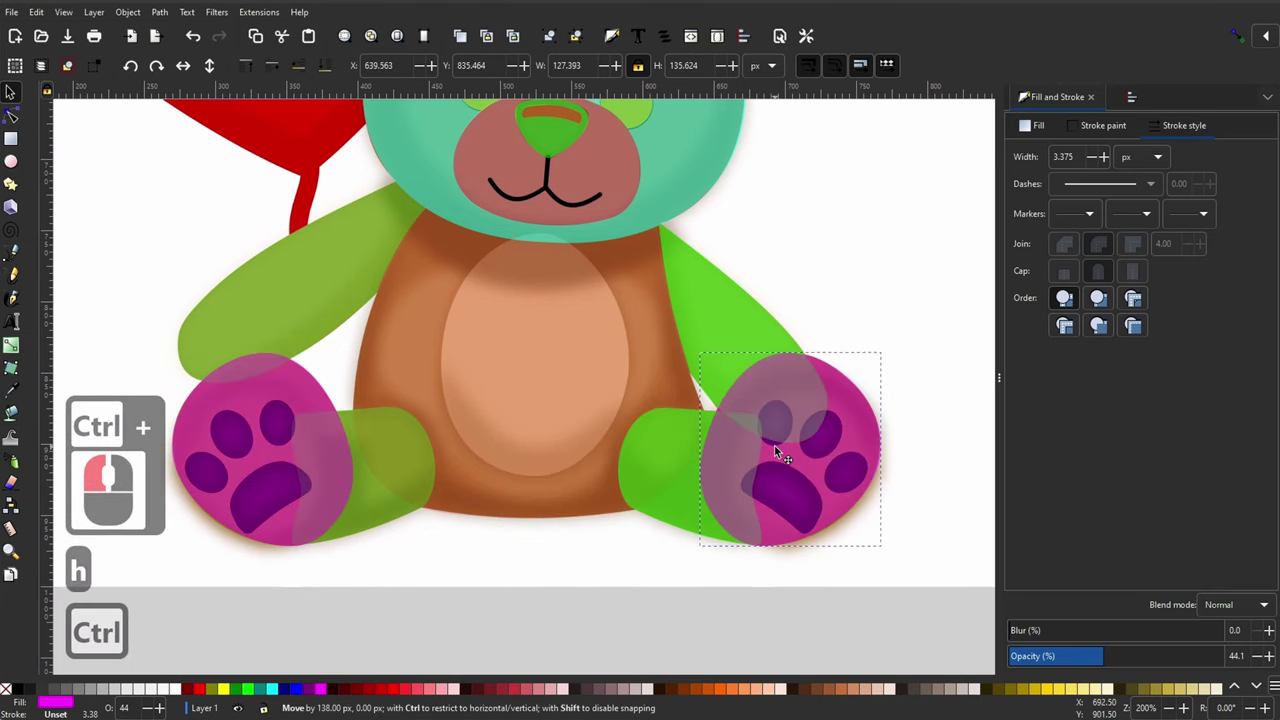
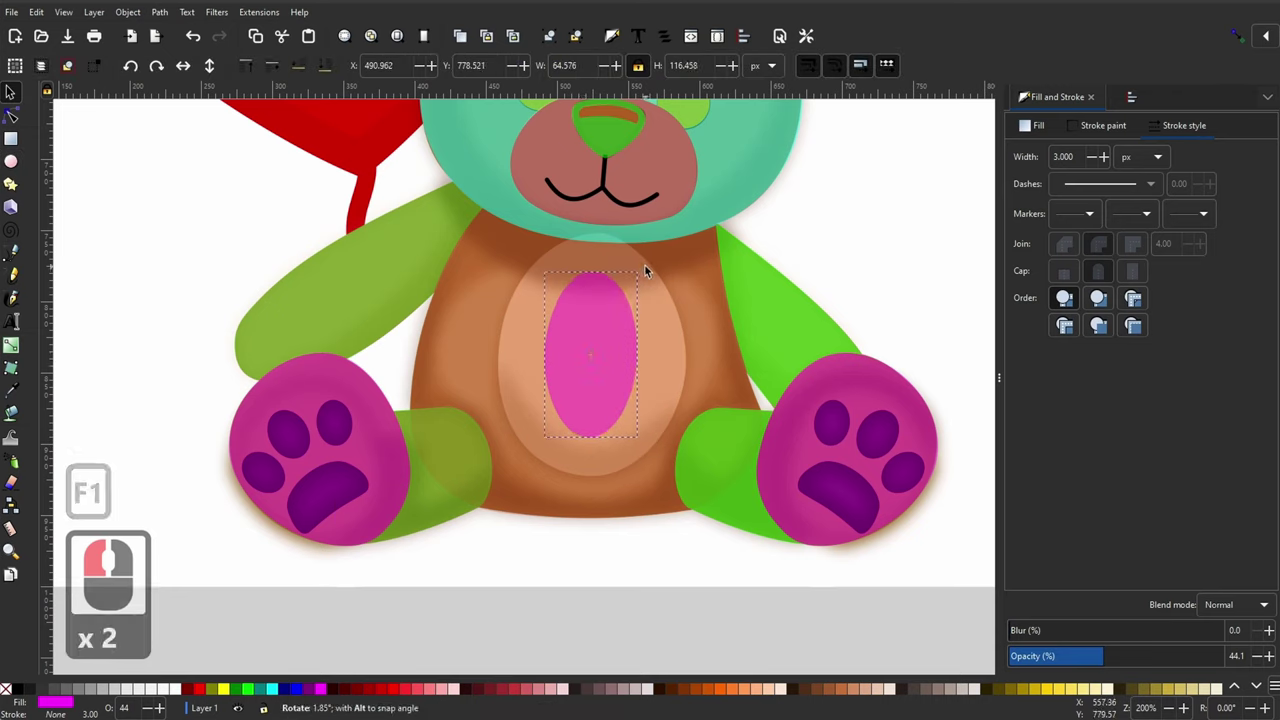
Step: Select the pink oval placed on the bear's tummy
{"action": "left_click", "coordinate": [651, 269]}
Step: Convert the tummy oval to a path and expose its nodes for reshaping
{"action": "key", "text": "ctrl+shift+c"}
{"action": "key", "text": "F2"}
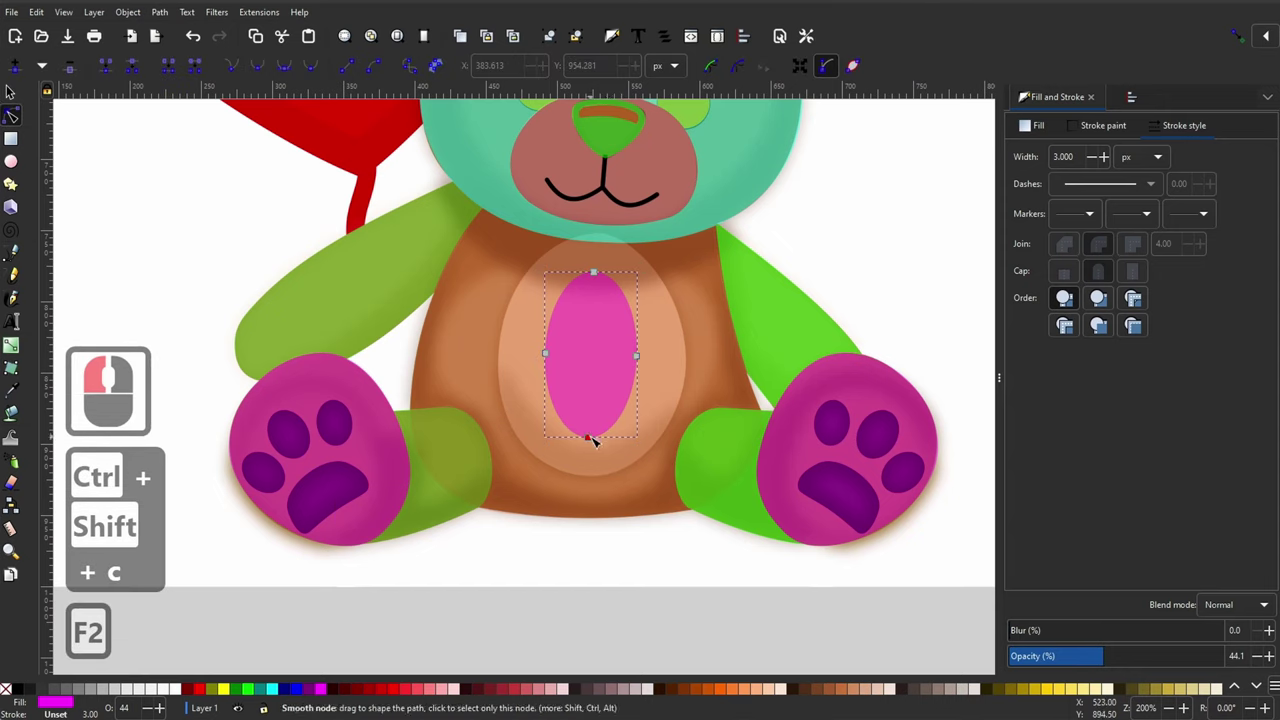
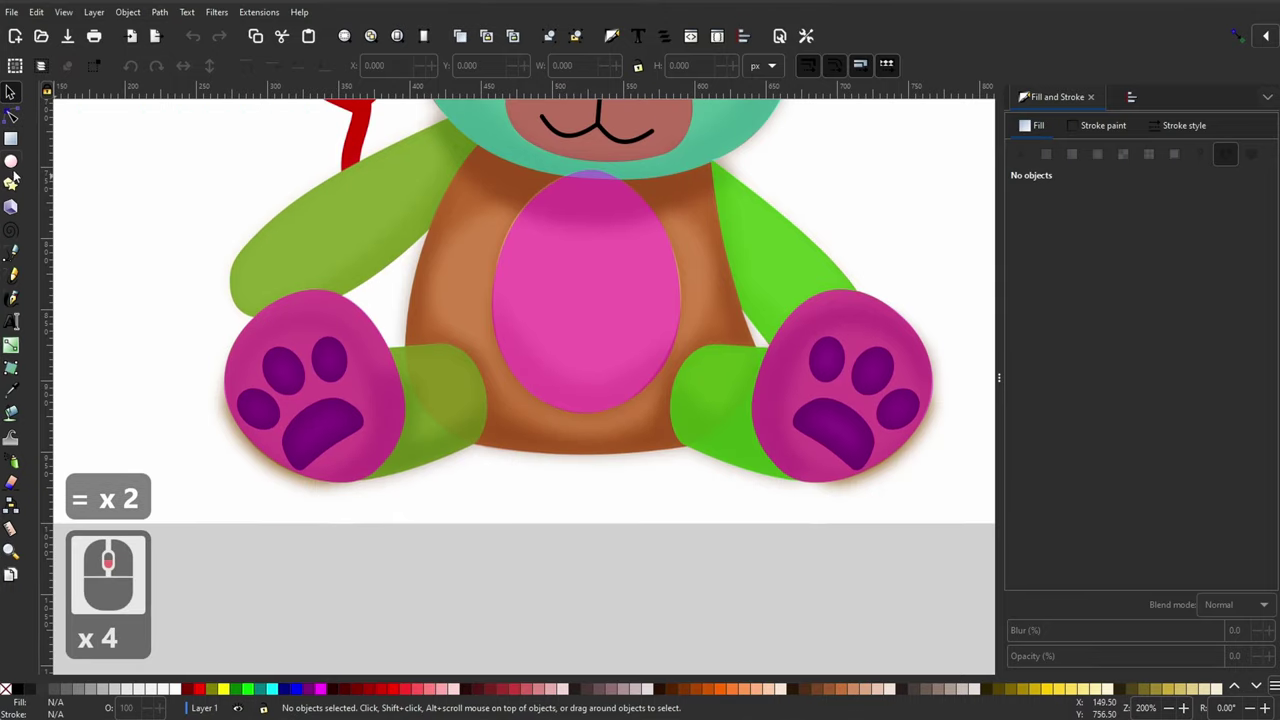
Step: Draw a cyan oval over a toe pad on the left foot and begin node-editing it
{"action": "left_click", "coordinate": [8, 168]}
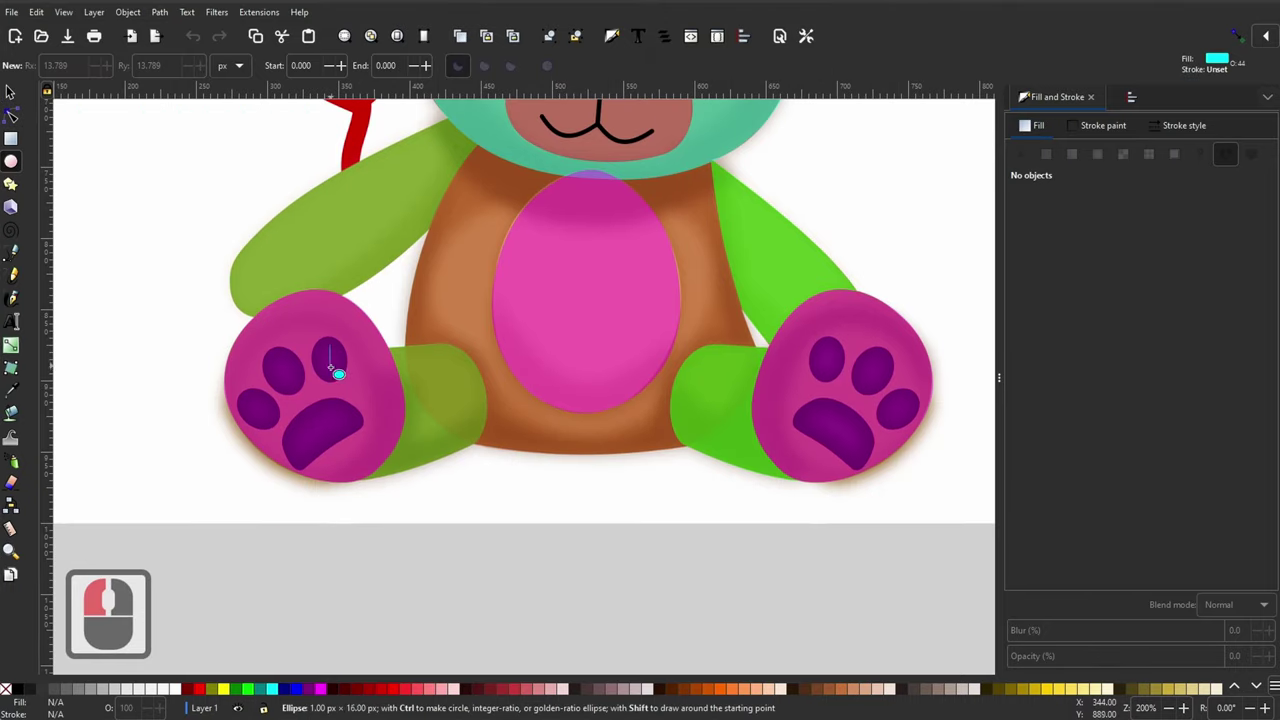
{"action": "key", "text": "F1"}
{"action": "double_click", "coordinate": [336, 359]}
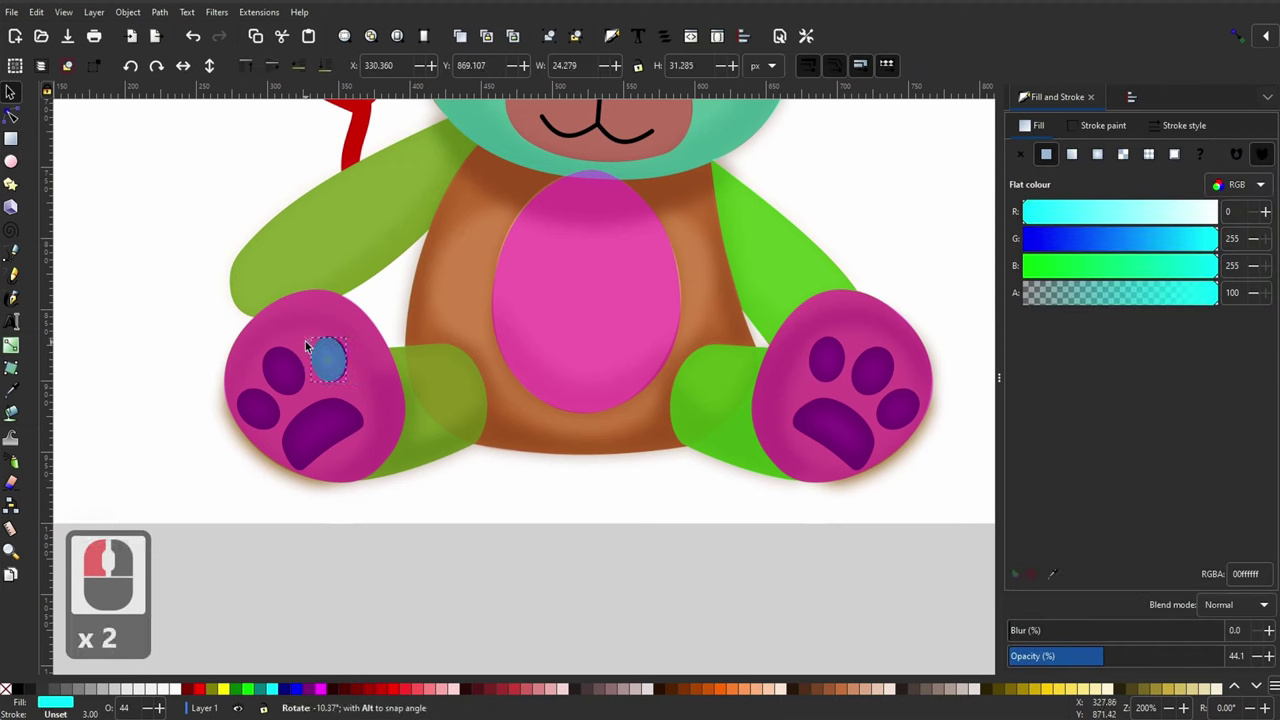
{"action": "left_click", "coordinate": [312, 343]}
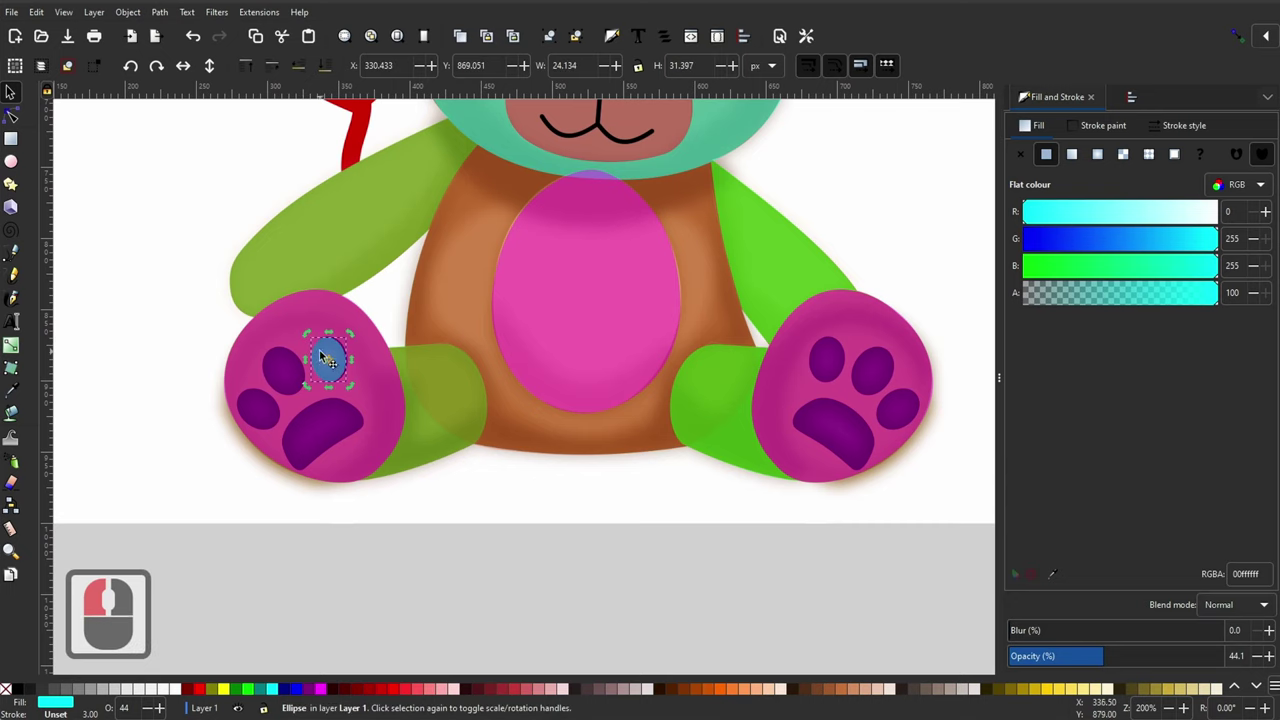
{"action": "left_click", "coordinate": [328, 353]}
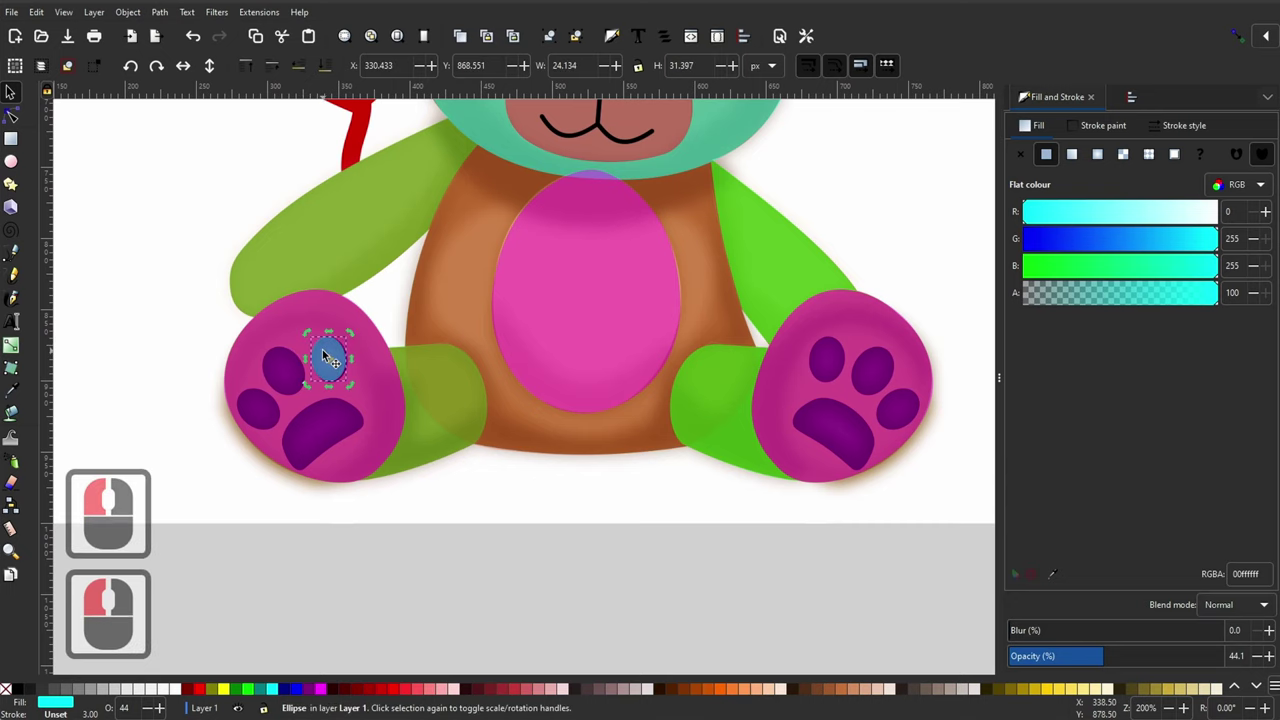
{"action": "key", "text": "="}
{"action": "key", "text": "="}
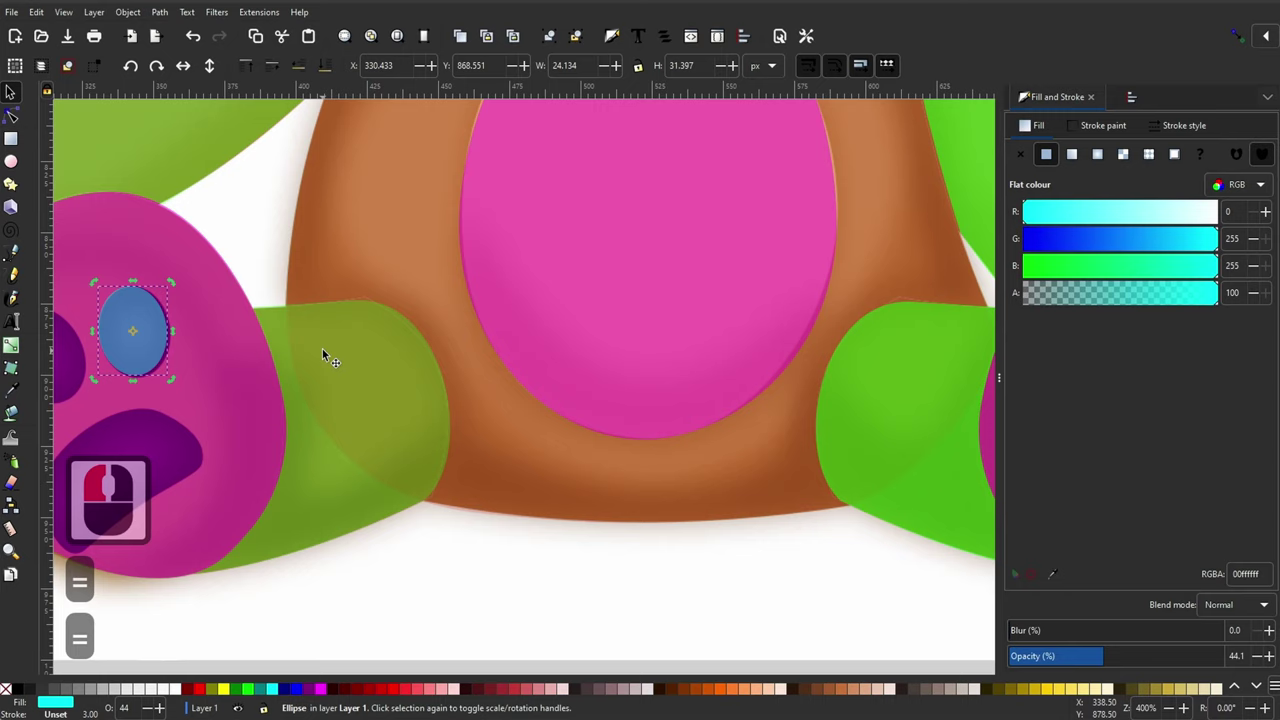
{"action": "left_click", "coordinate": [160, 14]}
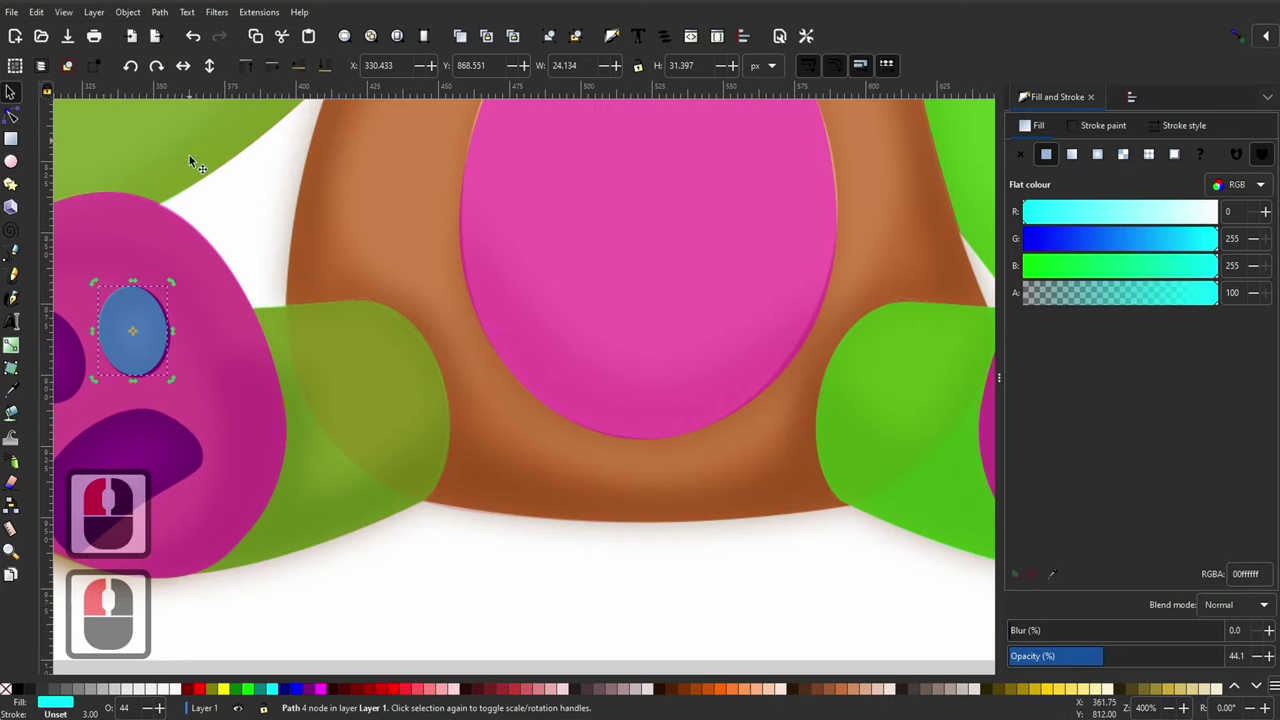
{"action": "key", "text": "F2"}
{"action": "left_click", "coordinate": [194, 257]}
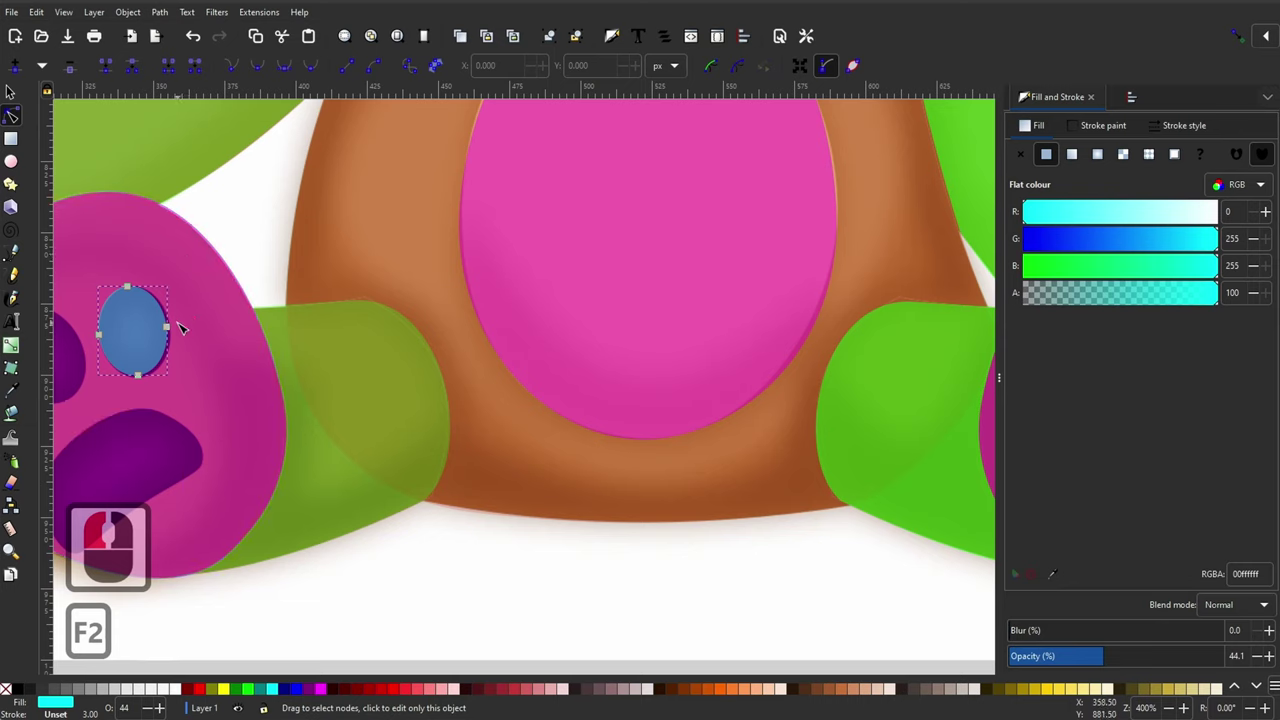
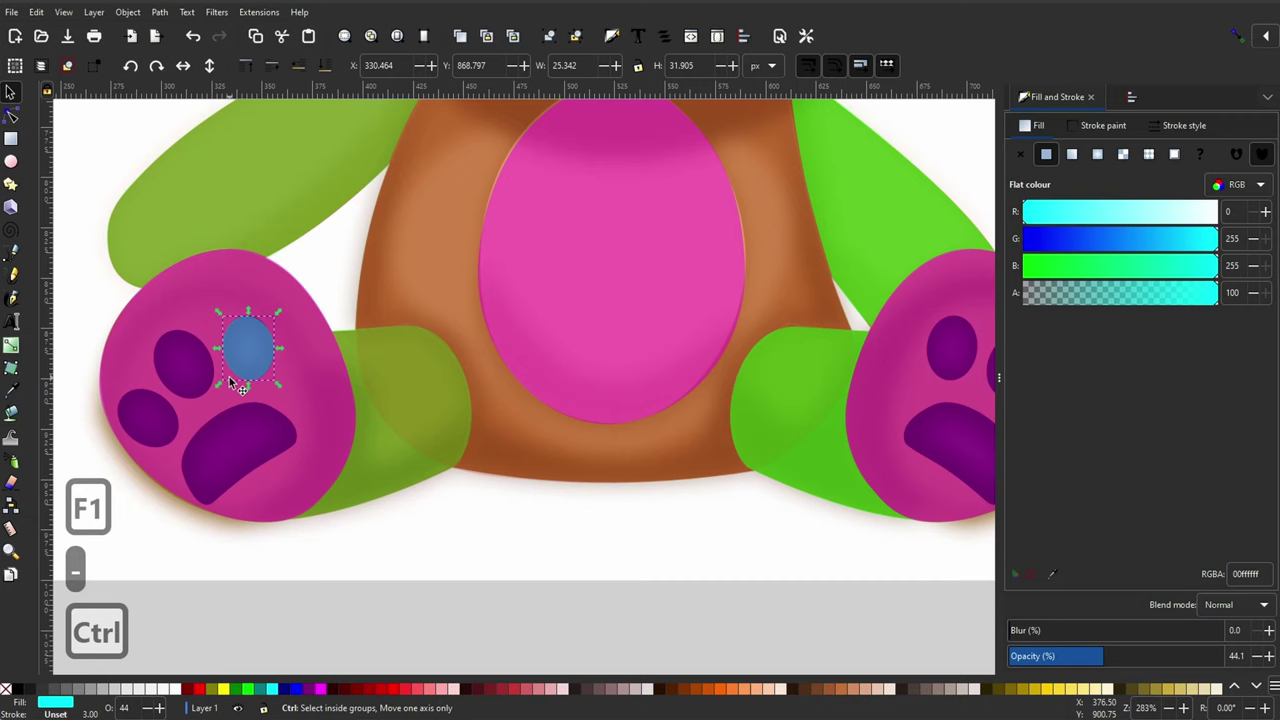
Step: Duplicate the pad shape and reshape its nodes to fit the toe pad, undoing a stray edit
{"action": "key", "text": "ctrl+d"}
{"action": "left_click", "coordinate": [152, 404]}
{"action": "left_click", "coordinate": [153, 395]}
{"action": "left_click", "coordinate": [120, 394]}
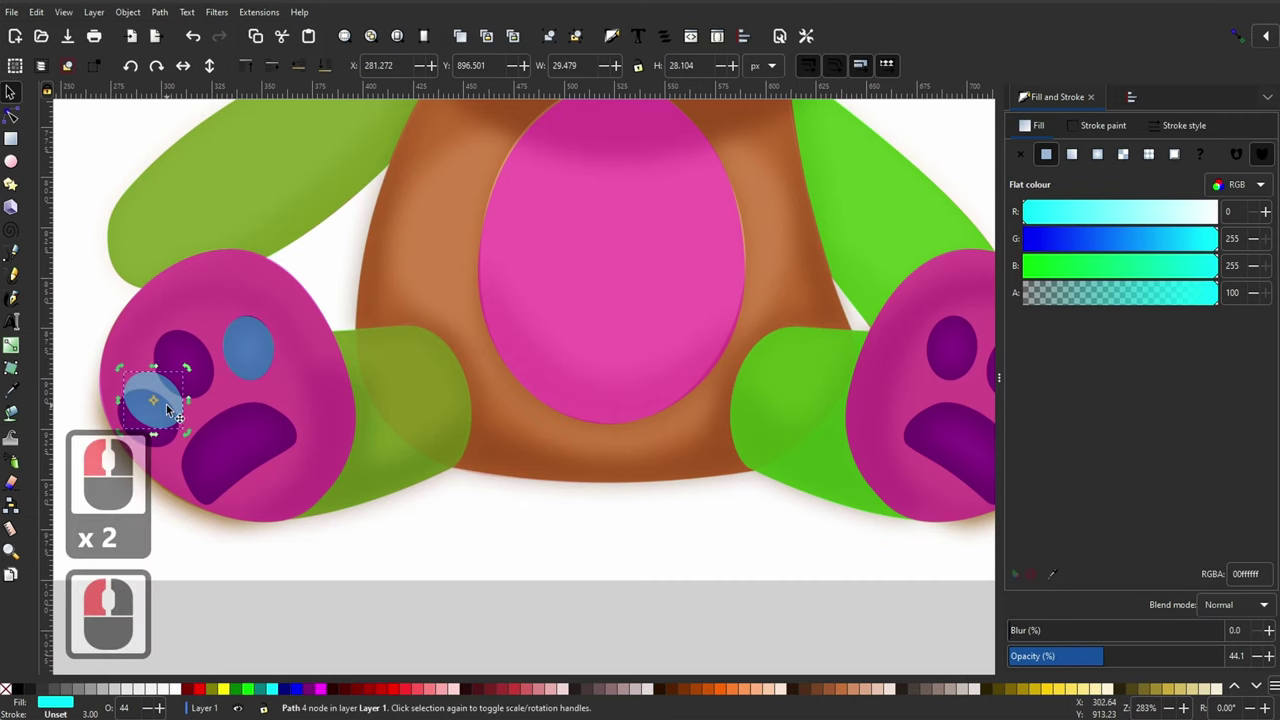
{"action": "left_click", "coordinate": [166, 430]}
{"action": "left_click", "coordinate": [120, 393]}
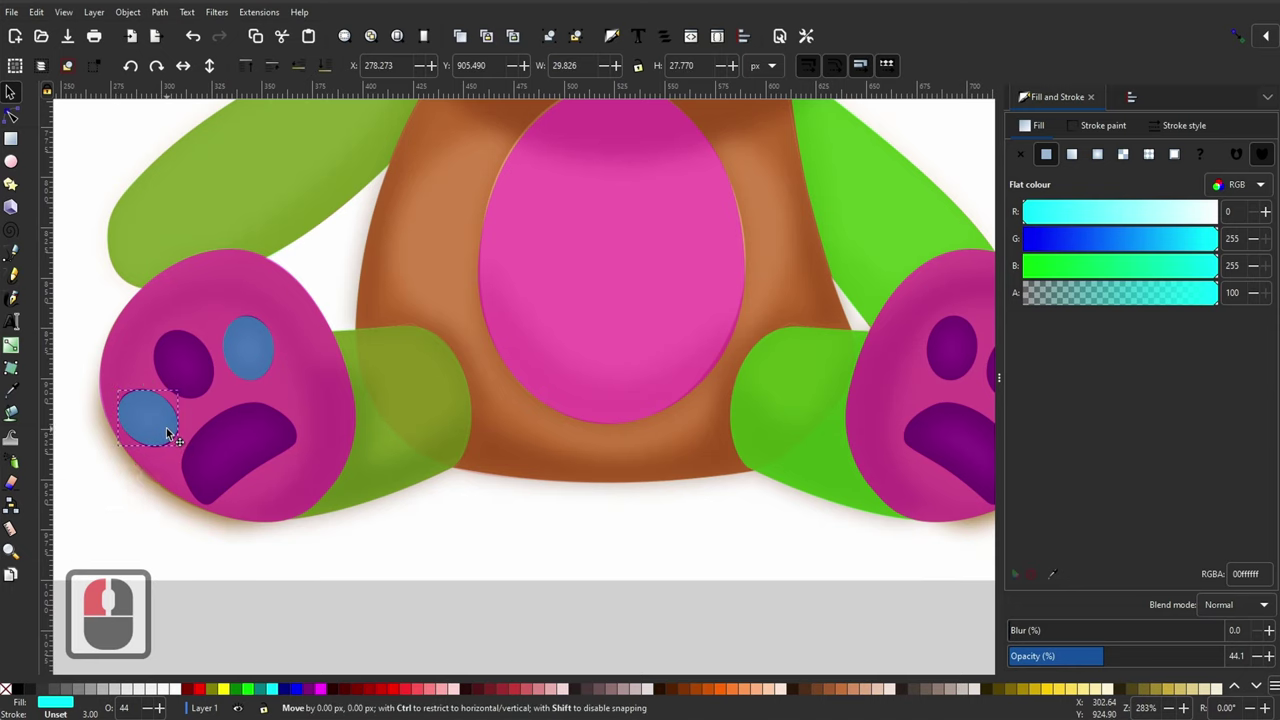
{"action": "left_click", "coordinate": [172, 431]}
{"action": "key", "text": "F2"}
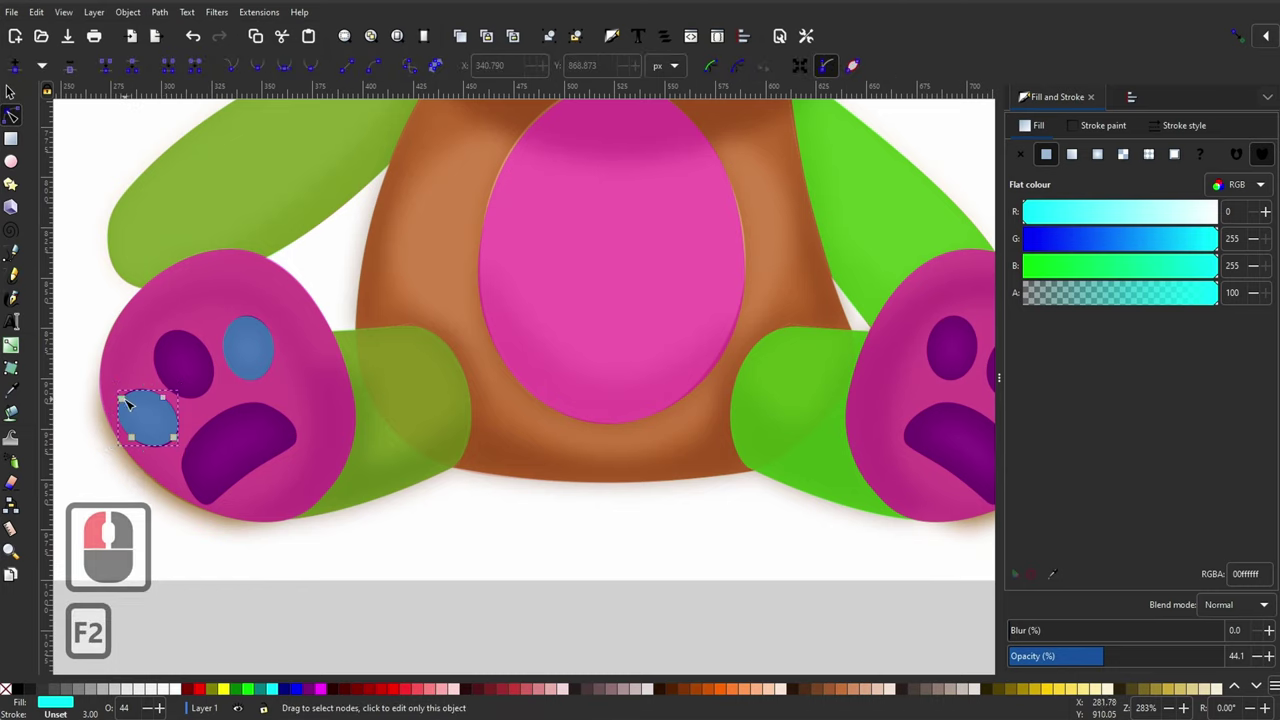
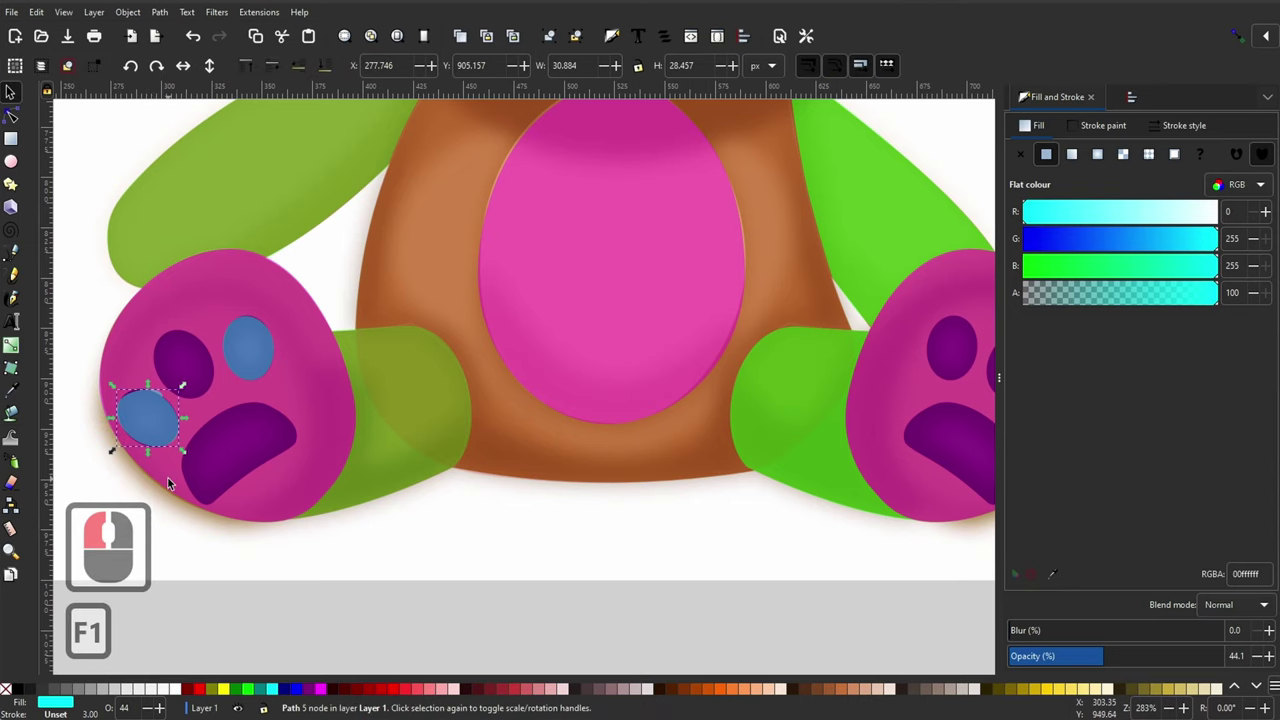
{"action": "key", "text": "ctrl+z"}
Step: Duplicate and adjust the cyan pad shape again, refining its nodes over the paw pad
{"action": "left_click", "coordinate": [308, 630]}
{"action": "left_click", "coordinate": [263, 352]}
{"action": "key", "text": "ctrl+d"}
{"action": "double_click", "coordinate": [196, 360]}
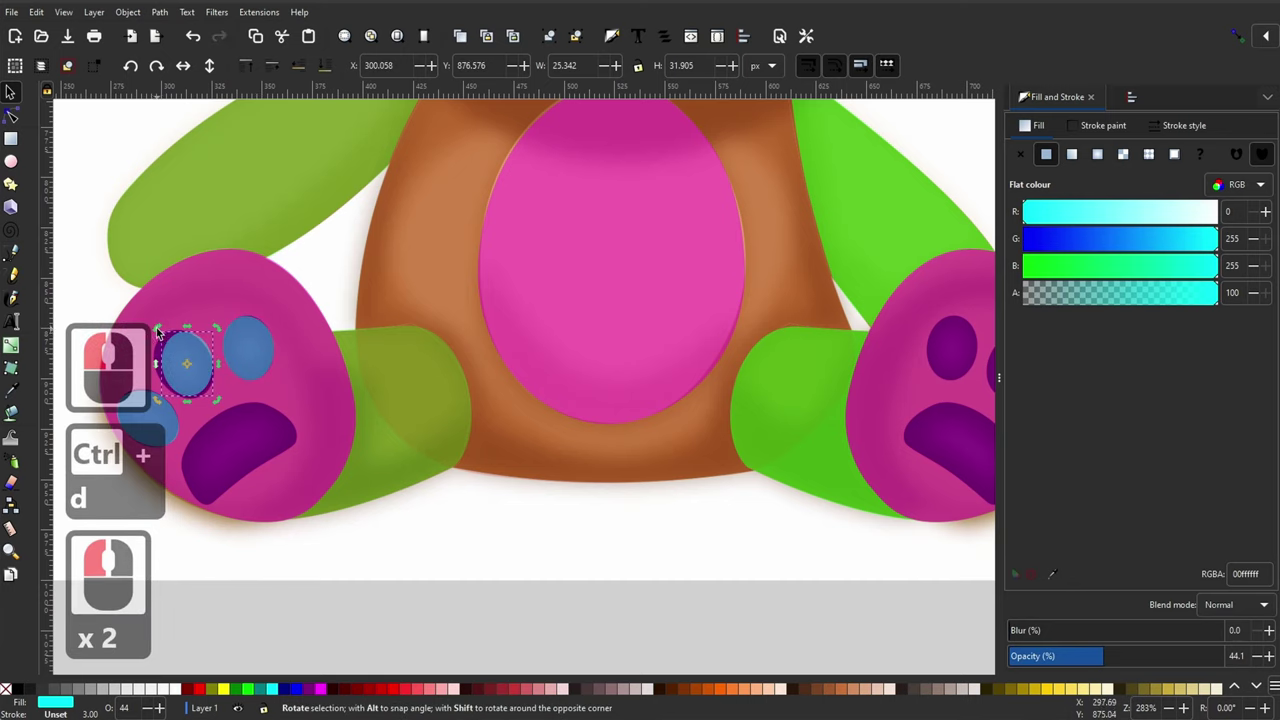
{"action": "left_click", "coordinate": [158, 351]}
{"action": "left_click", "coordinate": [196, 375]}
{"action": "left_click", "coordinate": [223, 333]}
{"action": "double_click", "coordinate": [361, 608]}
{"action": "double_click", "coordinate": [188, 361]}
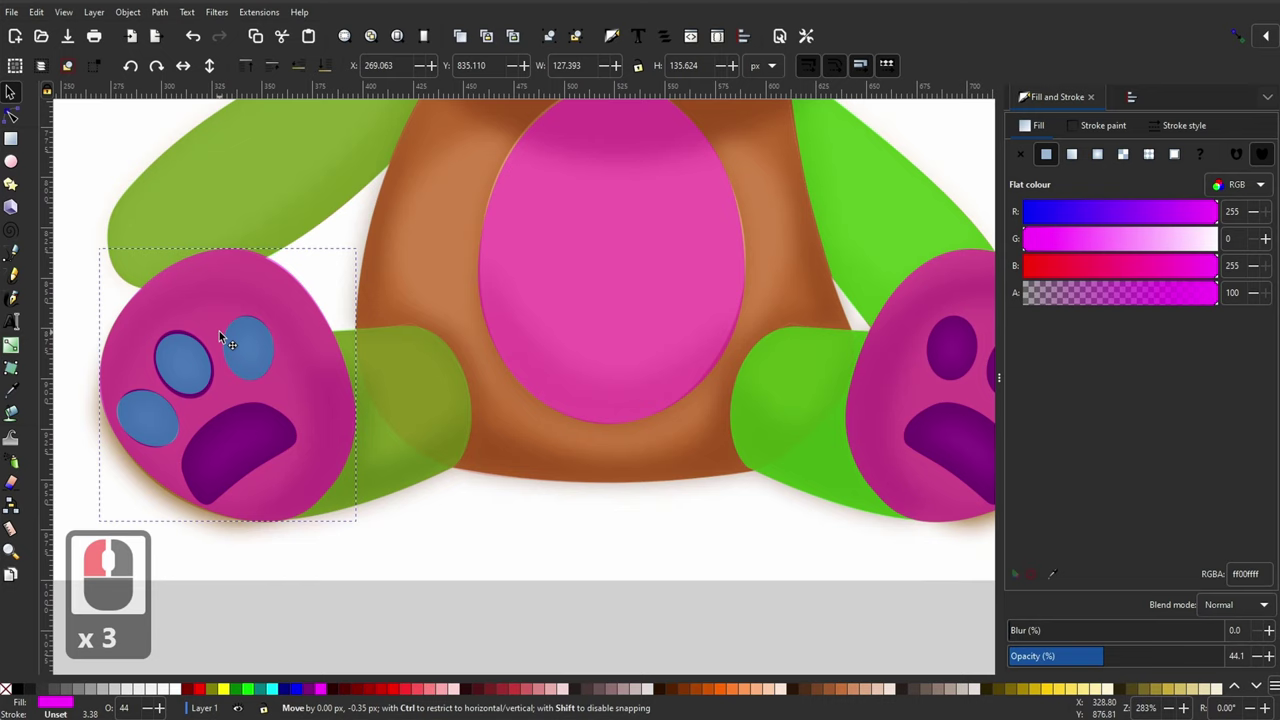
{"action": "left_click", "coordinate": [224, 334]}
{"action": "key", "text": "ctrl+z"}
{"action": "left_click", "coordinate": [181, 363]}
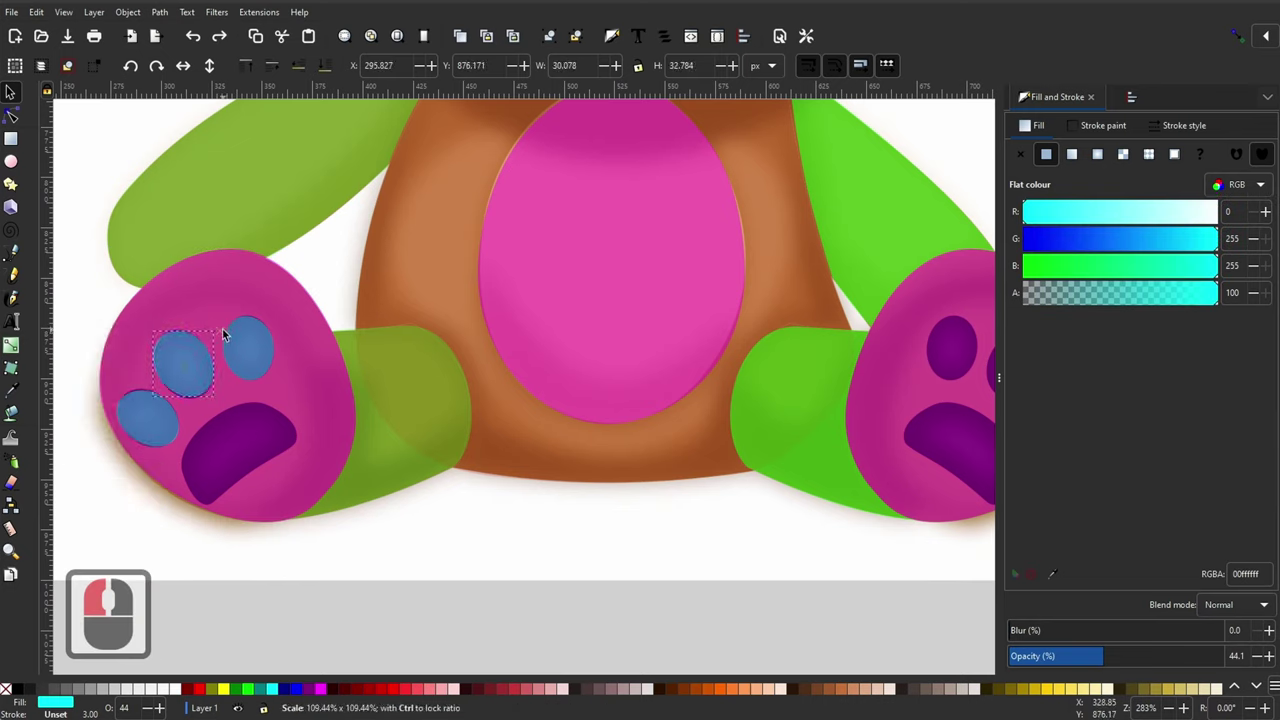
{"action": "left_click", "coordinate": [228, 332]}
{"action": "key", "text": "F2"}
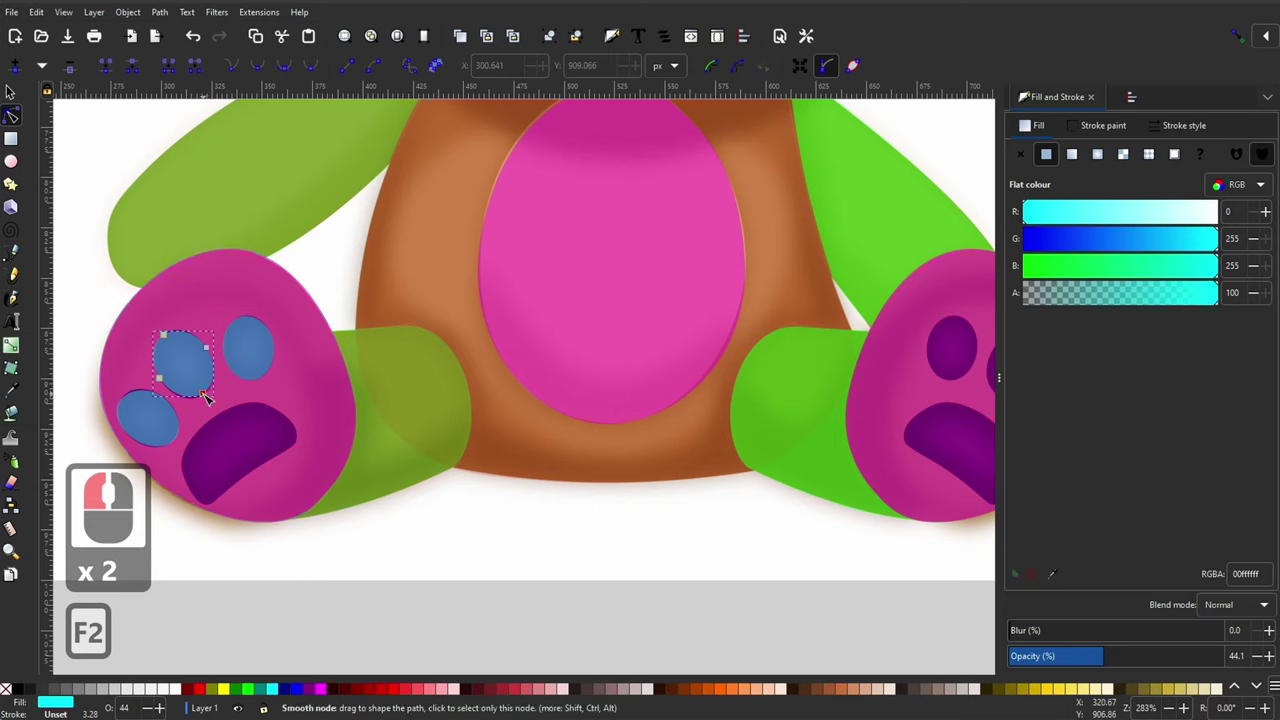
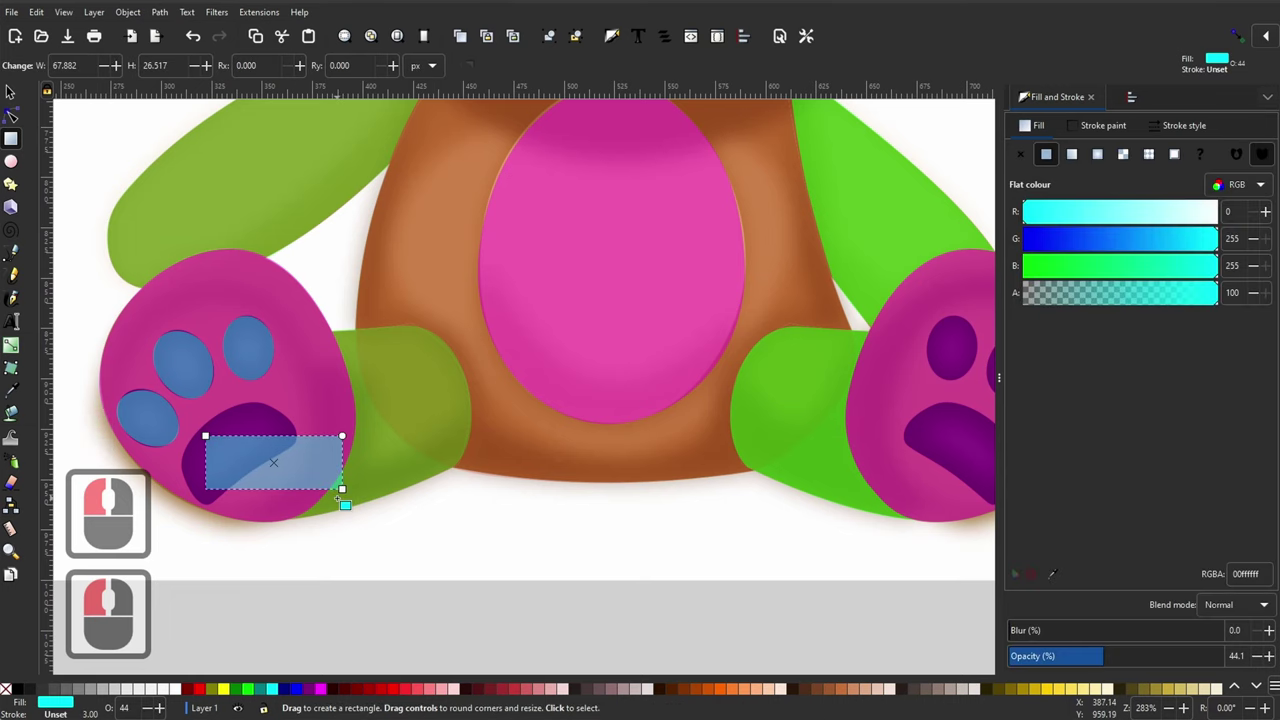
Step: Convert the big lower pad rectangle to a path and curve its nodes to fit the pad
{"action": "key", "text": "F1"}
{"action": "key", "text": "F2"}
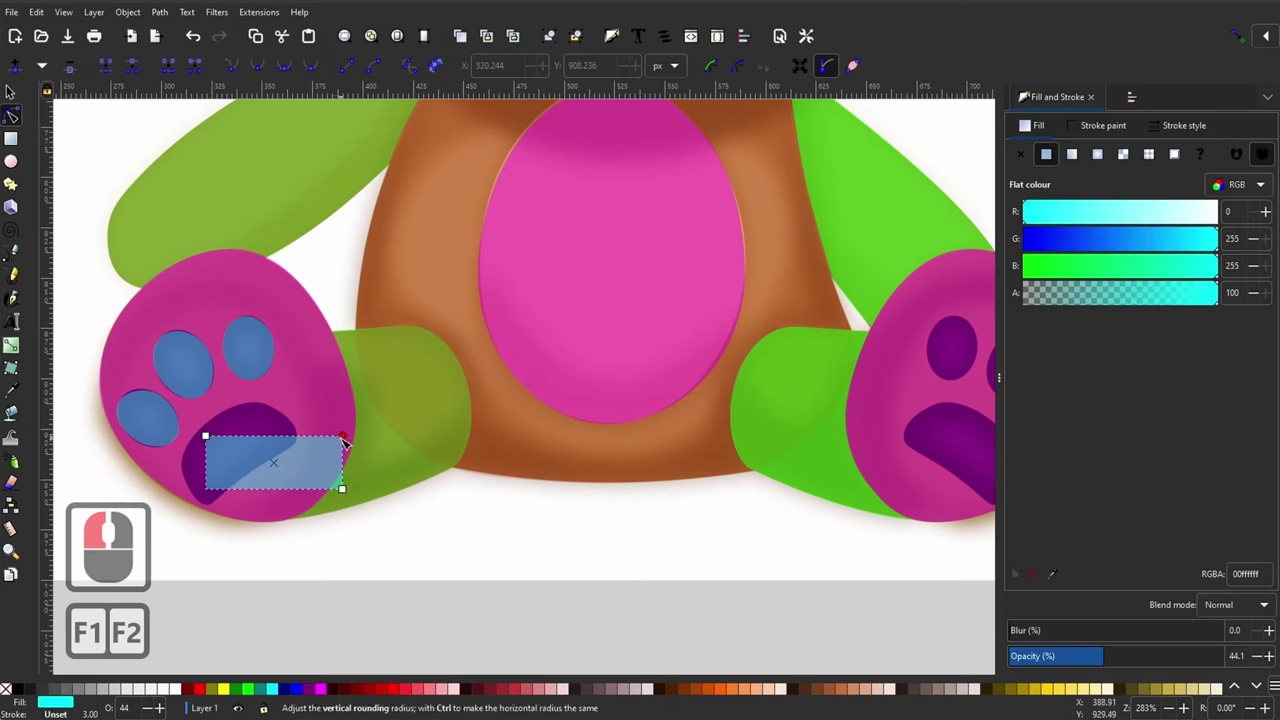
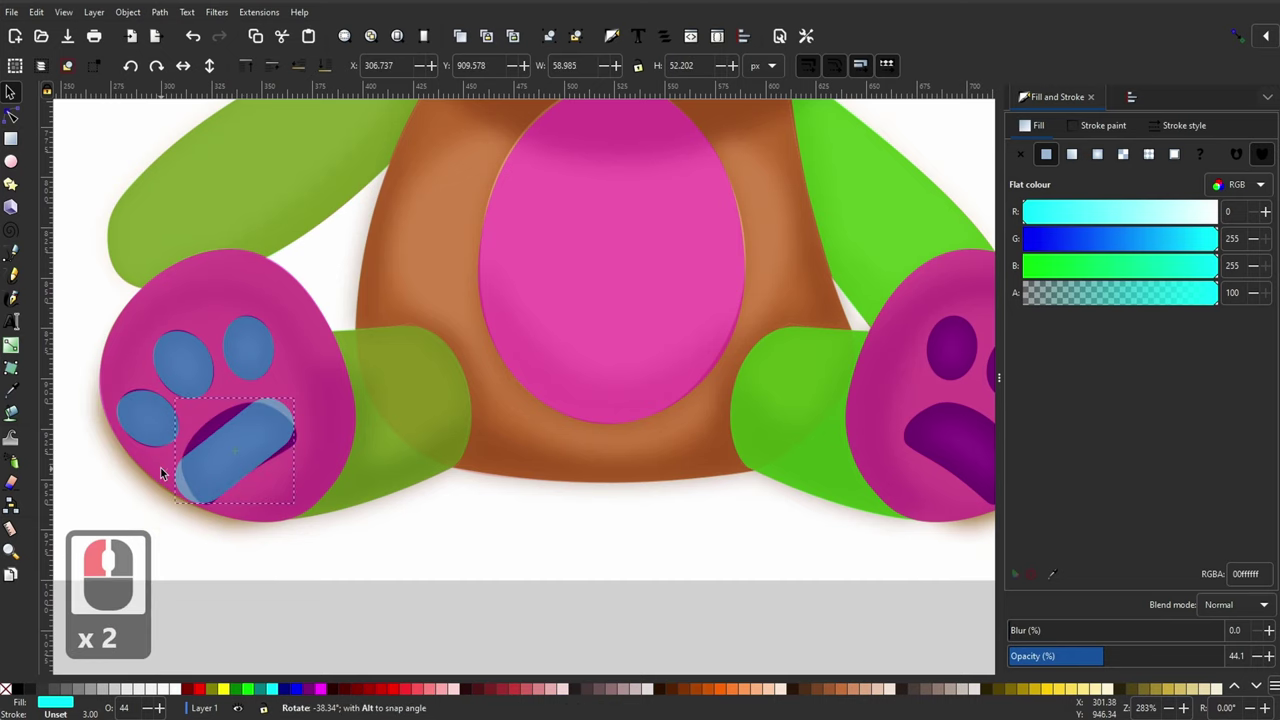
{"action": "left_click", "coordinate": [166, 469]}
{"action": "key", "text": "ctrl+shift+c"}
{"action": "key", "text": "F2"}
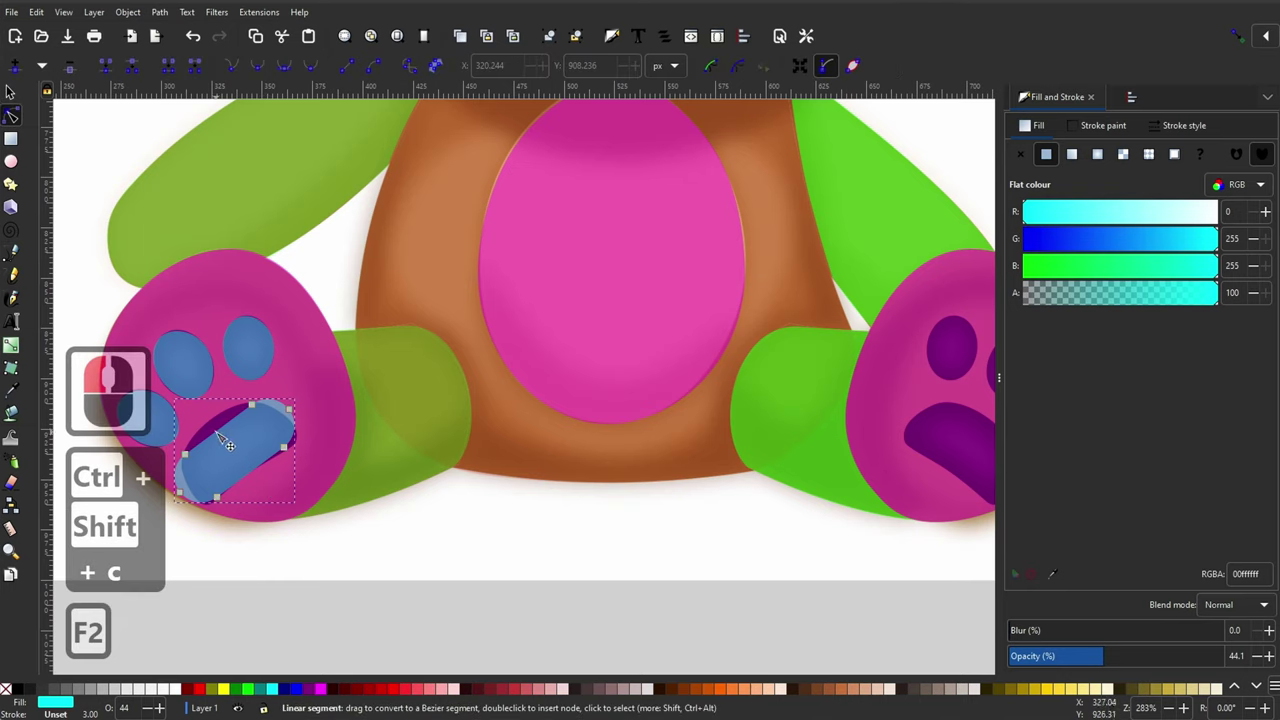
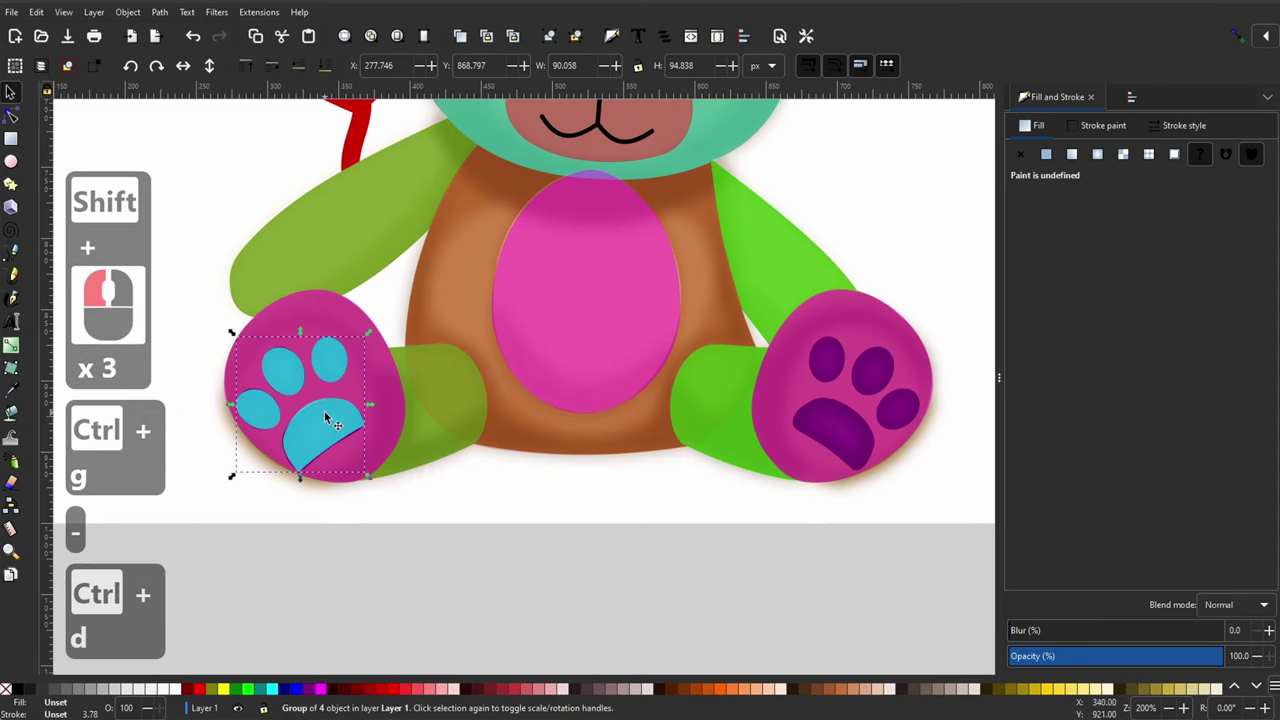
Step: Copy the grouped blue pads onto the right foot, ungroup them and tilt the large lower pad to fit
{"action": "left_click", "coordinate": [819, 395]}
{"action": "key", "text": "h"}
{"action": "left_click_drag", "start_coordinate": [840, 431], "coordinate": [927, 335]}
{"action": "left_click_drag", "start_coordinate": [870, 413], "coordinate": [833, 571]}
{"action": "key", "text": "ctrl+shift+g"}
{"action": "left_click", "coordinate": [848, 443]}
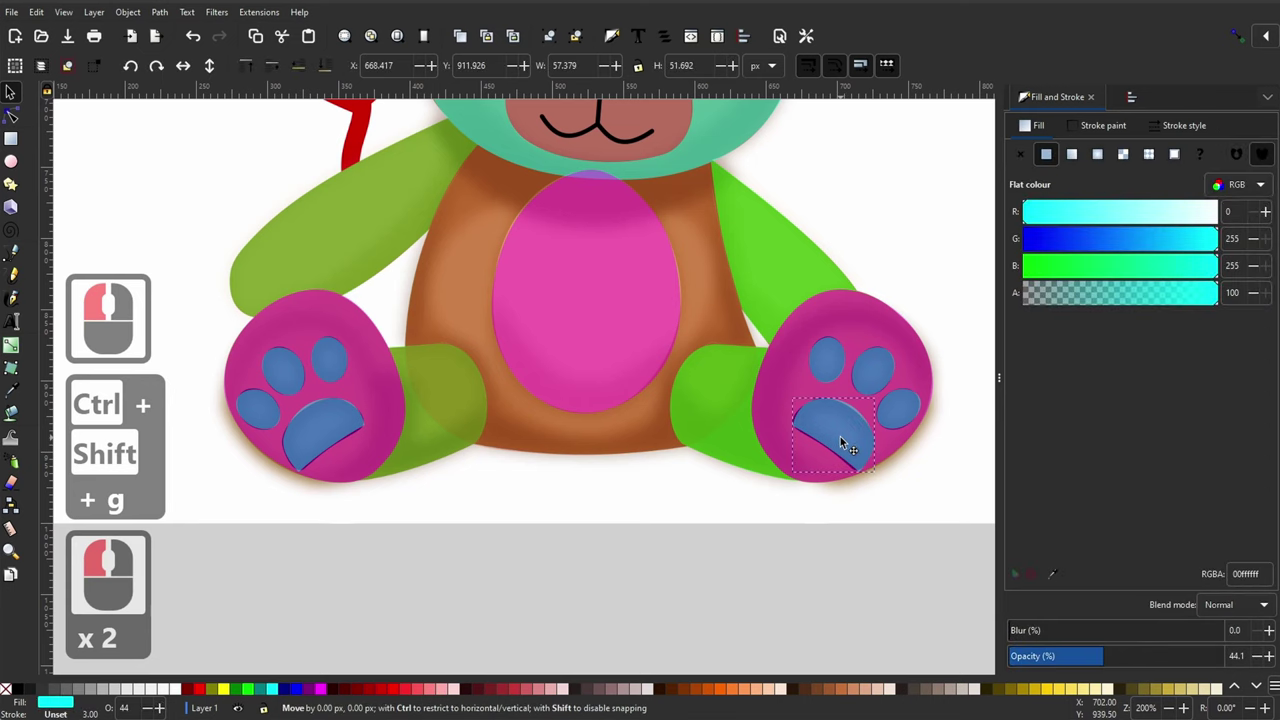
{"action": "left_click", "coordinate": [844, 439]}
{"action": "double_click", "coordinate": [849, 431]}
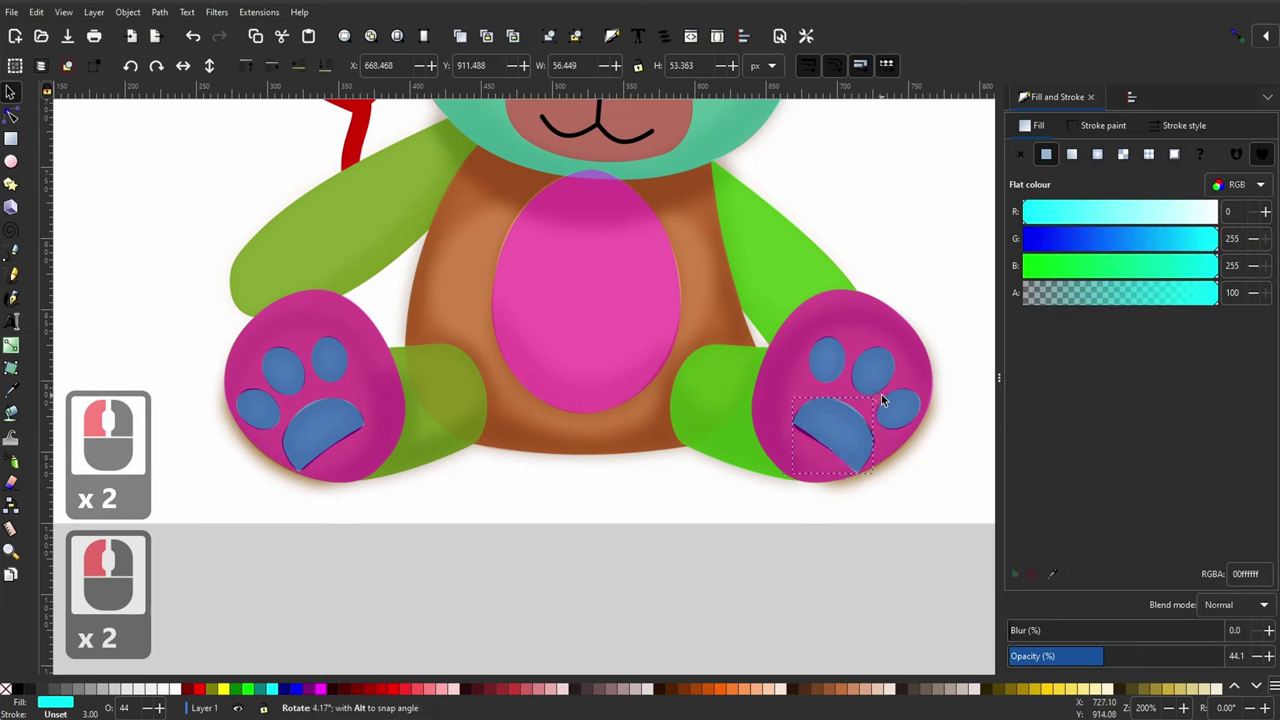
{"action": "left_click", "coordinate": [885, 395]}
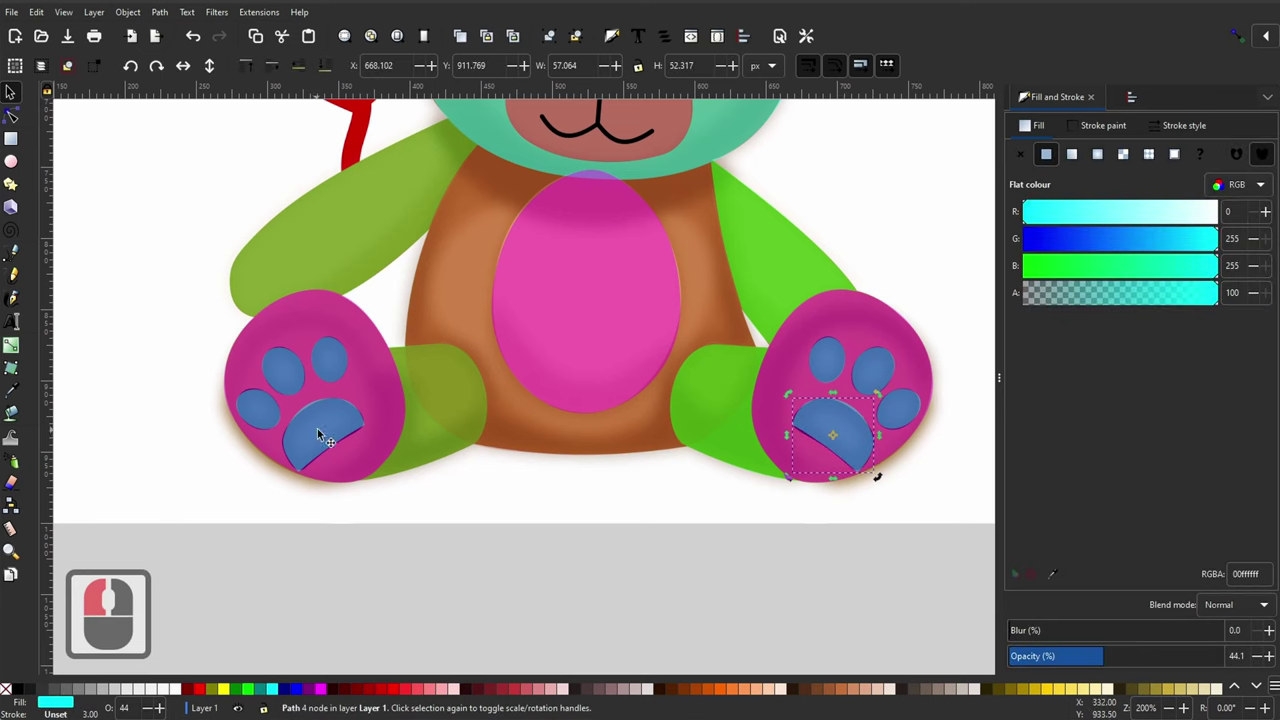
Step: Ungroup the left-foot pads and duplicate a shape to start the magenta foot overlay
{"action": "left_click", "coordinate": [326, 434]}
{"action": "key", "text": "ctrl+shift+g"}
{"action": "left_click", "coordinate": [440, 561]}
{"action": "left_click", "coordinate": [326, 303]}
{"action": "key", "text": "ctrl+d"}
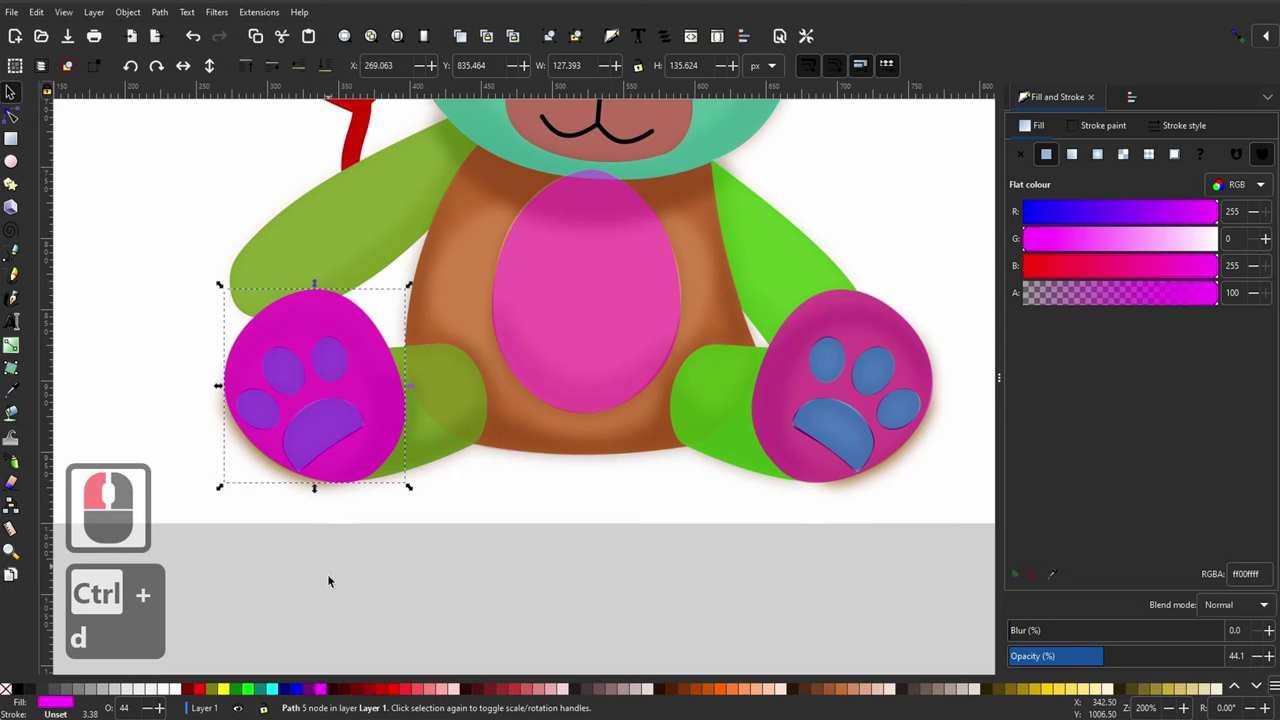
Step: Colour the foot overlay 008080 at low opacity, lower it beneath the blue pads and fit its nodes to the foot
{"action": "left_click", "coordinate": [265, 695]}
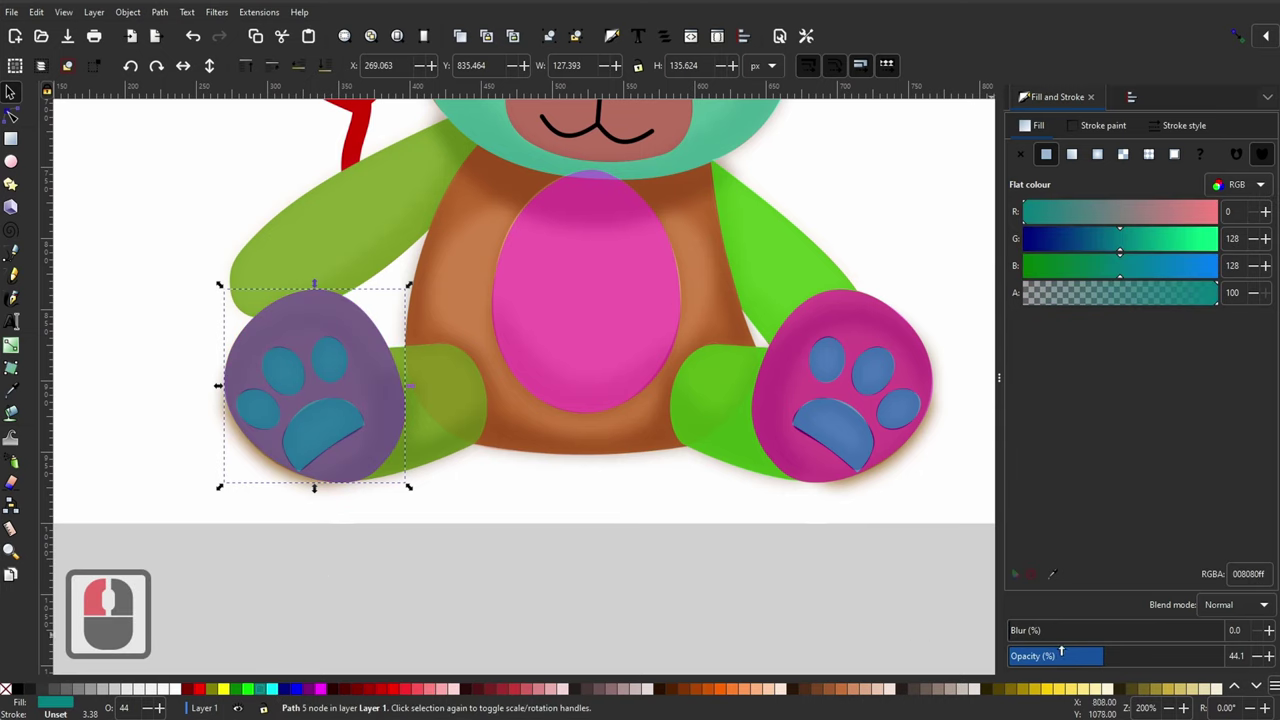
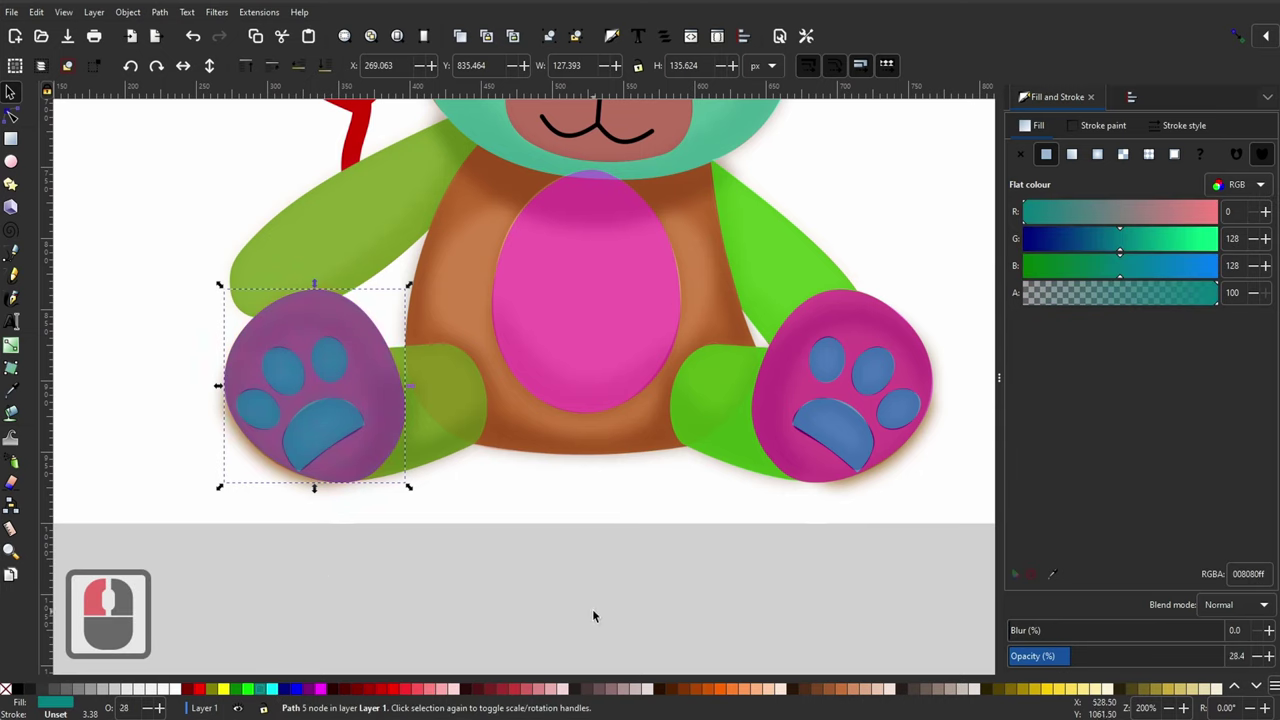
{"action": "key", "text": "ctrl+9"}
{"action": "key", "text": "ctrl+9"}
{"action": "key", "text": "ctrl+9"}
{"action": "key", "text": "ctrl+9"}
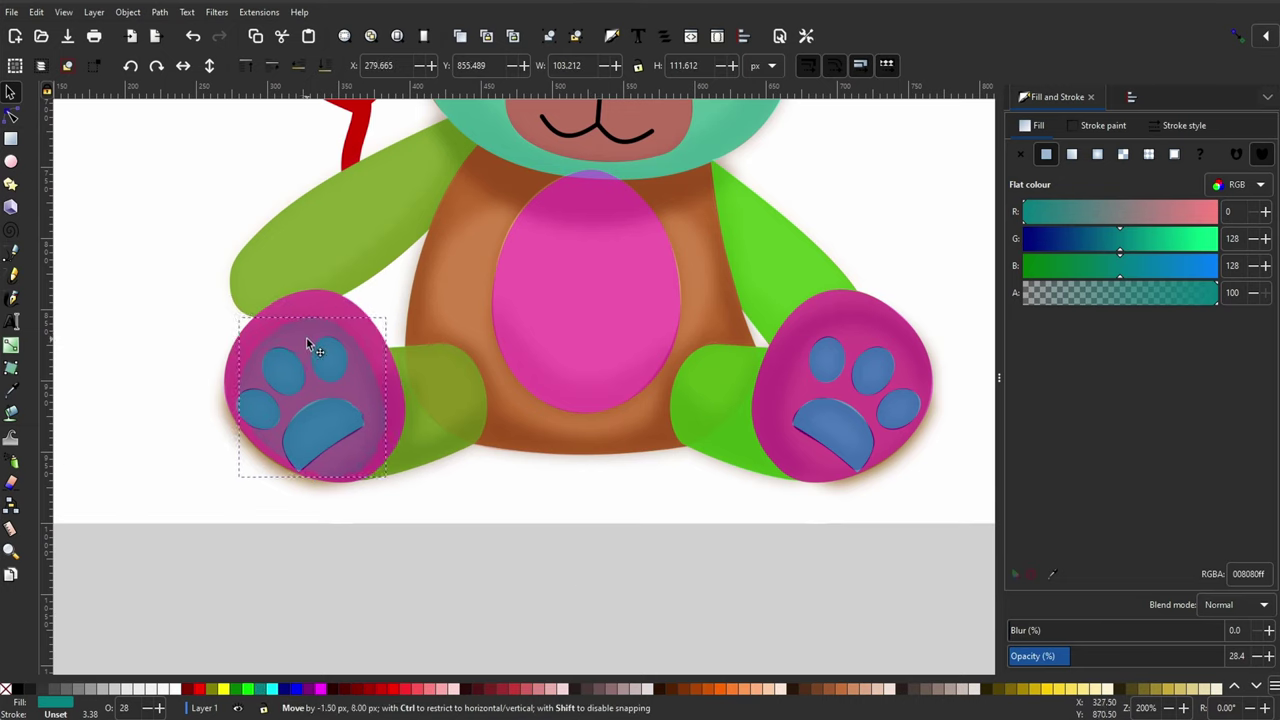
{"action": "left_click", "coordinate": [312, 341]}
{"action": "key", "text": "F2"}
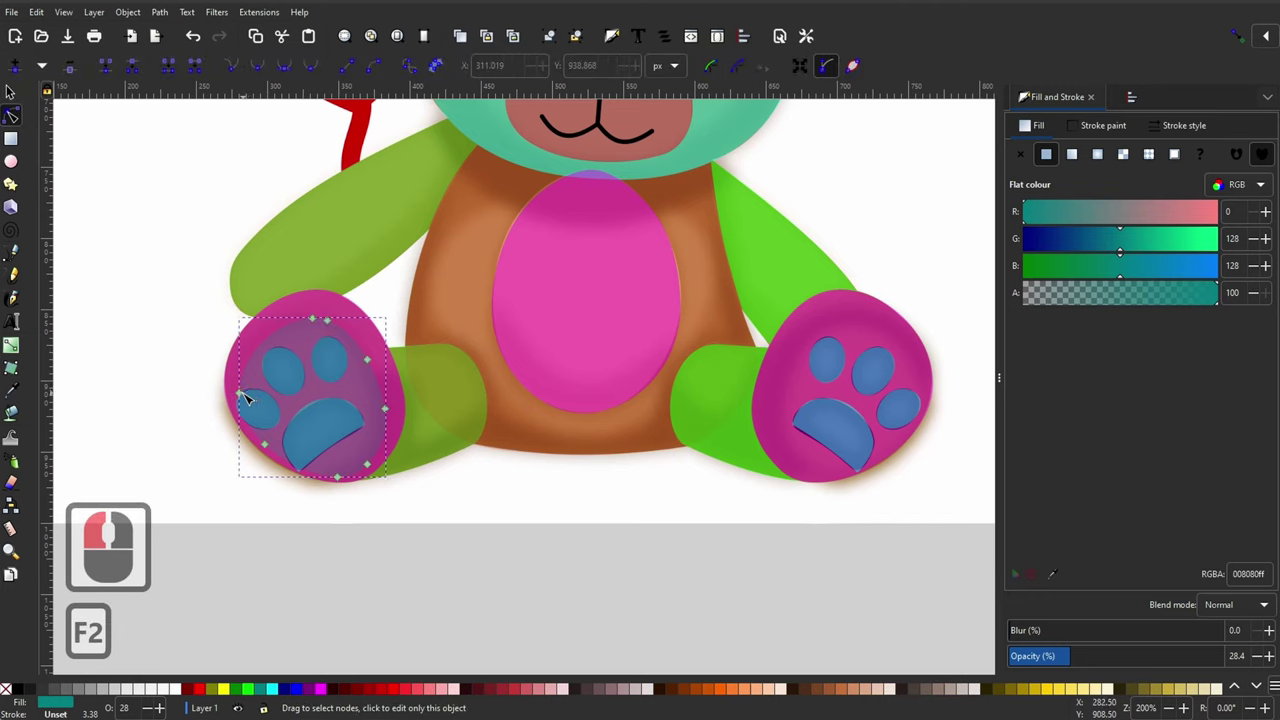
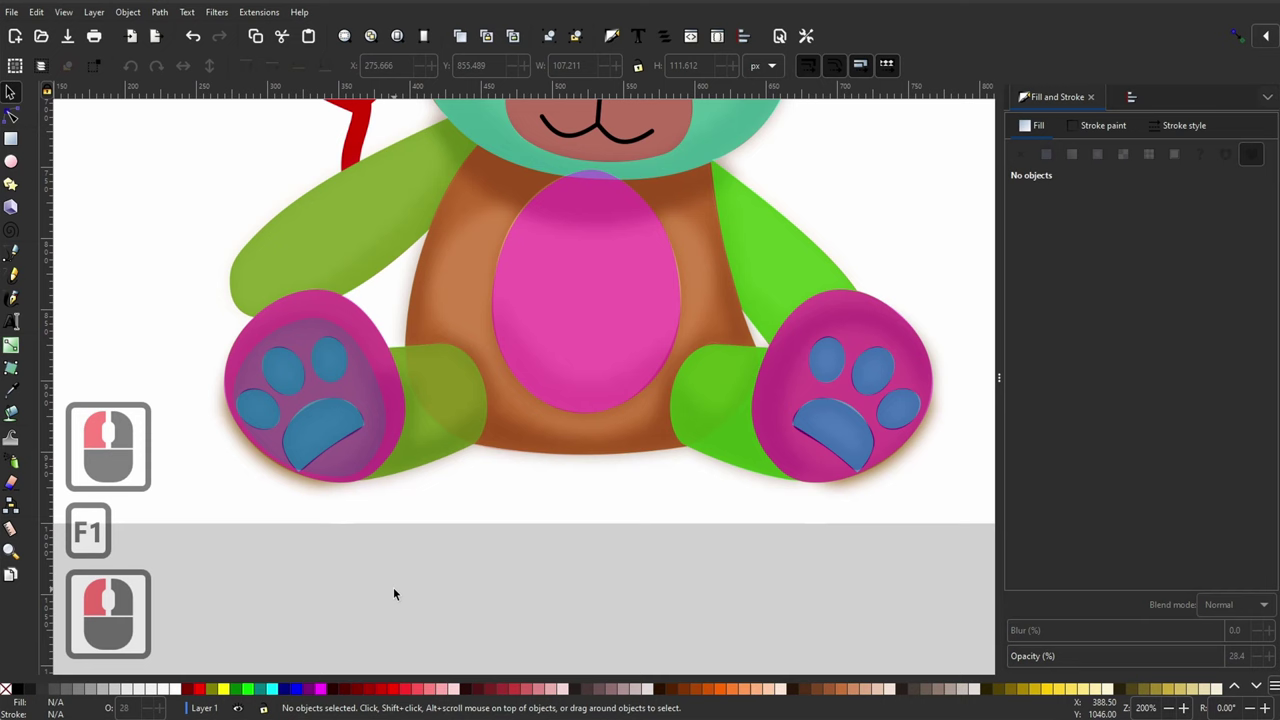
Step: Duplicate the left foot overlay and move the copy over the right foot
{"action": "left_click", "coordinate": [368, 388]}
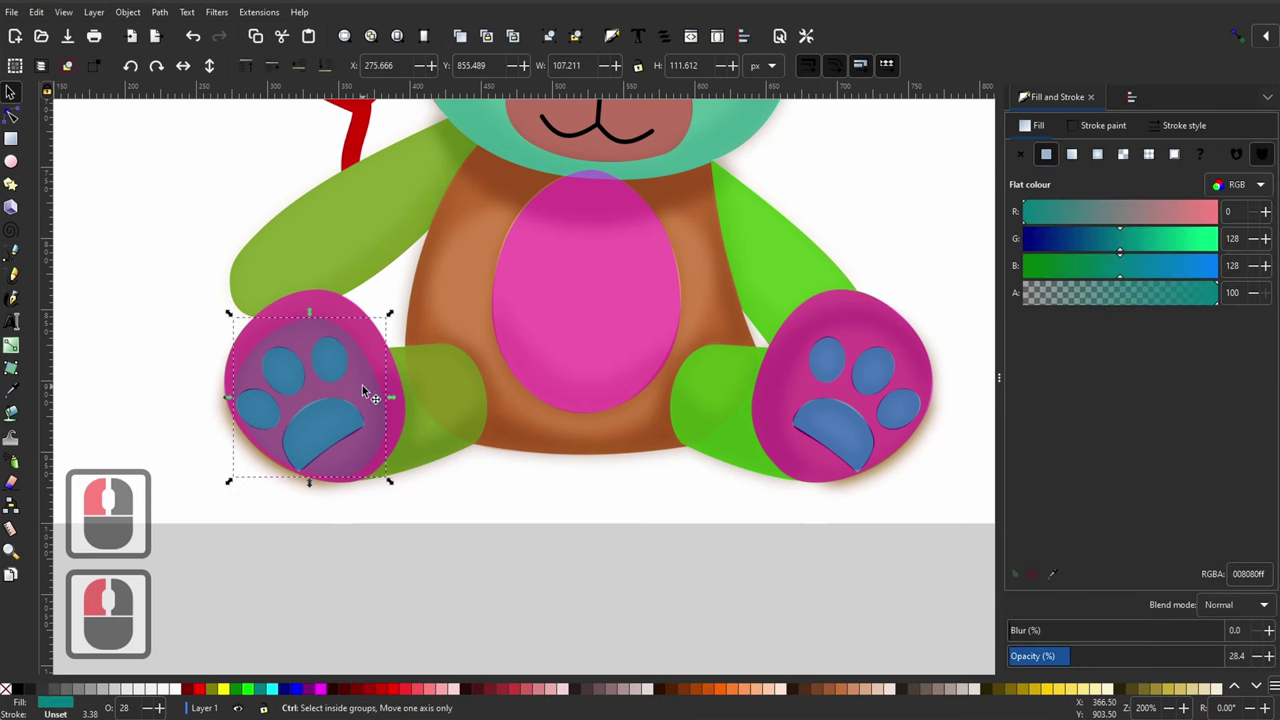
{"action": "key", "text": "ctrl+d"}
{"action": "left_click", "coordinate": [758, 410]}
{"action": "key", "text": "h"}
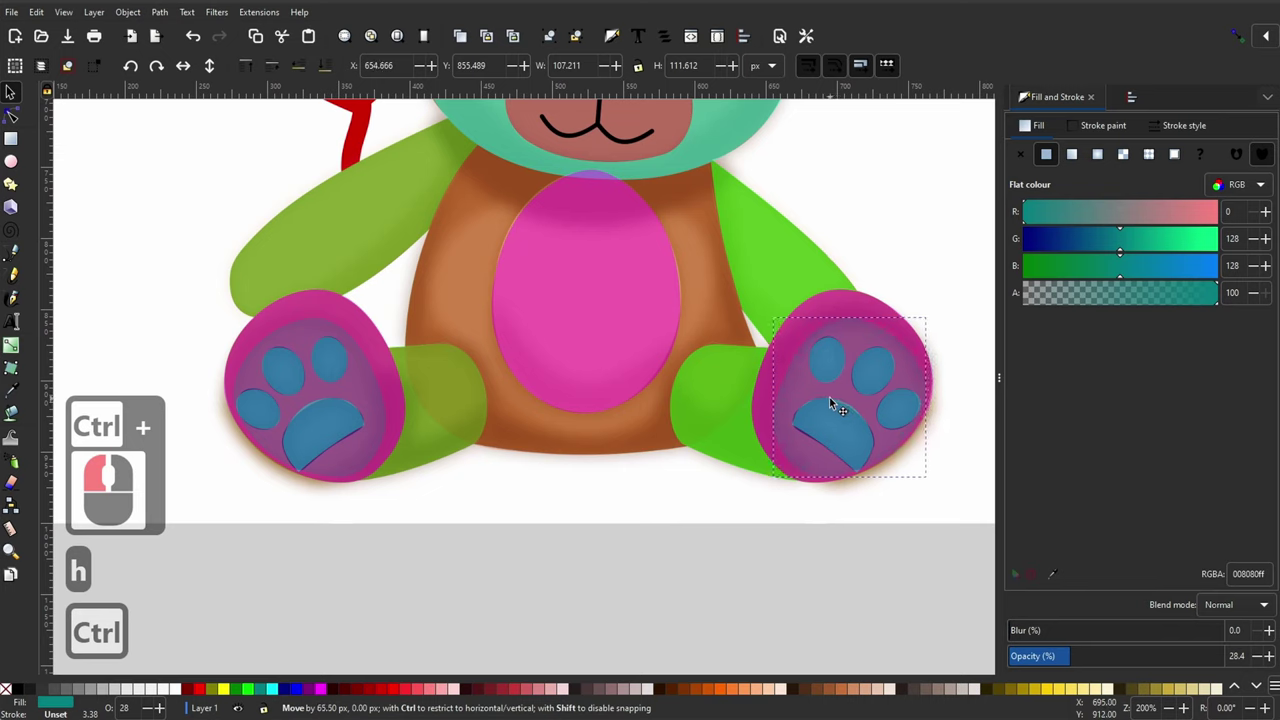
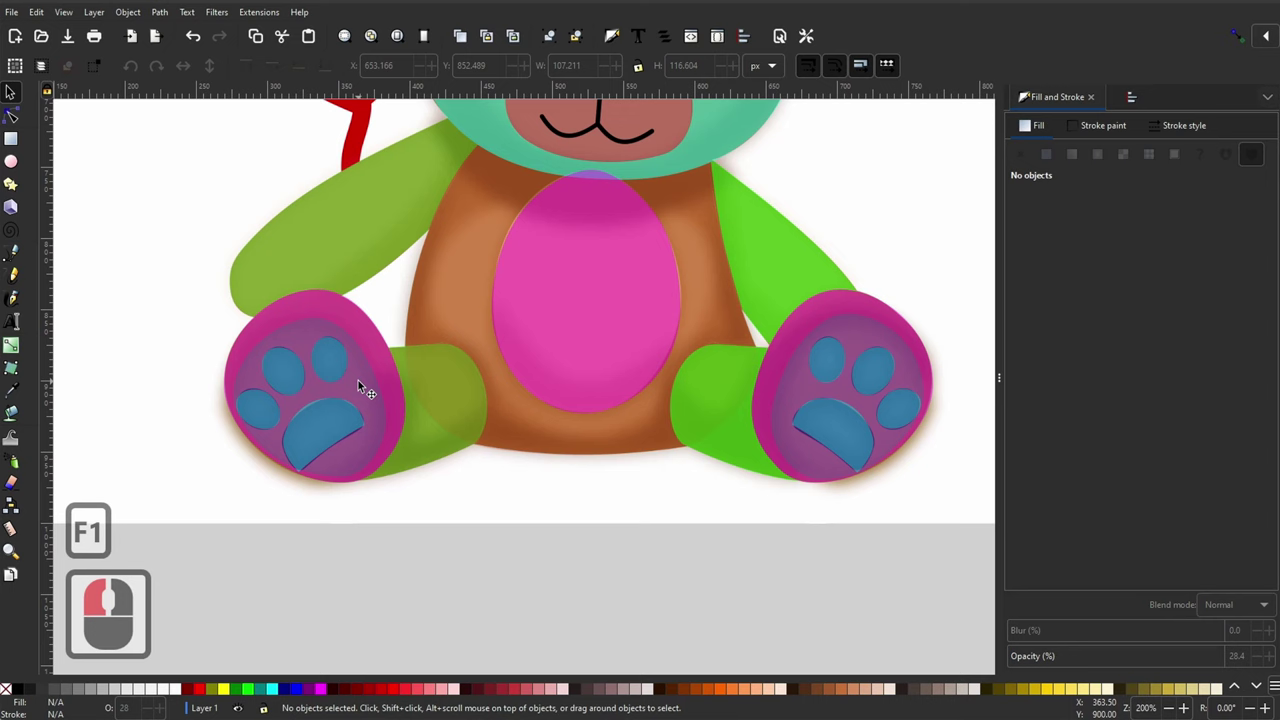
Step: Lower both foot overlays beneath the blue pads with Page Down
{"action": "left_click", "coordinate": [367, 385]}
{"action": "left_click", "coordinate": [377, 398]}
{"action": "key", "text": "Page_Down"}
{"action": "key", "text": "Page_Down"}
{"action": "key", "text": "Page_Down"}
{"action": "key", "text": "Page_Down"}
{"action": "left_click", "coordinate": [816, 385]}
{"action": "key", "text": "Page_Down"}
{"action": "key", "text": "Page_Down"}
{"action": "key", "text": "Page_Down"}
{"action": "key", "text": "Page_Down"}
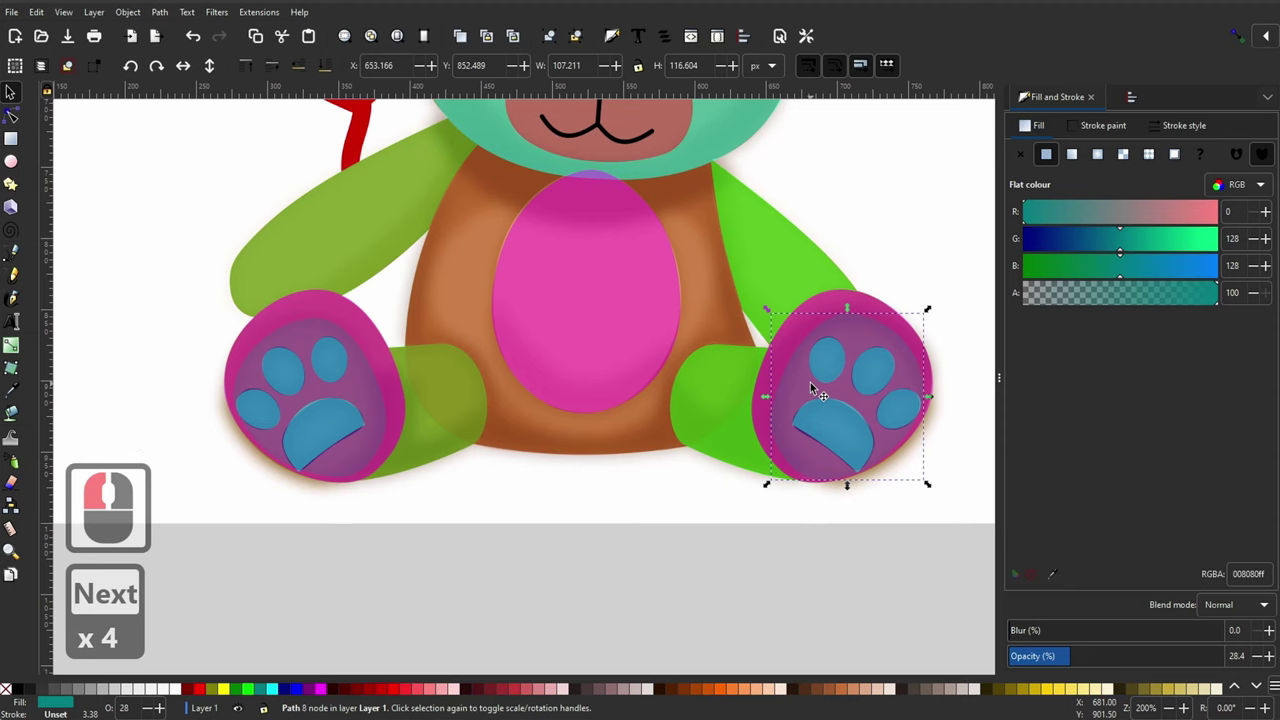
Step: Reduce the translucent red body shape's opacity to 14.7% and deselect
{"action": "left_click", "coordinate": [517, 581]}
{"action": "left_click", "coordinate": [430, 404]}
{"action": "key", "text": "ctrl+d"}
{"action": "left_click", "coordinate": [457, 279]}
{"action": "key", "text": "ctrl+-"}
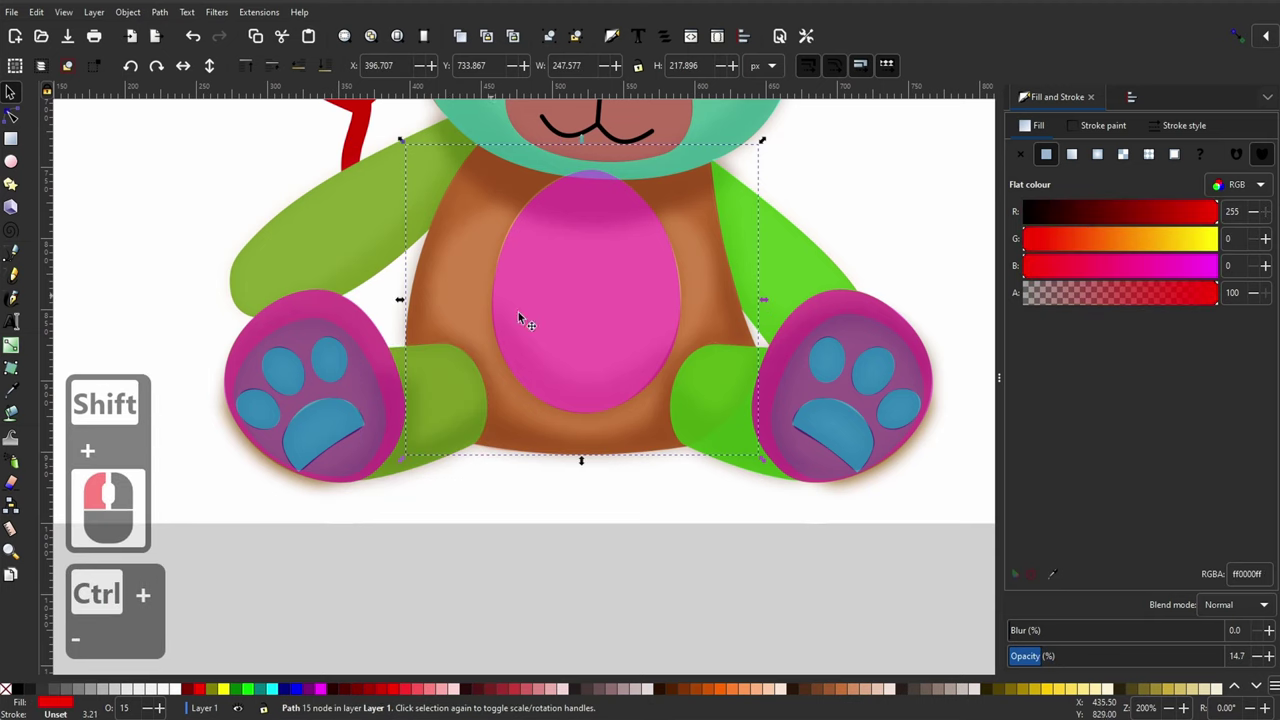
{"action": "left_click", "coordinate": [726, 407]}
{"action": "key", "text": "ctrl+d"}
{"action": "left_click", "coordinate": [596, 439]}
{"action": "key", "text": "ctrl+-"}
{"action": "left_click", "coordinate": [600, 593]}
Step: Zoom out to show the whole sticker with the bear and heart balloons
{"action": "key", "text": "-"}
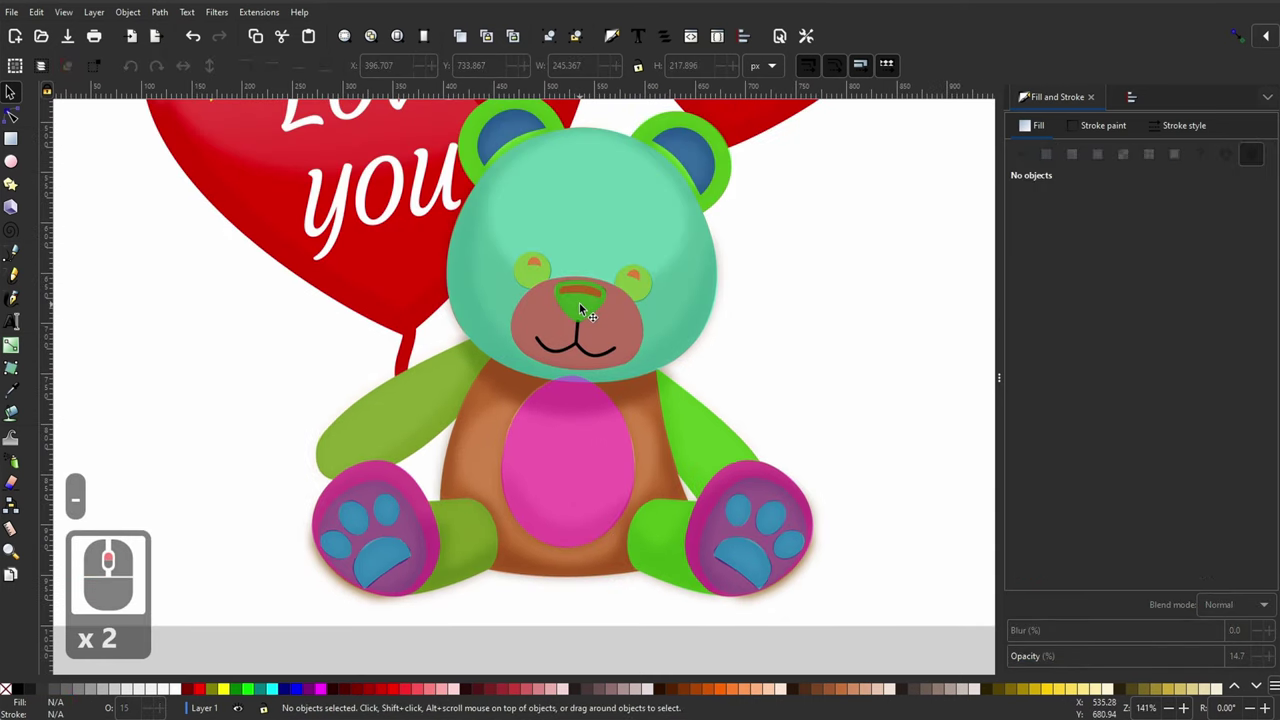
{"action": "key", "text": "-"}
{"action": "key", "text": "-"}
{"action": "key", "text": "-"}
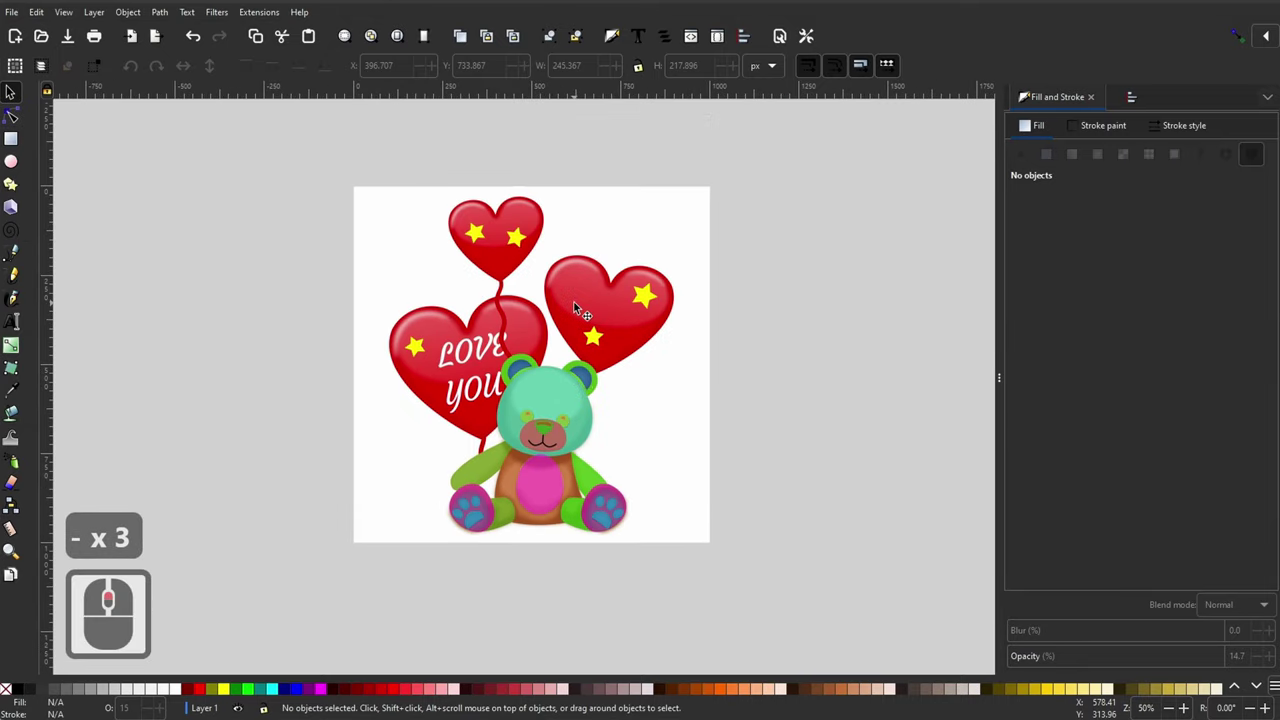